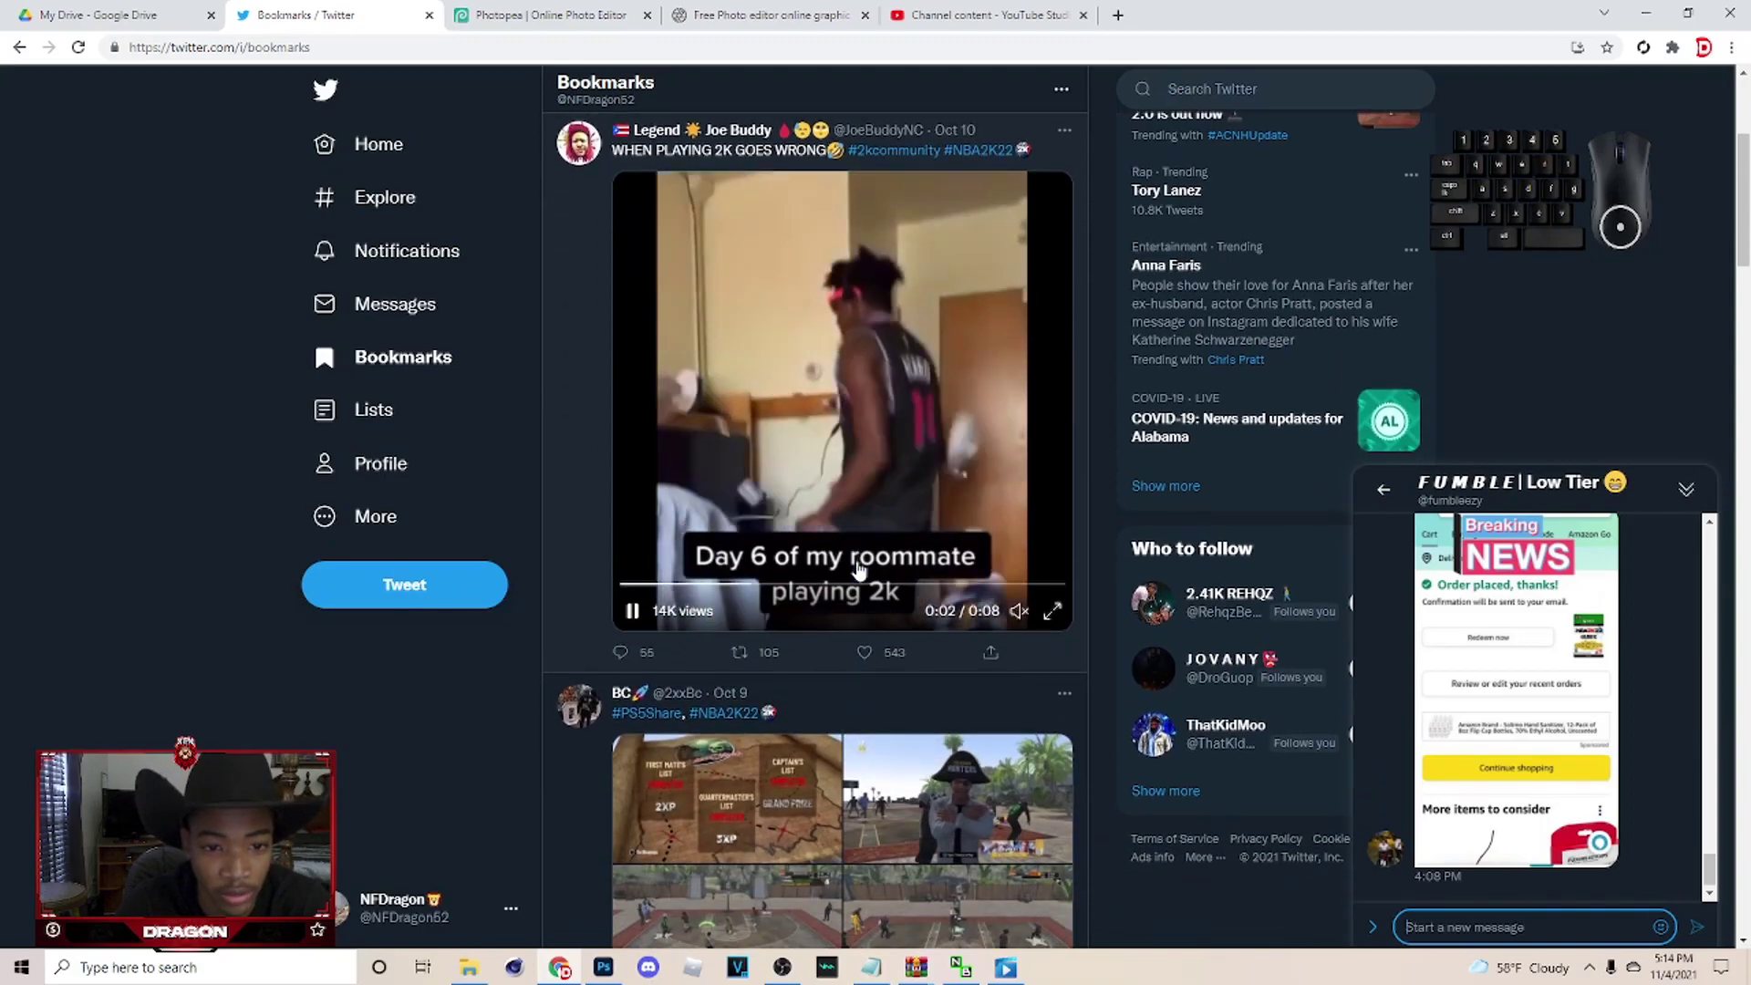
Open a bookmarked tweet's photo full size and bring up the red-jacket player screenshot.
{"action": "left_click", "coordinate": [966, 531]}
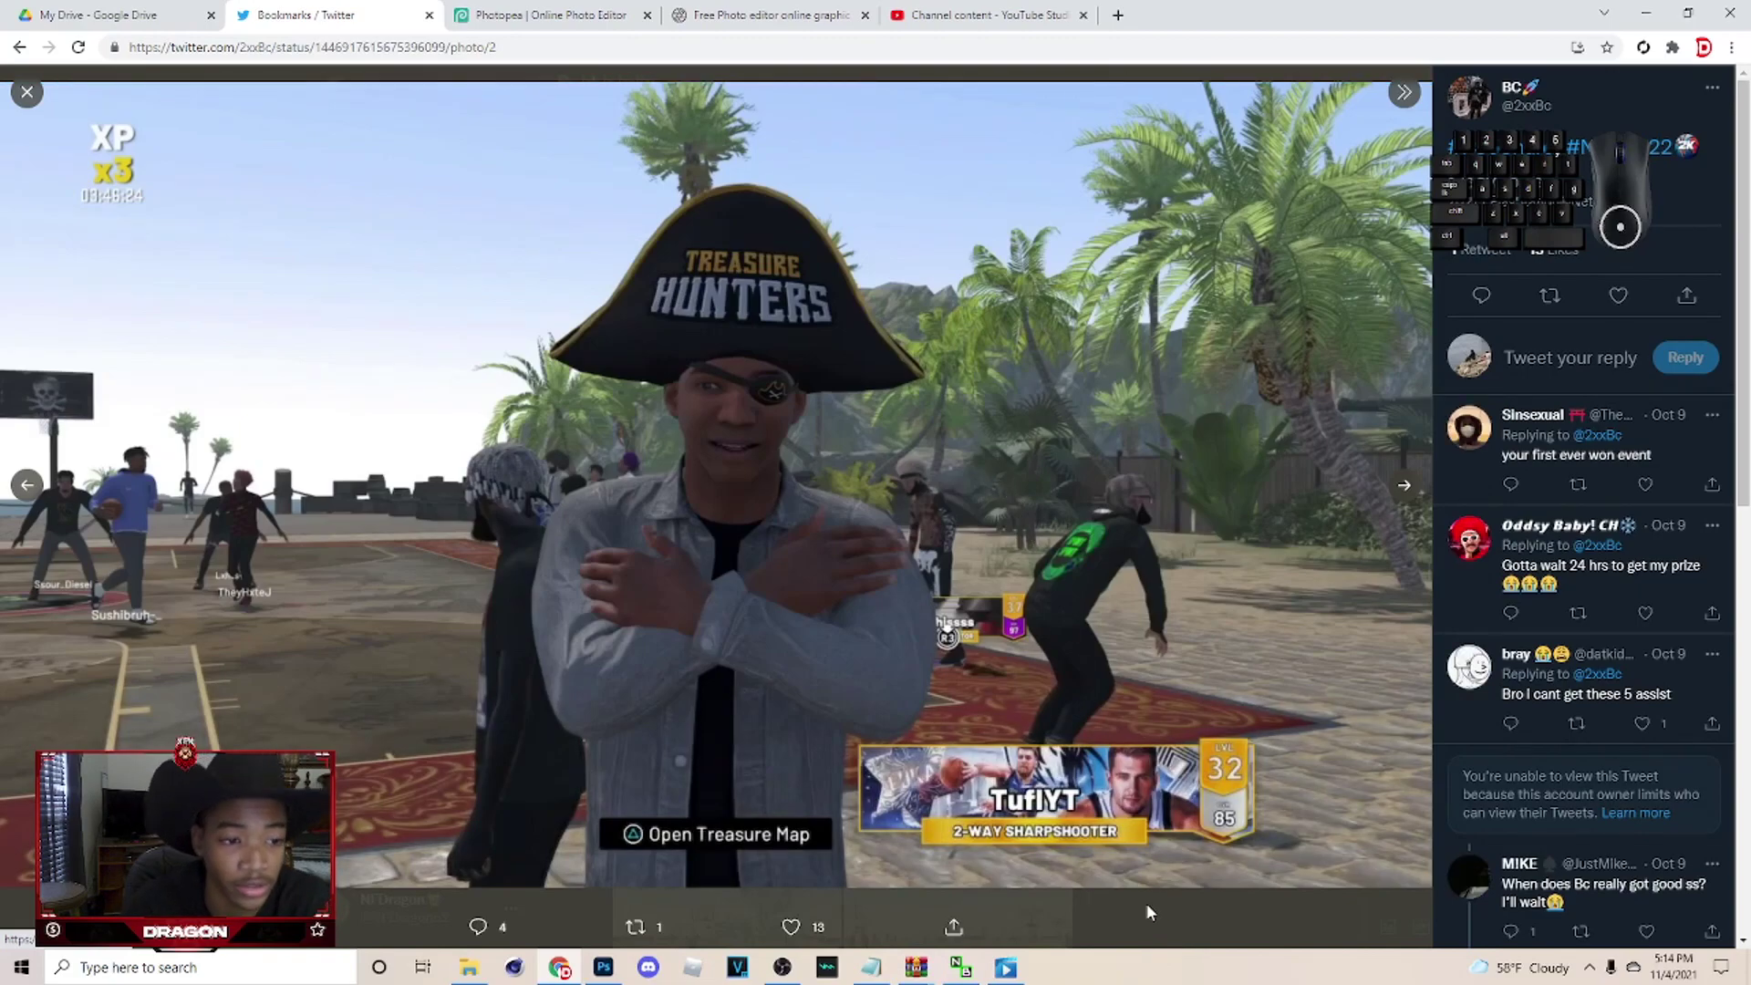
{"action": "left_click", "coordinate": [1155, 913]}
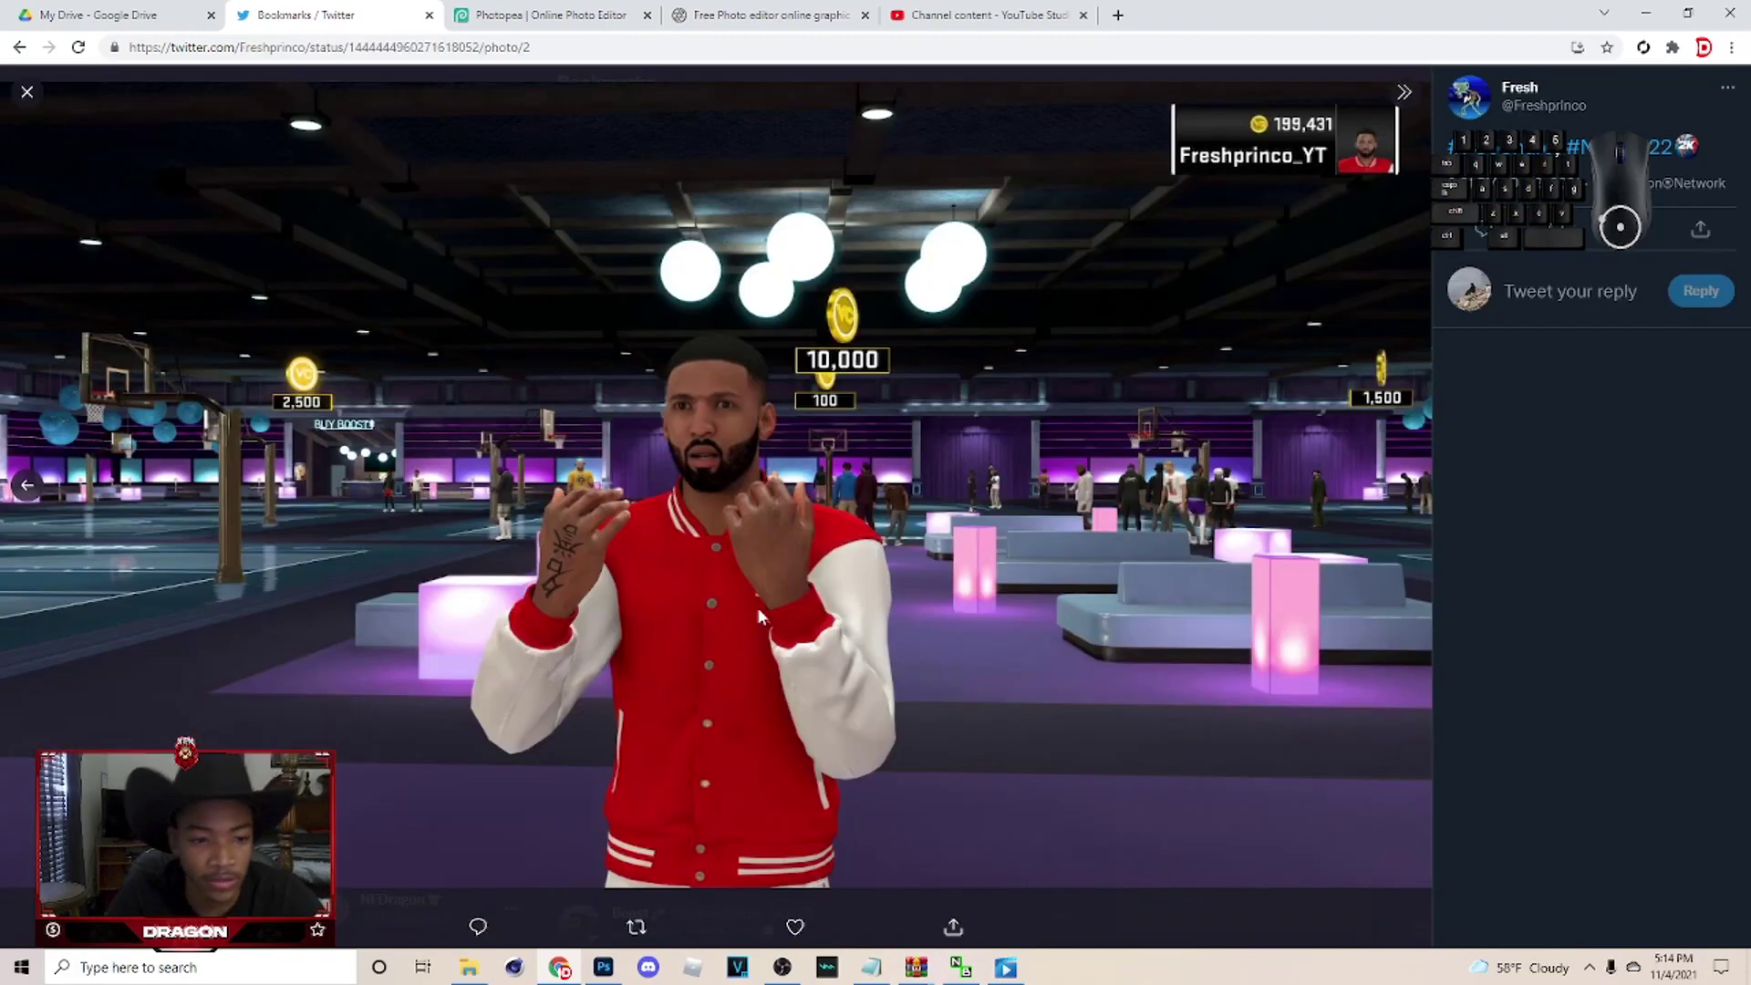
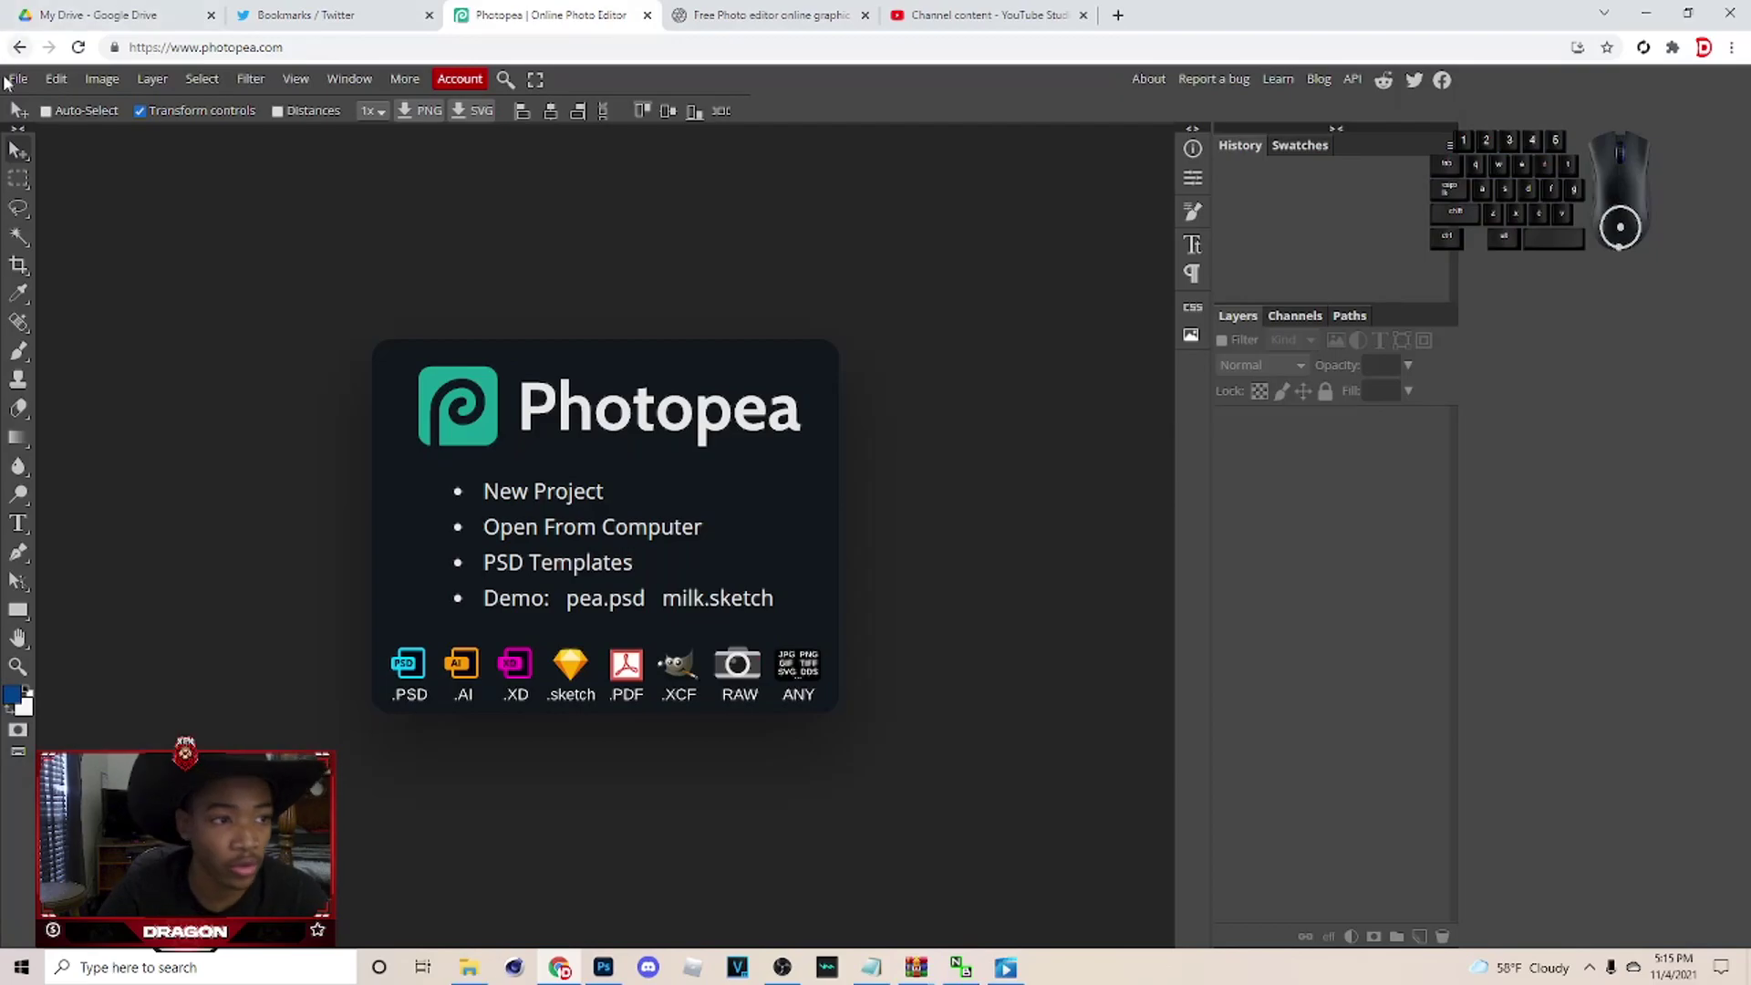
Create a new blank project with a 1280 by 720 pixel white canvas.
{"action": "left_click", "coordinate": [13, 83]}
{"action": "left_click", "coordinate": [34, 100]}
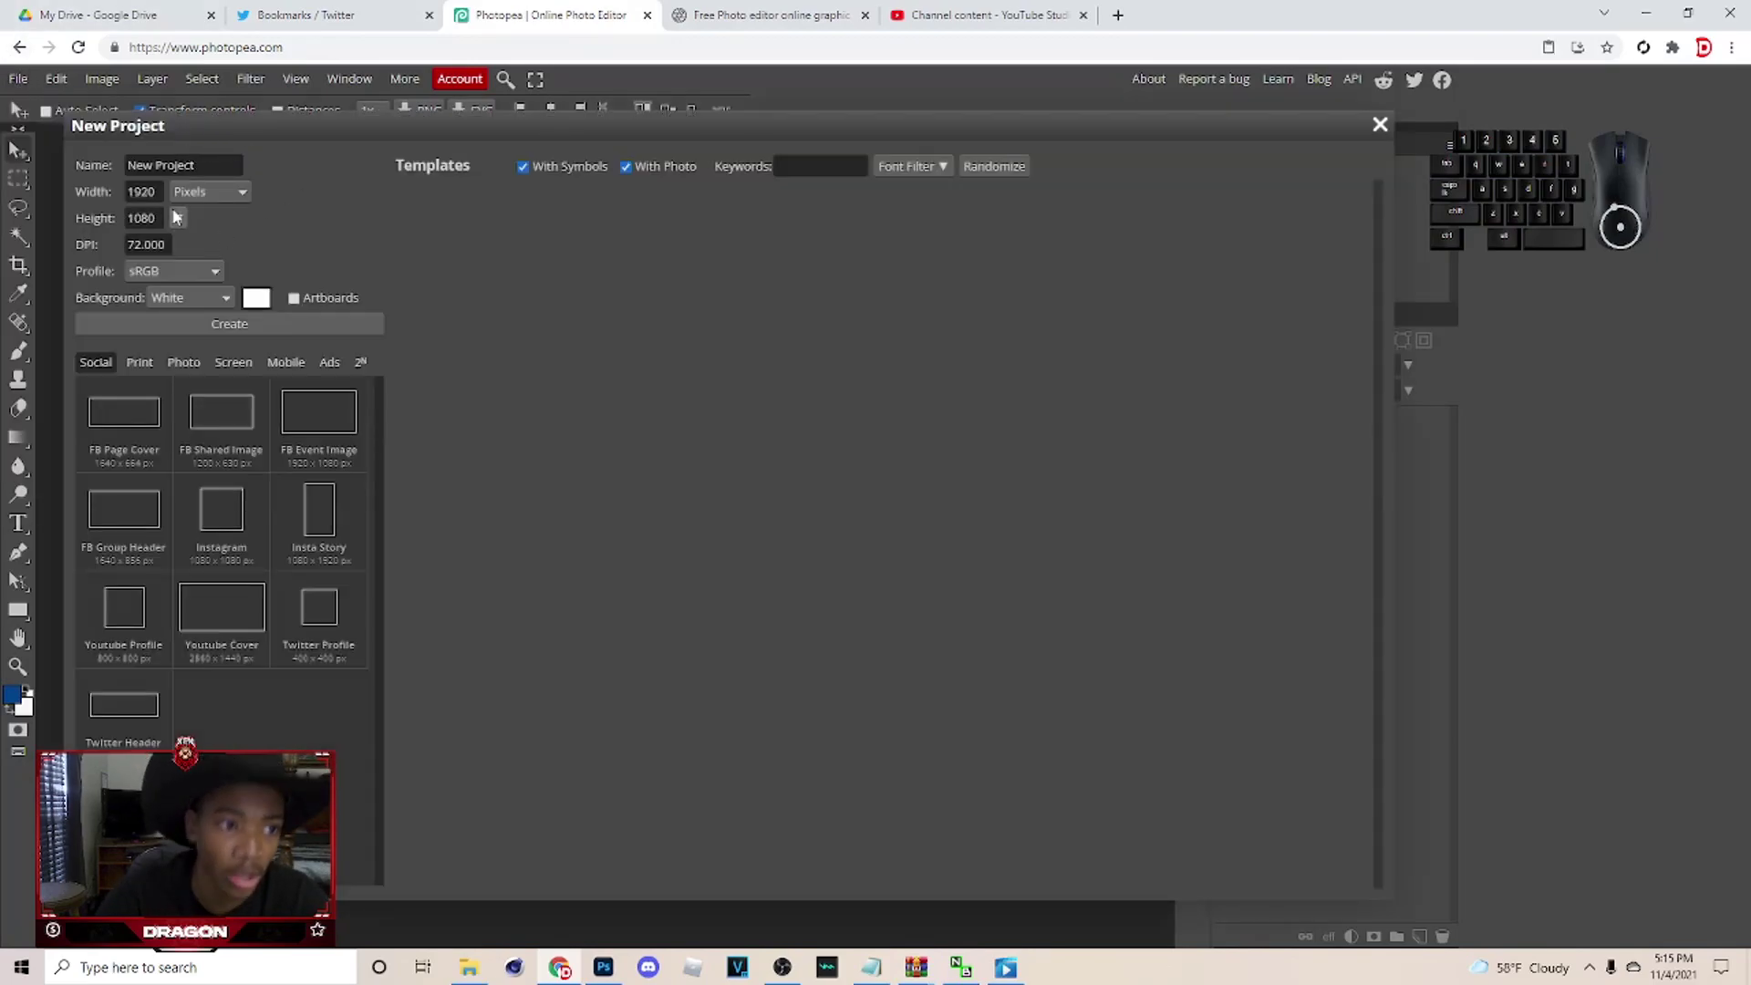
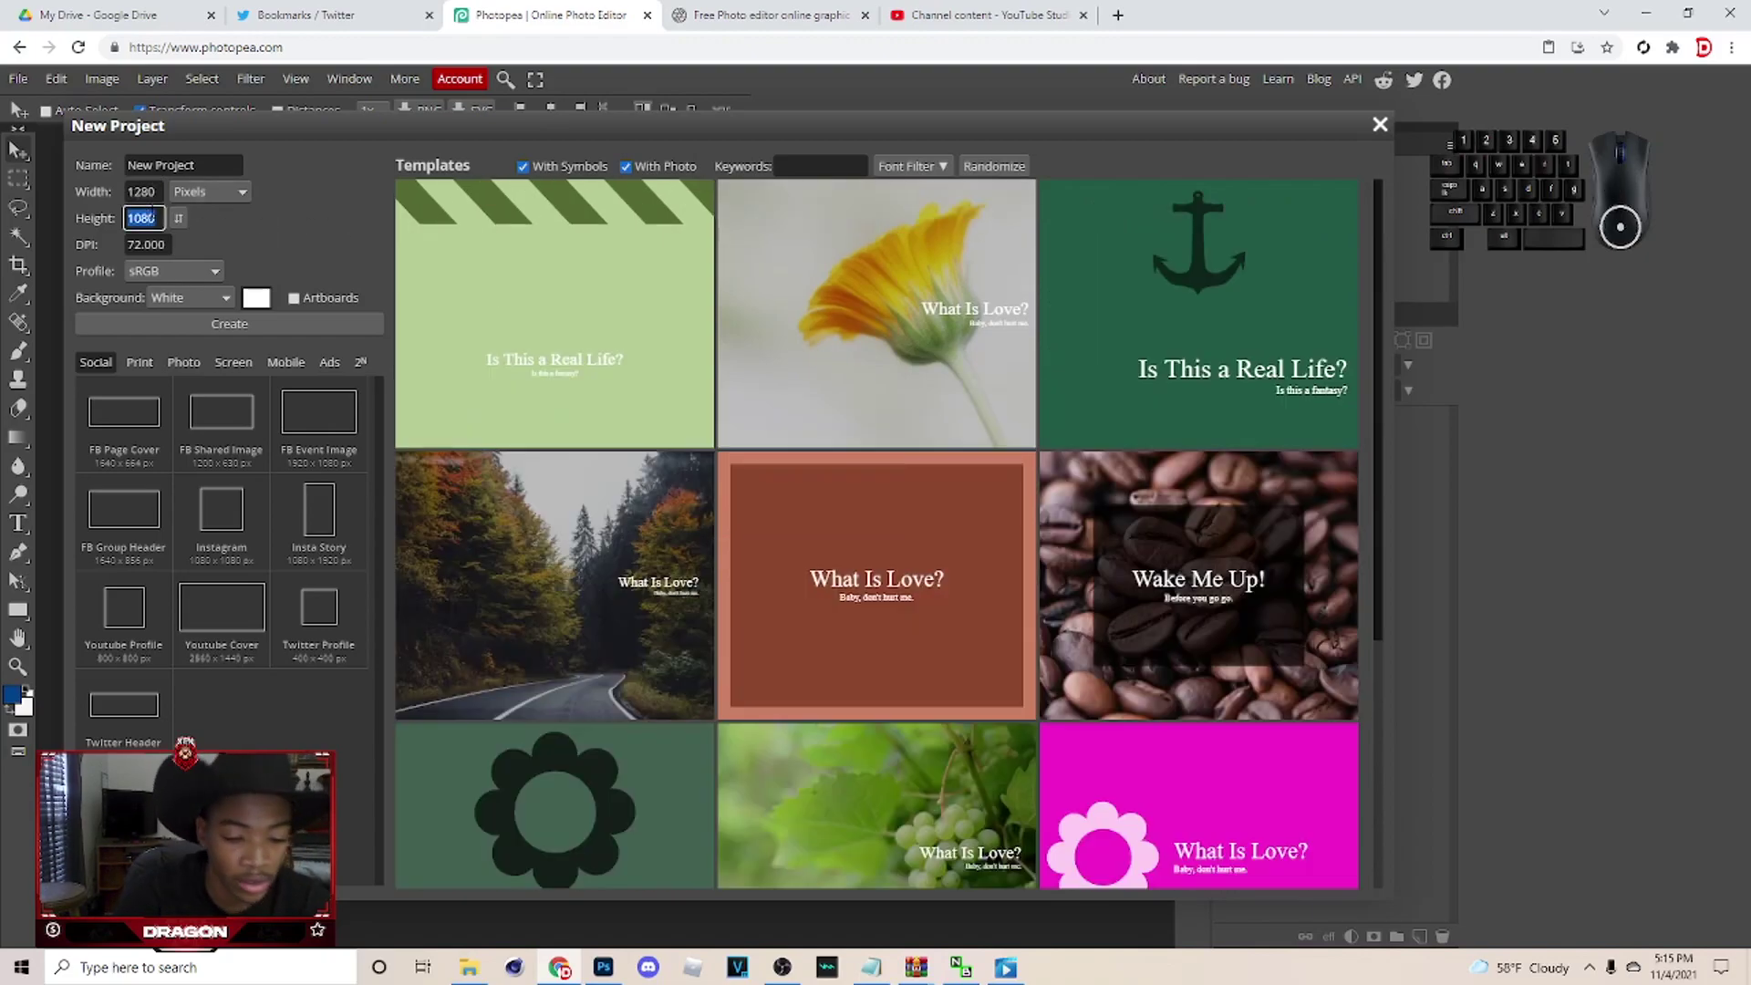
{"action": "key", "text": "2"}
{"action": "left_click", "coordinate": [329, 210]}
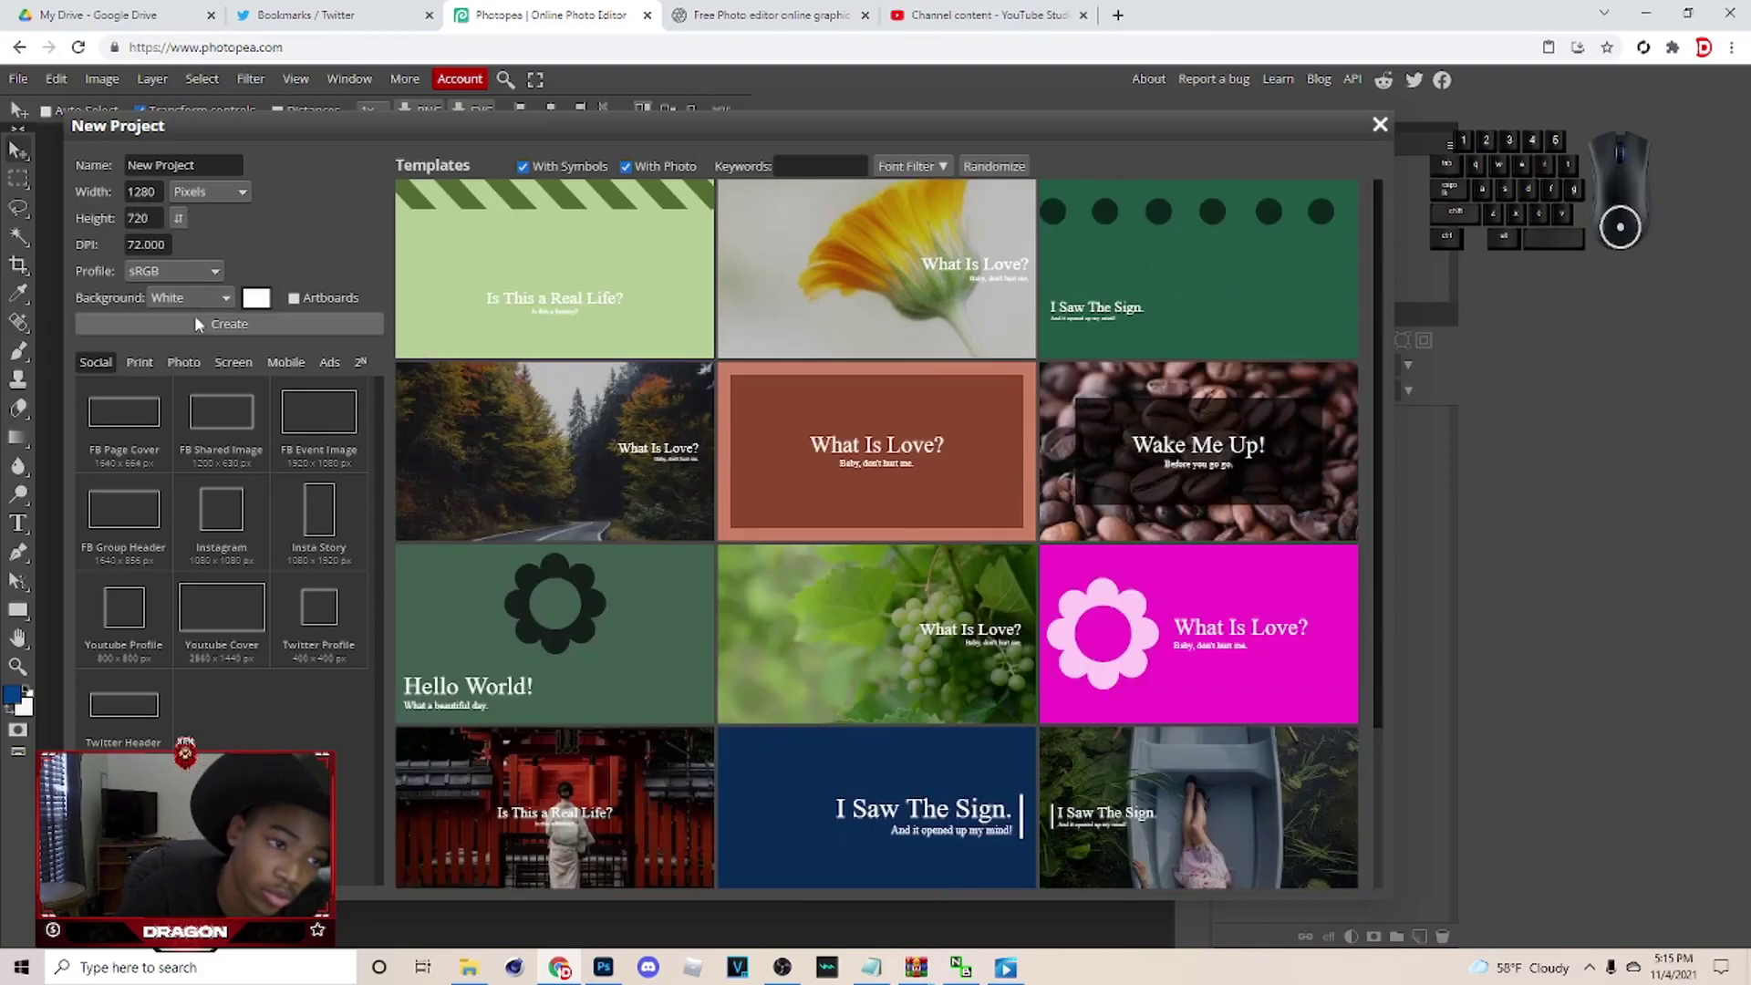
{"action": "left_click", "coordinate": [193, 324]}
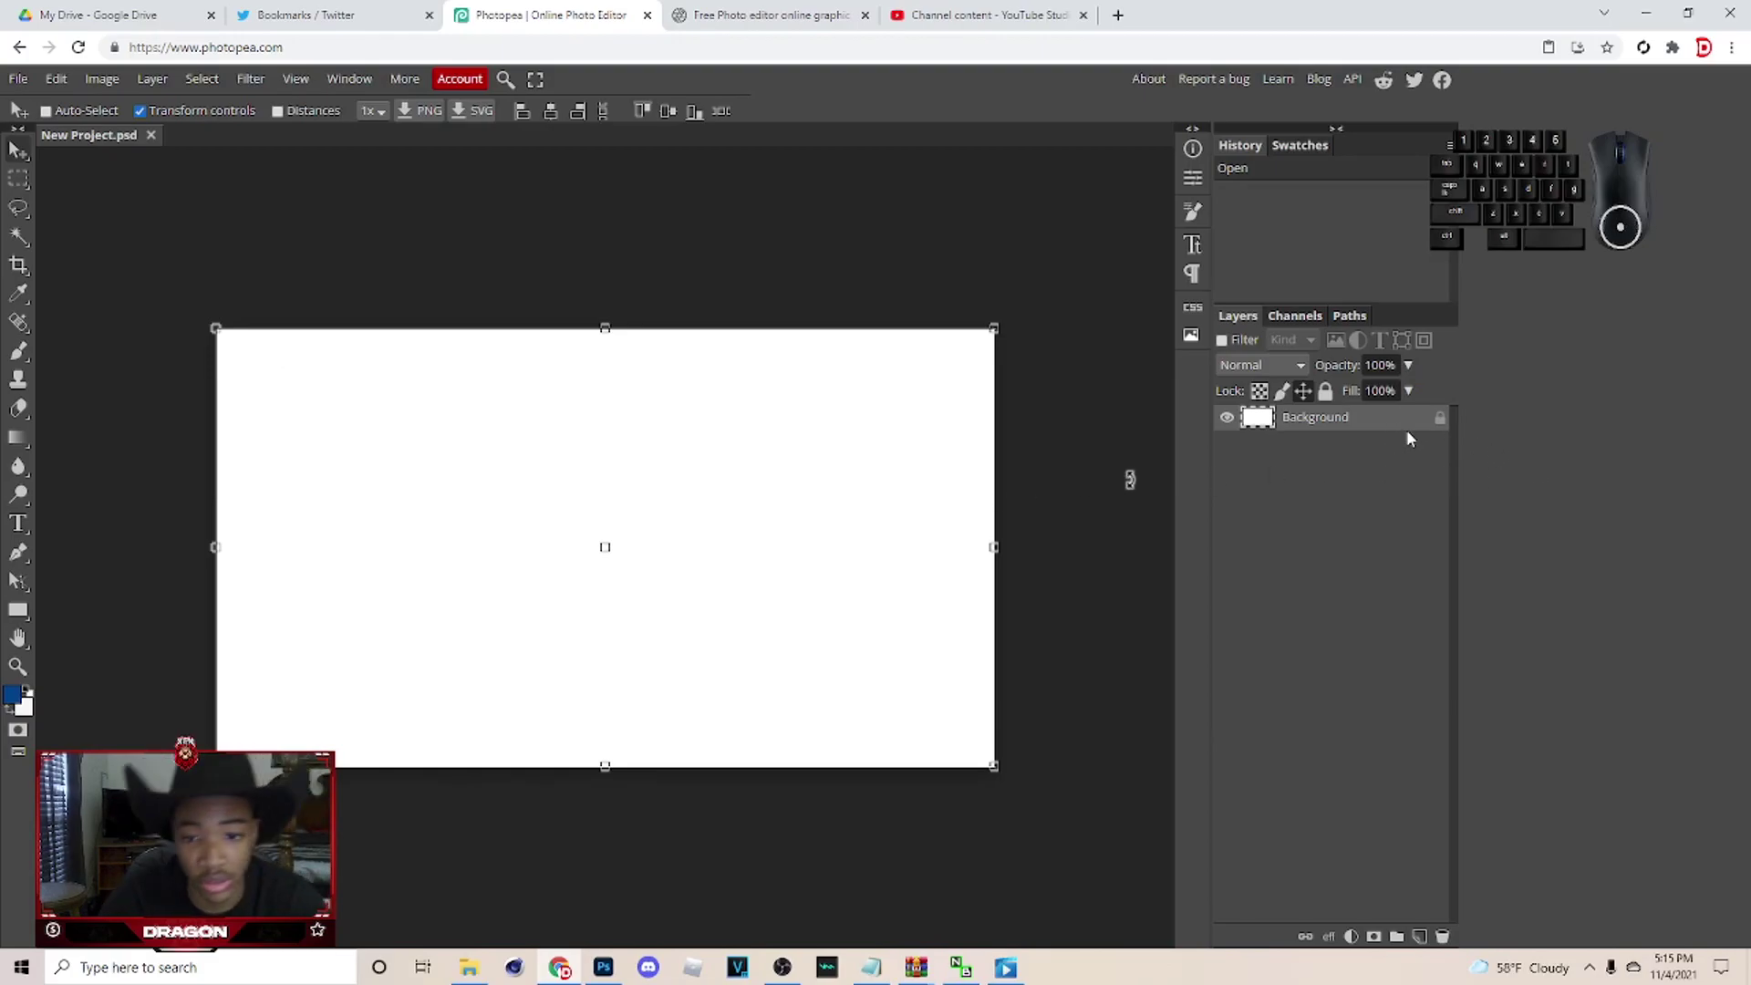
Paste the red-jacket player screenshot as a new layer and zoom in on the jacket.
{"action": "left_click", "coordinate": [1432, 938]}
{"action": "key", "text": "ctrl+v"}
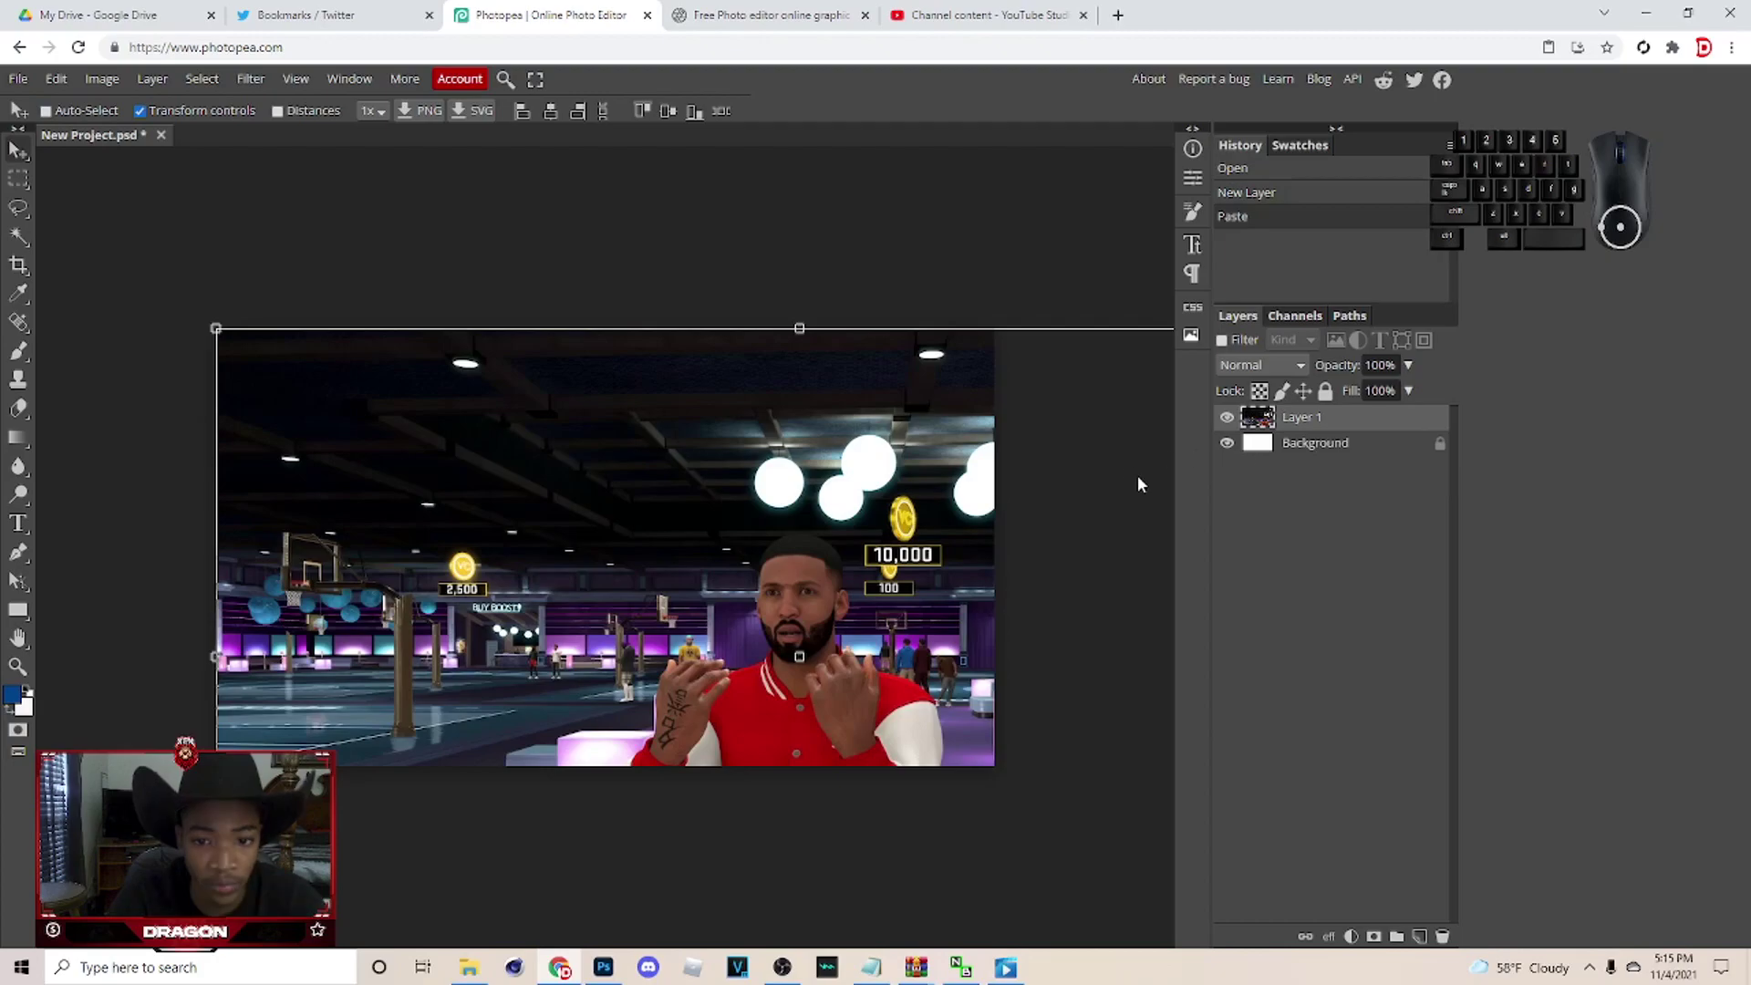
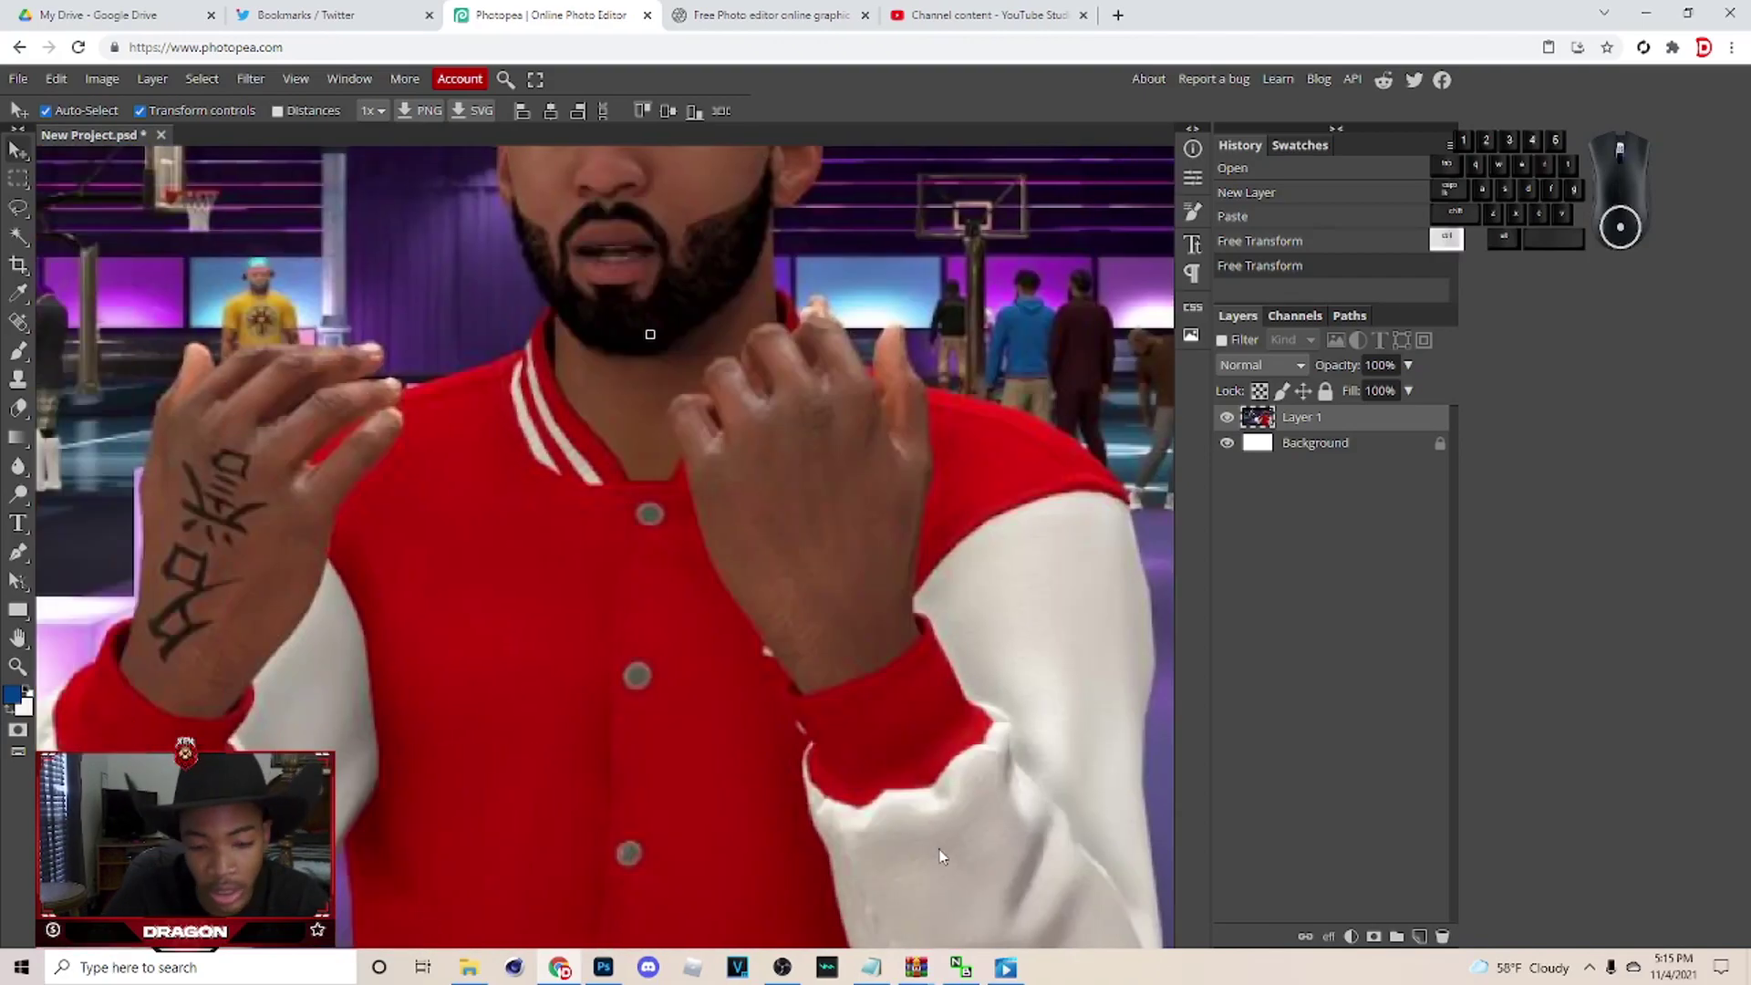
{"action": "left_click", "coordinate": [964, 211]}
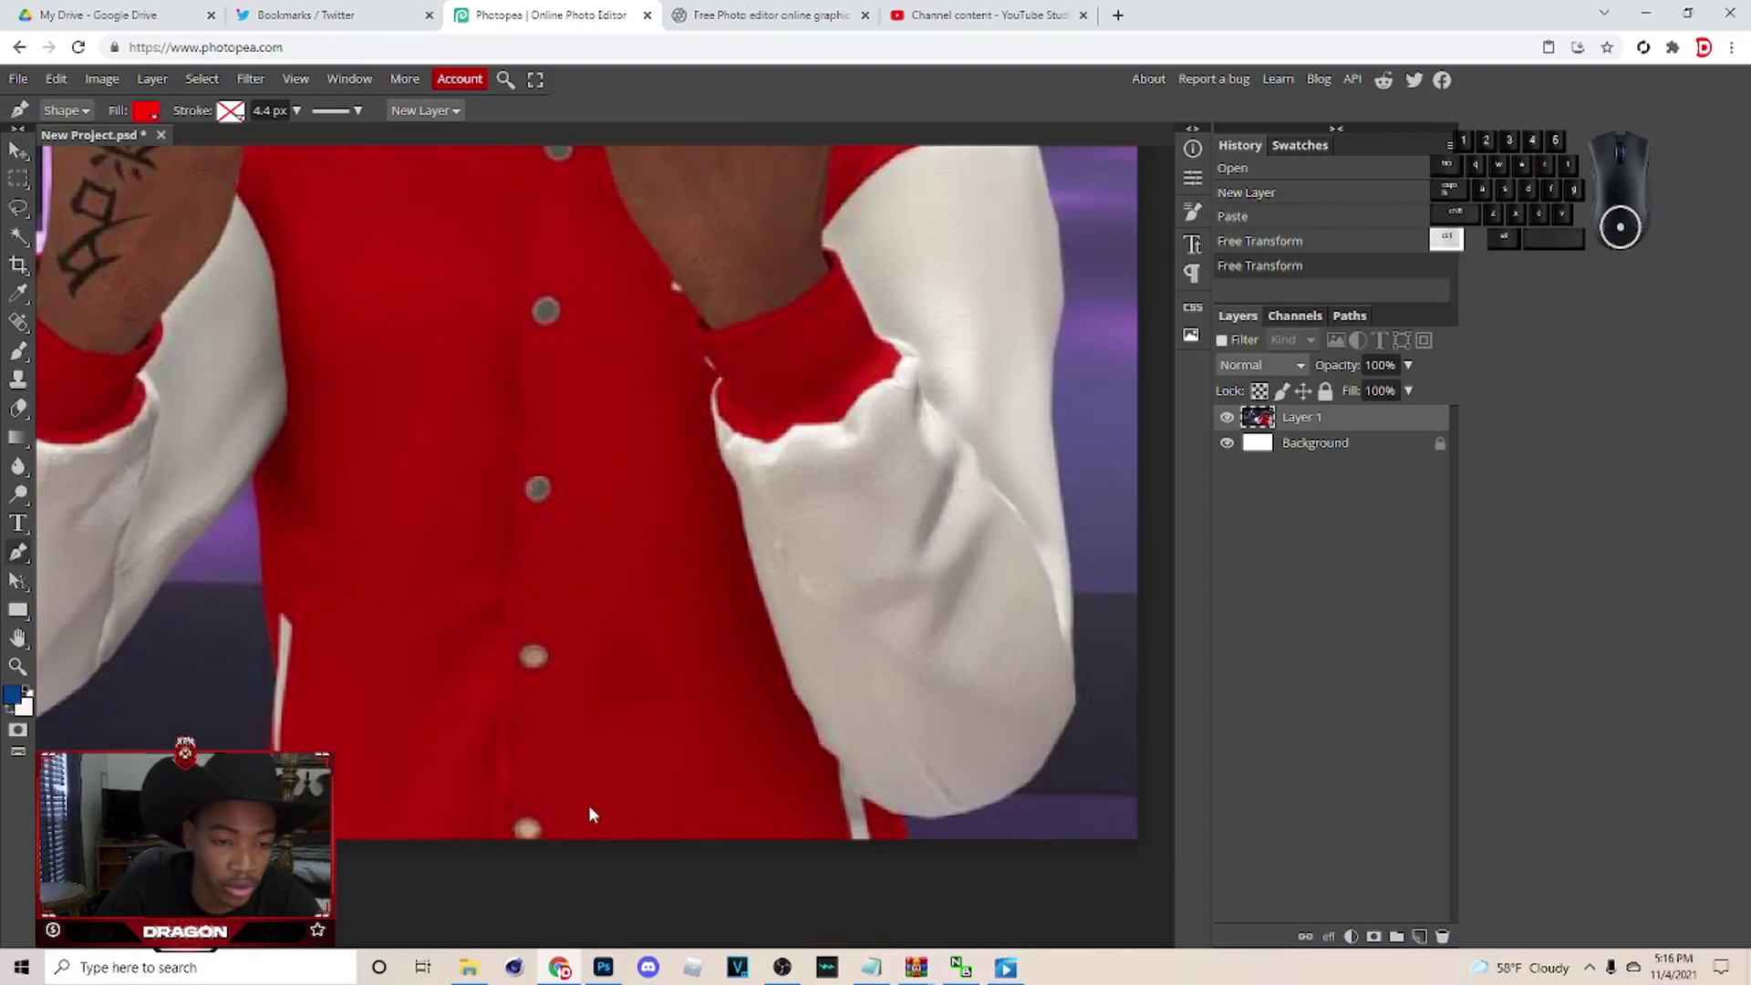
Switch to the Pen tool, discard a false start, and hide Shape 1 to reveal the photo.
{"action": "left_click", "coordinate": [913, 841]}
{"action": "left_click", "coordinate": [905, 820]}
{"action": "left_click_drag", "start_coordinate": [987, 811], "coordinate": [1031, 789]}
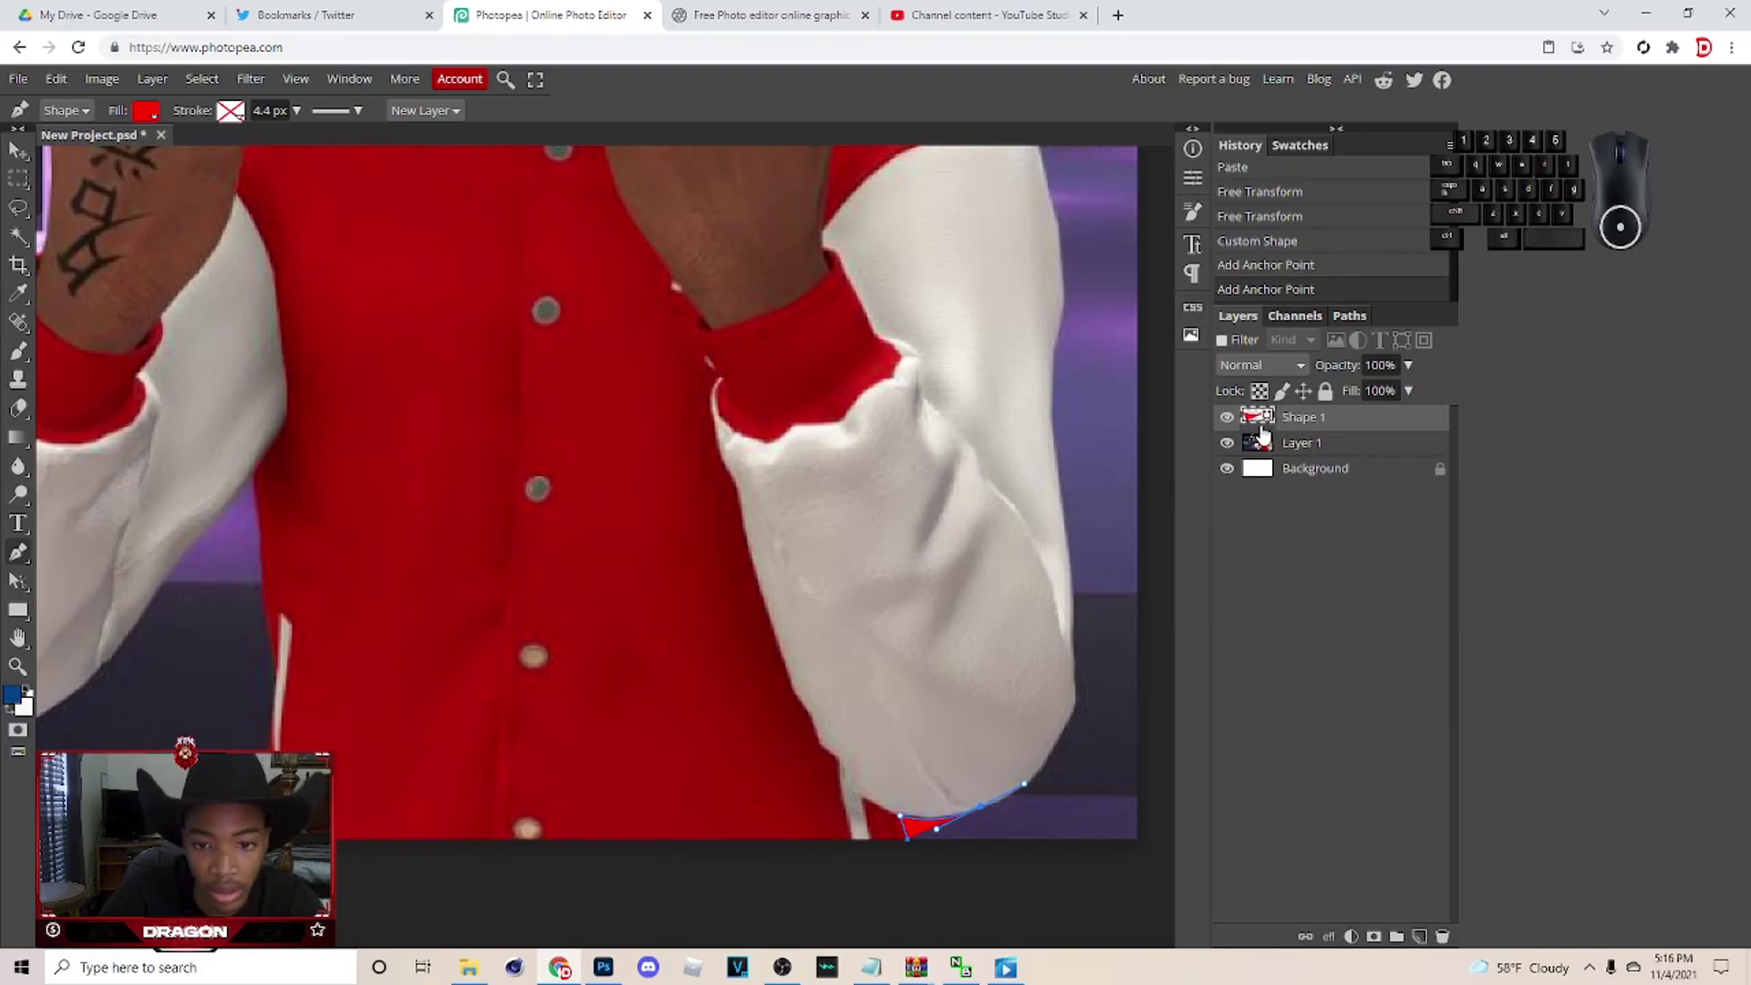
{"action": "left_click", "coordinate": [1244, 424]}
{"action": "key", "text": "ctrl+z"}
{"action": "key", "text": "ctrl+z"}
{"action": "left_click", "coordinate": [913, 818]}
{"action": "left_click", "coordinate": [934, 823]}
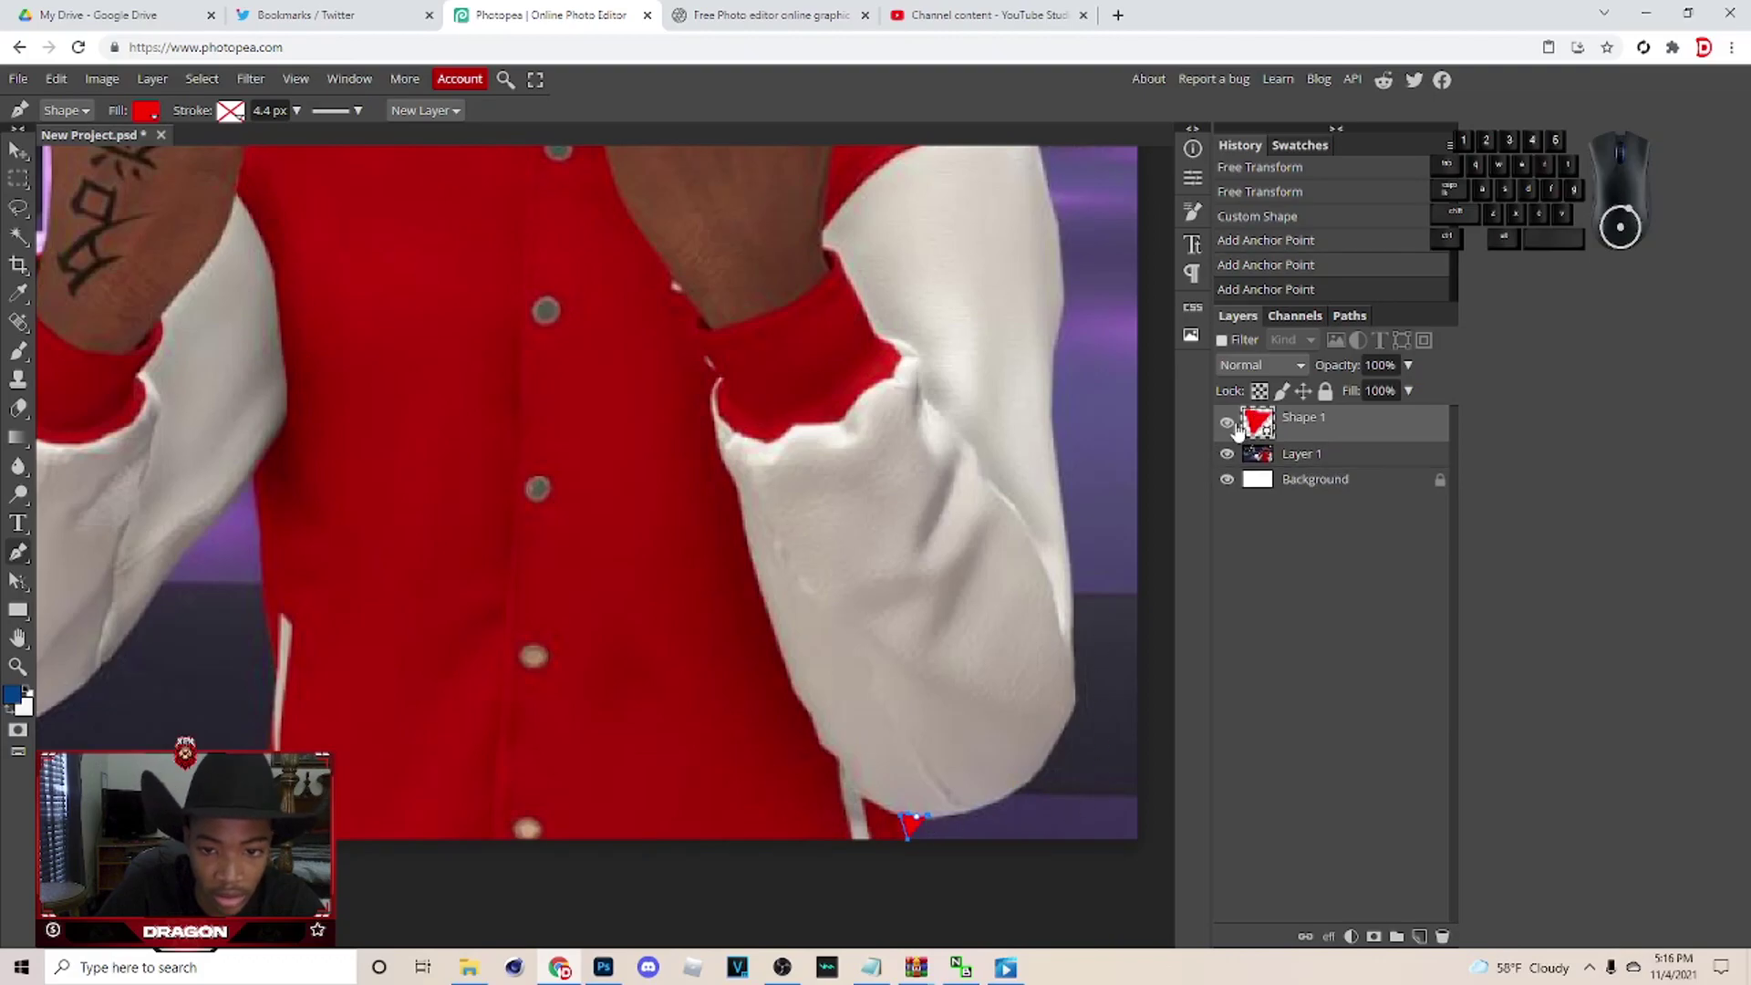
Start the path at the sleeve bottom and trace it up the right sleeve and arm edge.
{"action": "left_click", "coordinate": [1233, 428]}
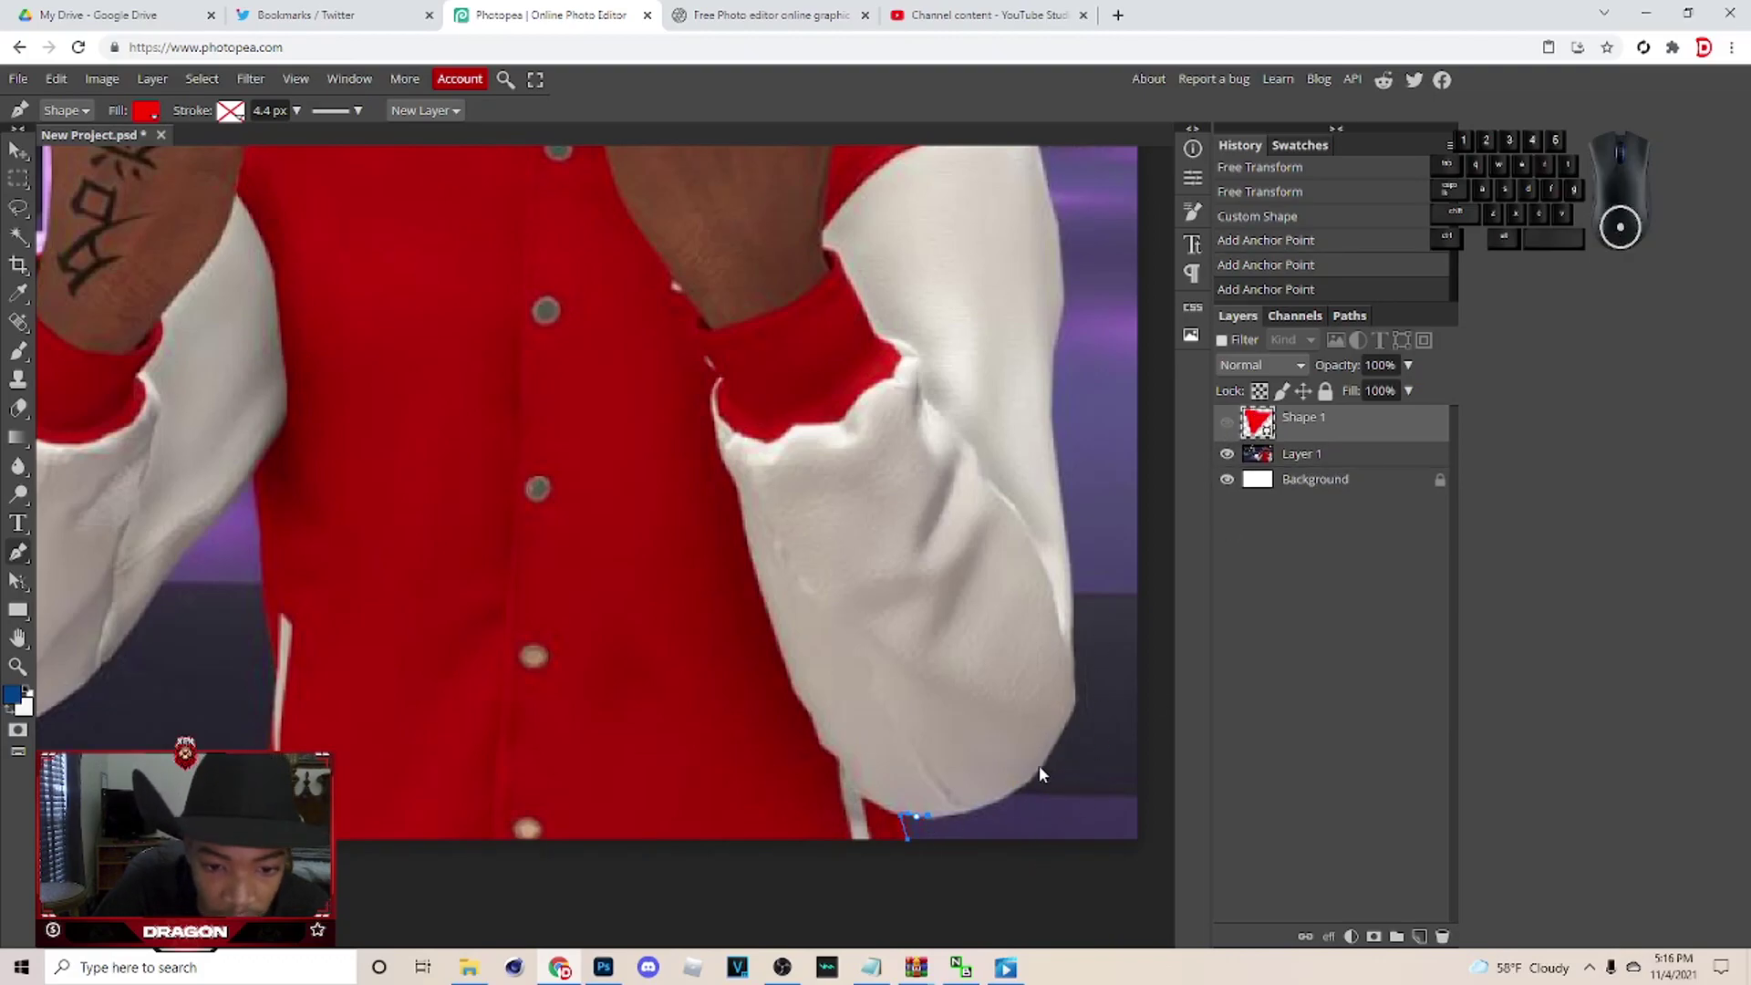
{"action": "left_click_drag", "start_coordinate": [1021, 794], "coordinate": [1078, 756]}
{"action": "left_click", "coordinate": [1024, 794]}
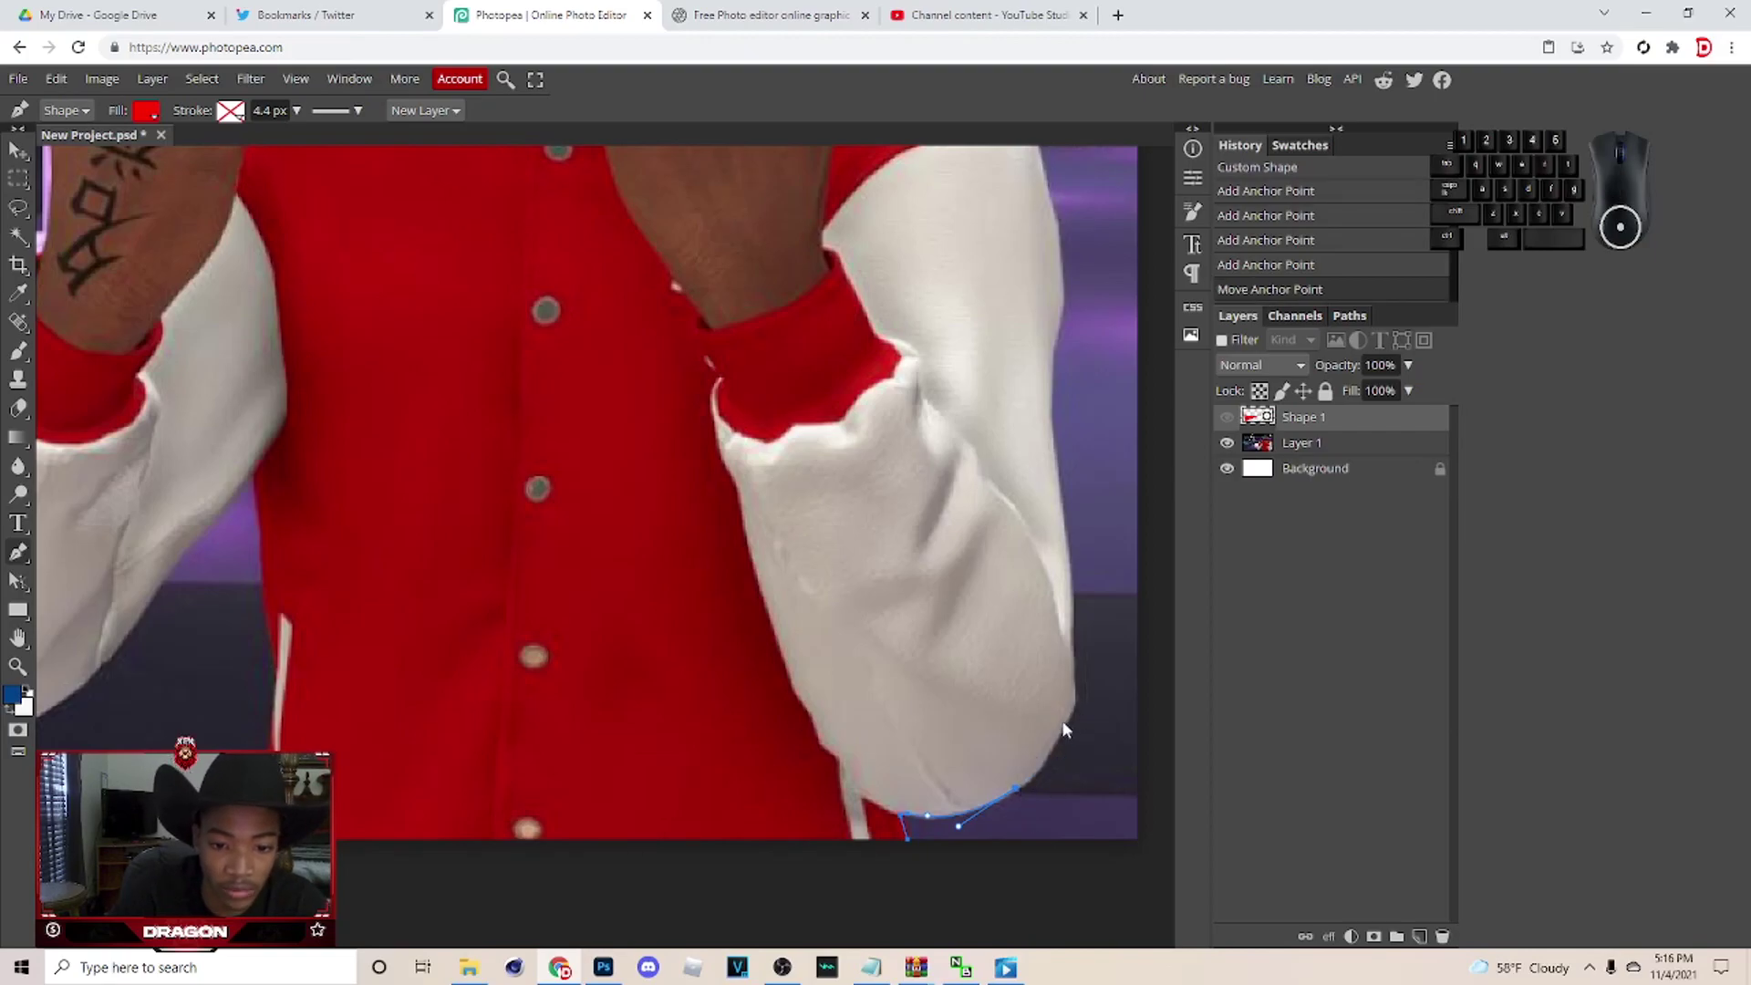
{"action": "left_click_drag", "start_coordinate": [1072, 731], "coordinate": [1079, 695]}
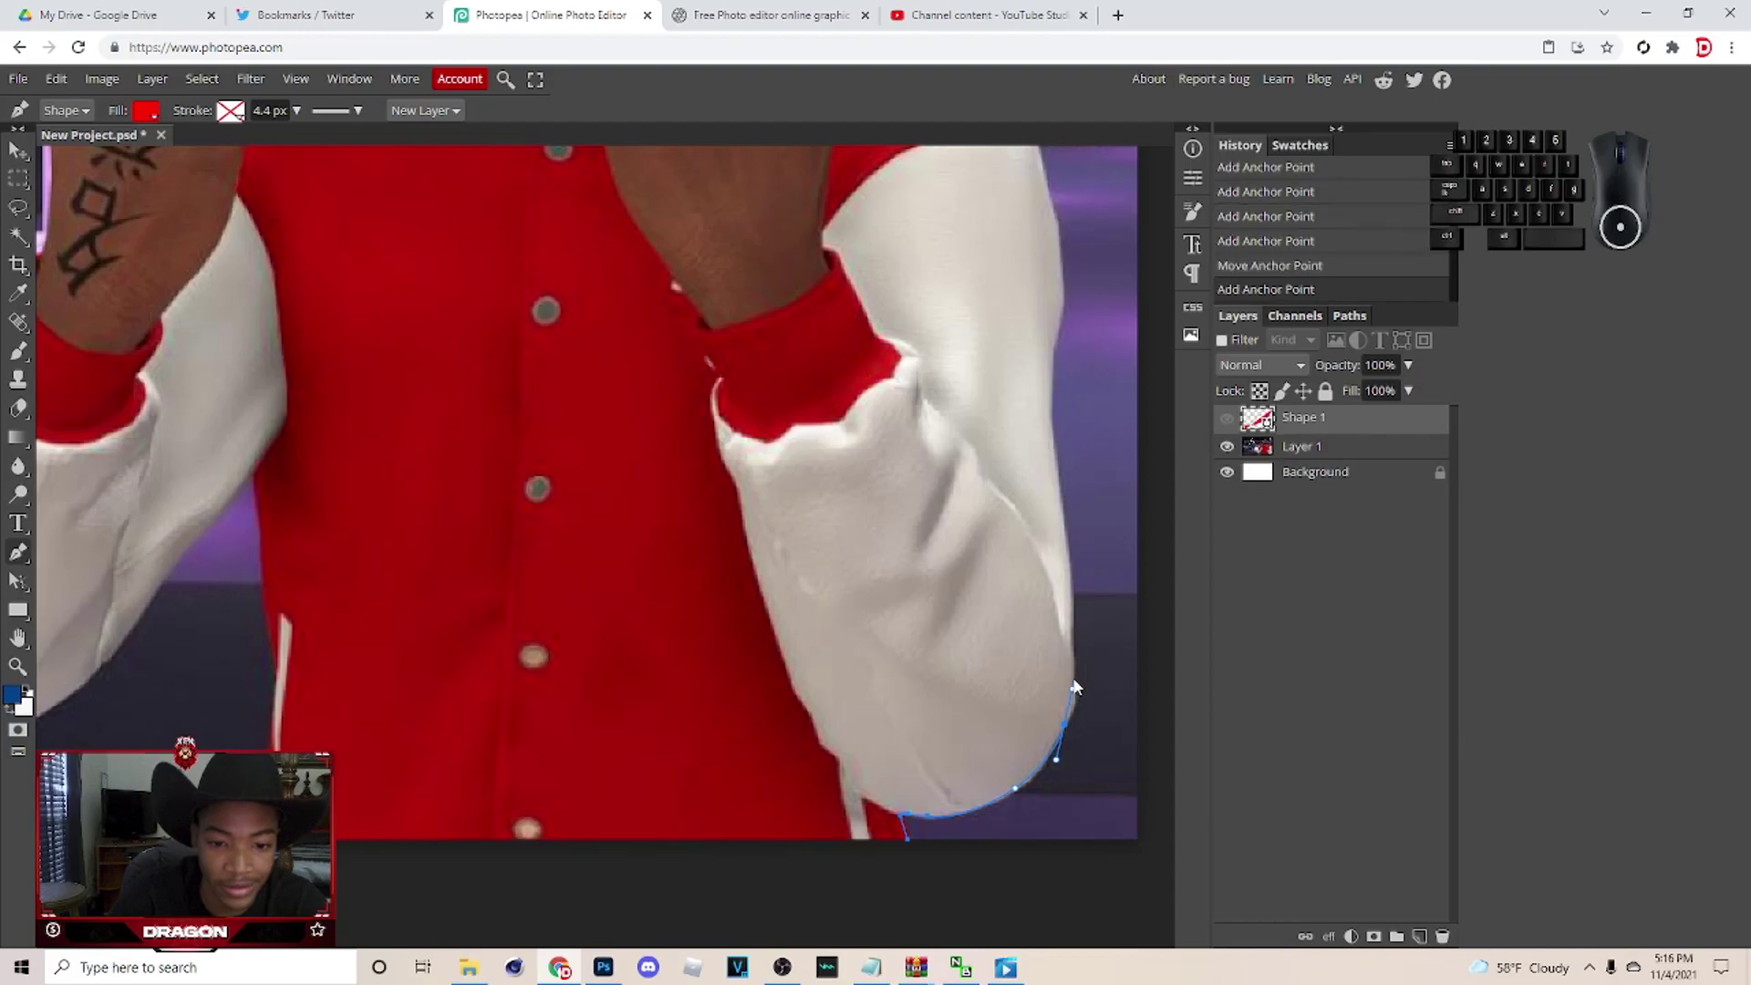
{"action": "left_click_drag", "start_coordinate": [1077, 653], "coordinate": [1078, 622]}
{"action": "left_click", "coordinate": [1077, 590]}
{"action": "left_click_drag", "start_coordinate": [1066, 769], "coordinate": [1061, 728]}
{"action": "left_click_drag", "start_coordinate": [1057, 686], "coordinate": [1058, 658]}
{"action": "left_click", "coordinate": [1060, 633]}
{"action": "left_click", "coordinate": [1038, 325]}
{"action": "left_click_drag", "start_coordinate": [1063, 603], "coordinate": [1070, 577]}
{"action": "left_click_drag", "start_coordinate": [1065, 585], "coordinate": [1067, 565]}
{"action": "left_click", "coordinate": [1058, 493]}
{"action": "left_click", "coordinate": [1047, 436]}
{"action": "left_click", "coordinate": [1040, 419]}
{"action": "left_click", "coordinate": [1041, 406]}
Continue the path across the player's upper outline toward the left side, undoing stray anchors.
{"action": "left_click_drag", "start_coordinate": [918, 685], "coordinate": [853, 671]}
{"action": "left_click", "coordinate": [839, 666]}
{"action": "double_click", "coordinate": [828, 646]}
{"action": "left_click", "coordinate": [817, 614]}
{"action": "left_click", "coordinate": [794, 619]}
{"action": "left_click", "coordinate": [789, 643]}
{"action": "double_click", "coordinate": [790, 656]}
{"action": "left_click", "coordinate": [755, 603]}
{"action": "left_click", "coordinate": [725, 598]}
{"action": "double_click", "coordinate": [715, 607]}
{"action": "double_click", "coordinate": [695, 572]}
{"action": "left_click", "coordinate": [684, 527]}
{"action": "left_click", "coordinate": [688, 520]}
{"action": "key", "text": "ctrl+z"}
{"action": "left_click", "coordinate": [686, 507]}
{"action": "double_click", "coordinate": [688, 483]}
{"action": "key", "text": "ctrl+z"}
{"action": "left_click", "coordinate": [714, 476]}
{"action": "left_click", "coordinate": [735, 430]}
{"action": "key", "text": "ctrl+z"}
{"action": "left_click_drag", "start_coordinate": [736, 423], "coordinate": [734, 415]}
{"action": "left_click", "coordinate": [711, 378]}
{"action": "left_click", "coordinate": [714, 379]}
{"action": "double_click", "coordinate": [711, 379]}
{"action": "left_click", "coordinate": [711, 349]}
{"action": "left_click", "coordinate": [713, 311]}
{"action": "left_click", "coordinate": [687, 606]}
{"action": "key", "text": "ctrl+z"}
{"action": "left_click_drag", "start_coordinate": [678, 590], "coordinate": [495, 549]}
{"action": "left_click", "coordinate": [479, 569]}
Trace the path down the player's left edge with closely spaced anchors.
{"action": "scroll", "scroll_direction": "up", "scroll_amount": 3}
{"action": "left_click_drag", "start_coordinate": [478, 568], "coordinate": [478, 568]}
{"action": "left_click", "coordinate": [432, 355]}
{"action": "left_click", "coordinate": [426, 389]}
{"action": "left_click", "coordinate": [429, 405]}
{"action": "left_click", "coordinate": [424, 450]}
{"action": "left_click", "coordinate": [420, 490]}
{"action": "left_click", "coordinate": [413, 519]}
{"action": "left_click", "coordinate": [414, 558]}
{"action": "left_click", "coordinate": [413, 534]}
{"action": "double_click", "coordinate": [418, 556]}
{"action": "left_click", "coordinate": [426, 574]}
{"action": "left_click", "coordinate": [429, 585]}
{"action": "left_click", "coordinate": [435, 604]}
{"action": "key", "text": "ctrl+z"}
{"action": "double_click", "coordinate": [432, 609]}
{"action": "left_click", "coordinate": [441, 624]}
{"action": "left_click", "coordinate": [447, 639]}
{"action": "left_click", "coordinate": [451, 656]}
{"action": "left_click", "coordinate": [460, 671]}
{"action": "double_click", "coordinate": [461, 675]}
Work the path around the lower-left contours and inner edges of the silhouette.
{"action": "left_click", "coordinate": [441, 438]}
{"action": "left_click_drag", "start_coordinate": [440, 447], "coordinate": [435, 460]}
{"action": "left_click_drag", "start_coordinate": [318, 488], "coordinate": [273, 496]}
{"action": "left_click", "coordinate": [316, 487]}
{"action": "double_click", "coordinate": [315, 485]}
{"action": "double_click", "coordinate": [307, 472]}
{"action": "key", "text": "ctrl+z"}
{"action": "double_click", "coordinate": [277, 476]}
{"action": "left_click", "coordinate": [288, 464]}
{"action": "left_click", "coordinate": [285, 441]}
{"action": "left_click", "coordinate": [254, 448]}
{"action": "left_click", "coordinate": [216, 445]}
{"action": "left_click", "coordinate": [598, 450]}
{"action": "left_click", "coordinate": [581, 466]}
{"action": "key", "text": "ctrl+z"}
{"action": "double_click", "coordinate": [587, 464]}
{"action": "key", "text": "ctrl+z"}
{"action": "key", "text": "ctrl+z"}
{"action": "left_click", "coordinate": [612, 446]}
{"action": "left_click", "coordinate": [587, 464]}
{"action": "left_click", "coordinate": [576, 448]}
{"action": "double_click", "coordinate": [554, 447]}
{"action": "key", "text": "ctrl+z"}
{"action": "left_click", "coordinate": [544, 479]}
{"action": "double_click", "coordinate": [535, 497]}
{"action": "left_click", "coordinate": [523, 523]}
{"action": "left_click", "coordinate": [524, 536]}
{"action": "left_click", "coordinate": [511, 587]}
Follow the remaining inner and lower edges of the player back toward the right.
{"action": "scroll", "scroll_direction": "up", "scroll_amount": 3}
{"action": "left_click_drag", "start_coordinate": [515, 340], "coordinate": [516, 366]}
{"action": "double_click", "coordinate": [515, 408]}
{"action": "key", "text": "ctrl+z"}
{"action": "left_click_drag", "start_coordinate": [473, 463], "coordinate": [468, 481]}
{"action": "left_click", "coordinate": [474, 466]}
{"action": "left_click", "coordinate": [468, 483]}
{"action": "scroll", "scroll_direction": "up", "scroll_amount": 3}
{"action": "double_click", "coordinate": [434, 422]}
{"action": "key", "text": "ctrl+z"}
{"action": "double_click", "coordinate": [438, 418]}
{"action": "scroll", "scroll_direction": "up", "scroll_amount": 3}
{"action": "left_click", "coordinate": [354, 274]}
{"action": "left_click", "coordinate": [318, 395]}
{"action": "left_click", "coordinate": [315, 433]}
{"action": "left_click", "coordinate": [319, 439]}
{"action": "left_click", "coordinate": [333, 465]}
{"action": "left_click", "coordinate": [358, 505]}
{"action": "left_click", "coordinate": [368, 525]}
{"action": "left_click", "coordinate": [404, 550]}
{"action": "left_click_drag", "start_coordinate": [426, 568], "coordinate": [432, 565]}
{"action": "left_click", "coordinate": [464, 558]}
{"action": "left_click", "coordinate": [539, 513]}
{"action": "double_click", "coordinate": [566, 489]}
Bring the path back near the starting point, extending it below the canvas bottom.
{"action": "scroll", "scroll_direction": "up", "scroll_amount": 3}
{"action": "left_click_drag", "start_coordinate": [656, 361], "coordinate": [680, 337]}
{"action": "left_click", "coordinate": [704, 306]}
{"action": "left_click", "coordinate": [716, 297]}
{"action": "left_click", "coordinate": [719, 330]}
{"action": "left_click_drag", "start_coordinate": [731, 272], "coordinate": [735, 305]}
{"action": "left_click", "coordinate": [734, 331]}
{"action": "left_click_drag", "start_coordinate": [737, 328], "coordinate": [734, 359]}
{"action": "left_click", "coordinate": [734, 370]}
{"action": "left_click", "coordinate": [726, 426]}
{"action": "left_click", "coordinate": [709, 479]}
{"action": "left_click", "coordinate": [697, 519]}
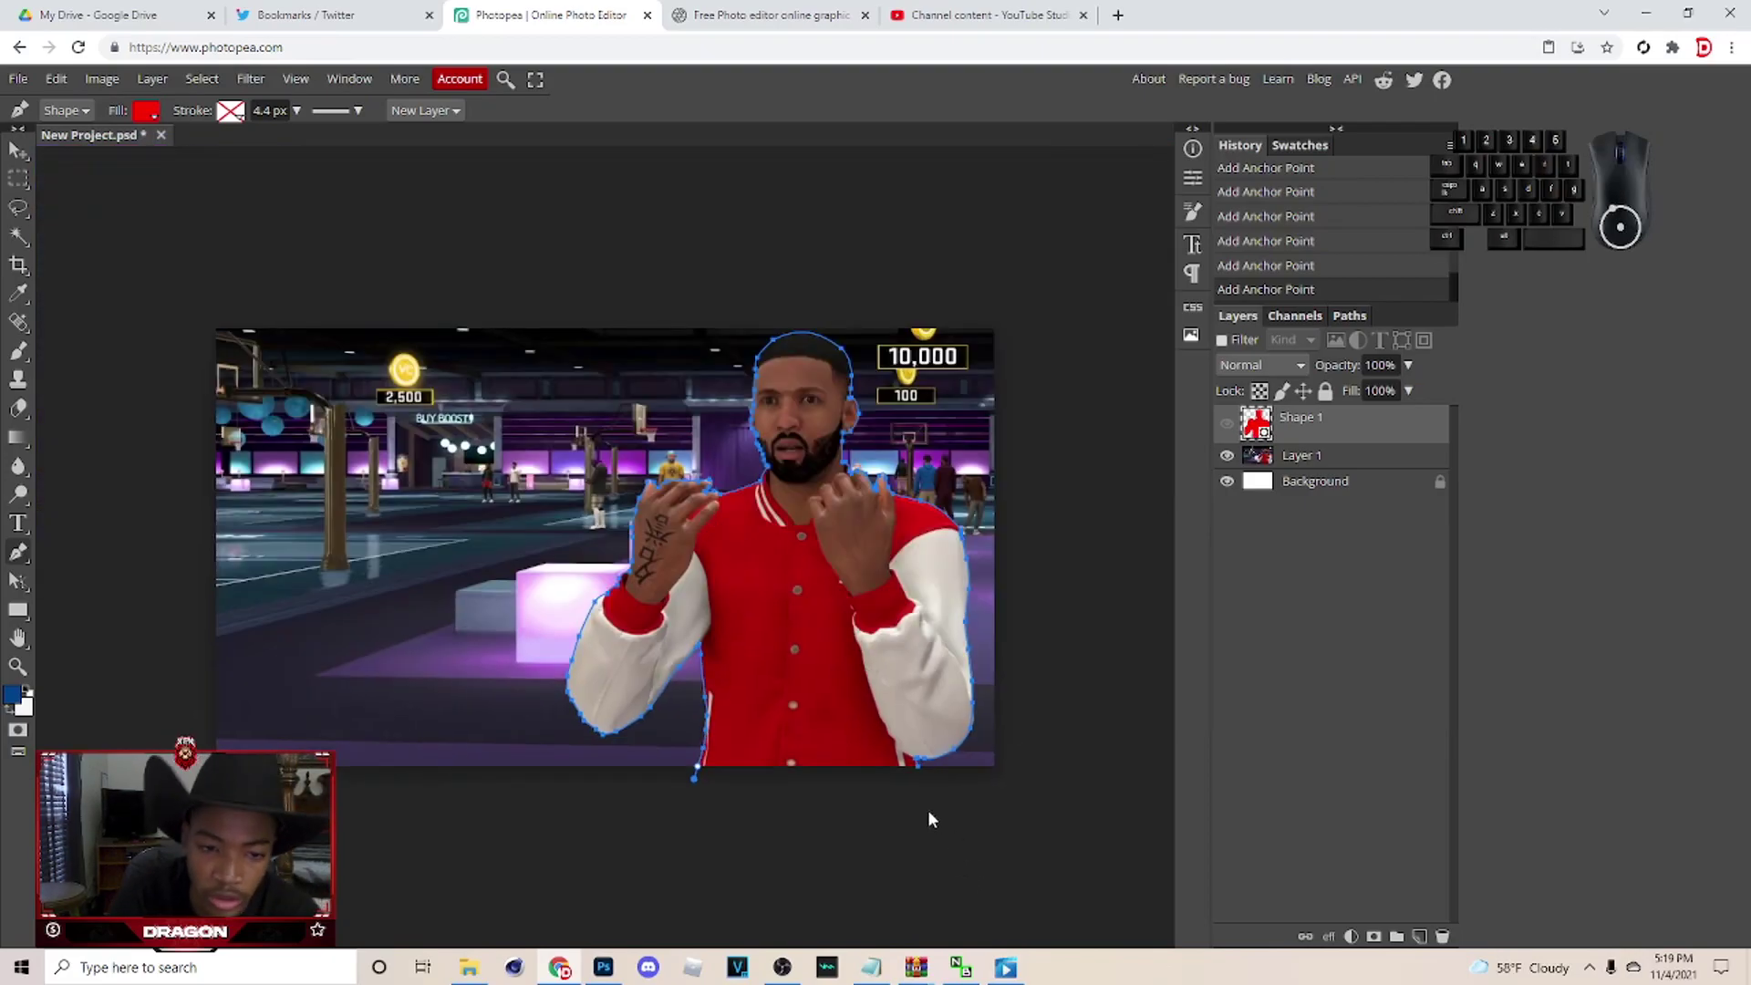
Close the traced outline around the player and turn the path into a selection.
{"action": "left_click", "coordinate": [931, 839]}
{"action": "left_click", "coordinate": [921, 769]}
{"action": "right_click", "coordinate": [883, 534]}
{"action": "left_click", "coordinate": [960, 610]}
{"action": "left_click", "coordinate": [313, 322]}
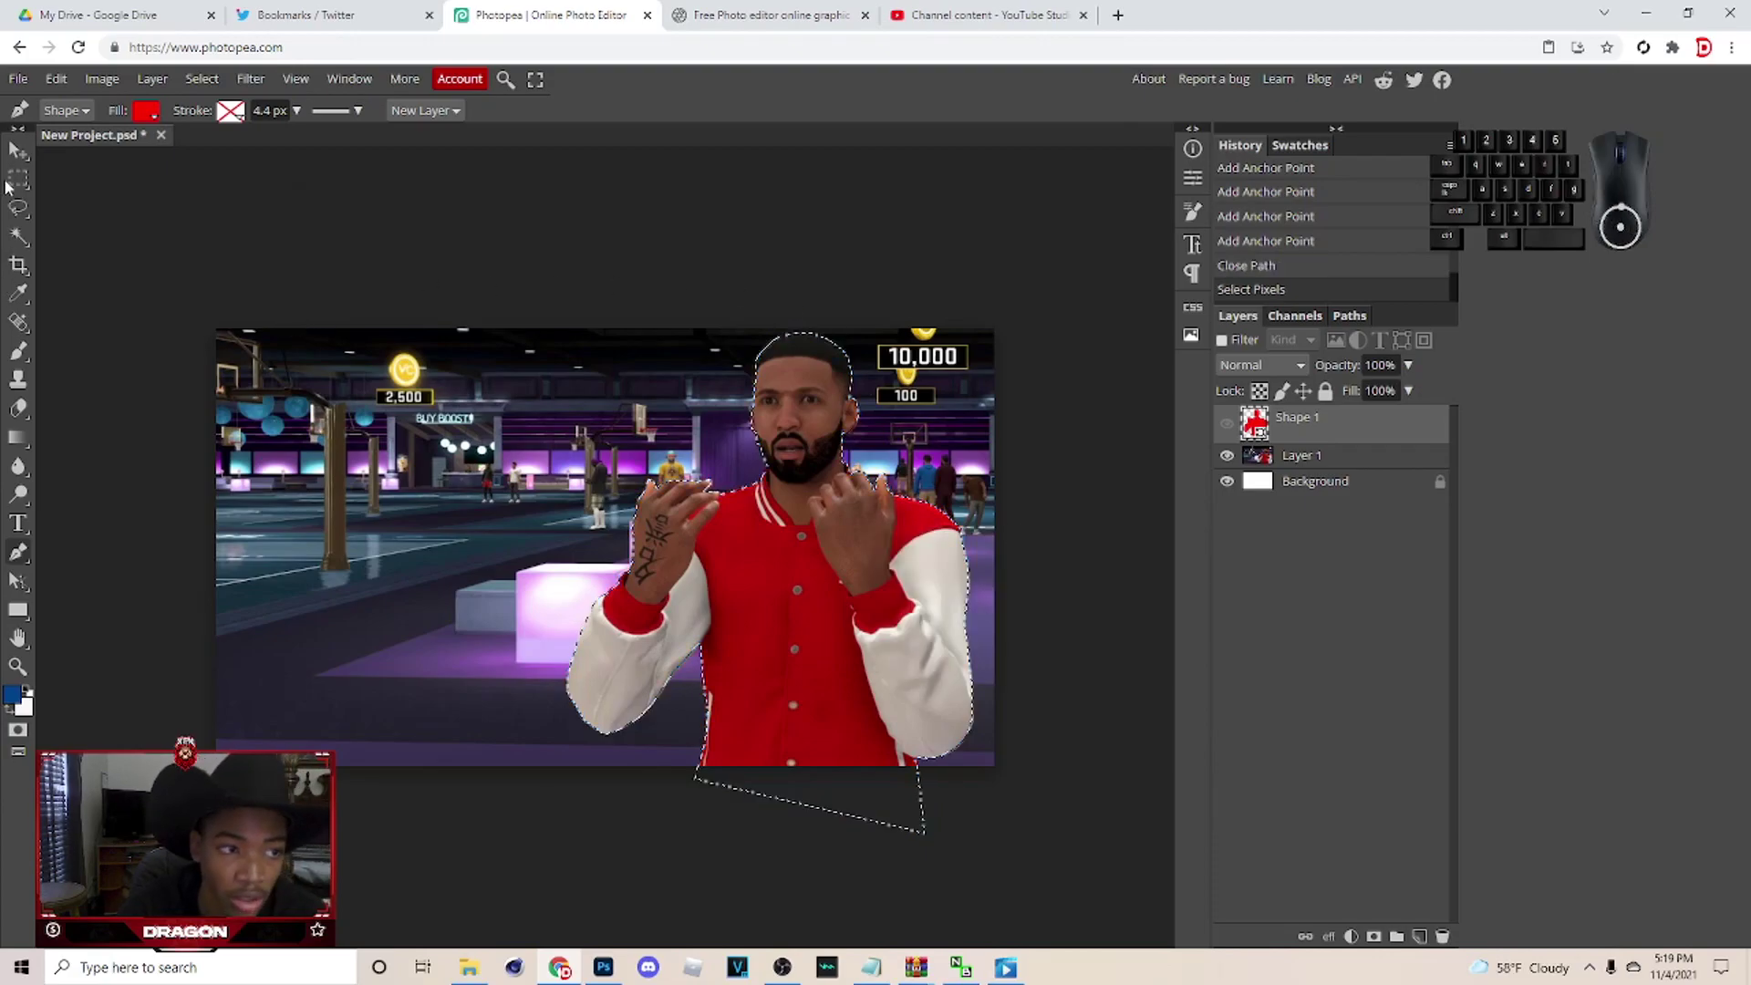
Copy the selected player from Layer 1 onto his own layer and hide the original screenshot.
{"action": "double_click", "coordinate": [1370, 478]}
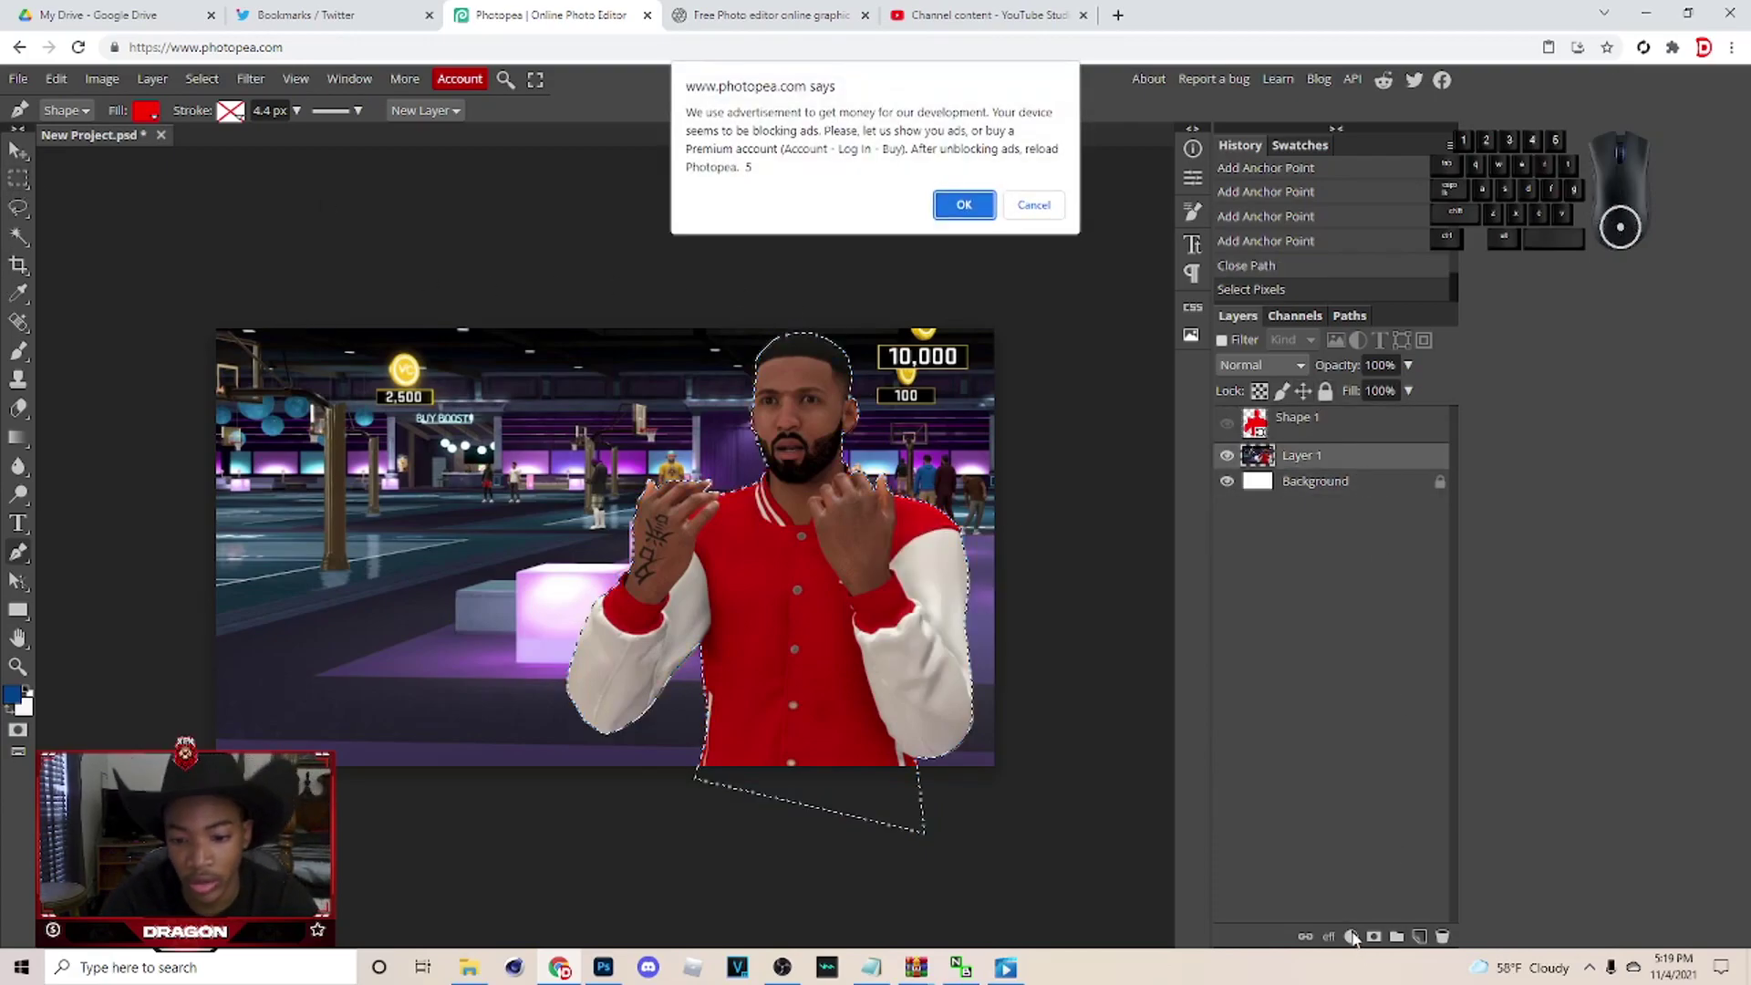
{"action": "double_click", "coordinate": [1043, 215]}
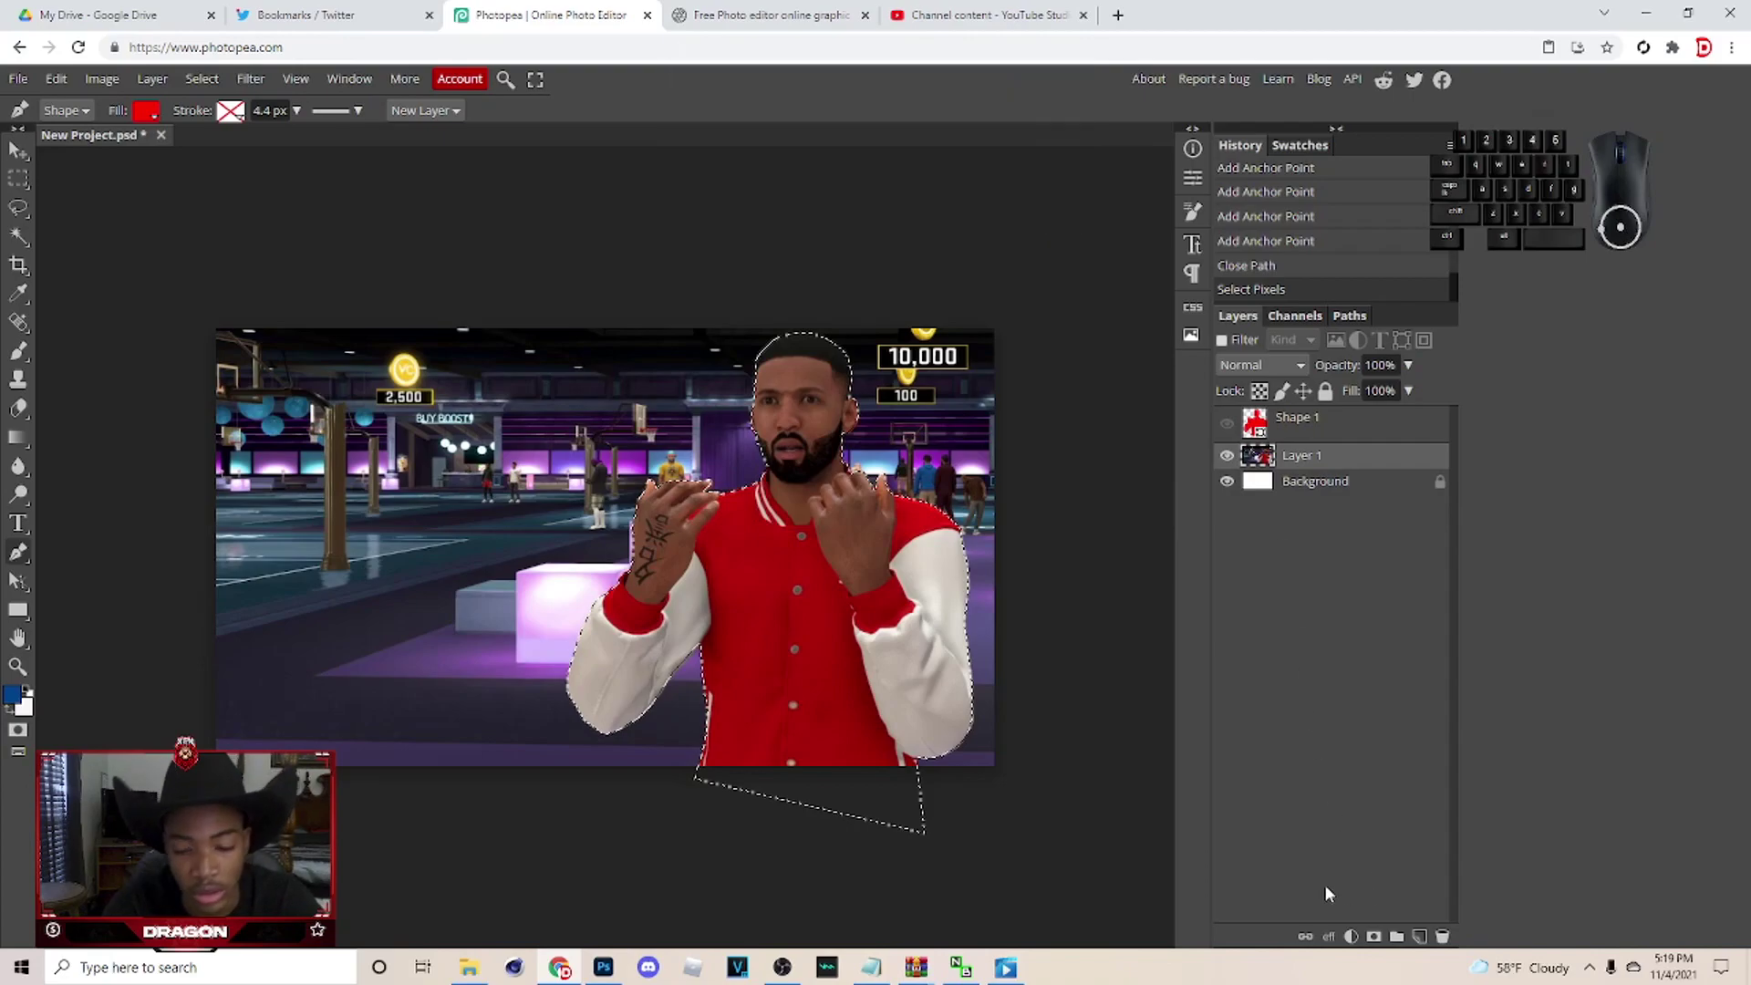
{"action": "left_click", "coordinate": [1355, 940]}
{"action": "left_click", "coordinate": [1374, 948]}
{"action": "key", "text": "ctrl+z"}
{"action": "left_click", "coordinate": [1233, 491]}
{"action": "left_click", "coordinate": [24, 155]}
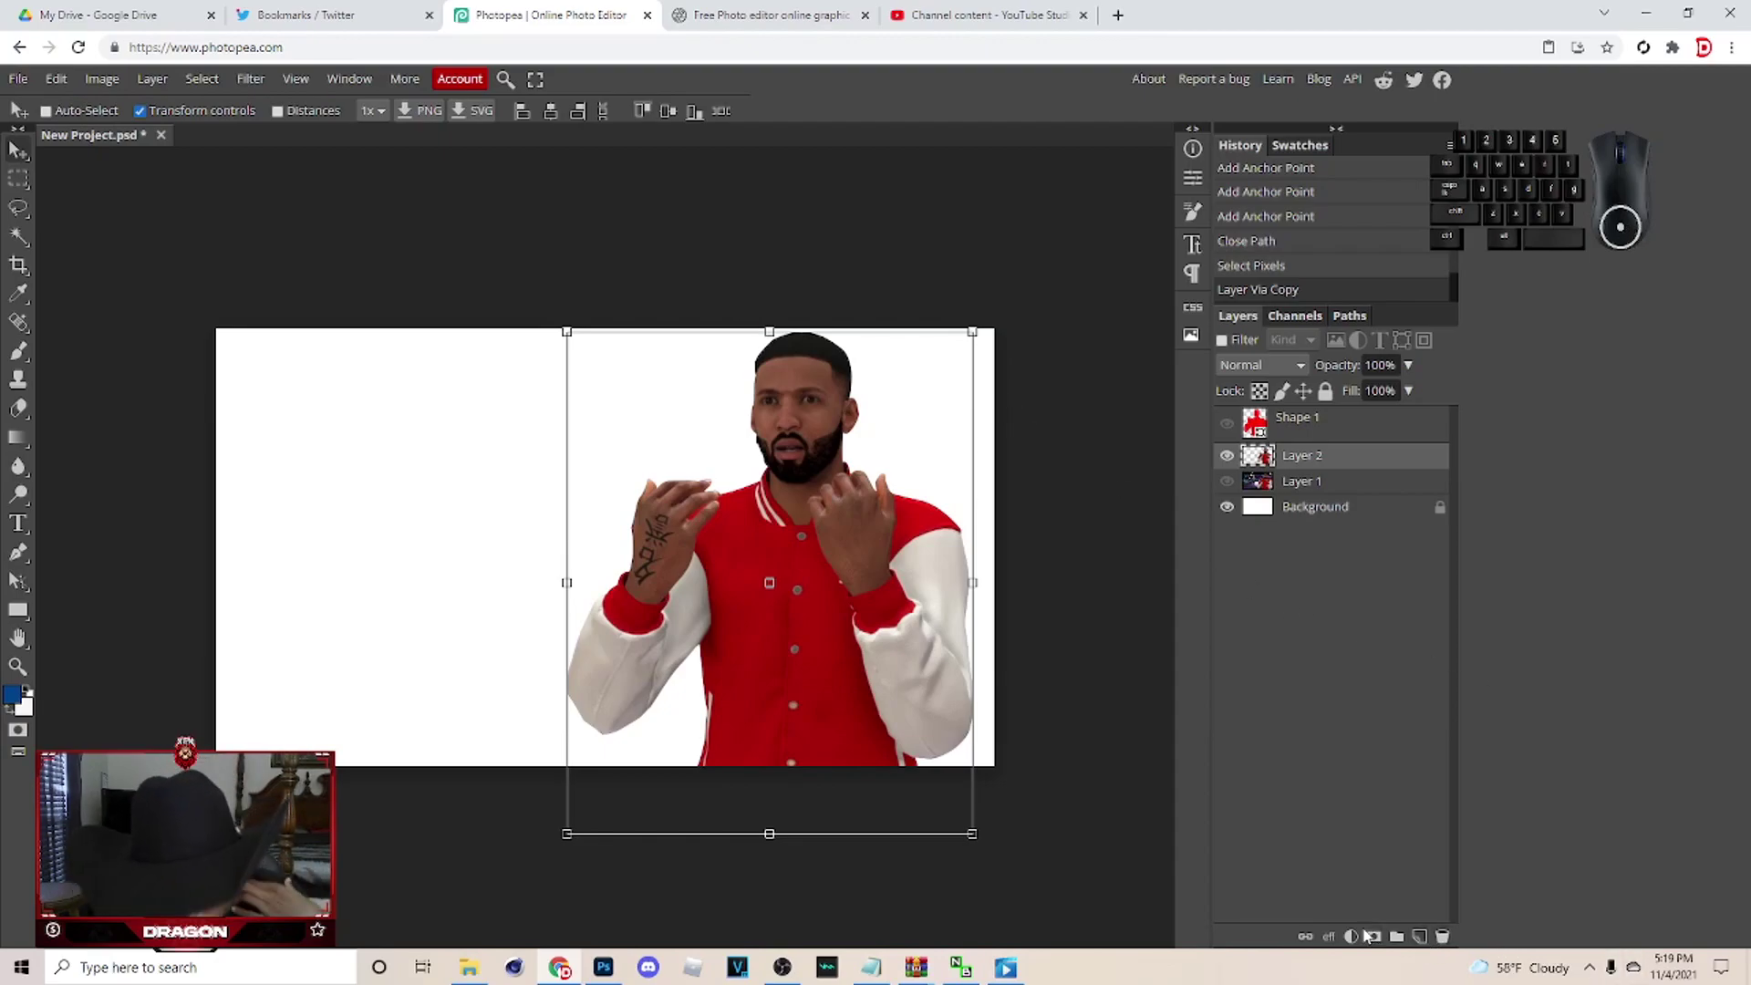
Add a Brightness/Contrast adjustment layer clipped to the cut-out player and nudge his brightness.
{"action": "left_click", "coordinate": [1360, 949]}
{"action": "left_click", "coordinate": [1430, 438]}
{"action": "right_click", "coordinate": [1381, 465]}
{"action": "left_click", "coordinate": [1297, 806]}
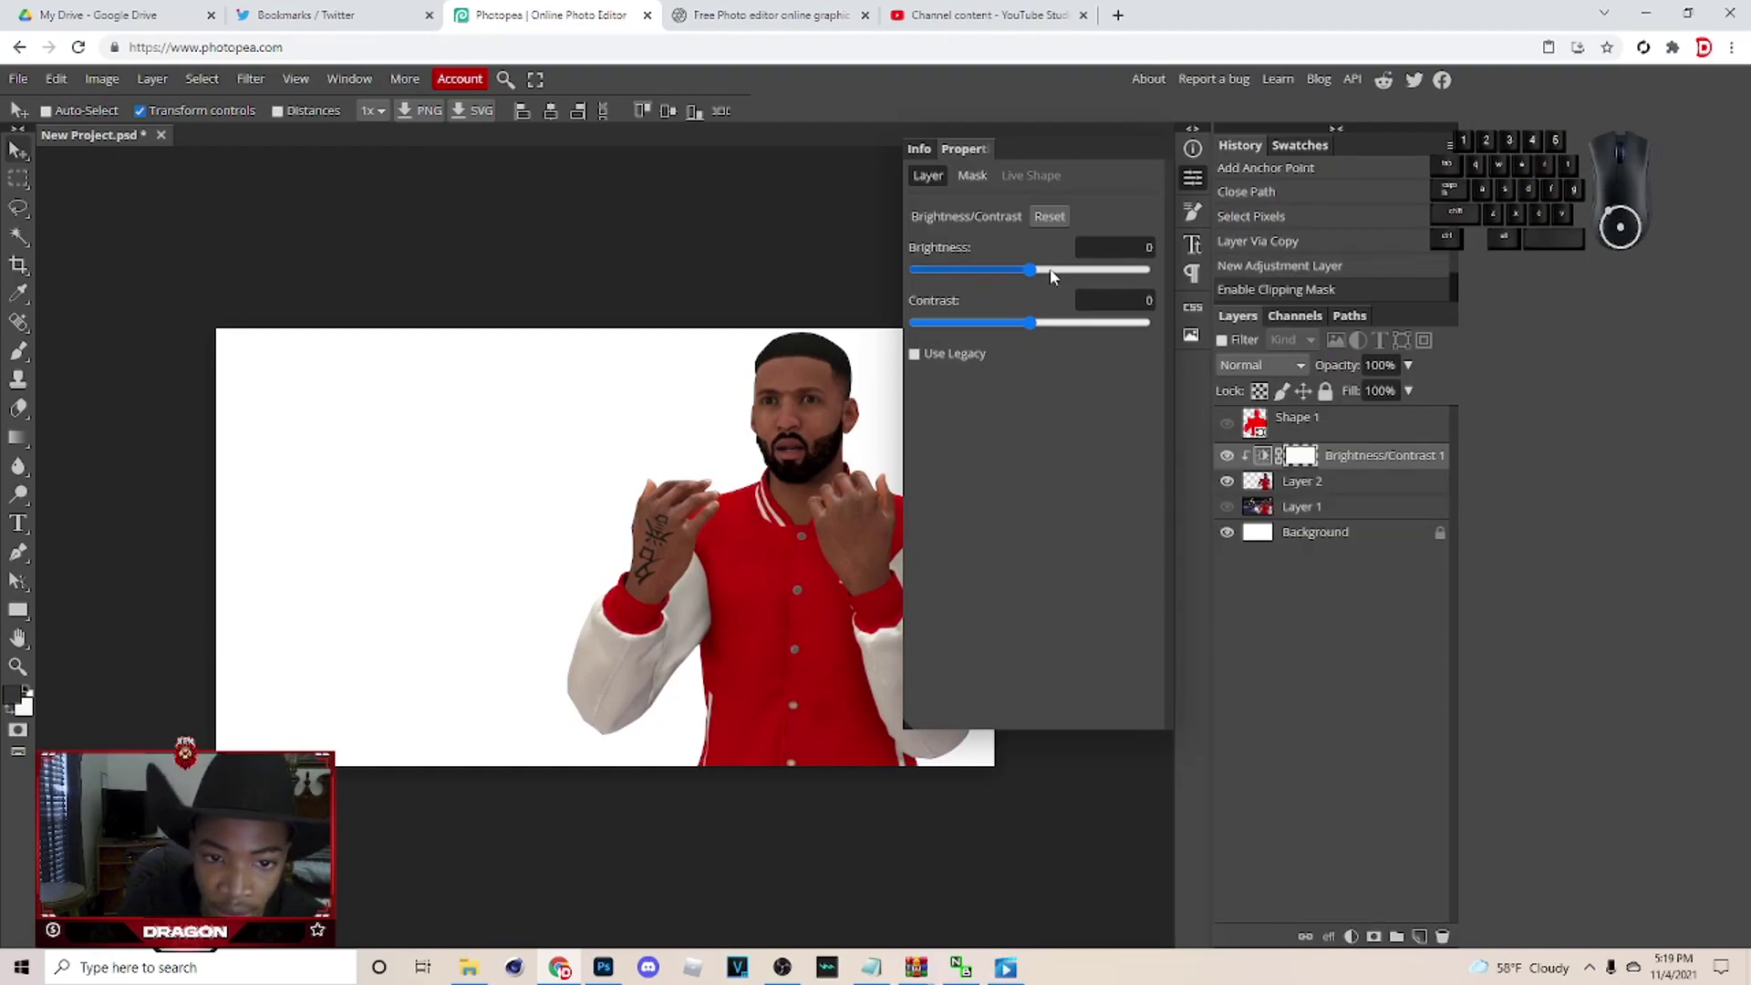
{"action": "left_click_drag", "start_coordinate": [1042, 274], "coordinate": [1068, 281]}
Bring up the Layer Style settings for the player layer.
{"action": "double_click", "coordinate": [1337, 488]}
{"action": "left_click", "coordinate": [1273, 455]}
{"action": "left_click", "coordinate": [316, 226]}
Enable an Inner Shadow on the player with distance 9 and size 15.
{"action": "left_click", "coordinate": [872, 444]}
{"action": "left_click", "coordinate": [893, 447]}
{"action": "left_click", "coordinate": [1096, 452]}
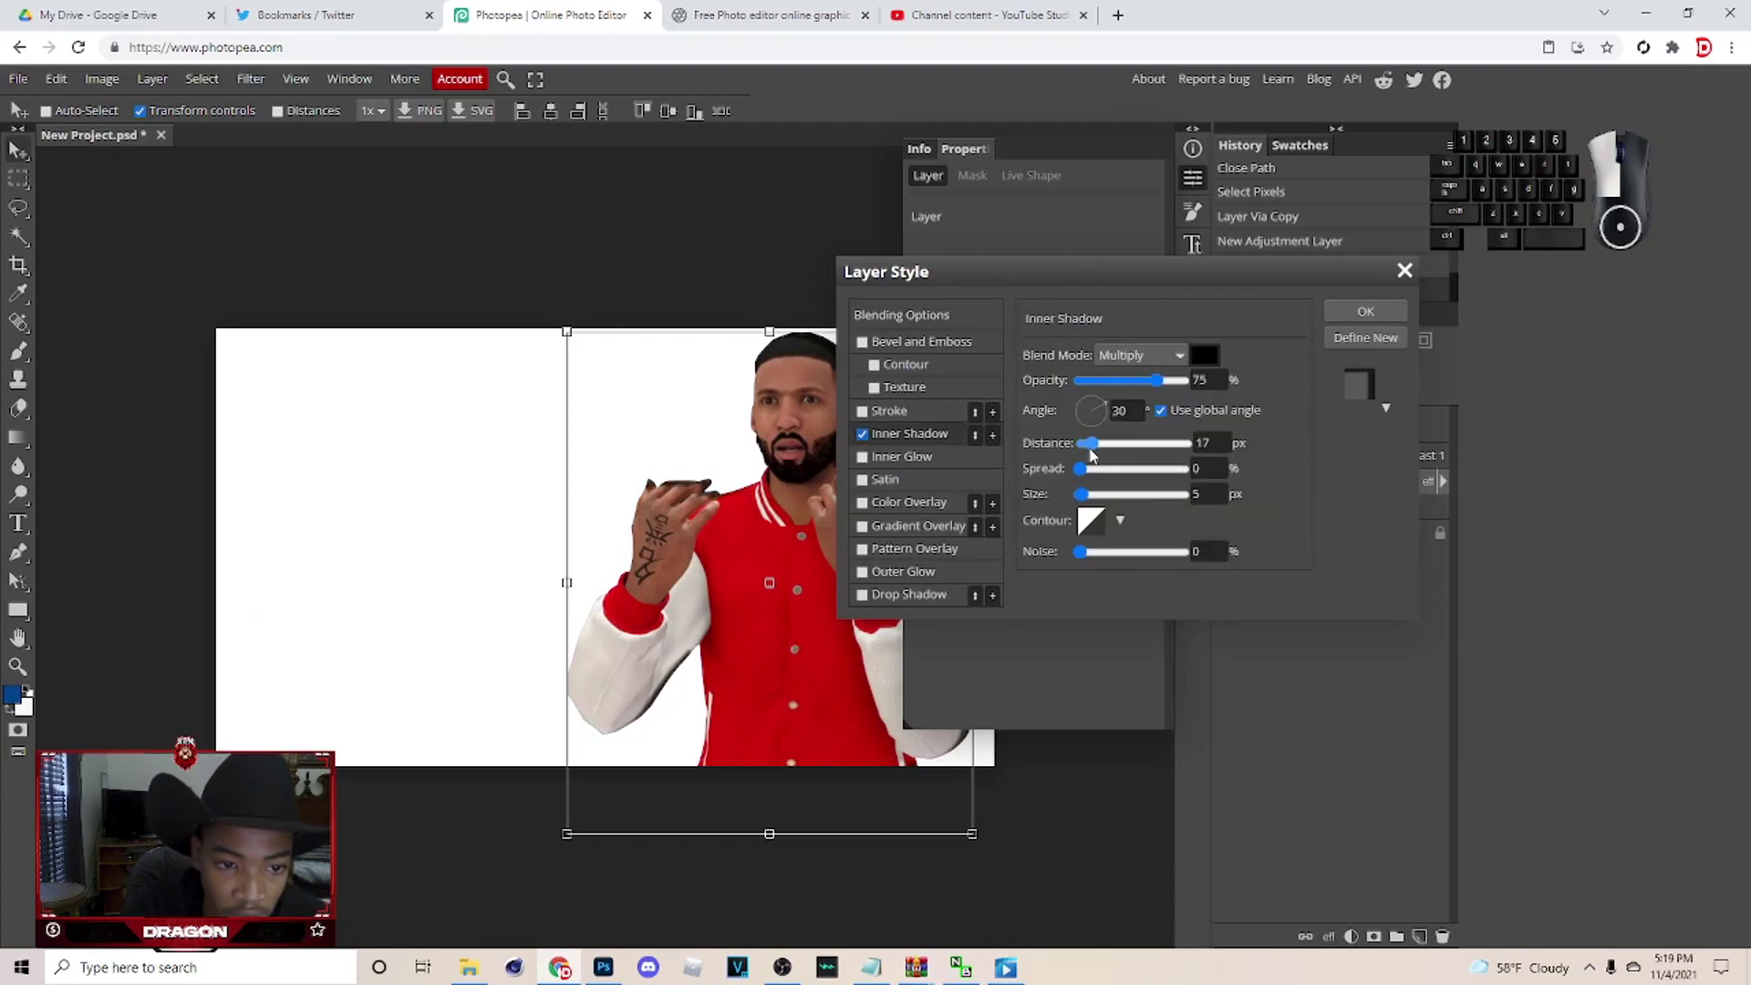
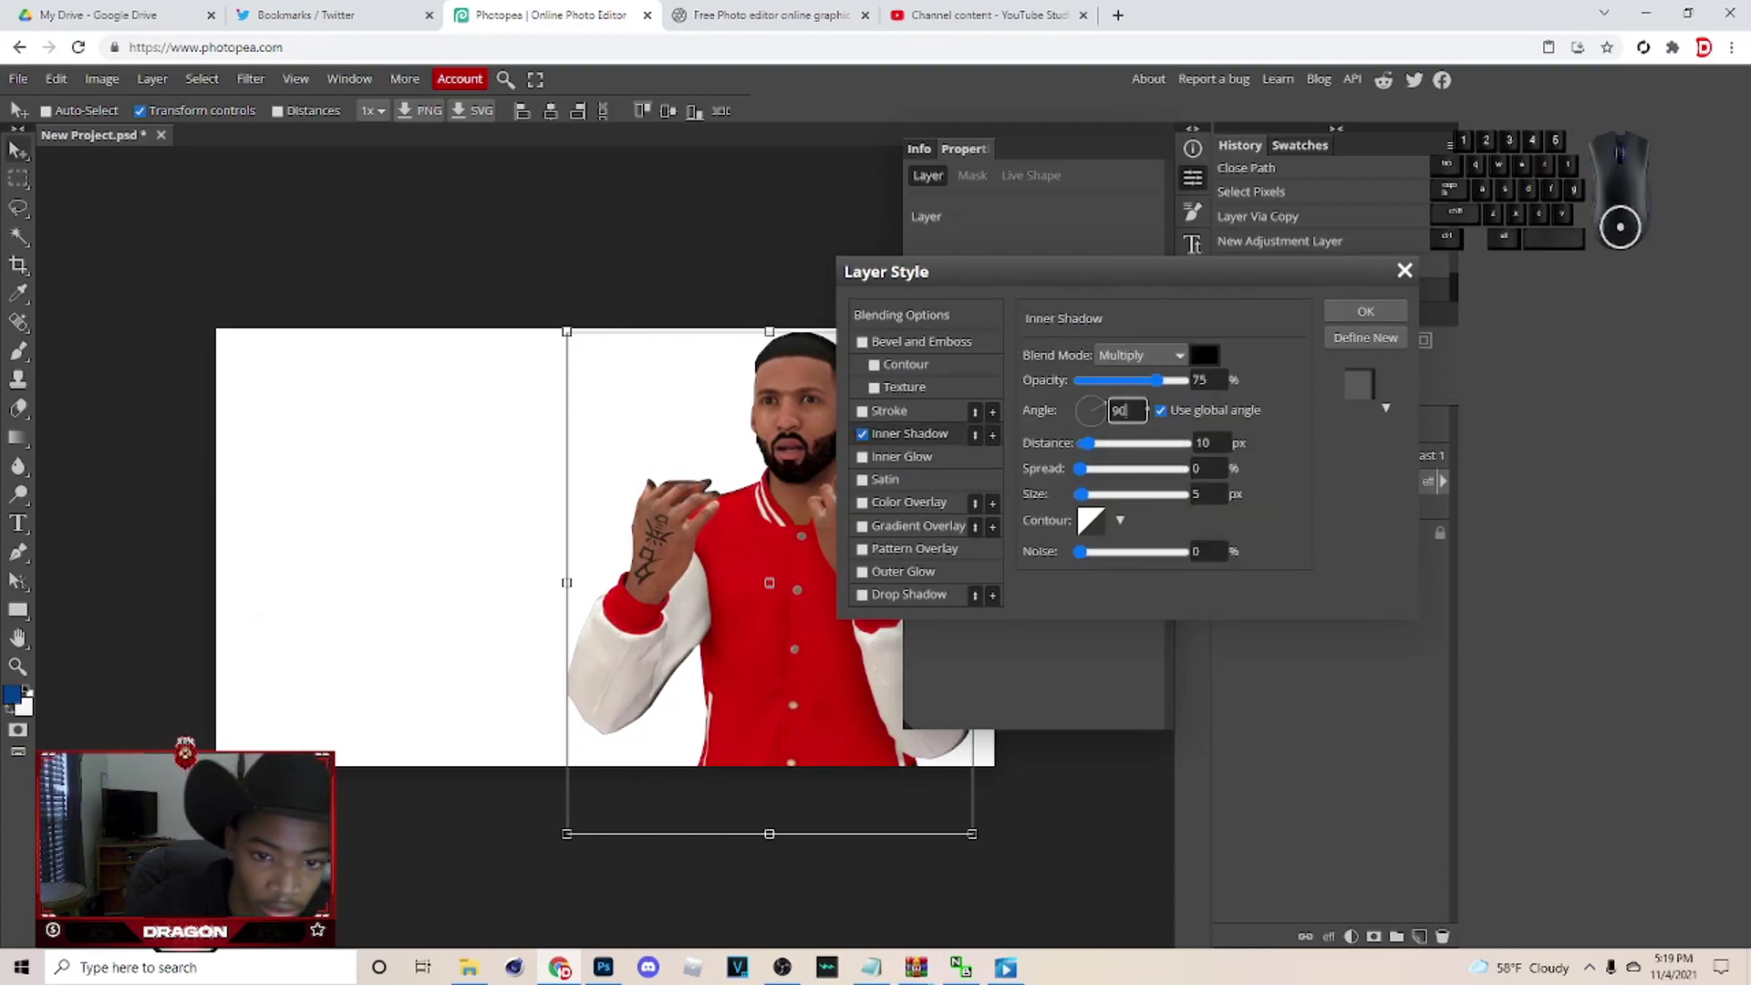
{"action": "left_click", "coordinate": [1314, 378]}
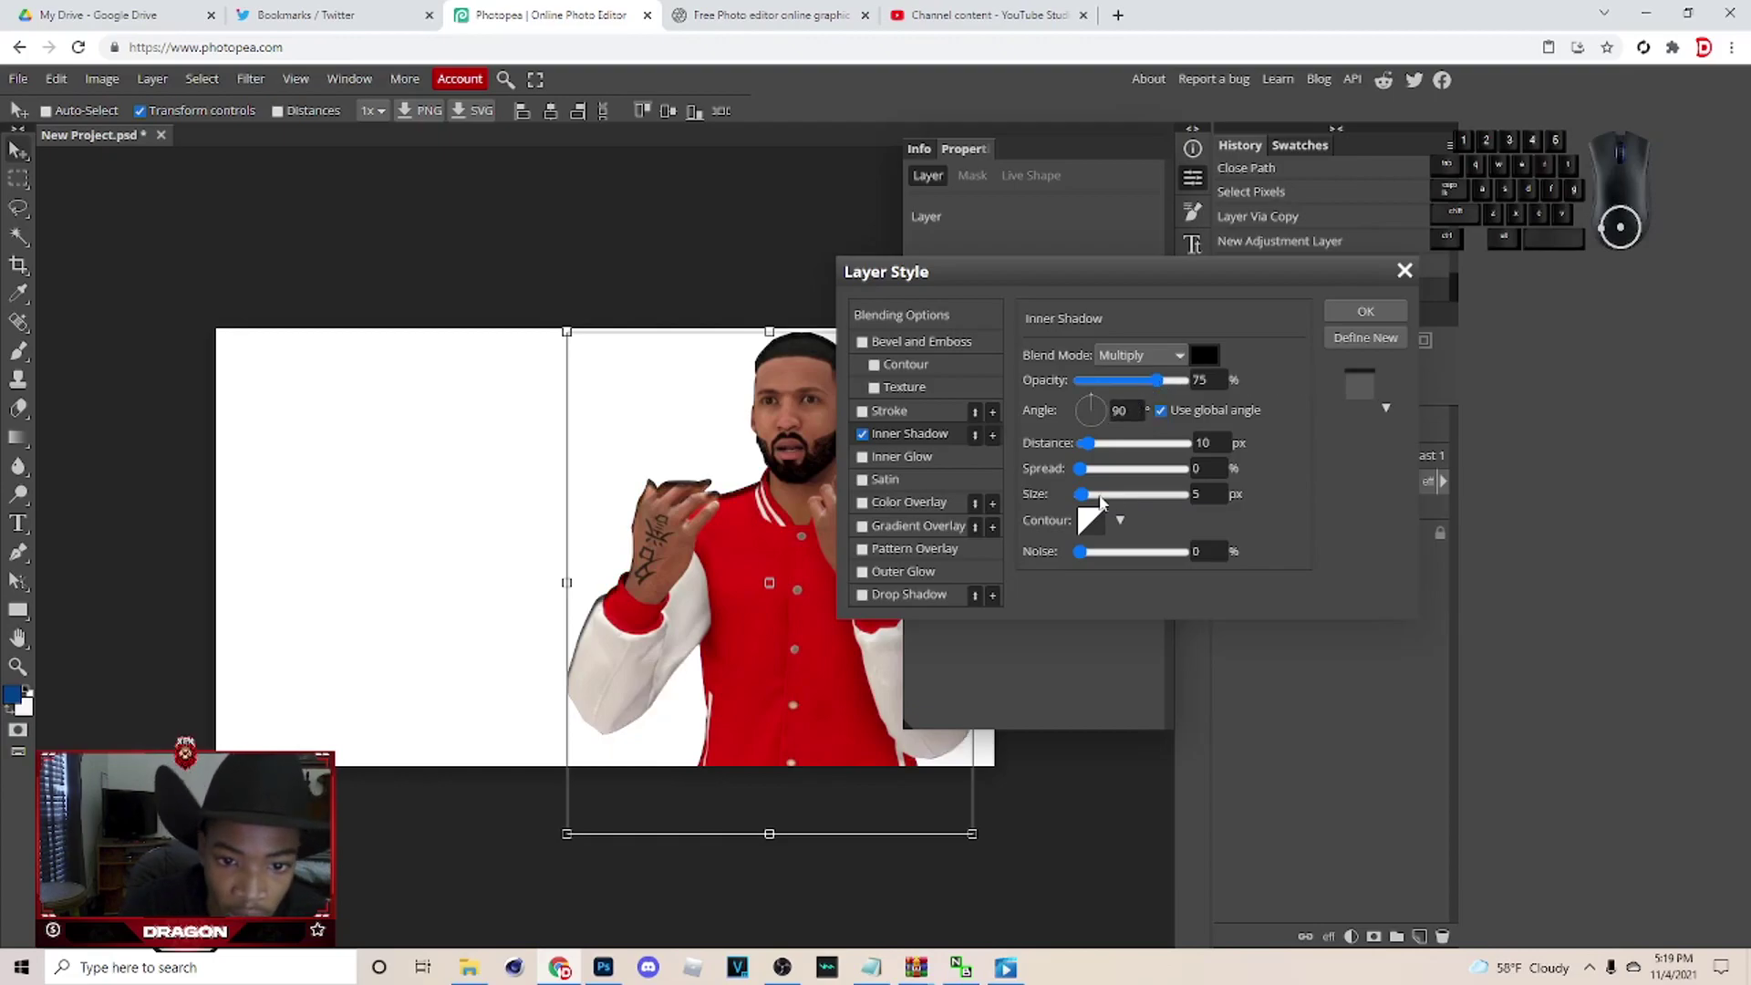
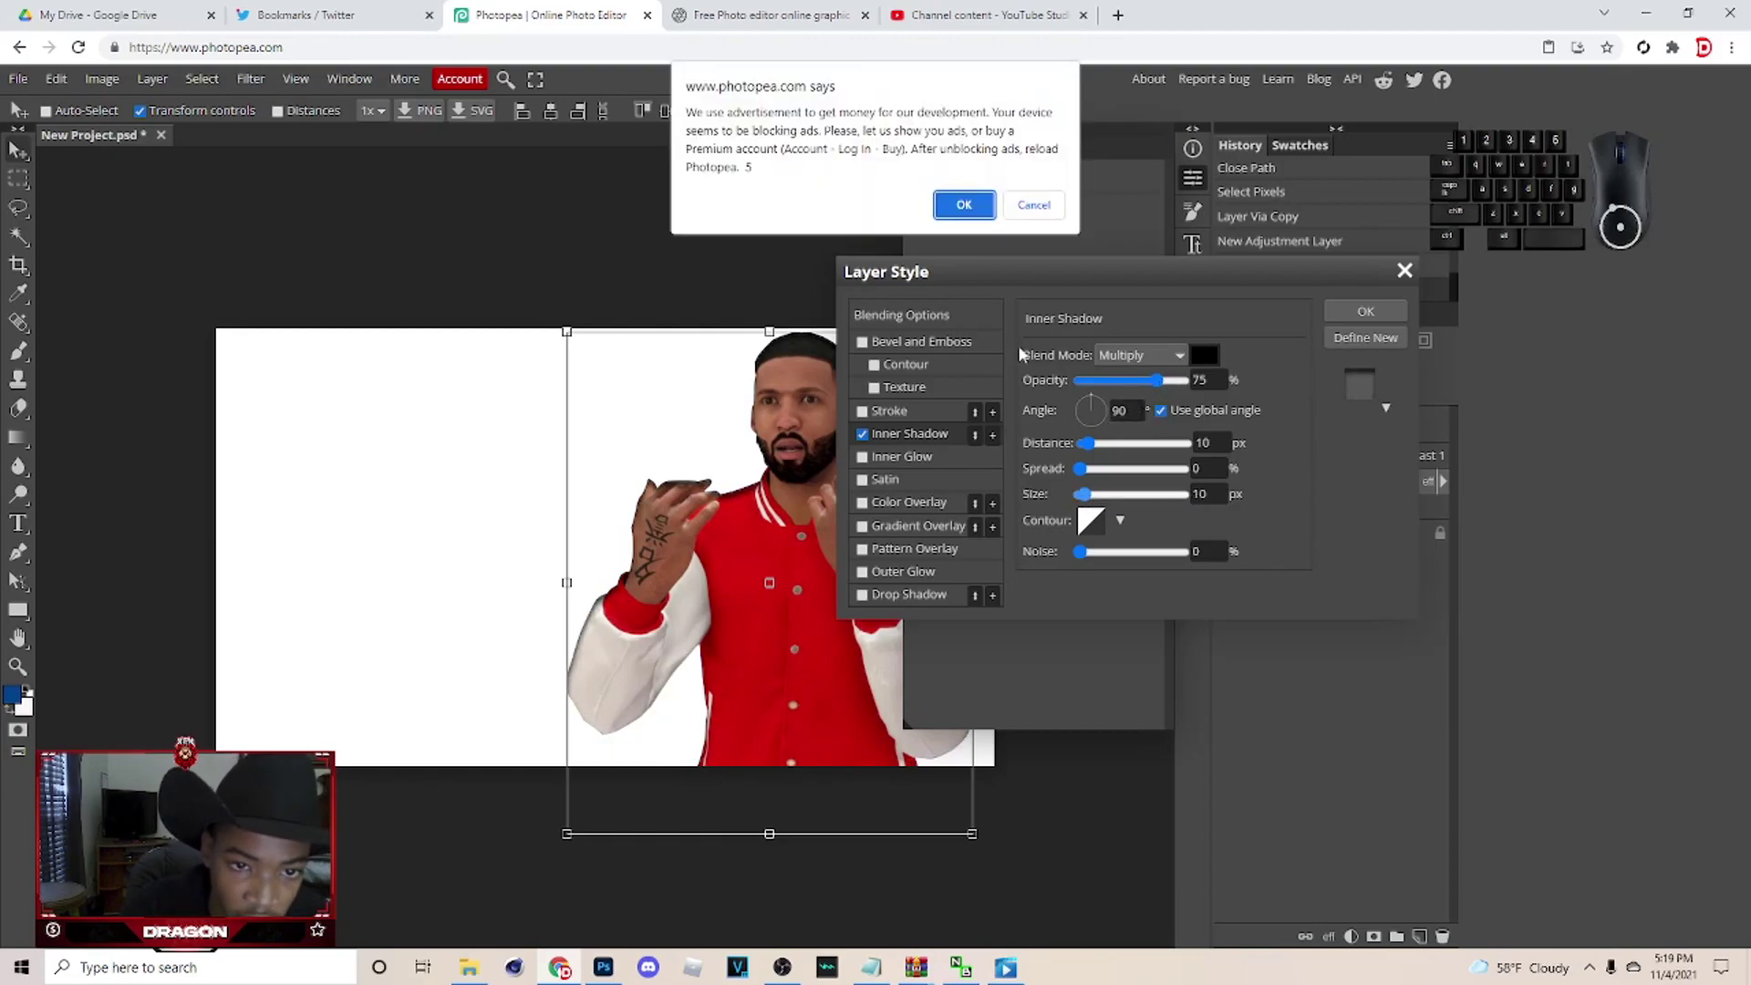
{"action": "left_click", "coordinate": [975, 204]}
{"action": "left_click", "coordinate": [1092, 497]}
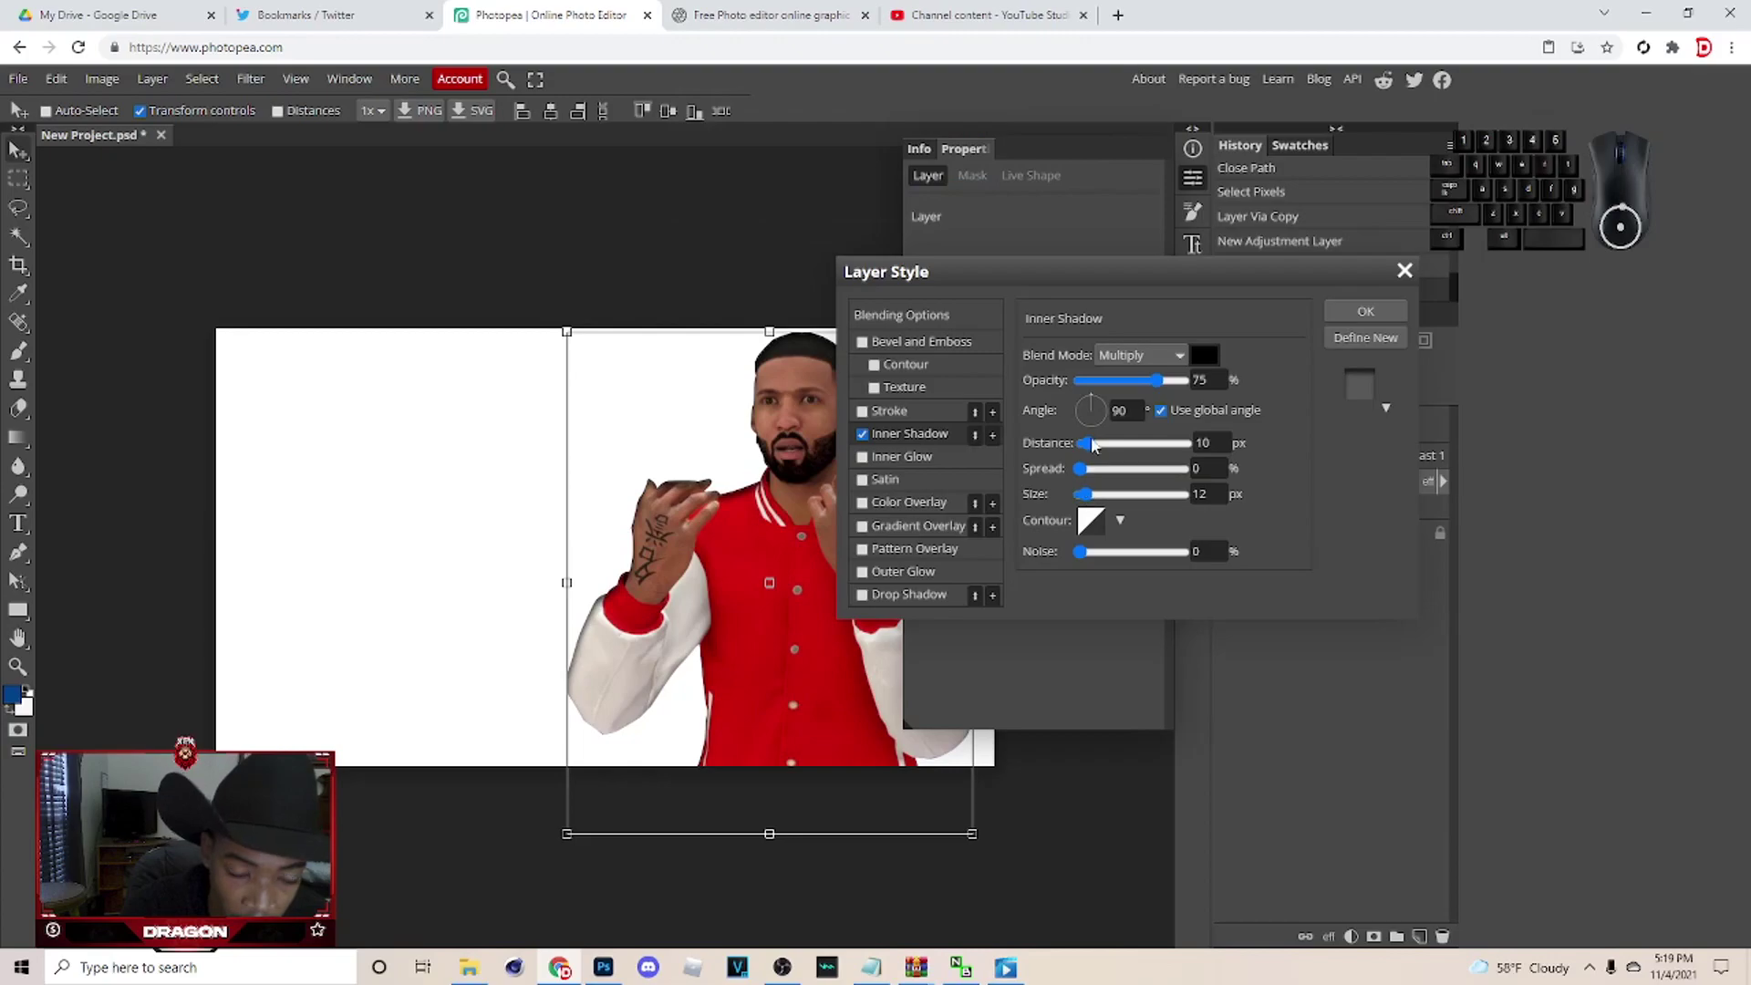
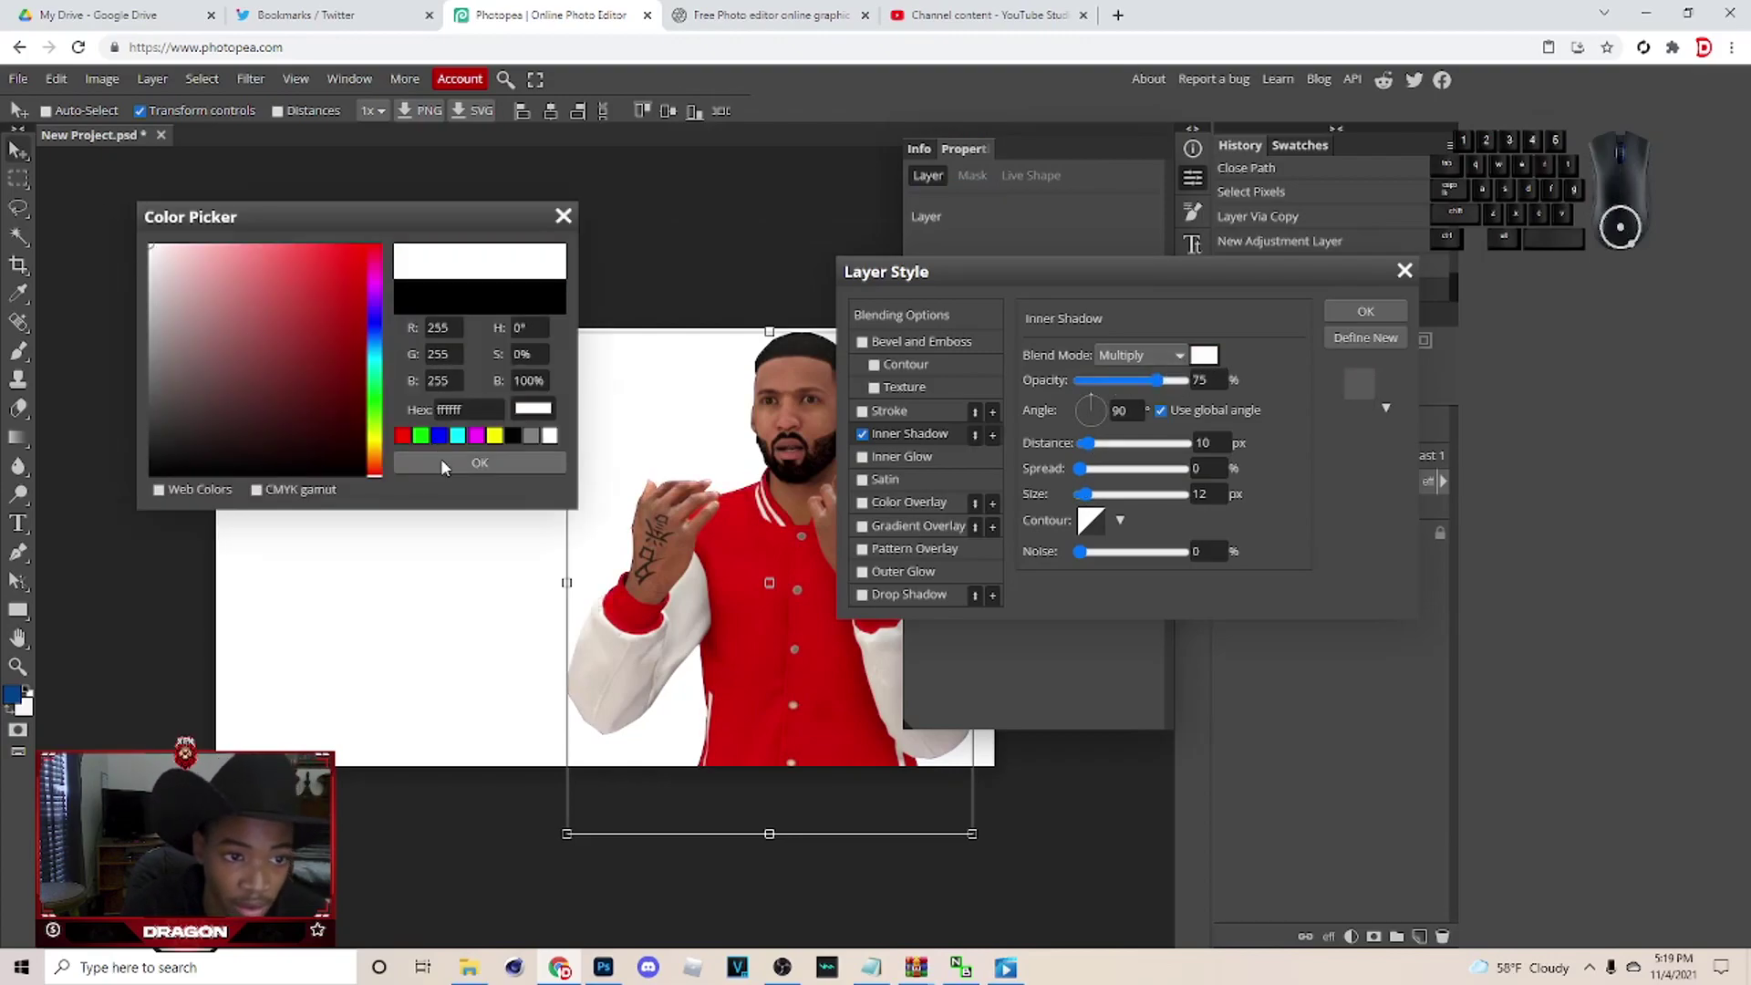
Make the inner shadow white with Linear Dodge blending at 55% opacity.
{"action": "left_click", "coordinate": [458, 473]}
{"action": "left_click", "coordinate": [1126, 354]}
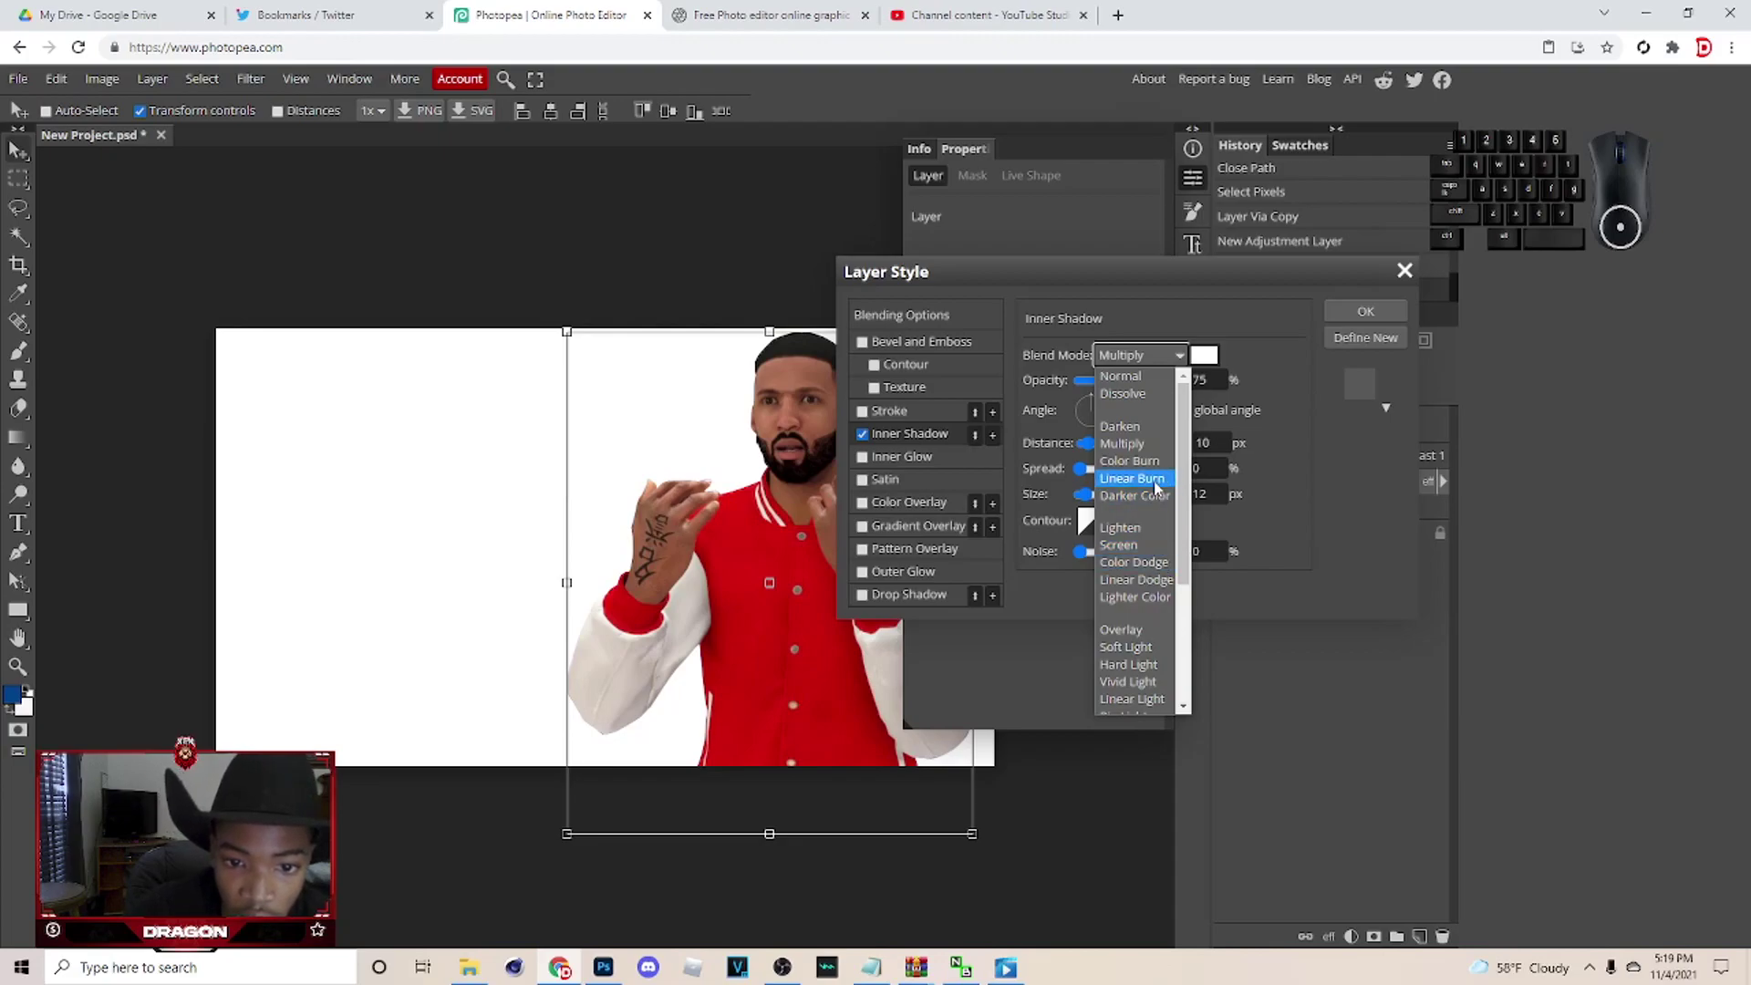
{"action": "left_click", "coordinate": [1159, 588]}
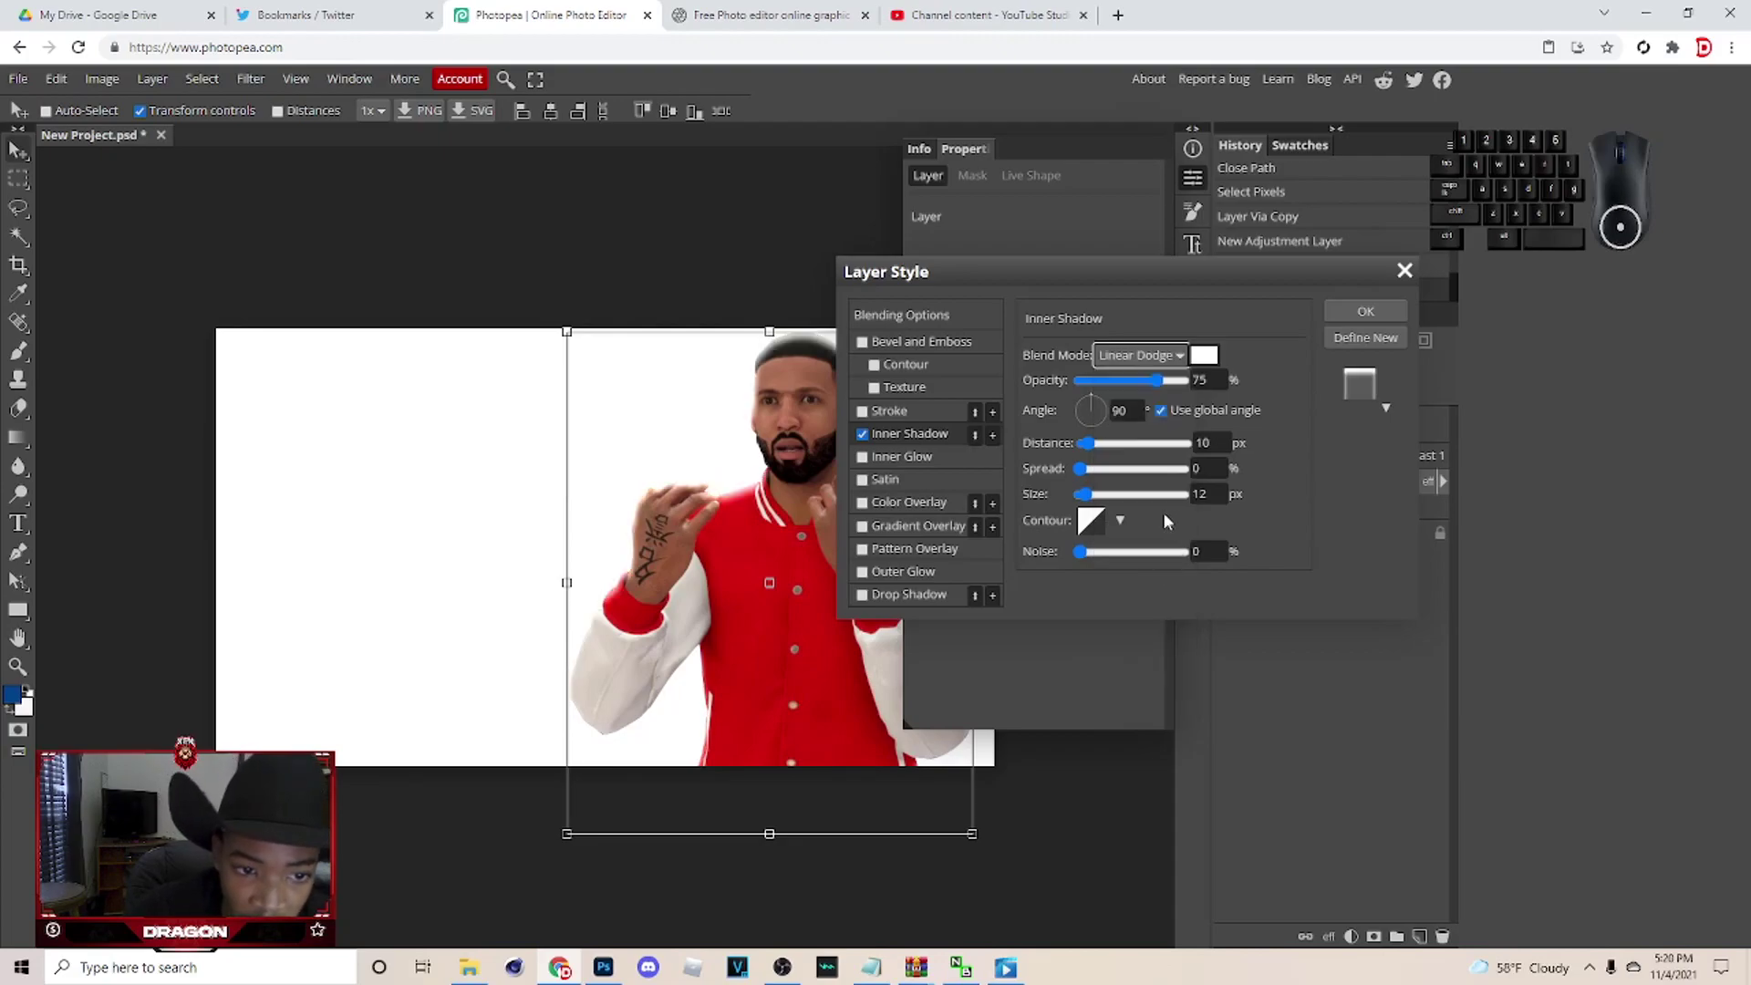
{"action": "left_click", "coordinate": [1090, 451]}
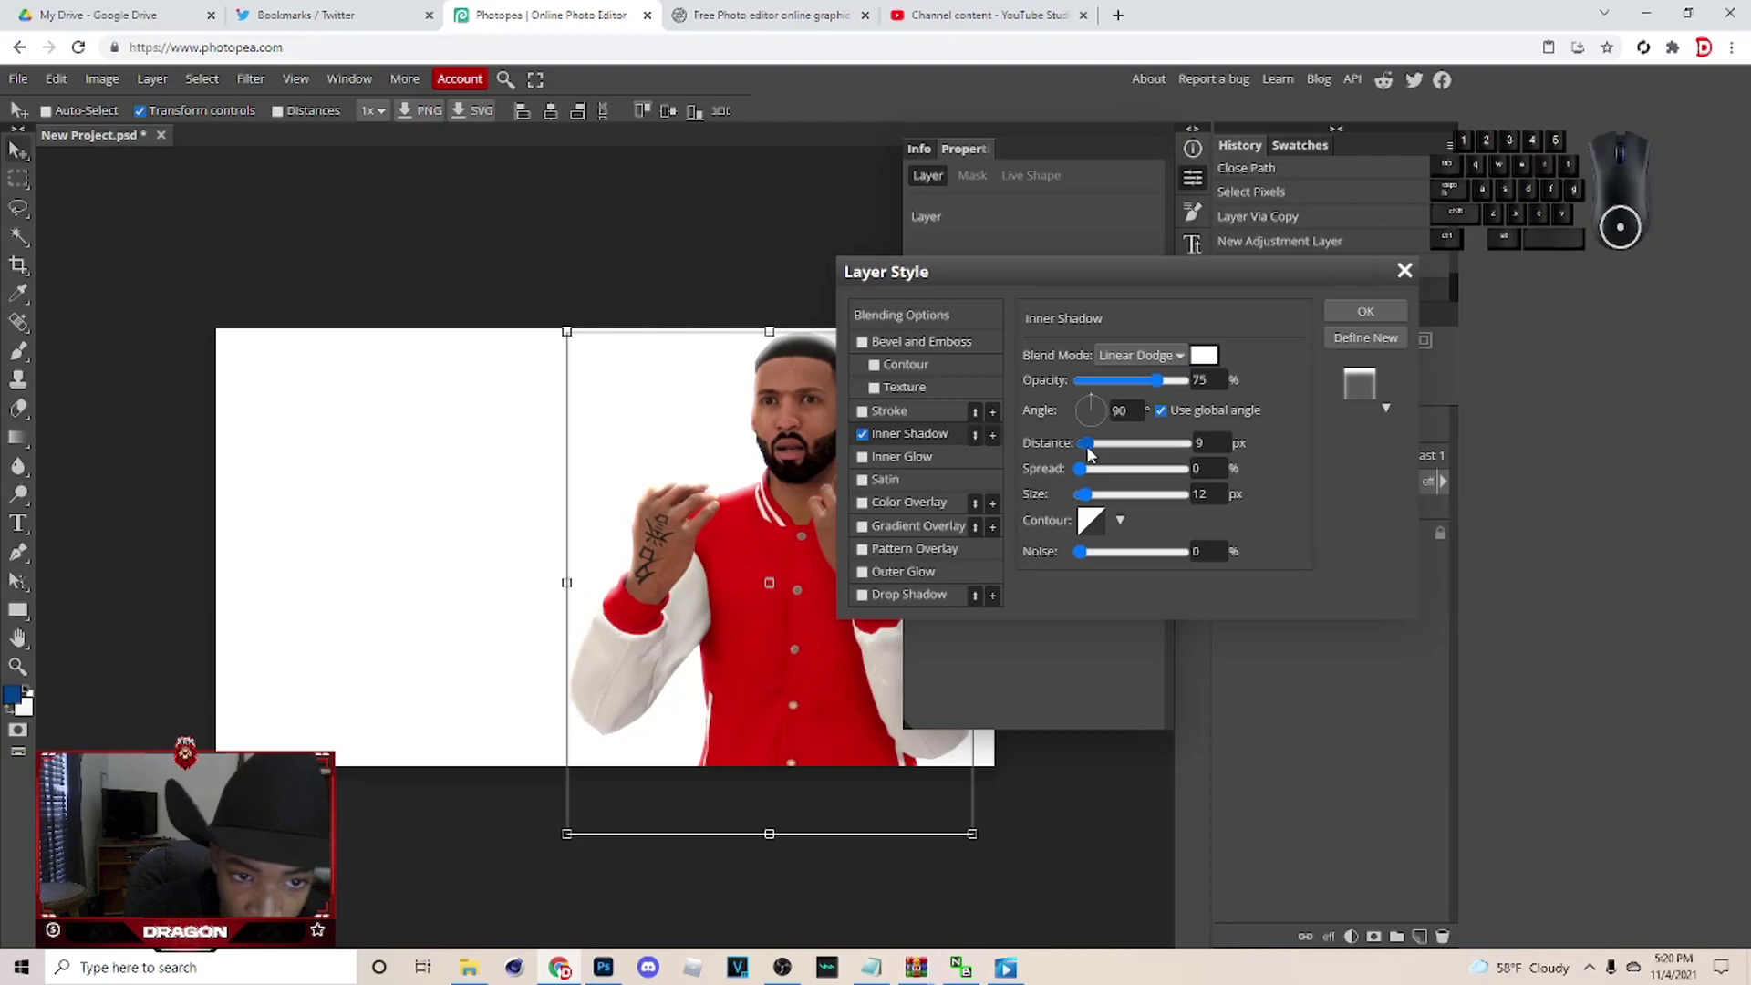
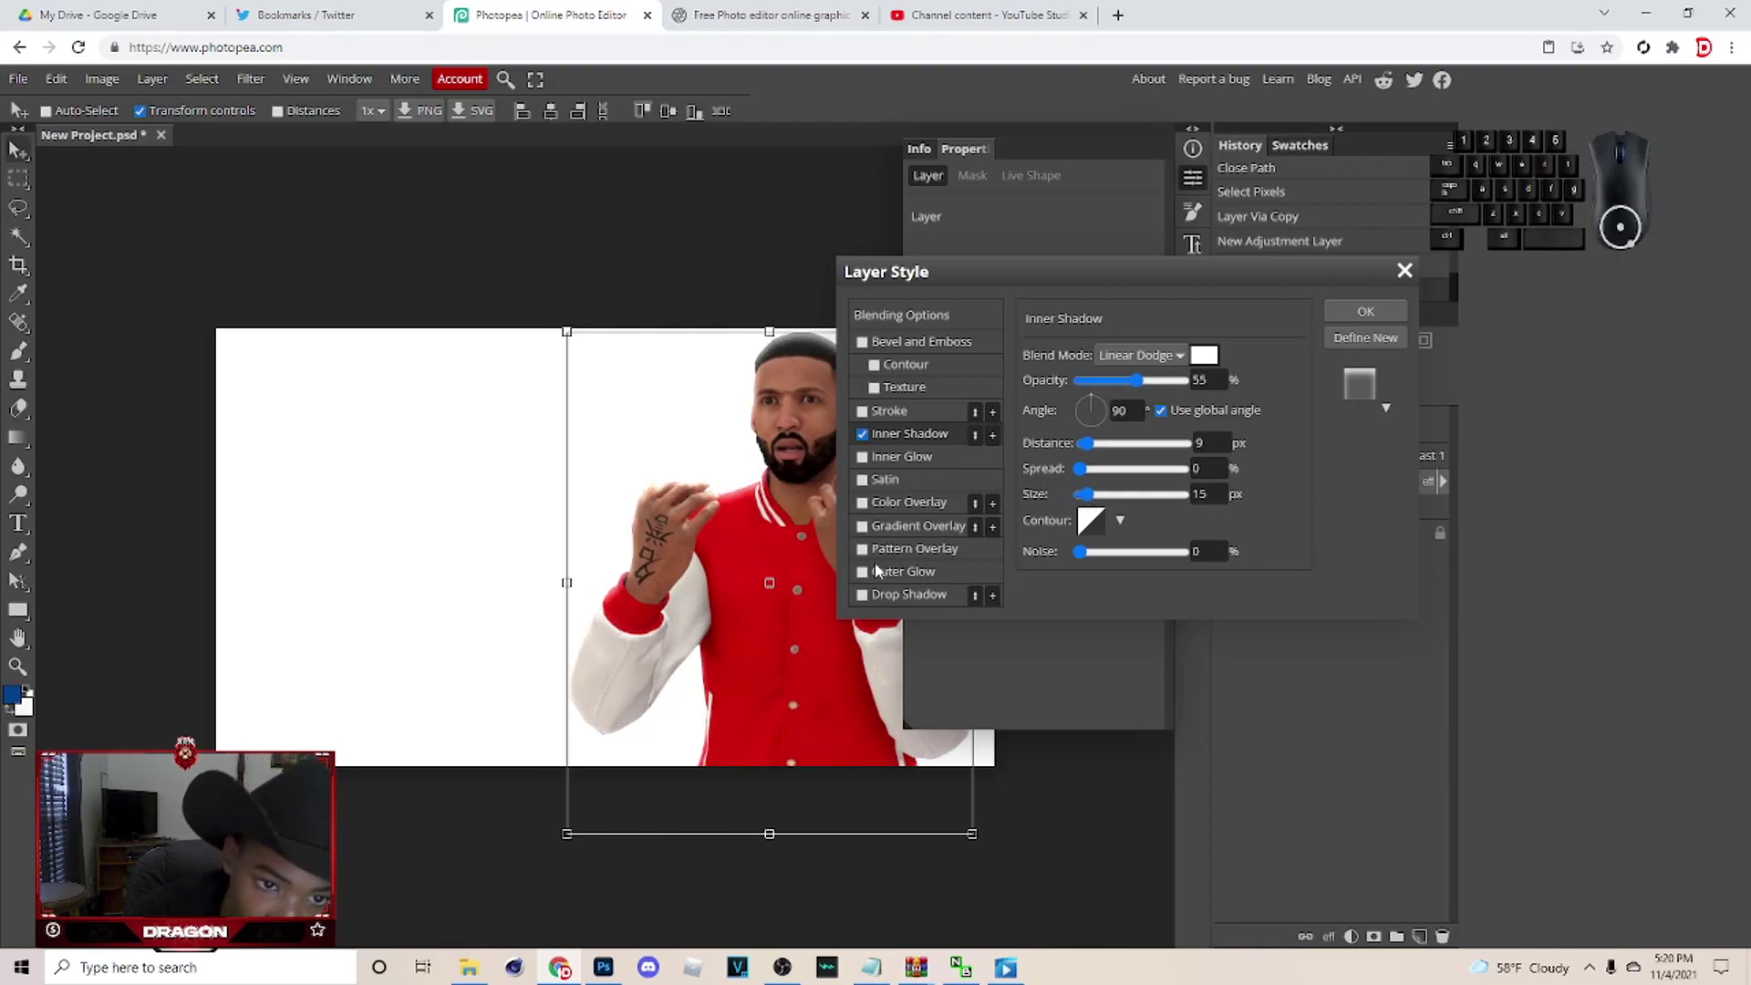
{"action": "left_click", "coordinate": [873, 605]}
Enable a Drop Shadow under the player with Normal blending.
{"action": "left_click", "coordinate": [906, 602]}
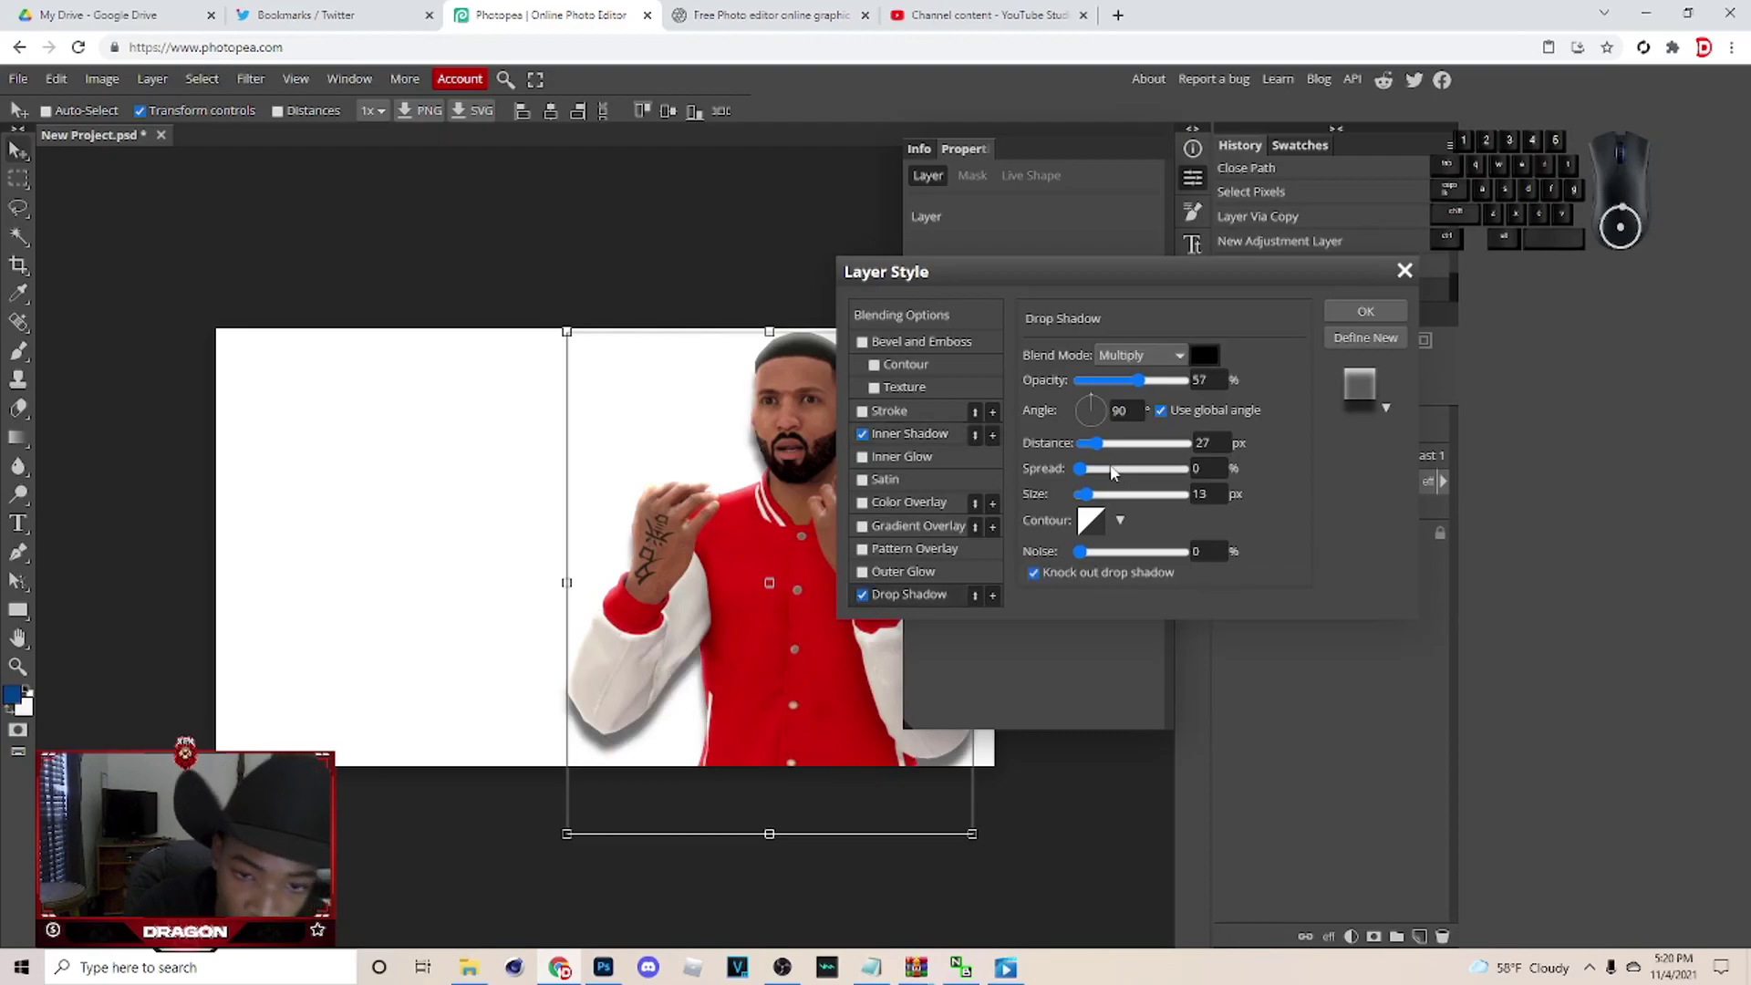
{"action": "left_click", "coordinate": [1072, 507]}
{"action": "left_click", "coordinate": [1089, 457]}
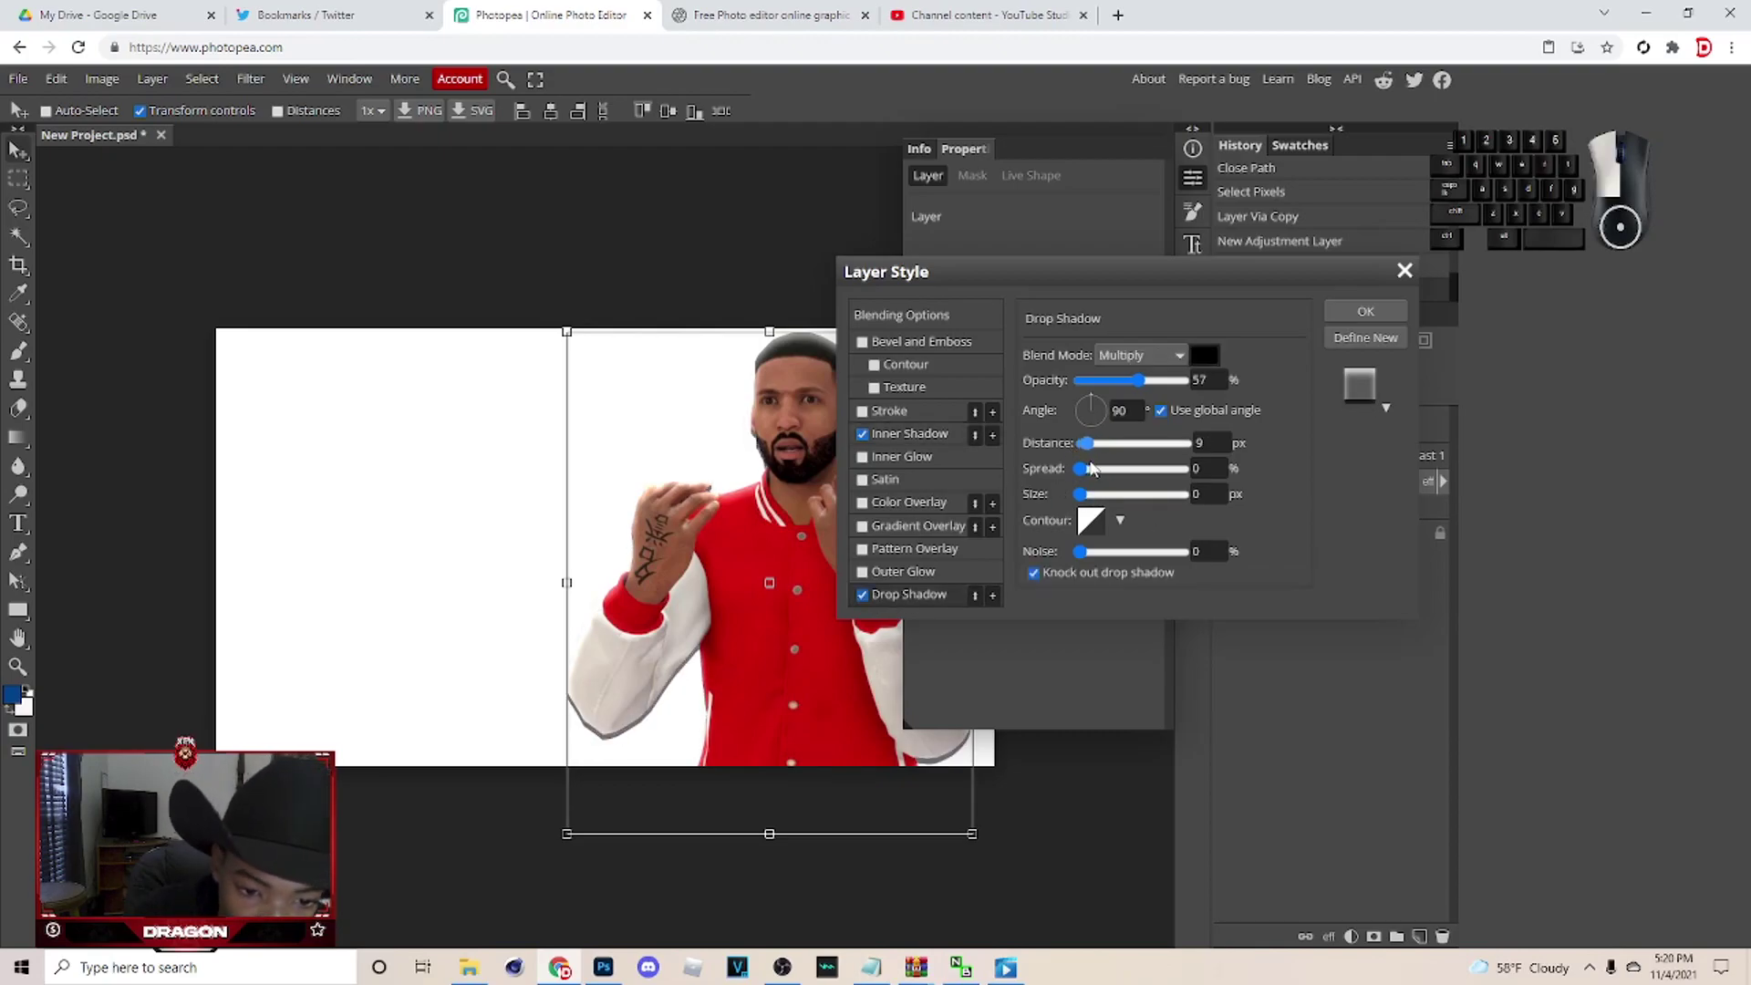
{"action": "left_click", "coordinate": [1093, 501]}
{"action": "left_click", "coordinate": [1177, 367]}
Set the drop shadow to opacity 61, distance 7, size 31 and apply the layer style.
{"action": "left_click", "coordinate": [1154, 378]}
{"action": "left_click", "coordinate": [1149, 392]}
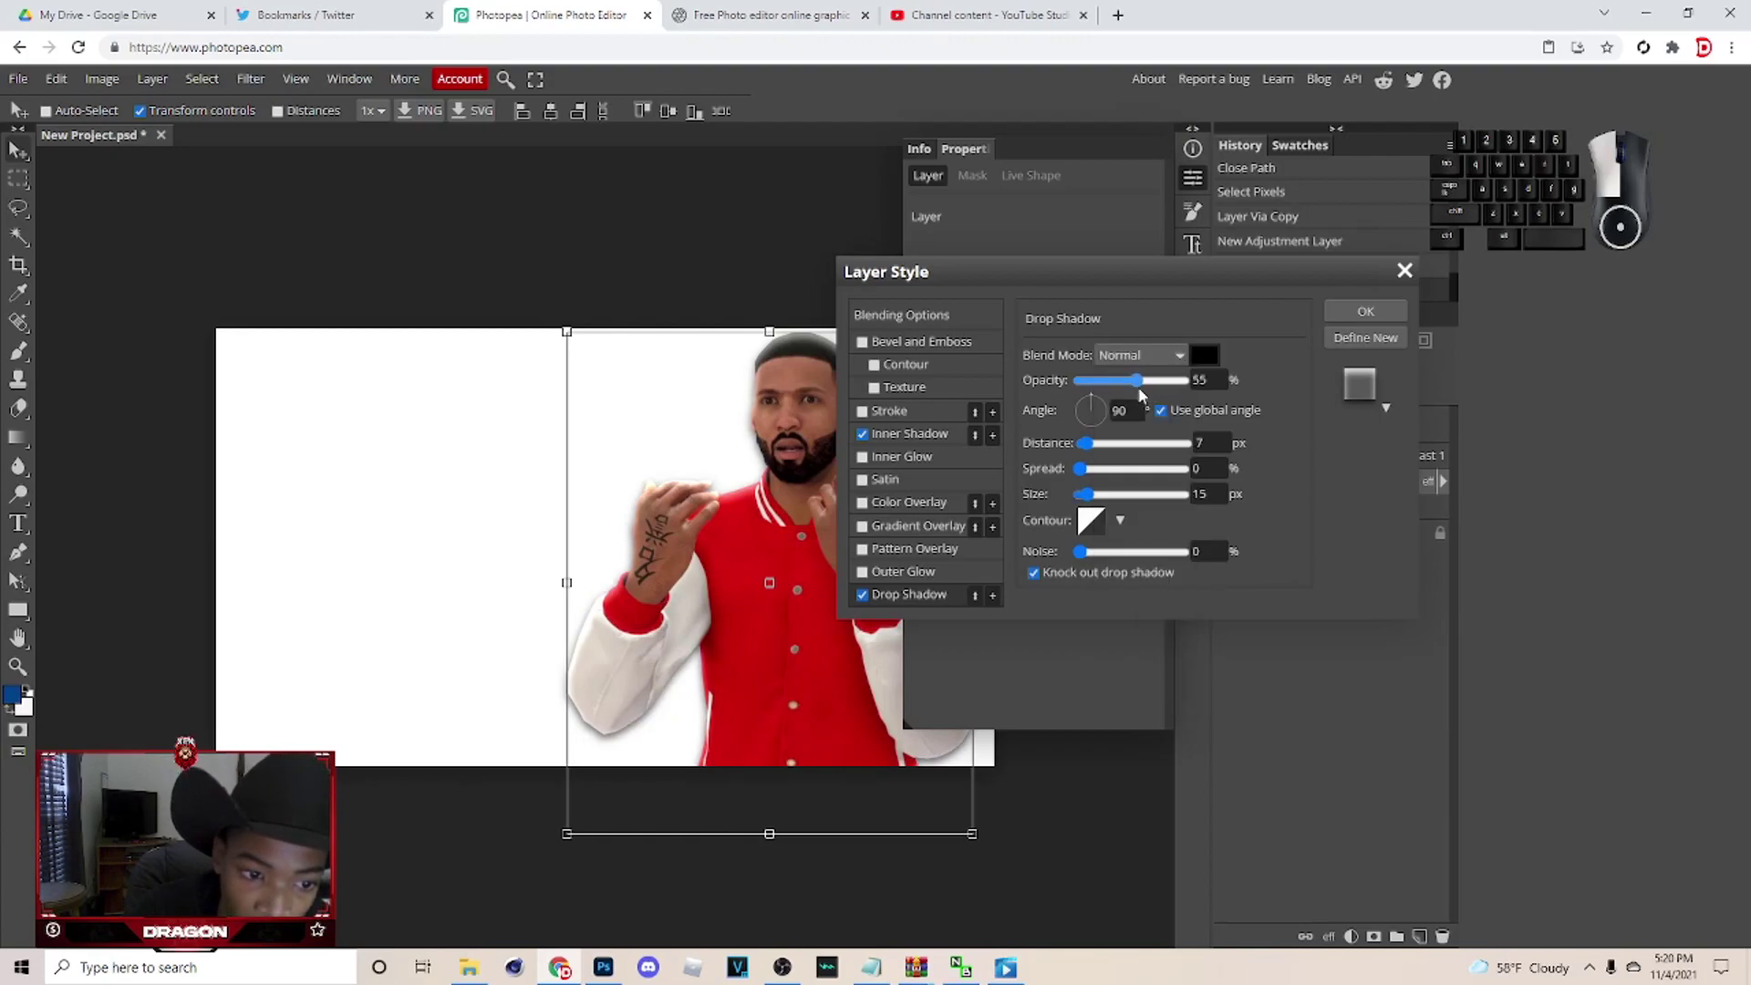
{"action": "left_click", "coordinate": [1104, 499]}
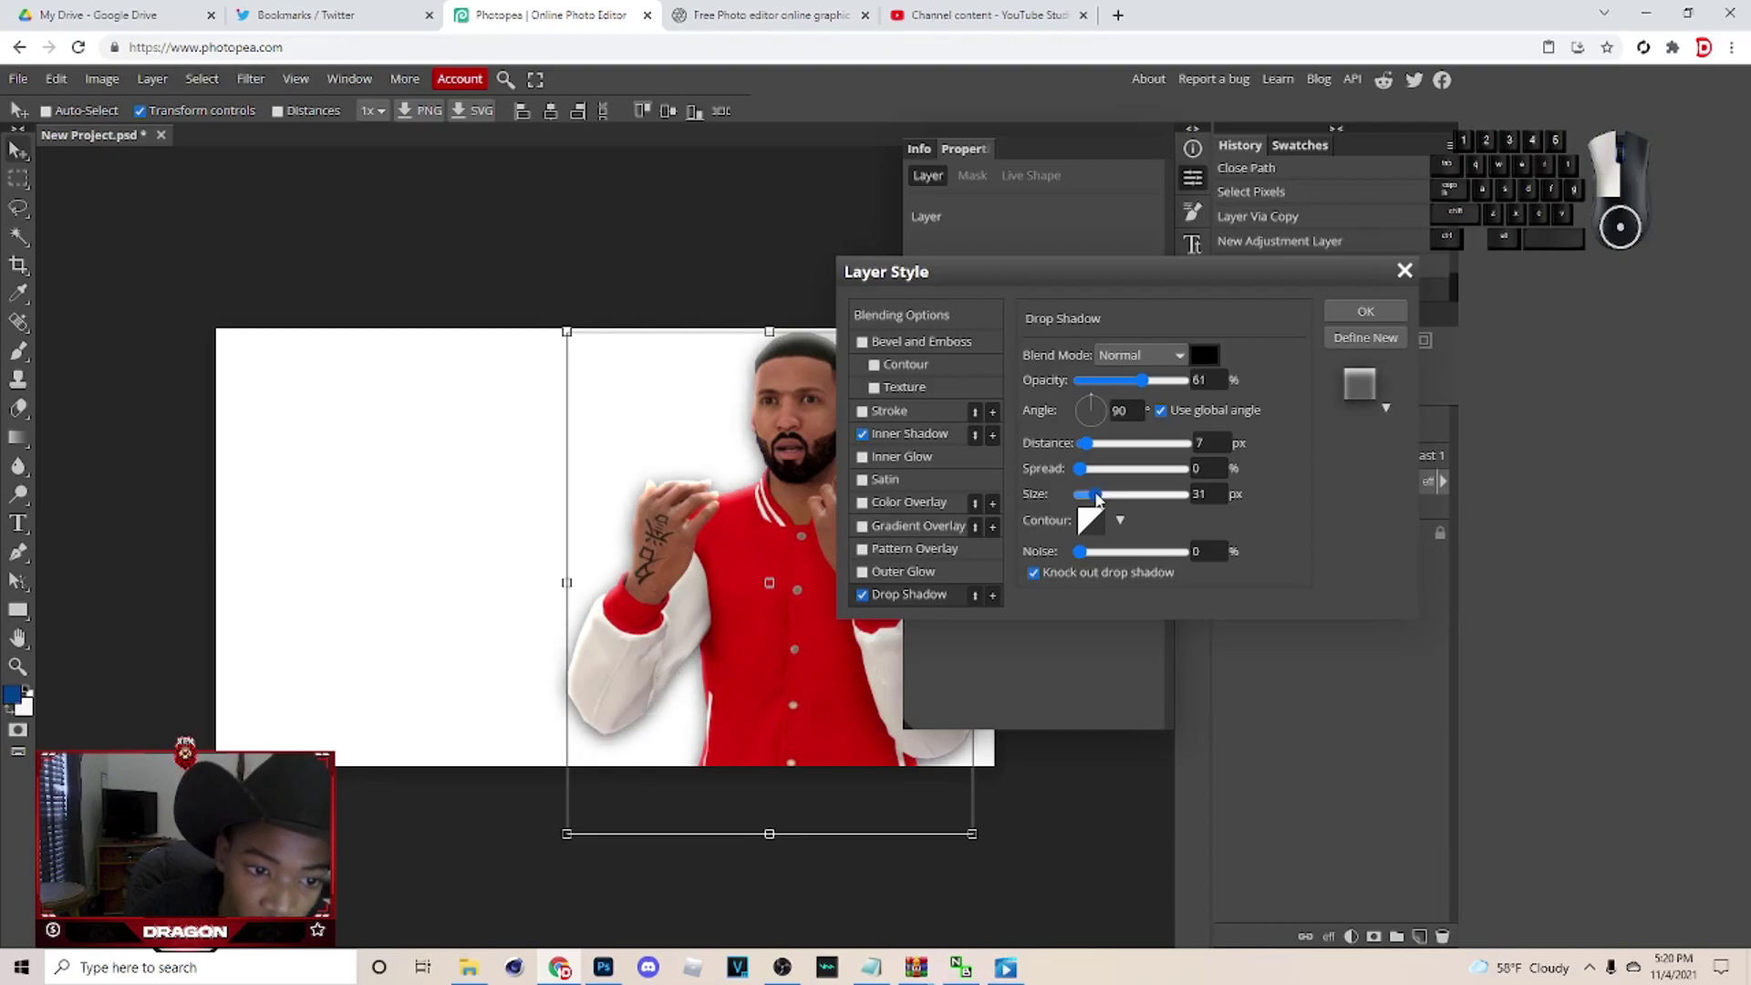
{"action": "double_click", "coordinate": [874, 467]}
{"action": "left_click", "coordinate": [1380, 327]}
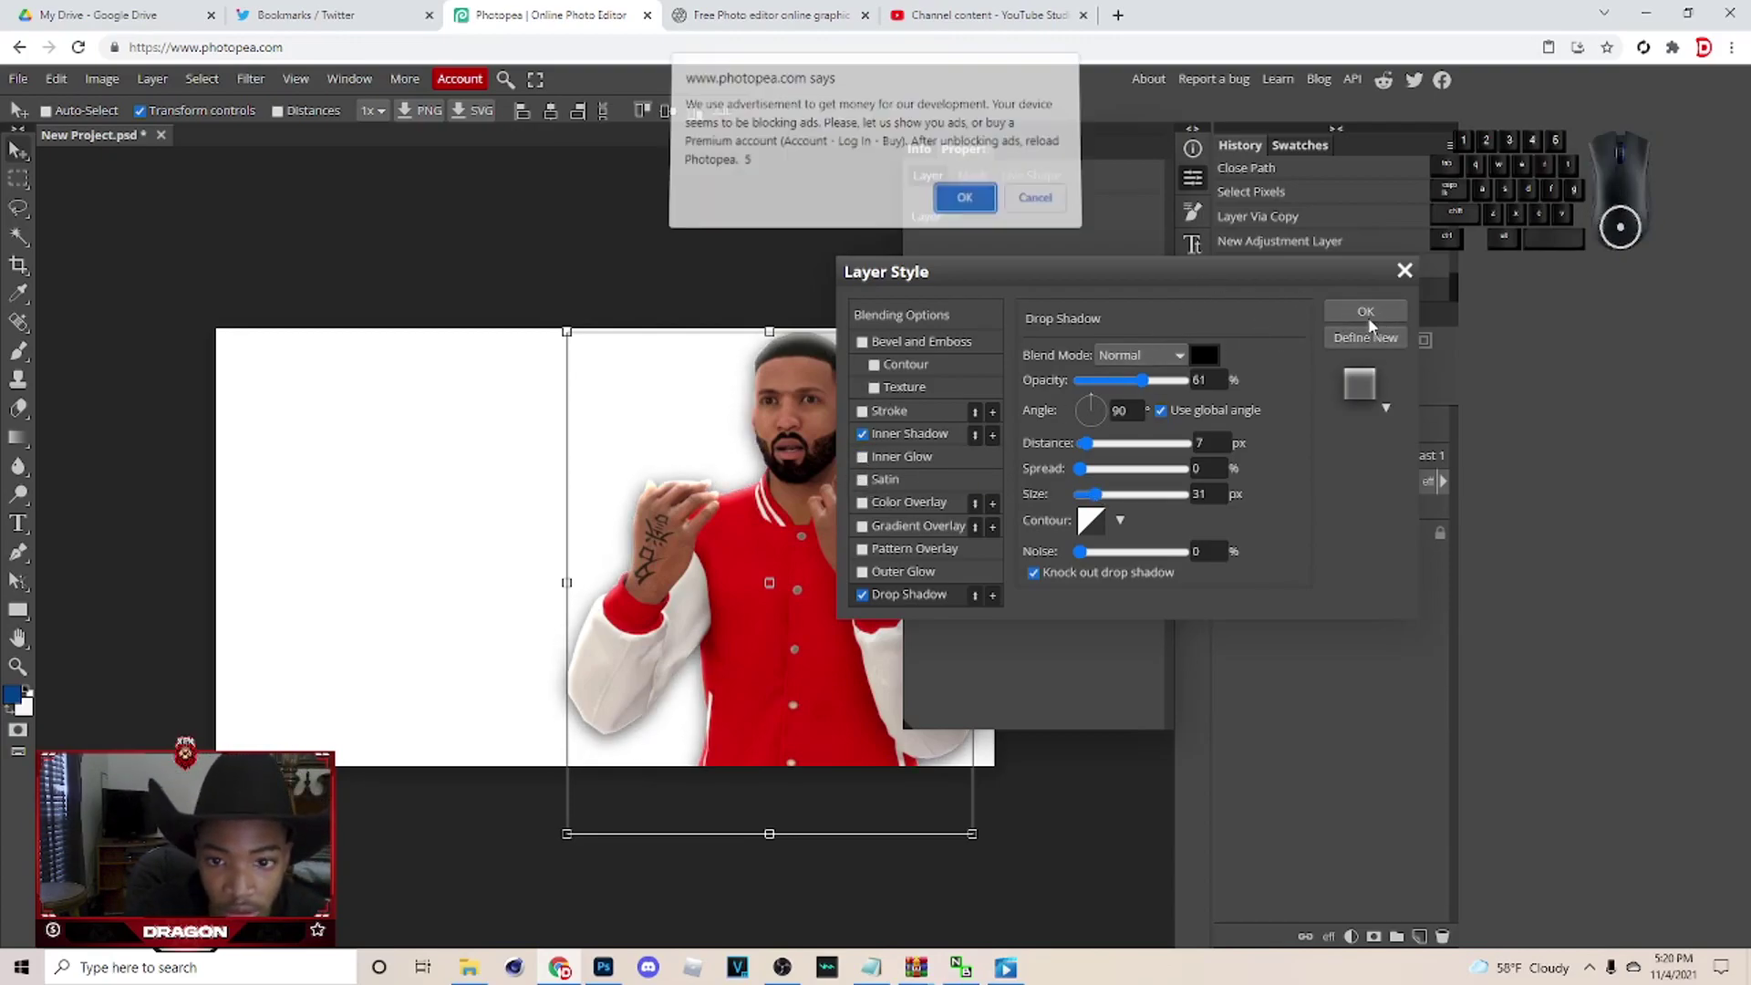
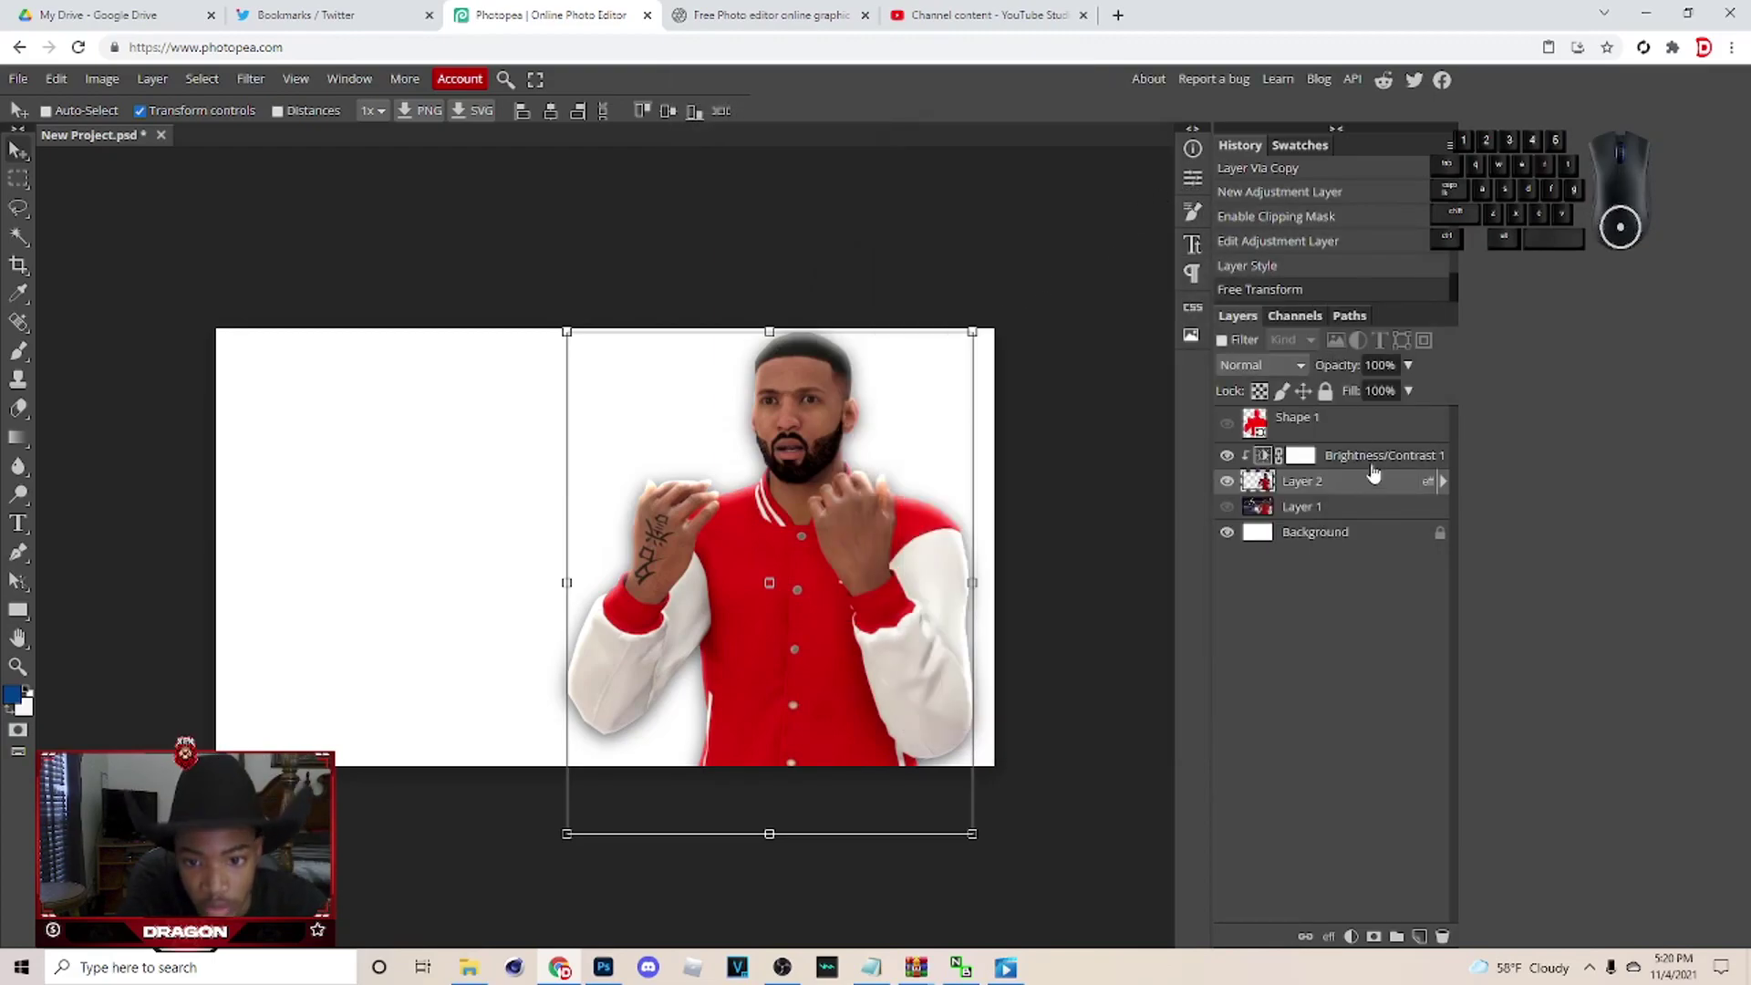
Raise the player's clipped brightness to 78, then switch to the Twitter bookmarks tab.
{"action": "left_click", "coordinate": [1378, 461]}
{"action": "left_click", "coordinate": [1196, 195]}
{"action": "left_click_drag", "start_coordinate": [1070, 281], "coordinate": [1097, 285]}
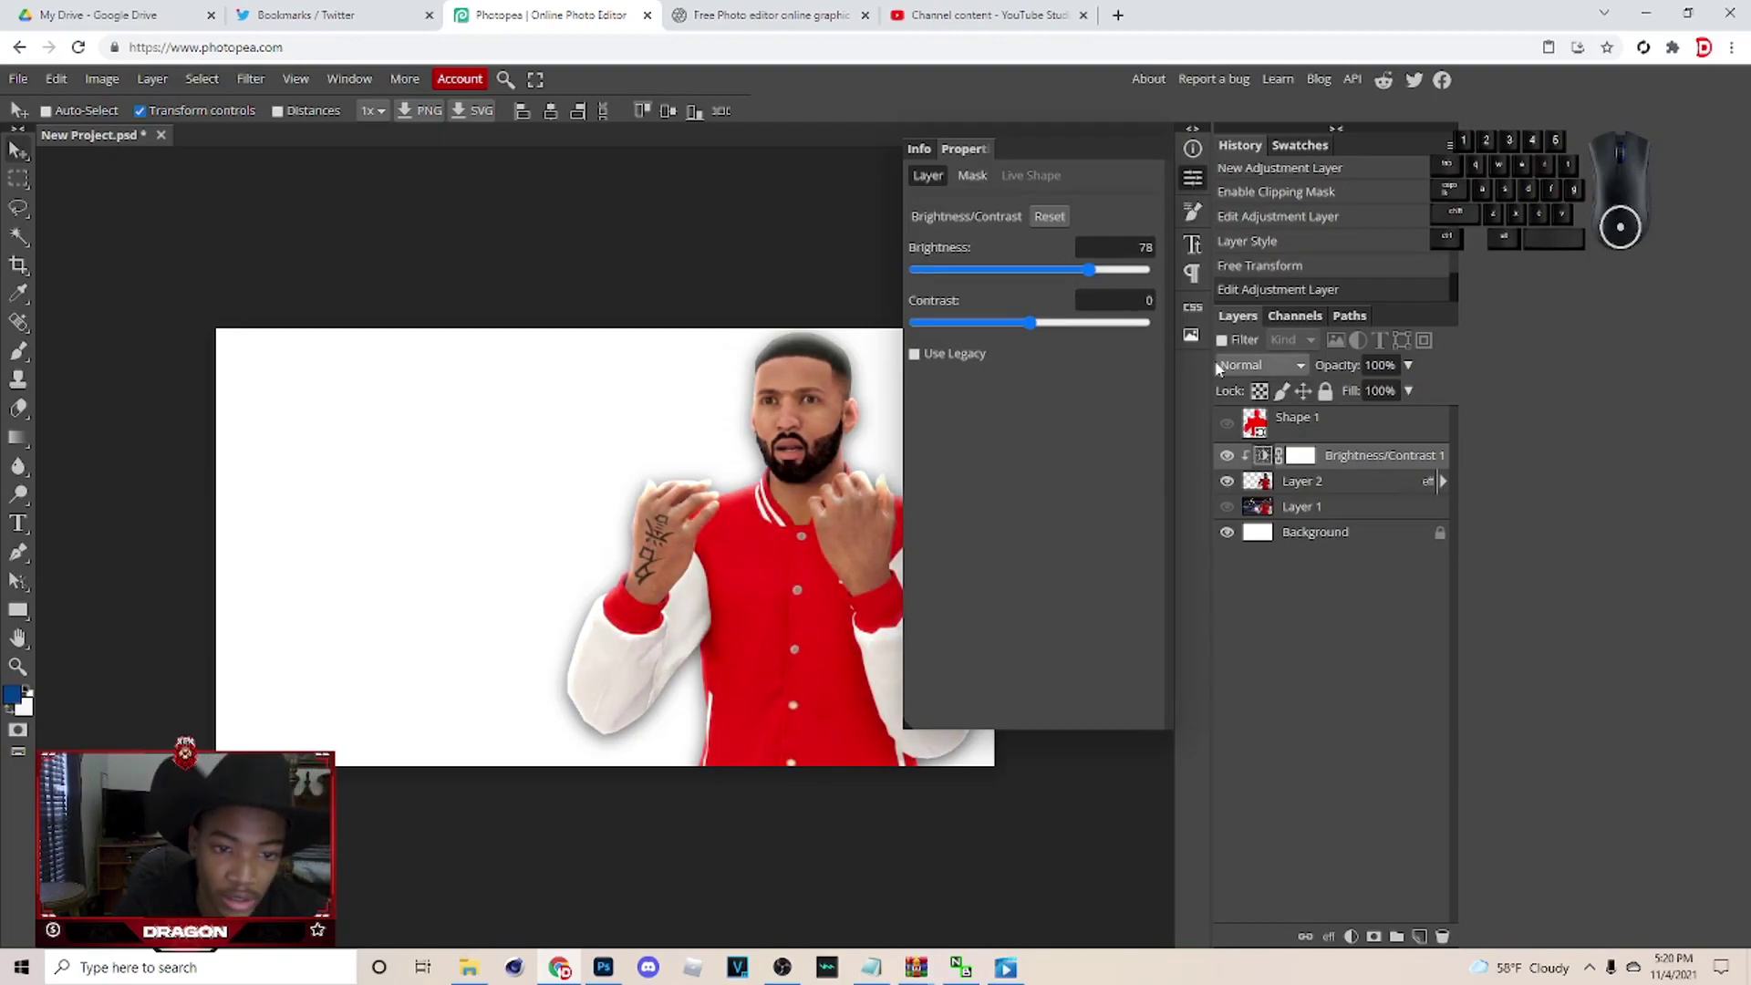
{"action": "left_click", "coordinate": [1104, 924]}
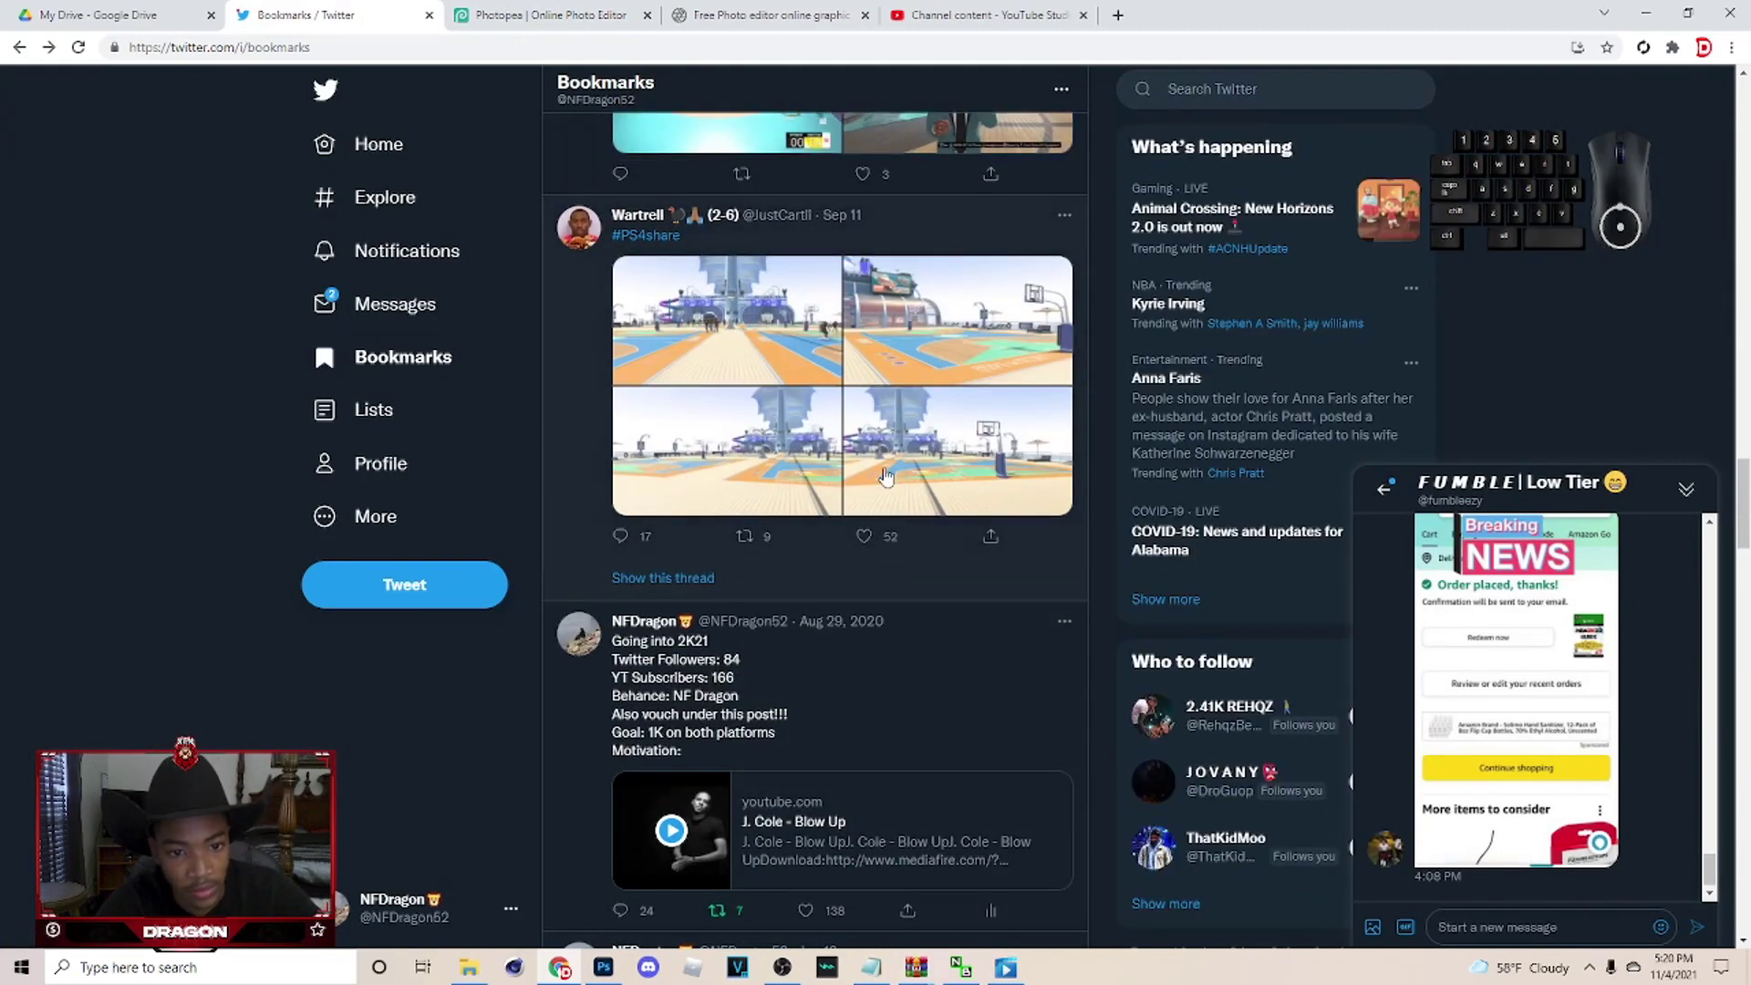
Open the bookmarked 2K court screenshot full size and copy the image.
{"action": "left_click", "coordinate": [784, 473]}
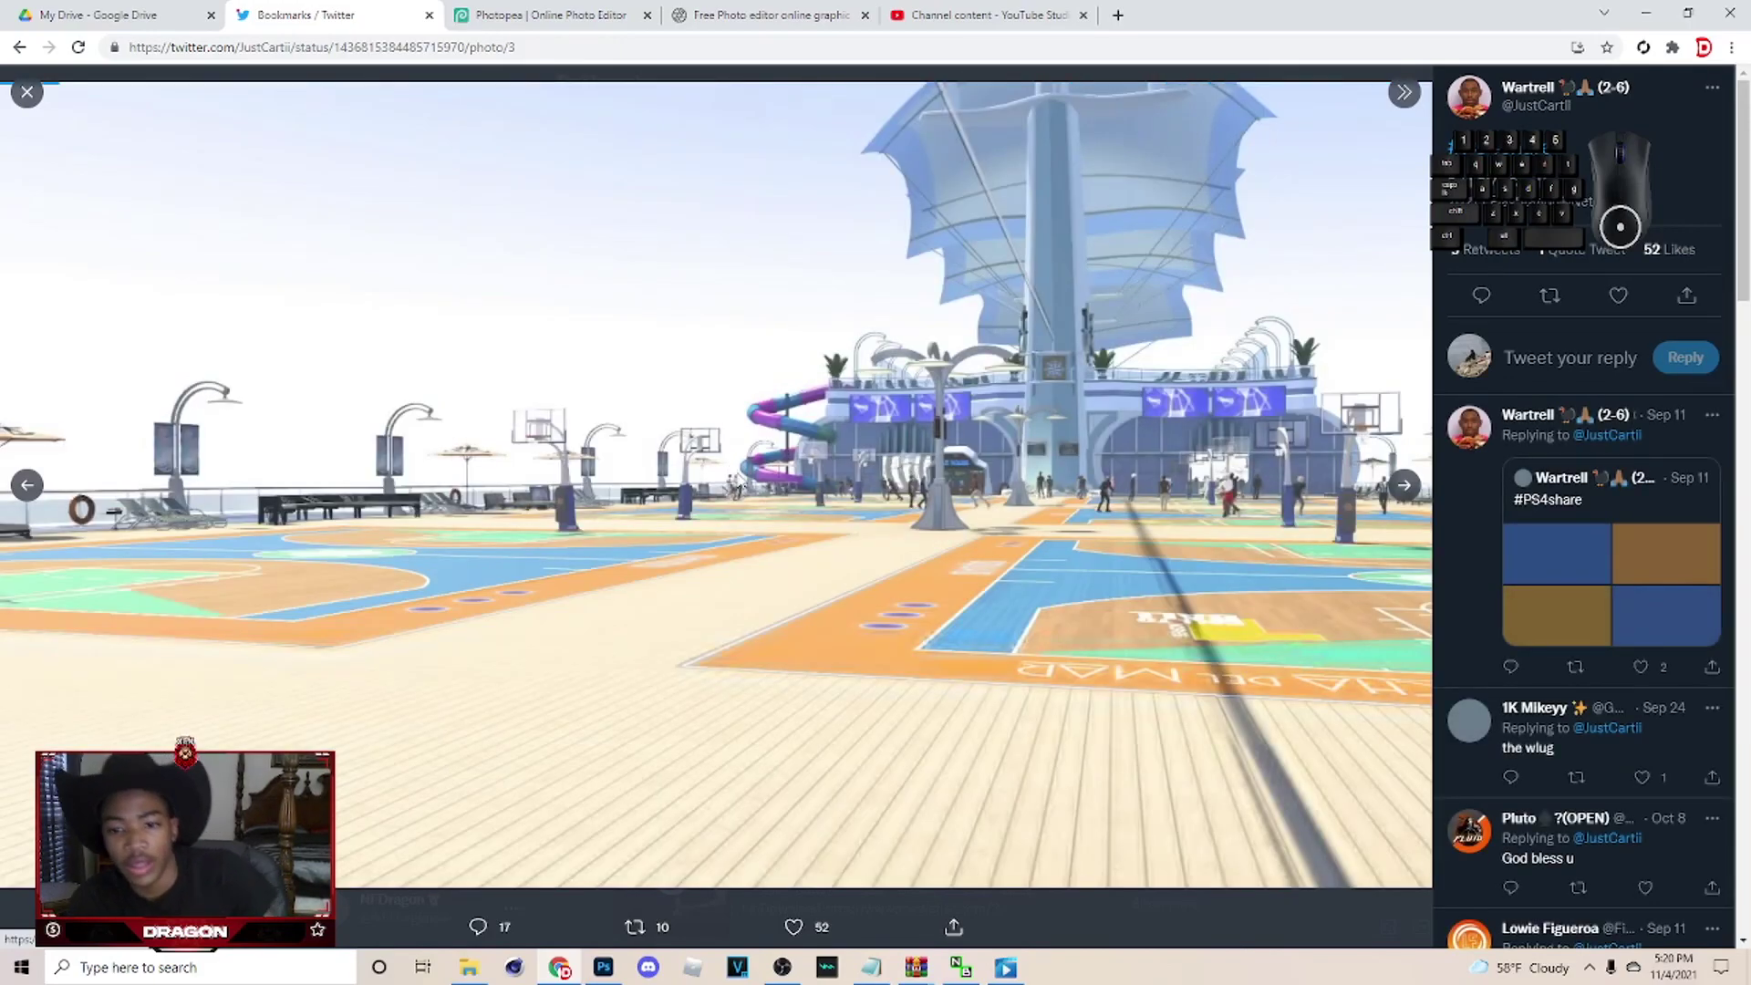
{"action": "right_click", "coordinate": [1001, 364]}
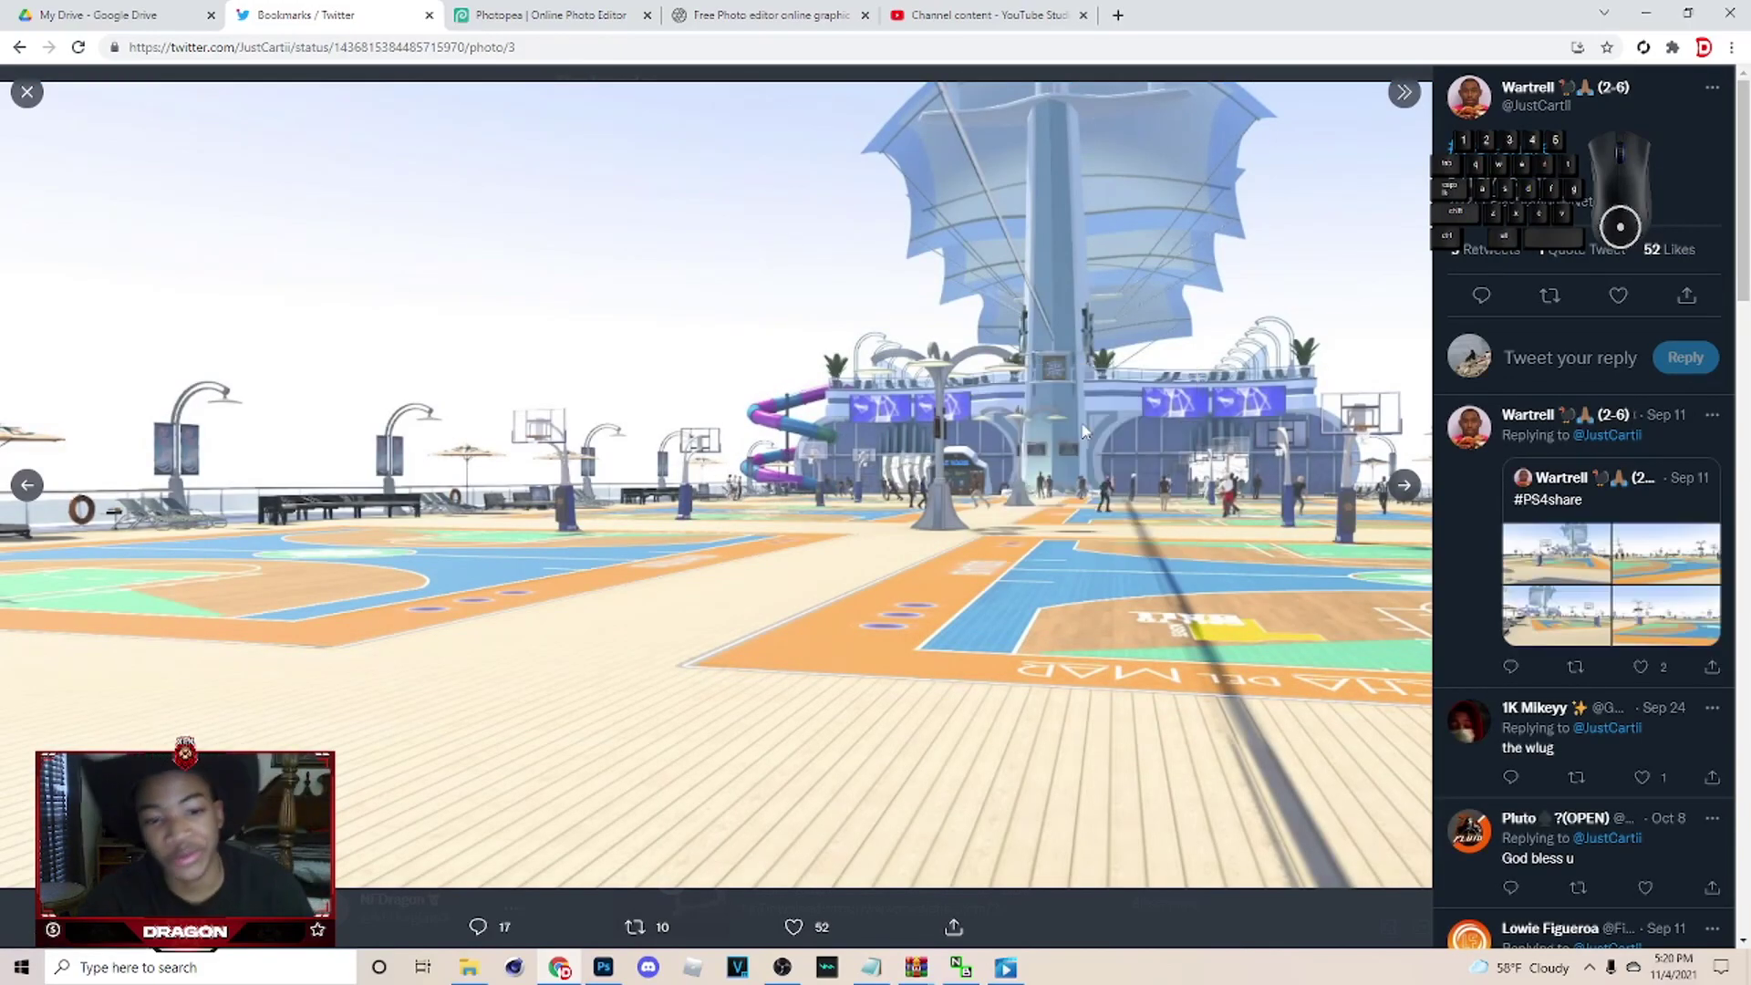
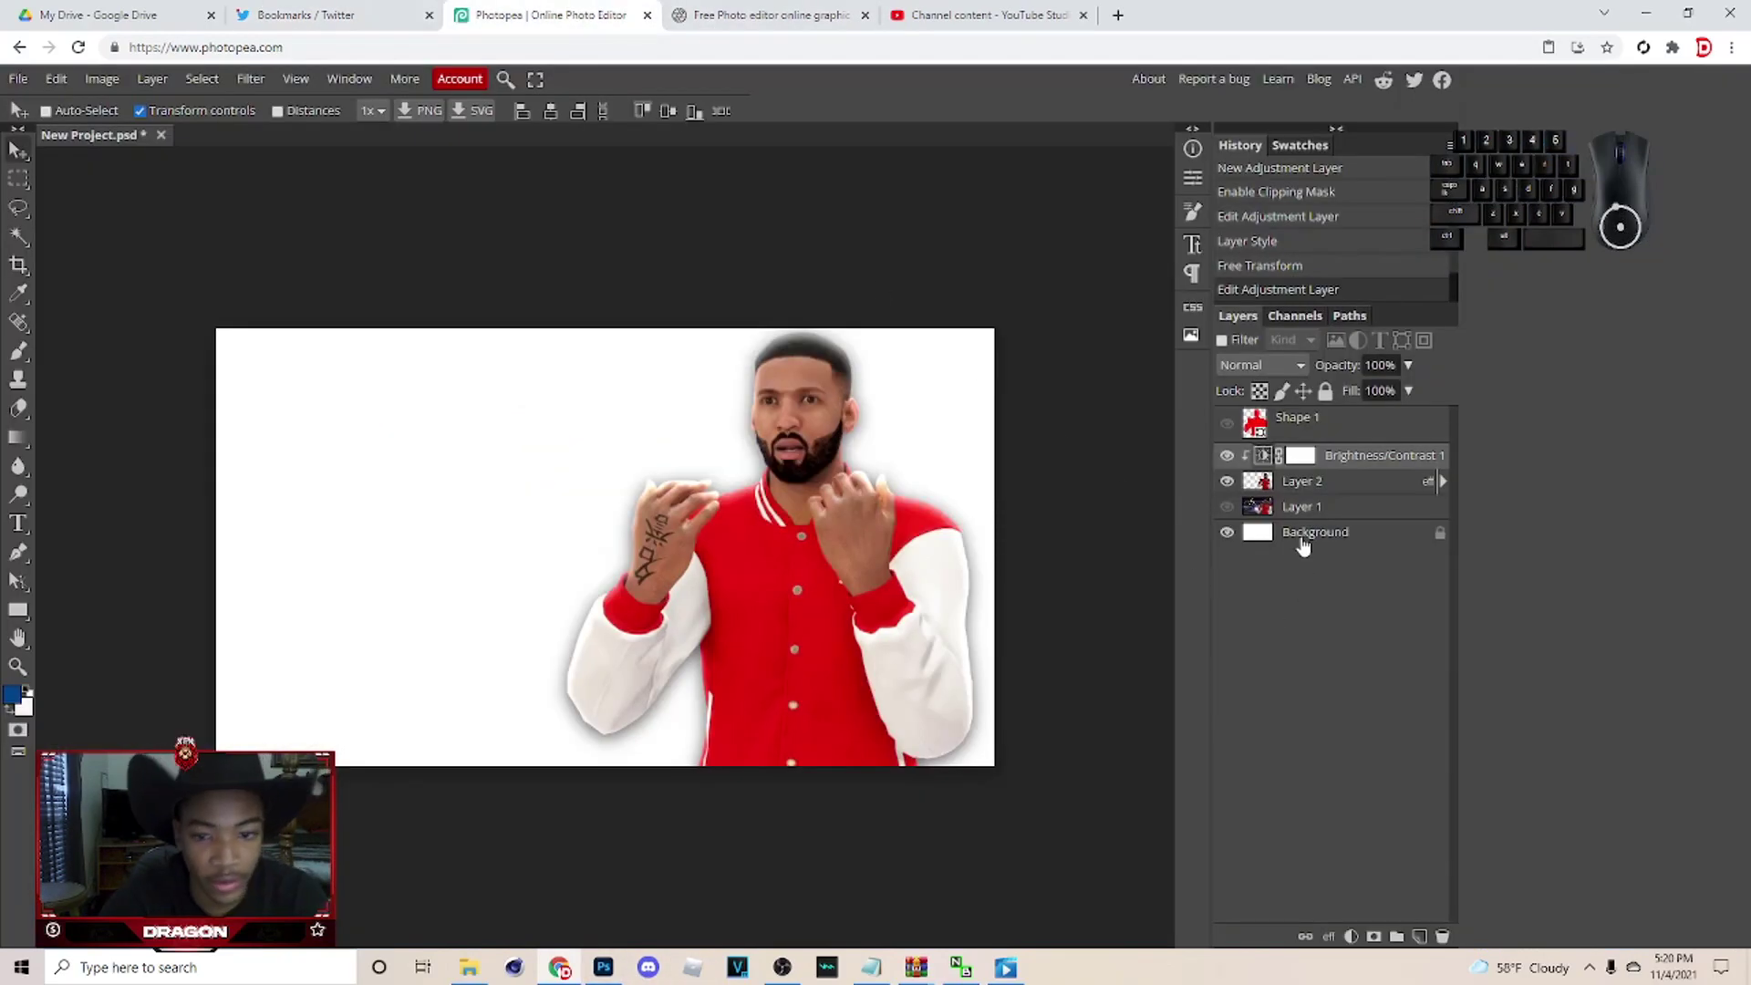
Paste the court screenshot behind the player, enlarge it to fill the canvas and adjust its brightness.
{"action": "left_click", "coordinate": [1310, 519]}
{"action": "key", "text": "ctrl+v"}
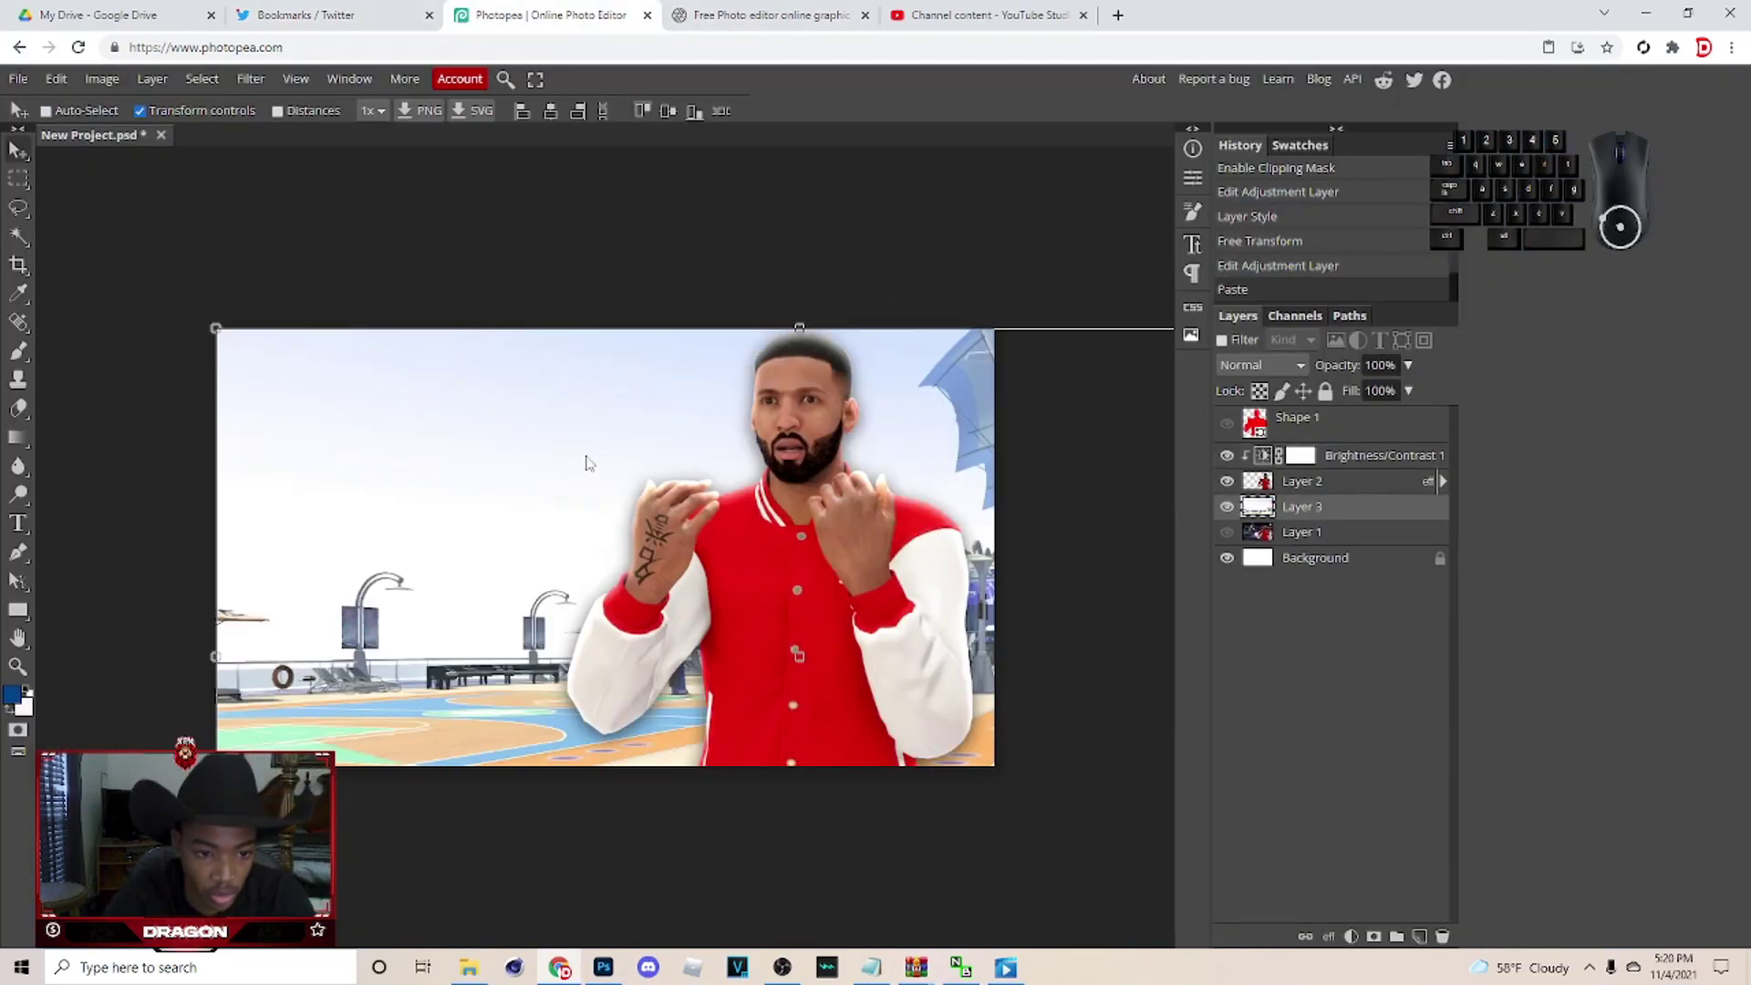
{"action": "left_click", "coordinate": [972, 215]}
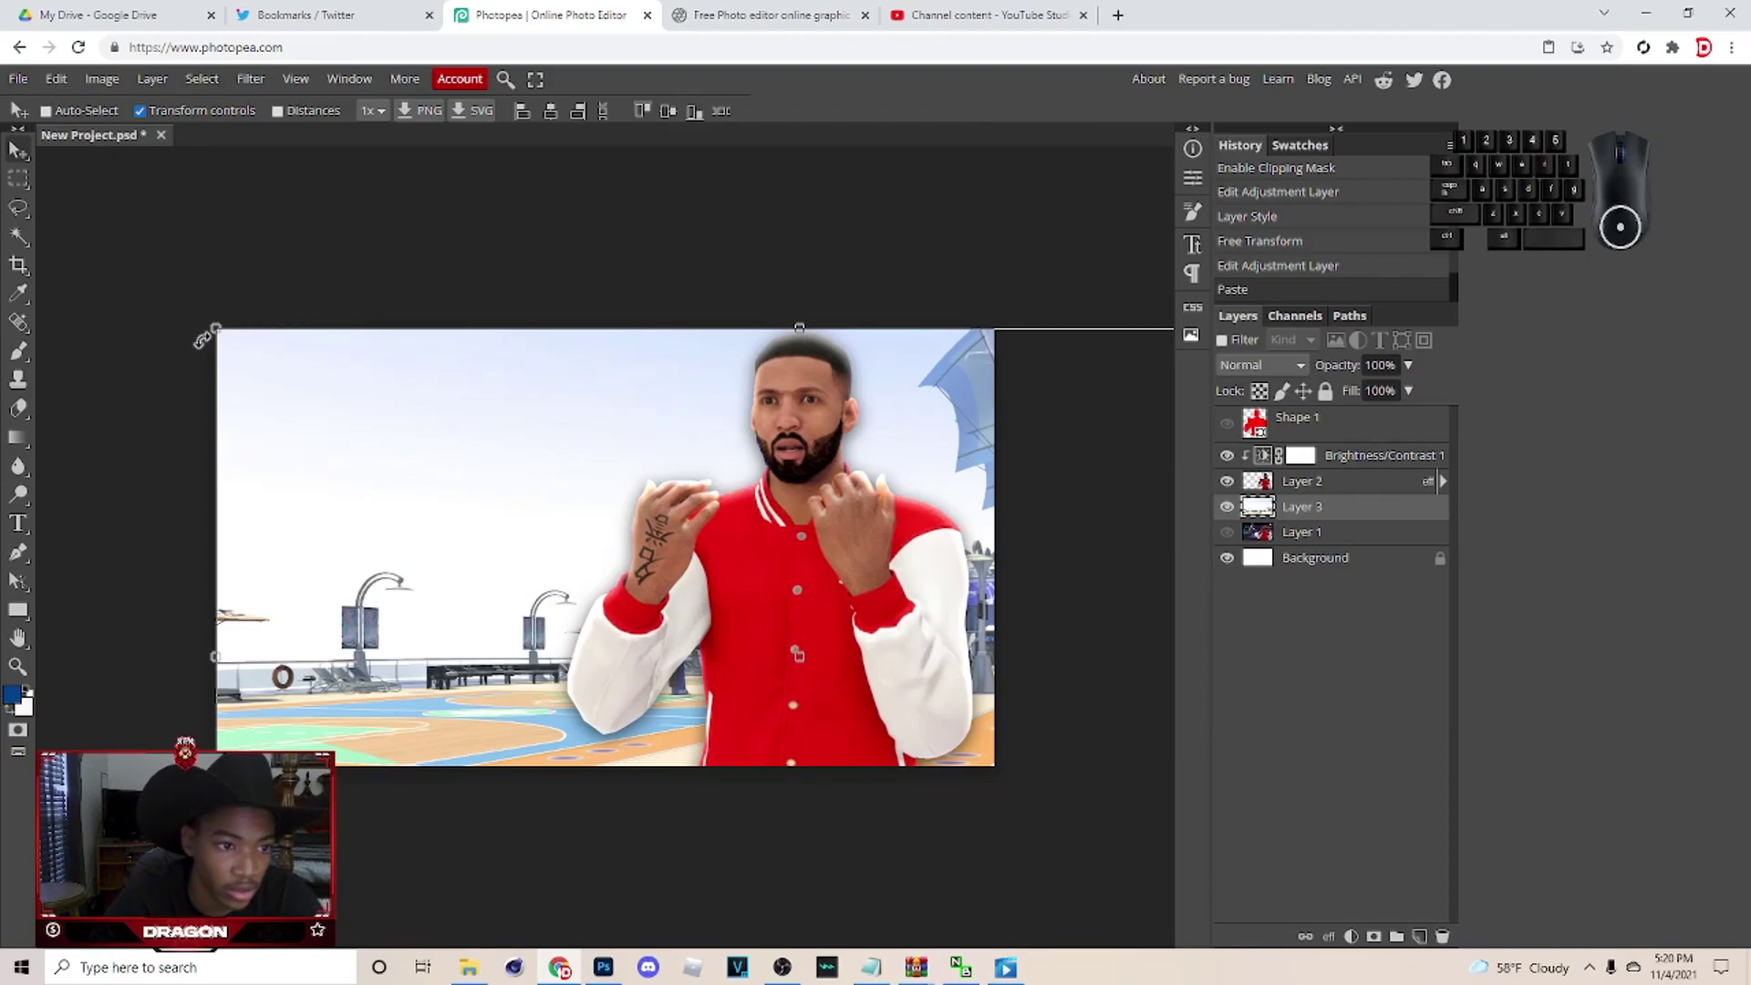
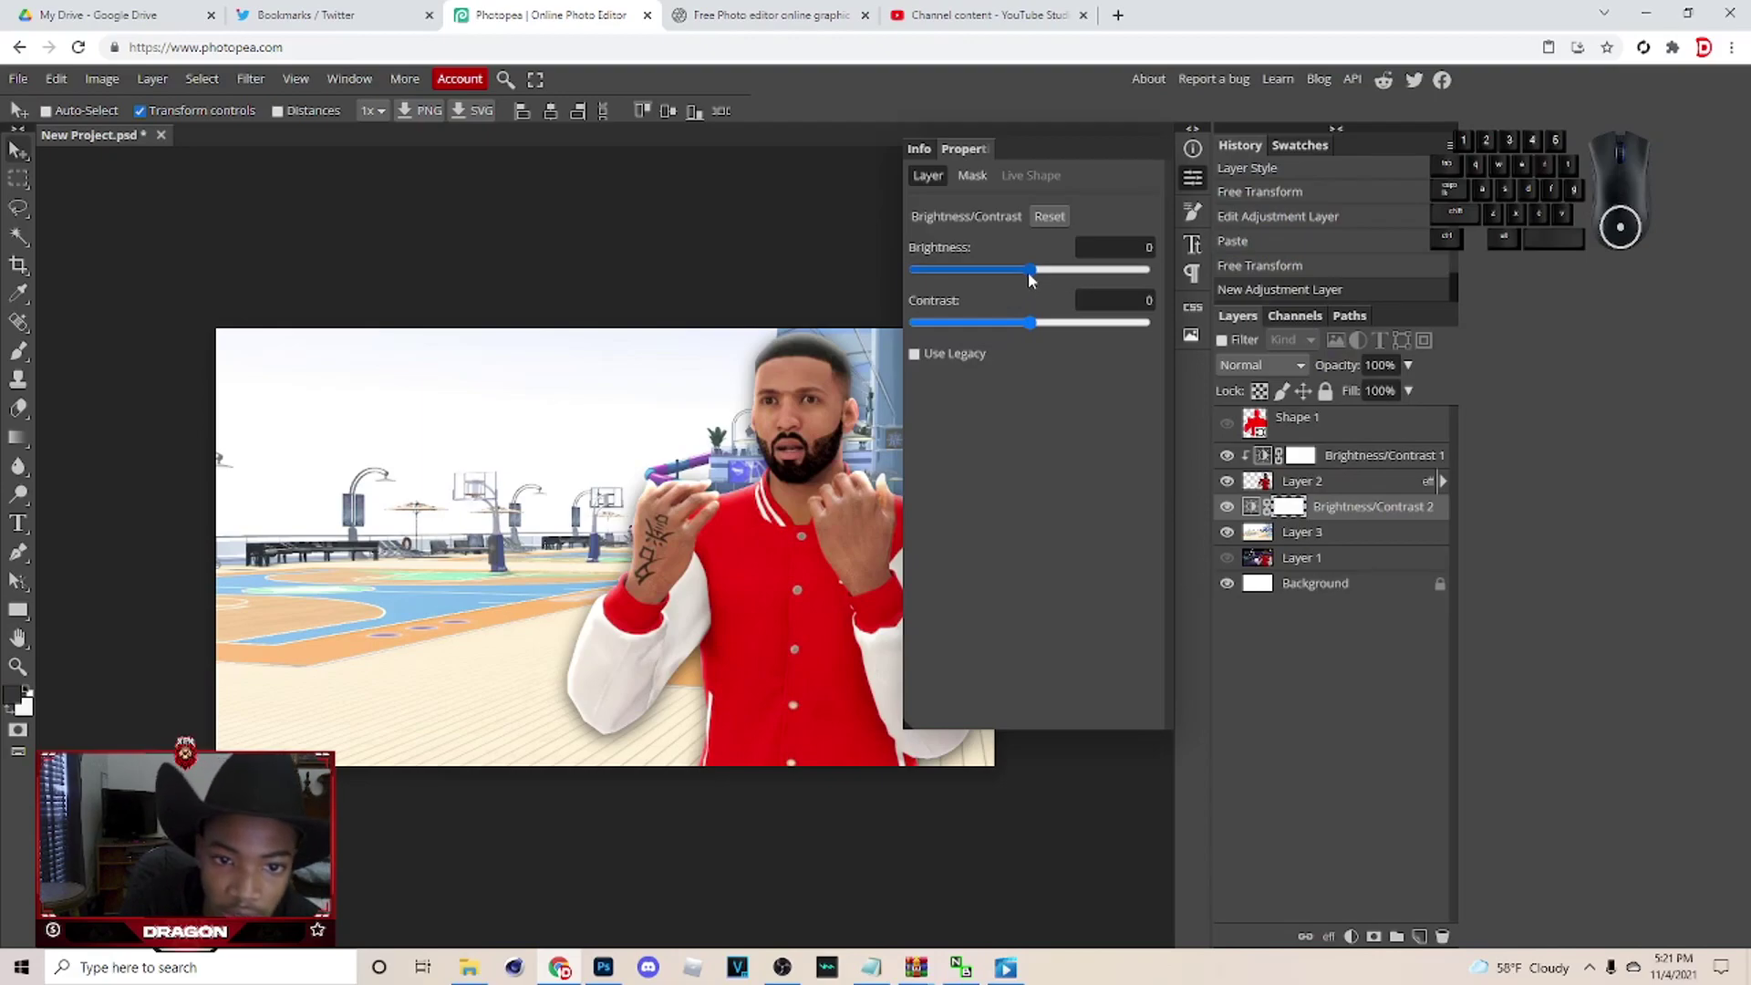
{"action": "left_click_drag", "start_coordinate": [1041, 272], "coordinate": [1050, 280]}
{"action": "left_click", "coordinate": [1197, 171]}
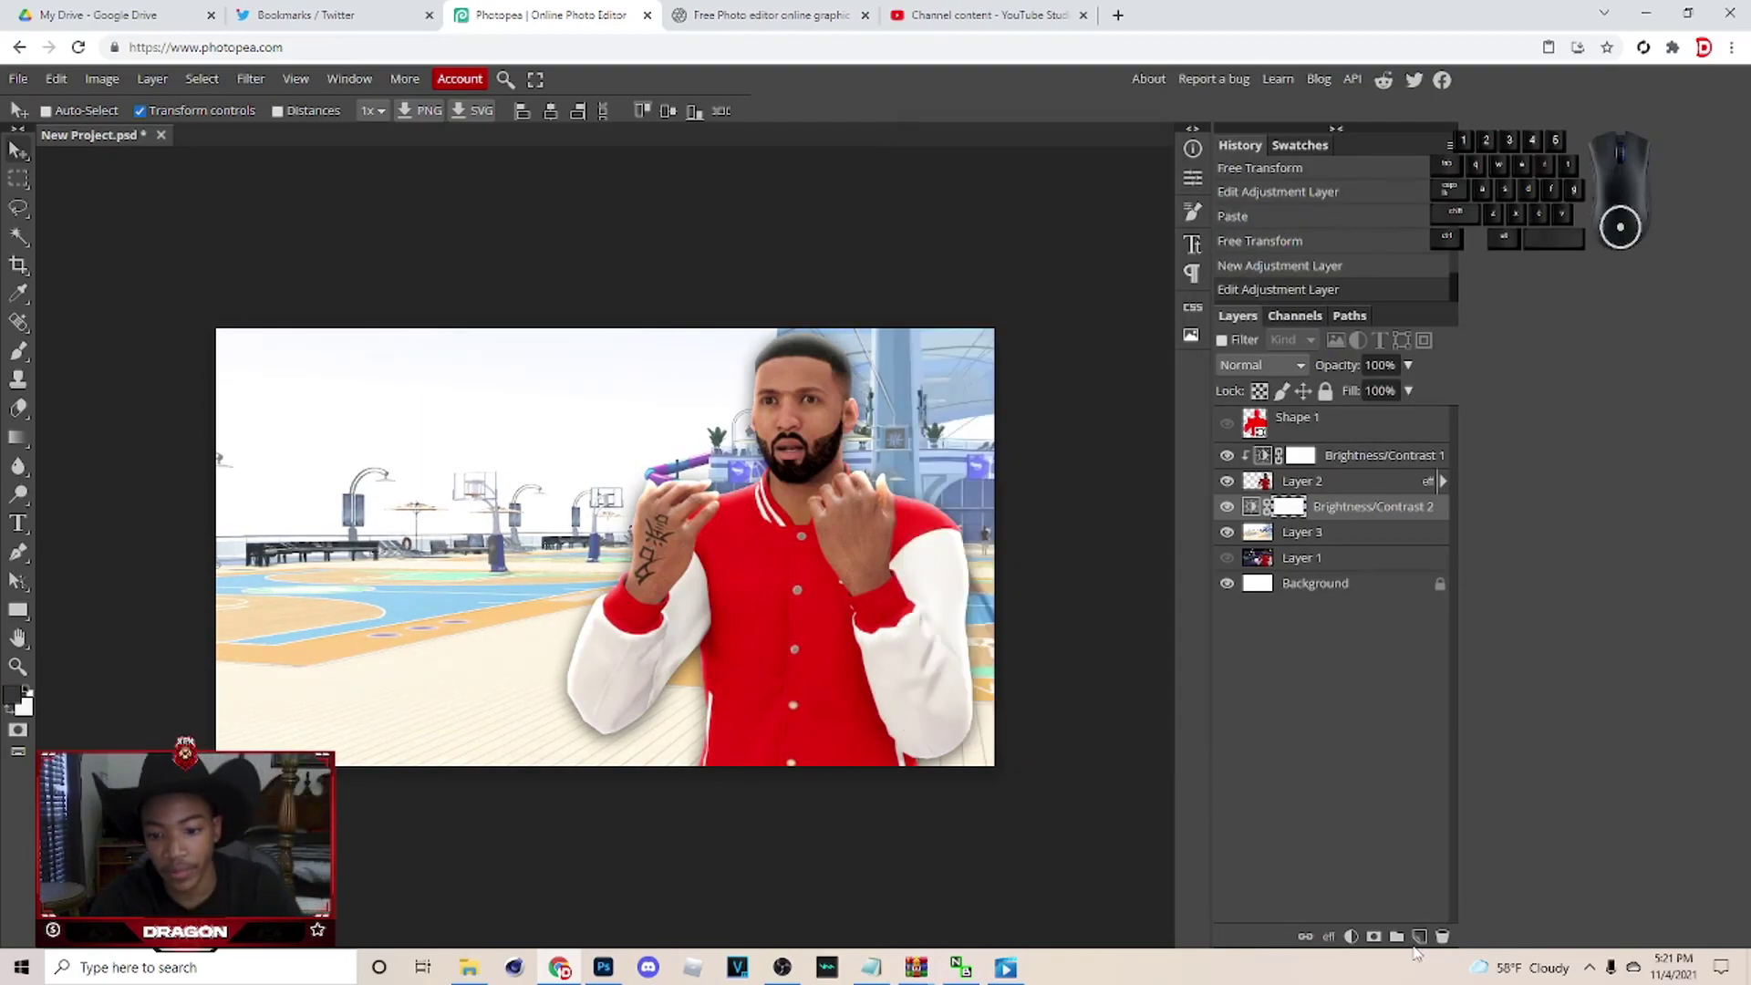
Brush a soft white glow around the player's head on a new layer near the top.
{"action": "left_click", "coordinate": [1420, 942]}
{"action": "left_click_drag", "start_coordinate": [1312, 509], "coordinate": [1313, 443]}
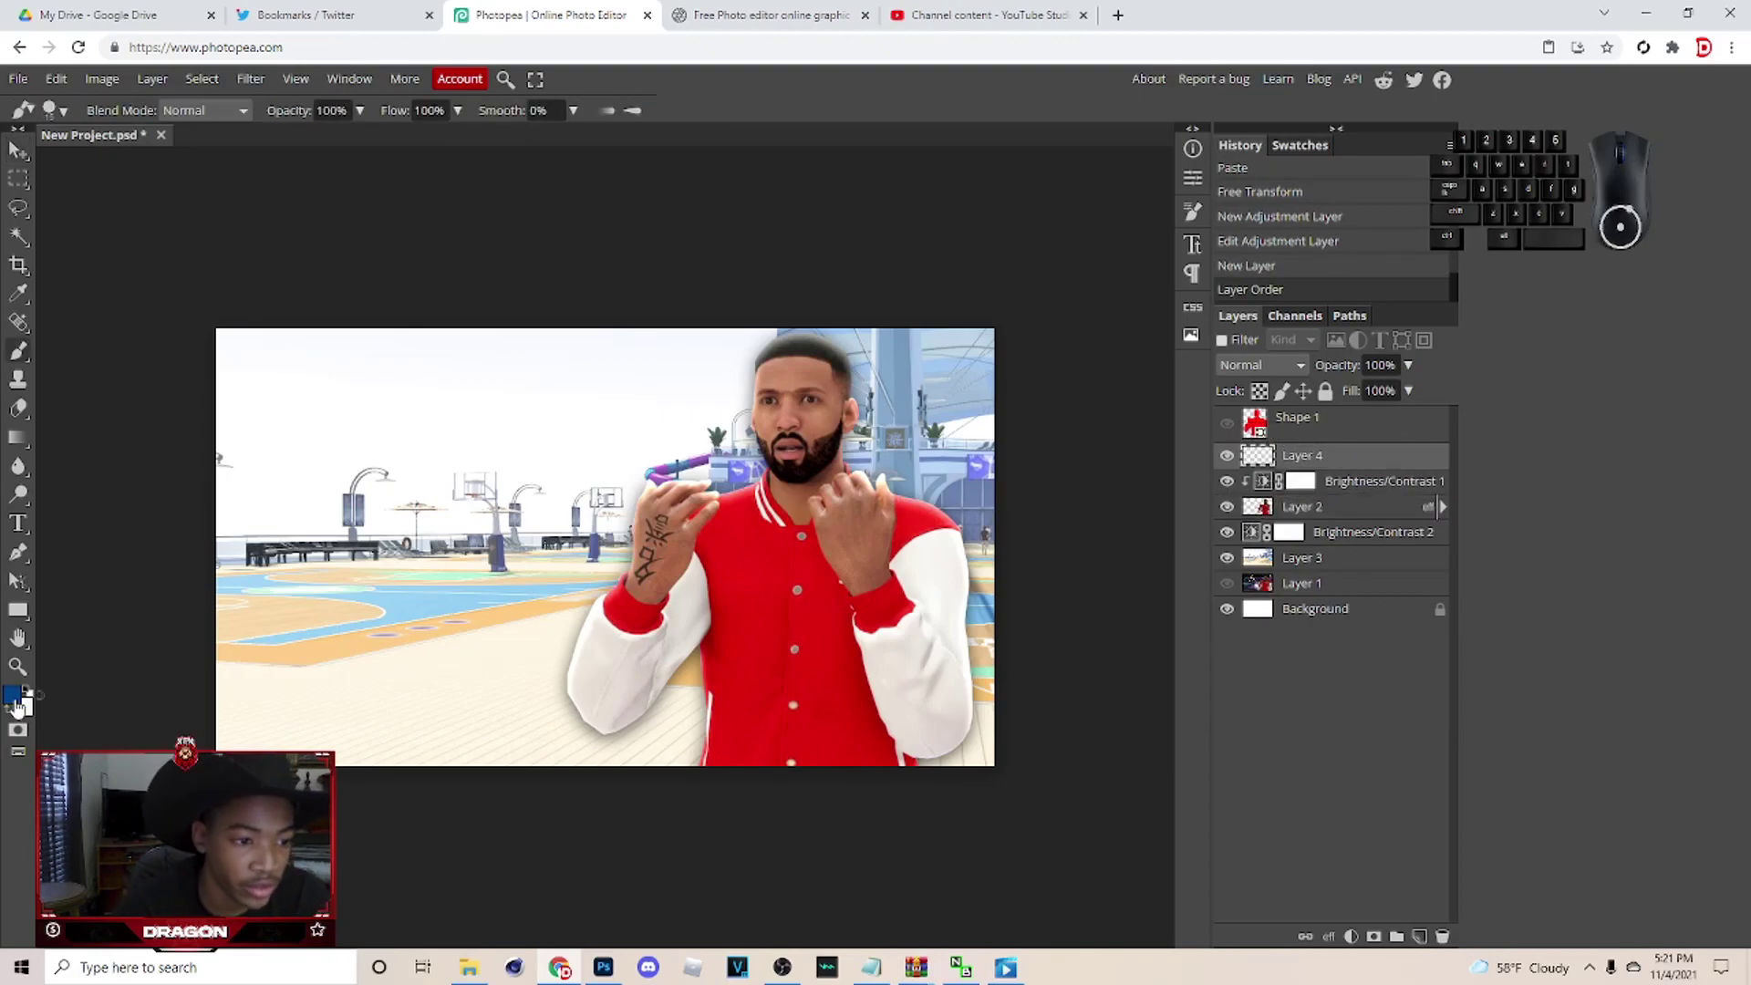
{"action": "left_click", "coordinate": [16, 715]}
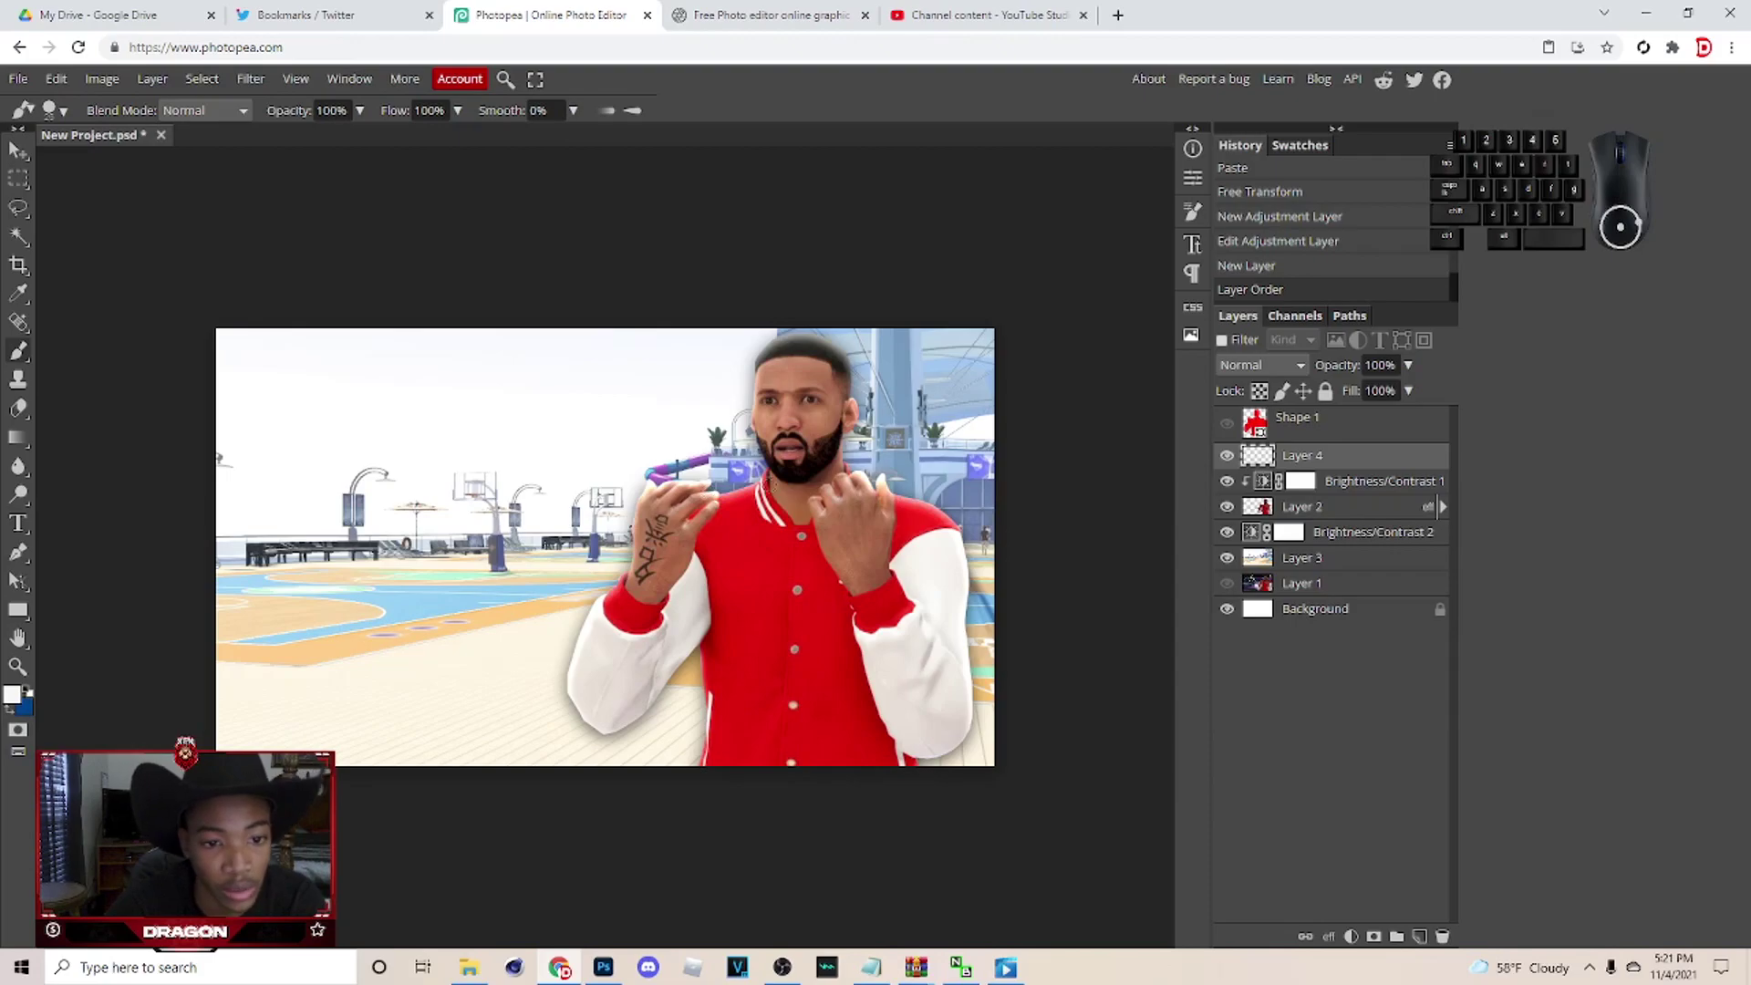
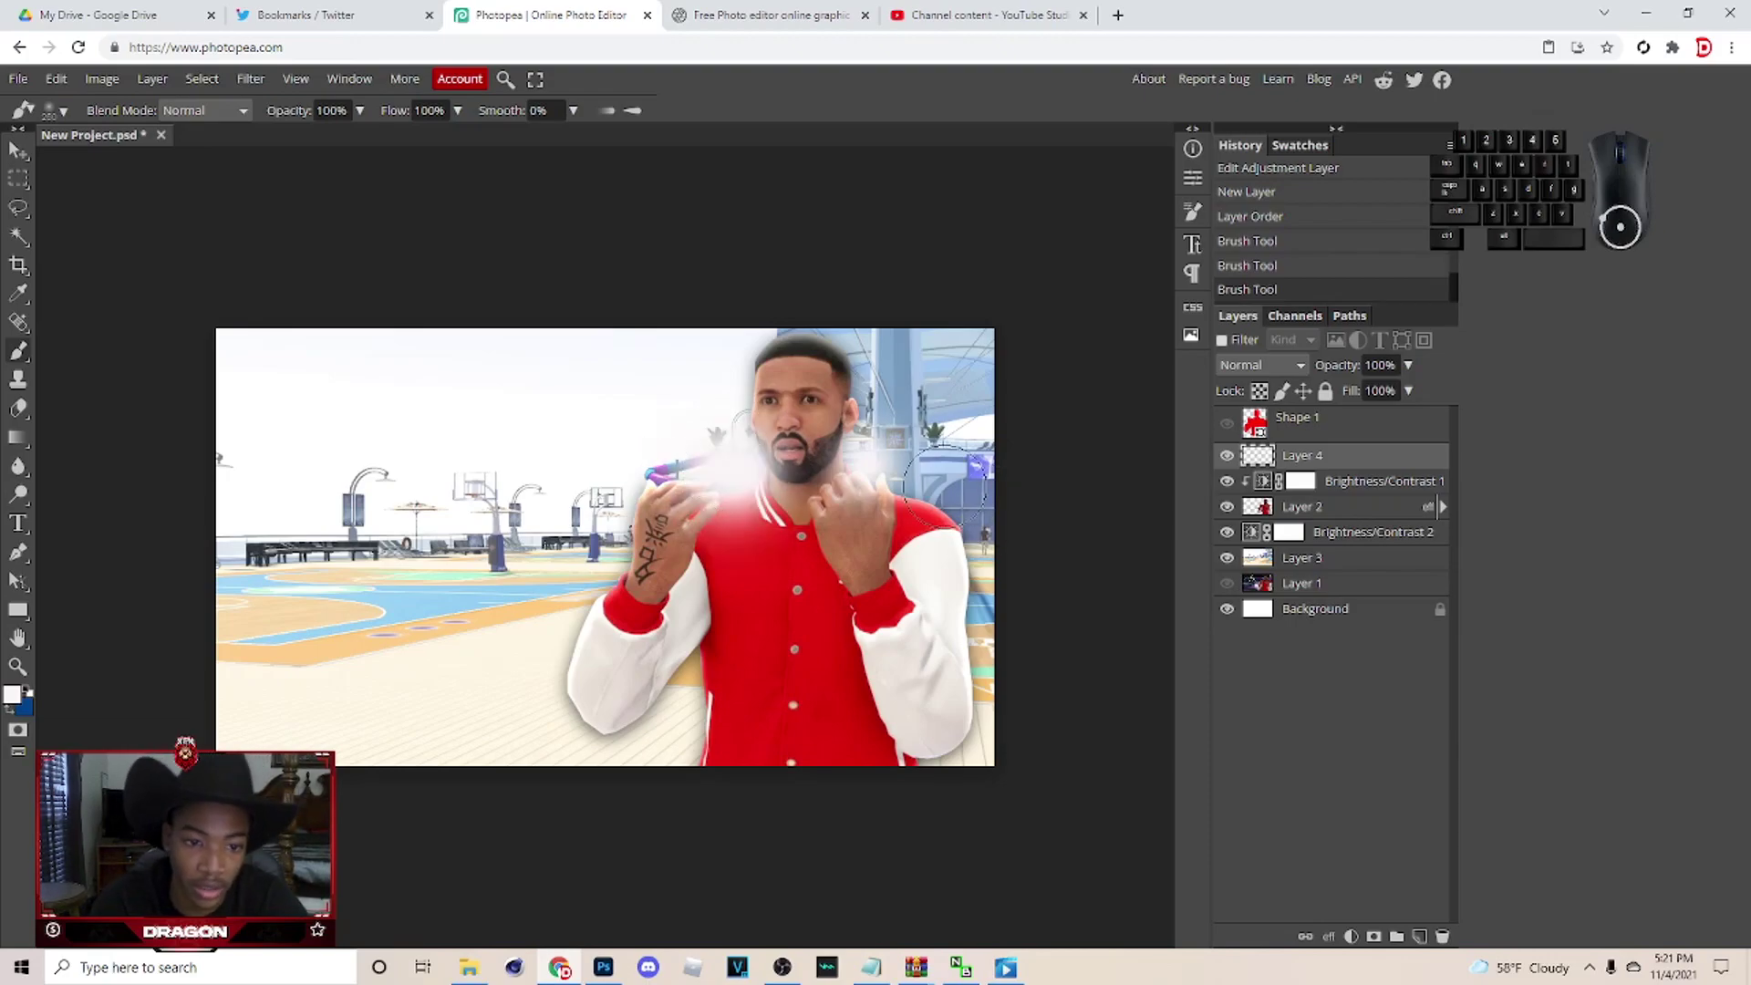
{"action": "key", "text": "ctrl+z"}
Add a Hue/Saturation adjustment layer over the court background.
{"action": "left_click", "coordinate": [1341, 518]}
{"action": "left_click", "coordinate": [1340, 544]}
{"action": "left_click", "coordinate": [1421, 935]}
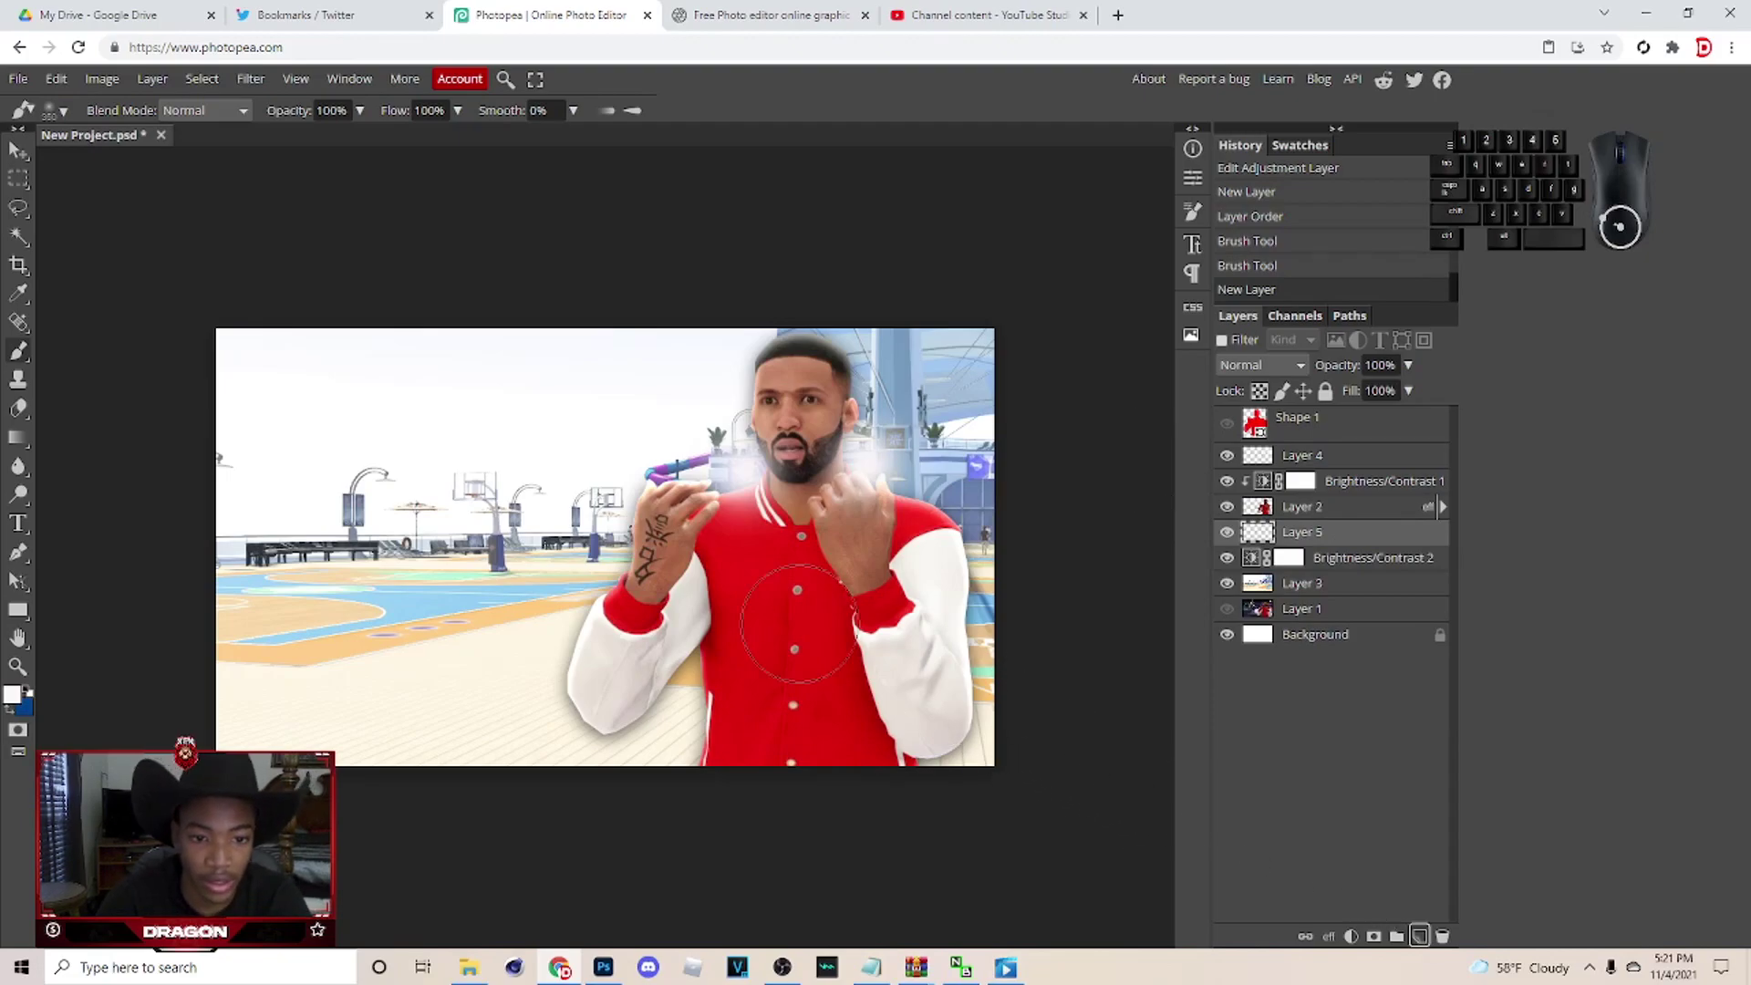
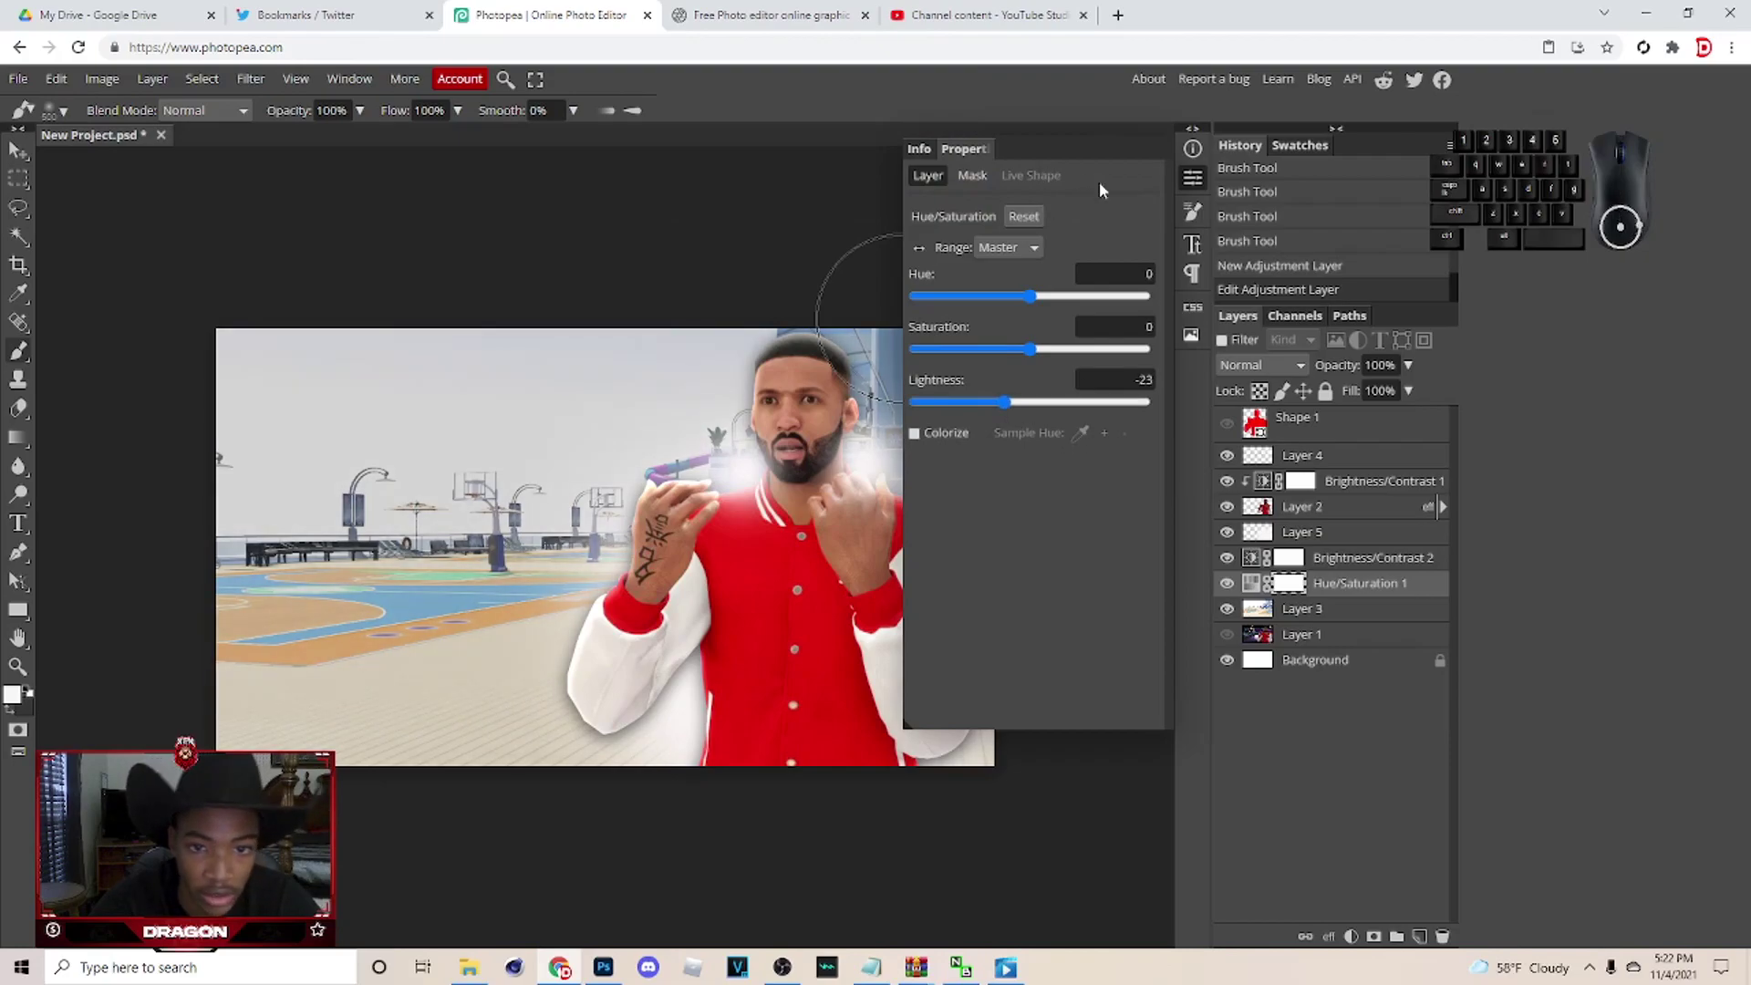
Darken the court to lightness -23, paint its mask out around the player, and add a Vibrance adjustment.
{"action": "left_click", "coordinate": [1185, 185]}
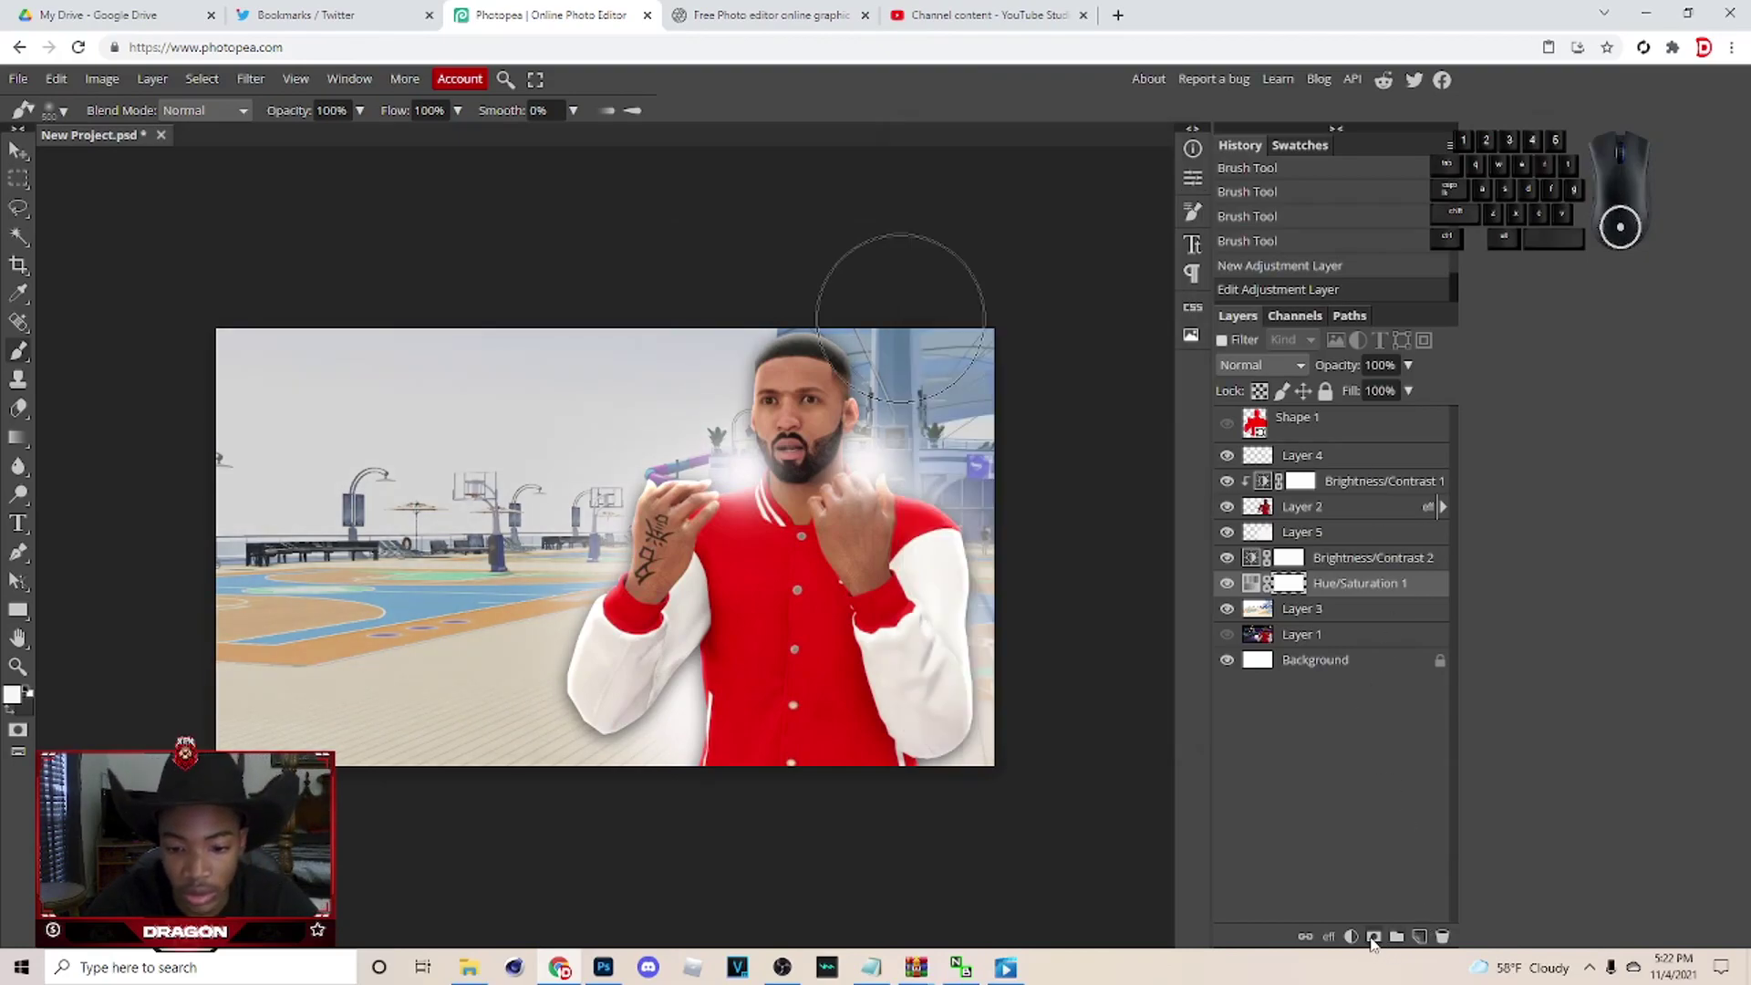
{"action": "left_click", "coordinate": [1292, 587]}
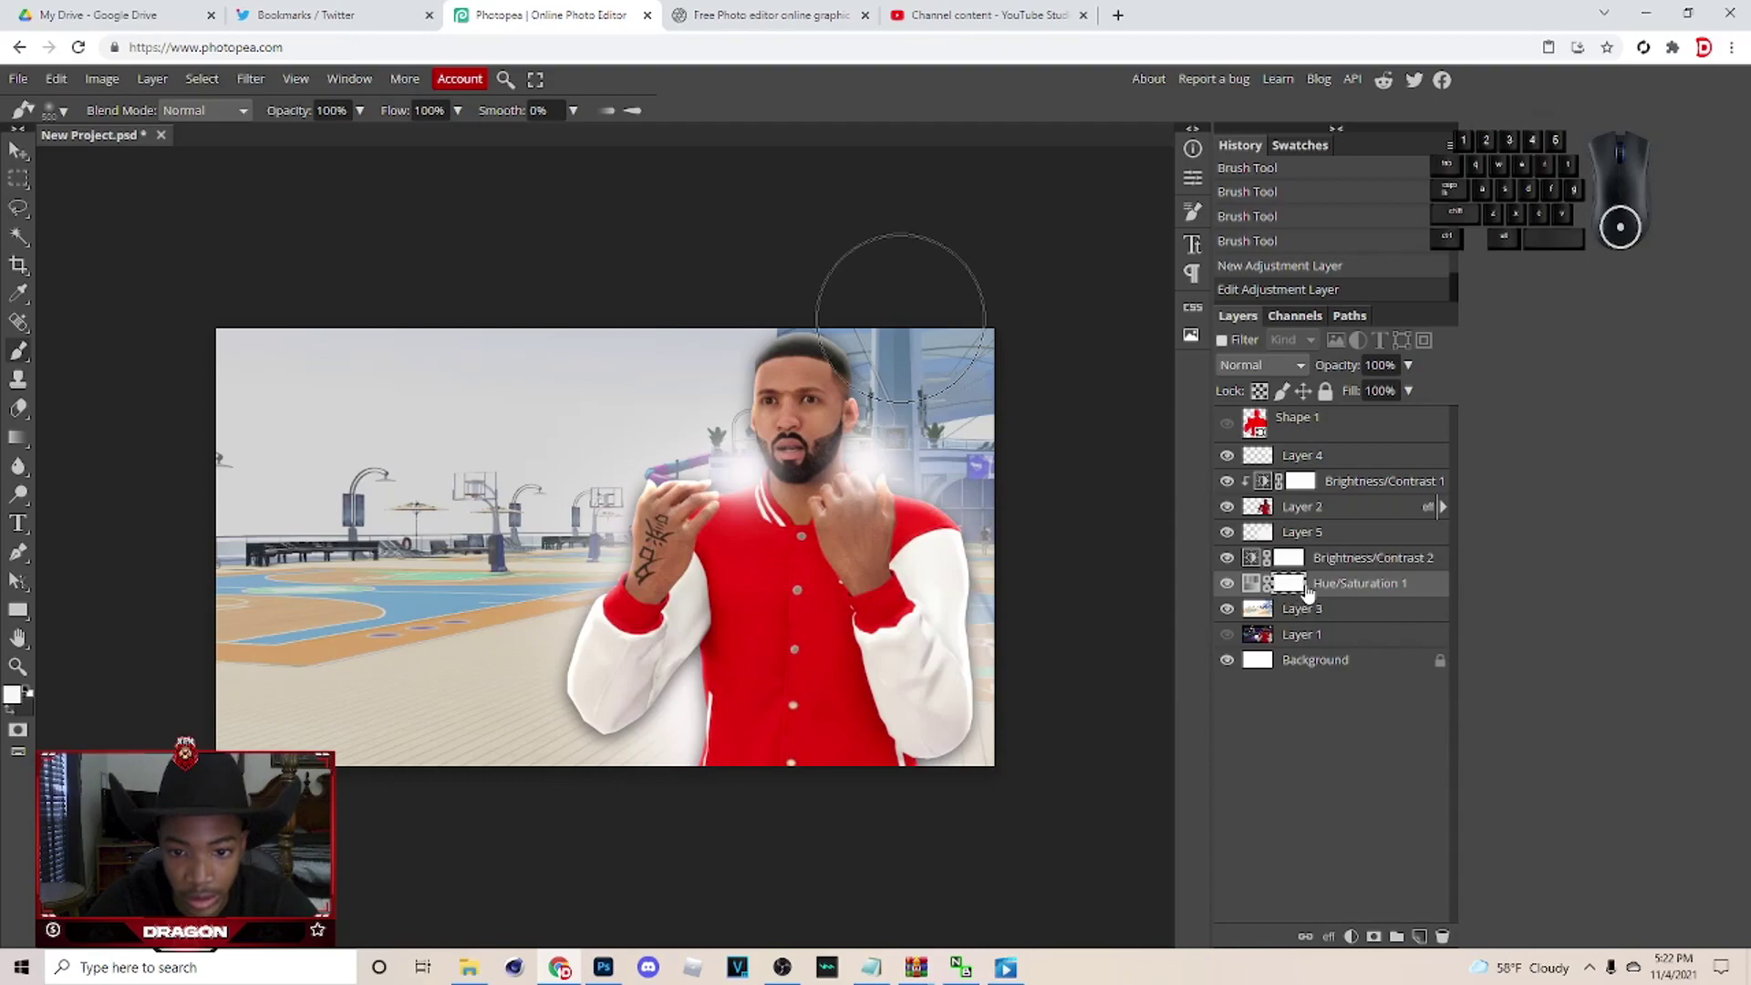
{"action": "left_click", "coordinate": [1300, 593]}
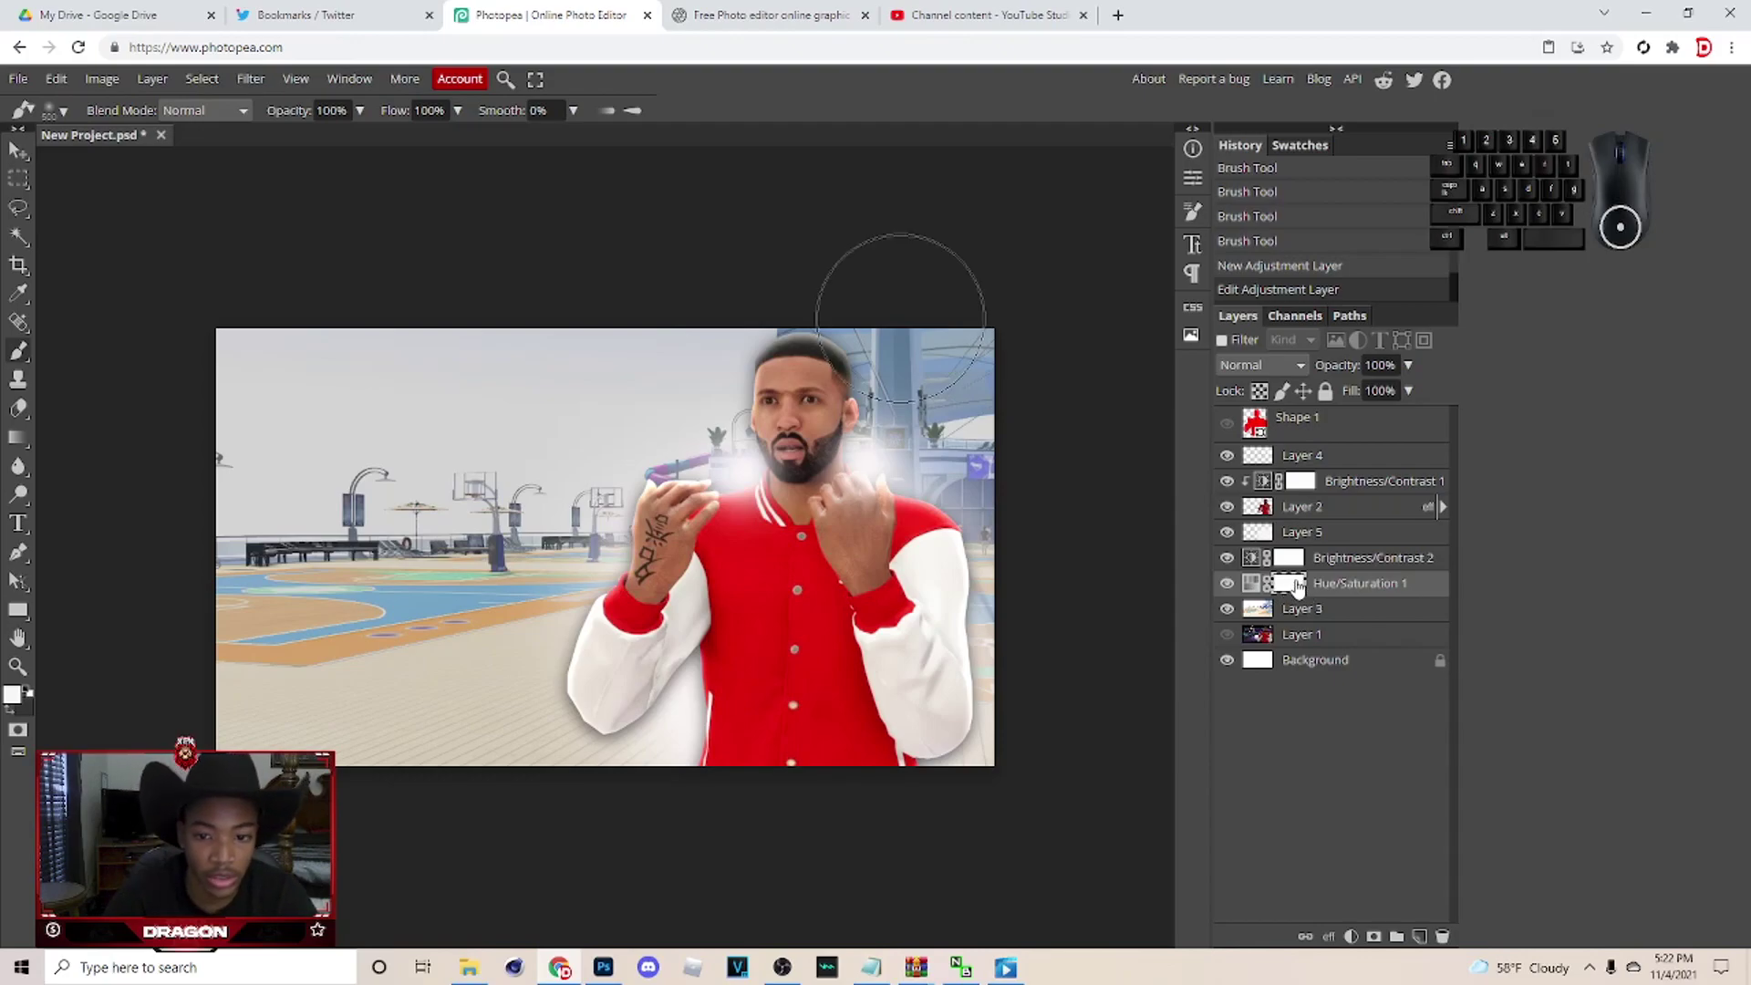
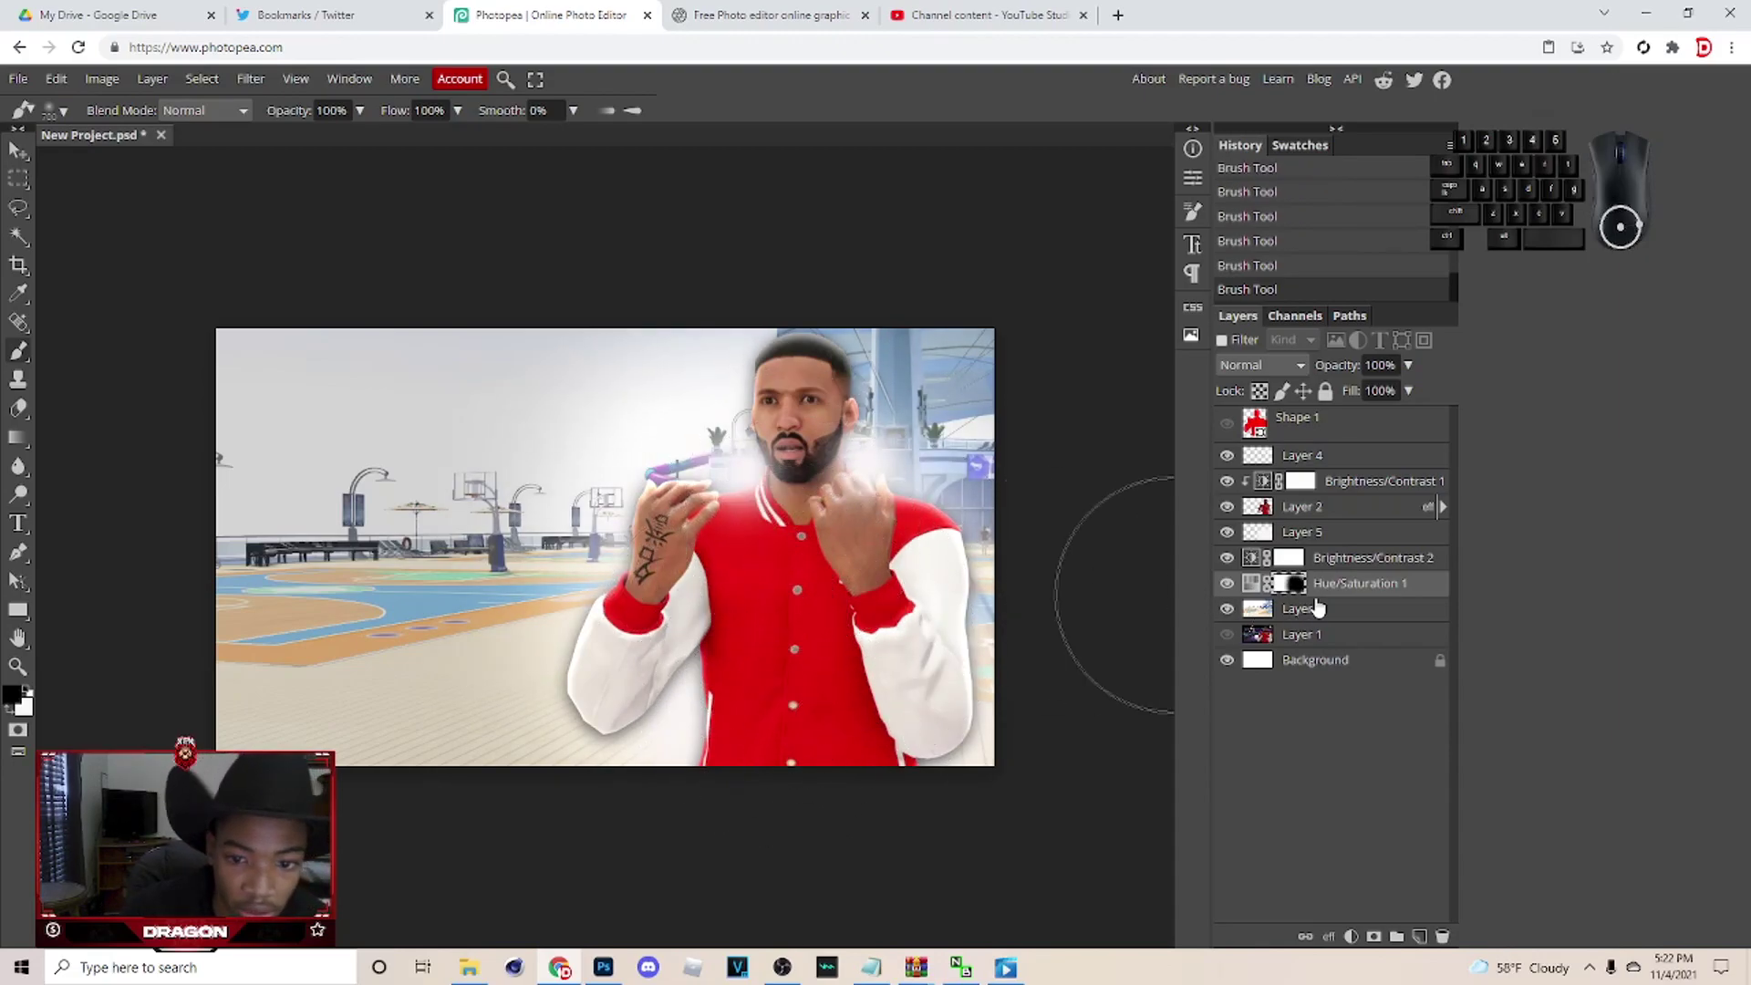
{"action": "left_click", "coordinate": [1361, 591]}
{"action": "left_click", "coordinate": [1205, 193]}
{"action": "left_click_drag", "start_coordinate": [998, 410], "coordinate": [1003, 414]}
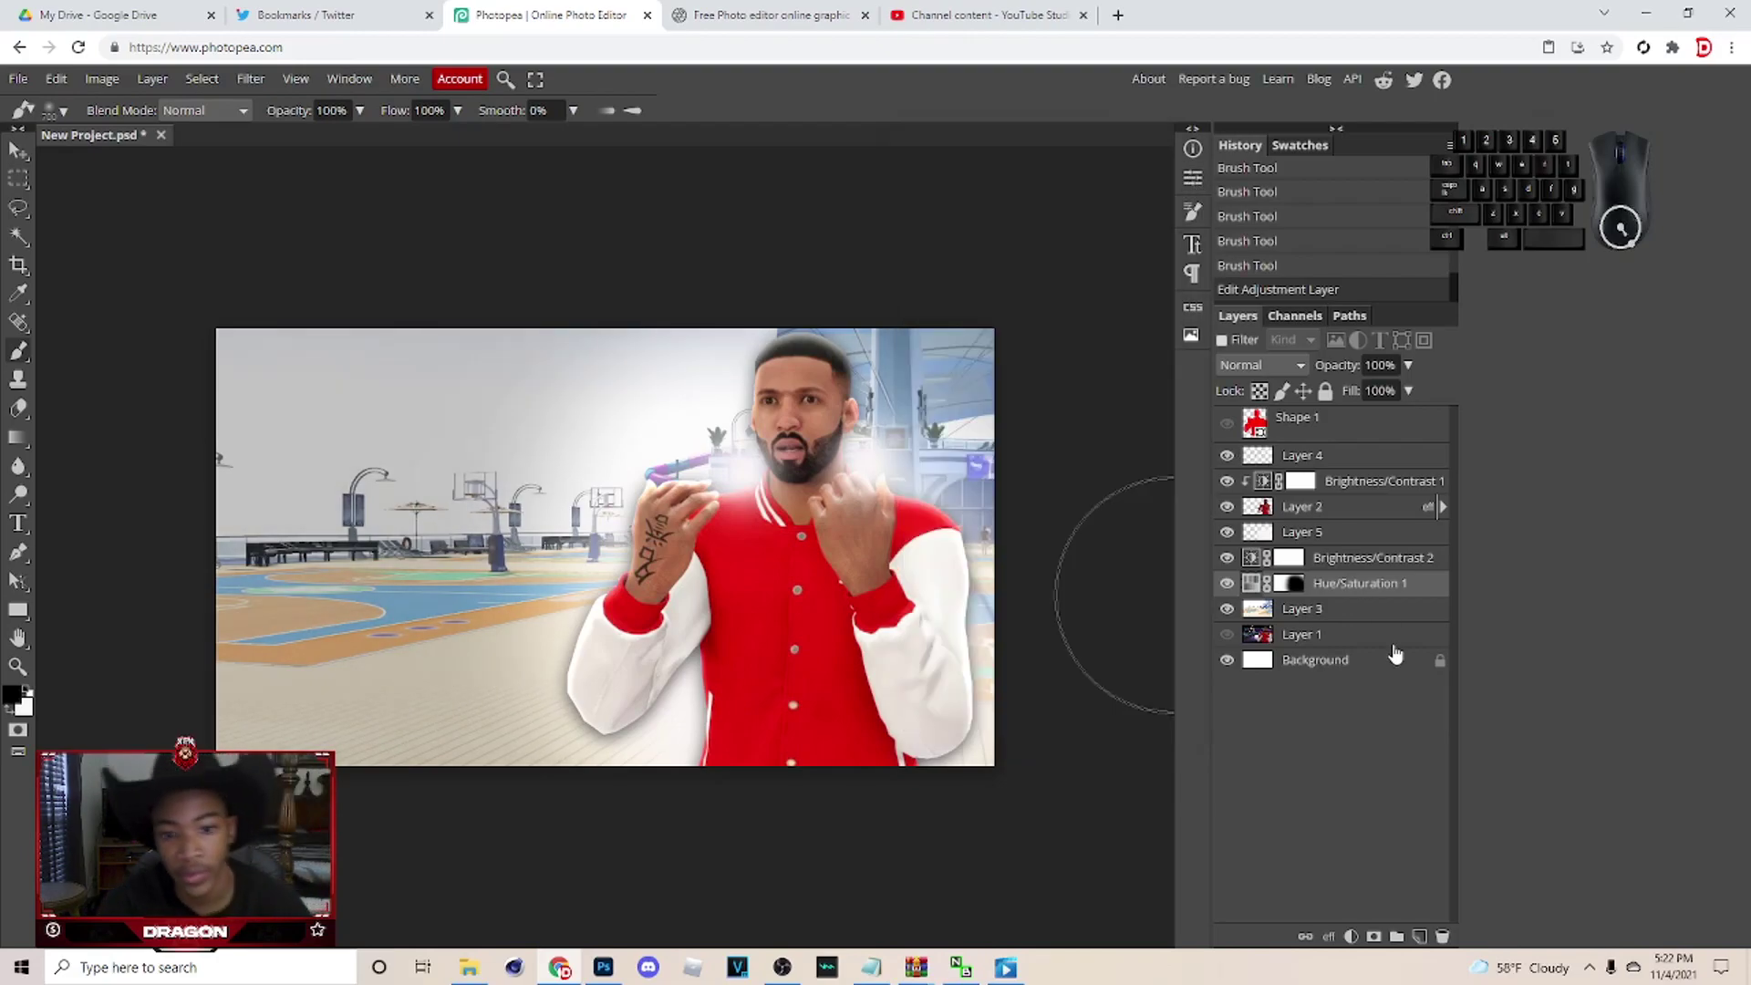
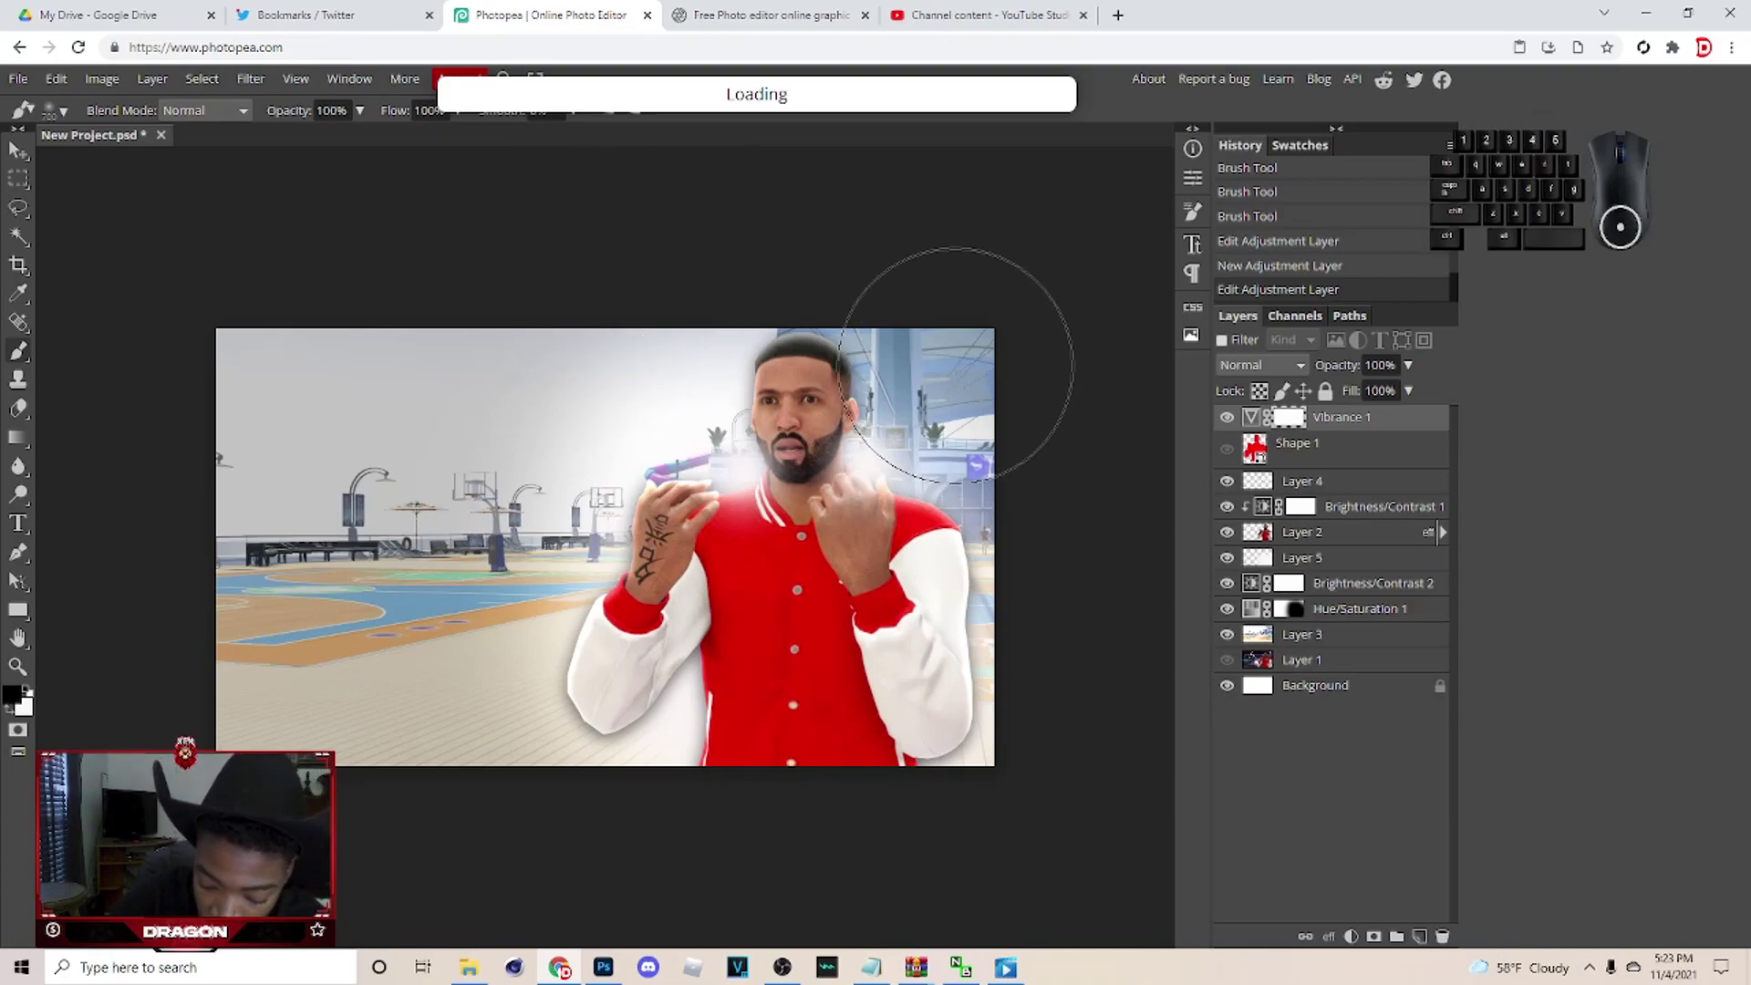
Copy a ready-made text style from the presets document for the PRINCO / IS LIVE headline.
{"action": "left_click", "coordinate": [594, 553]}
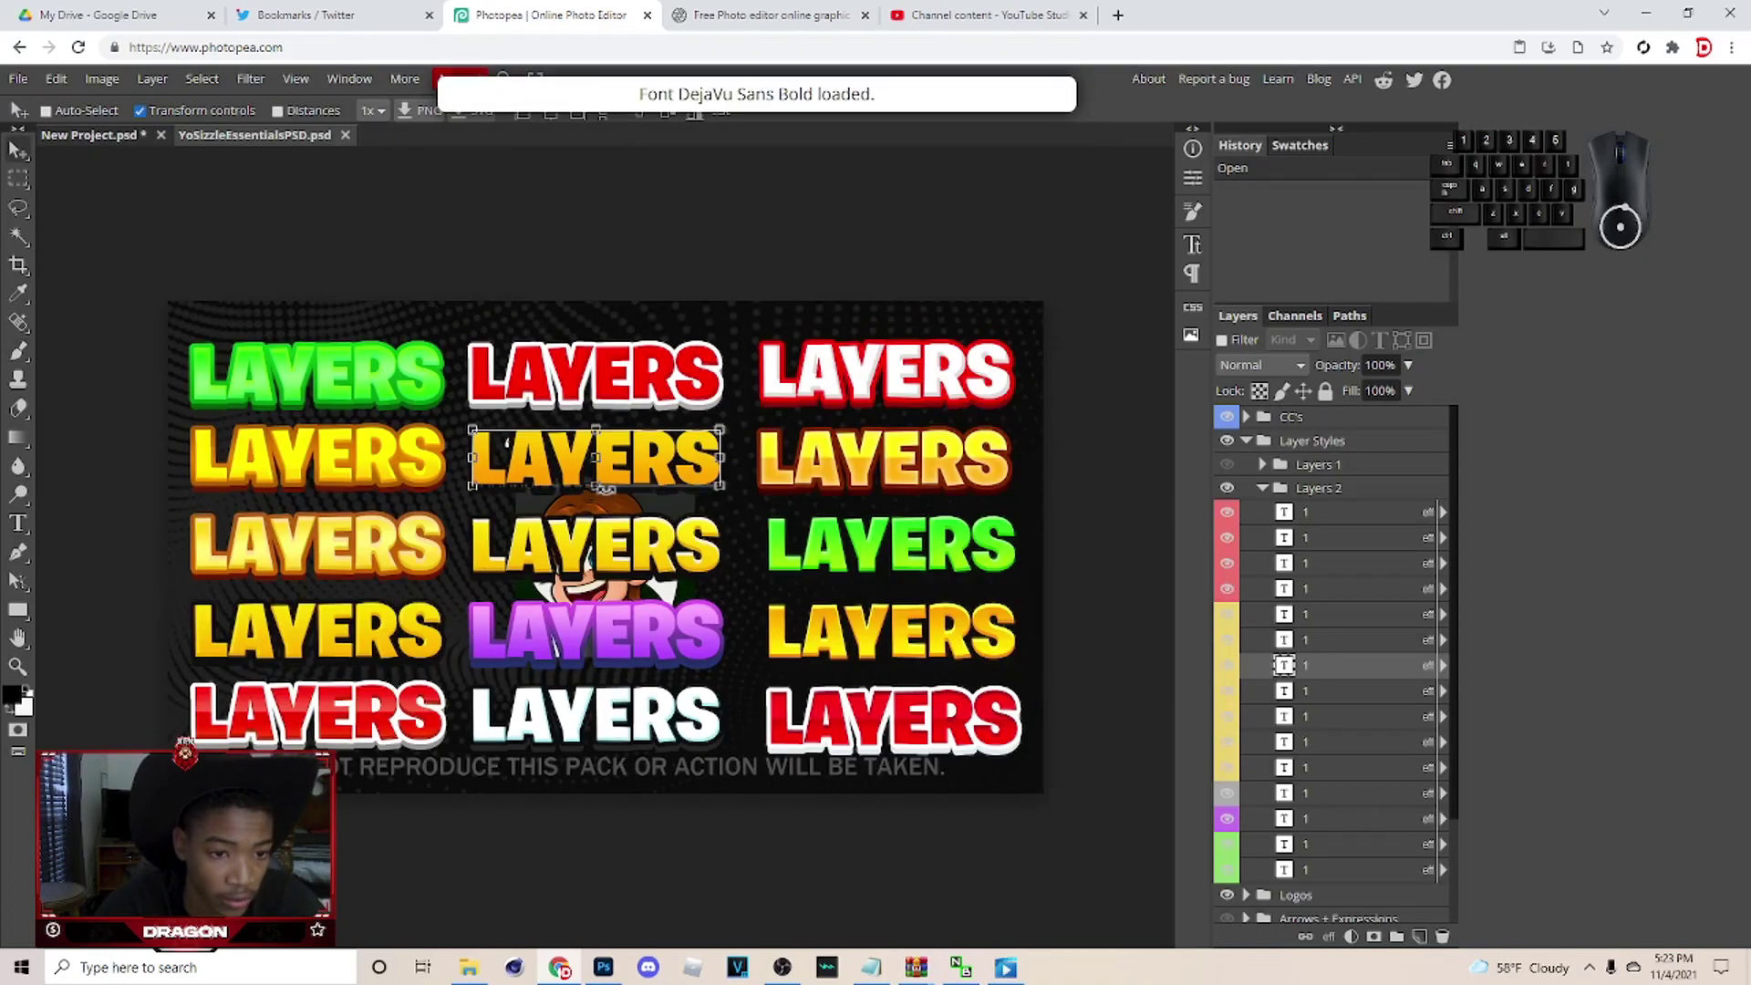
{"action": "left_click", "coordinate": [629, 461]}
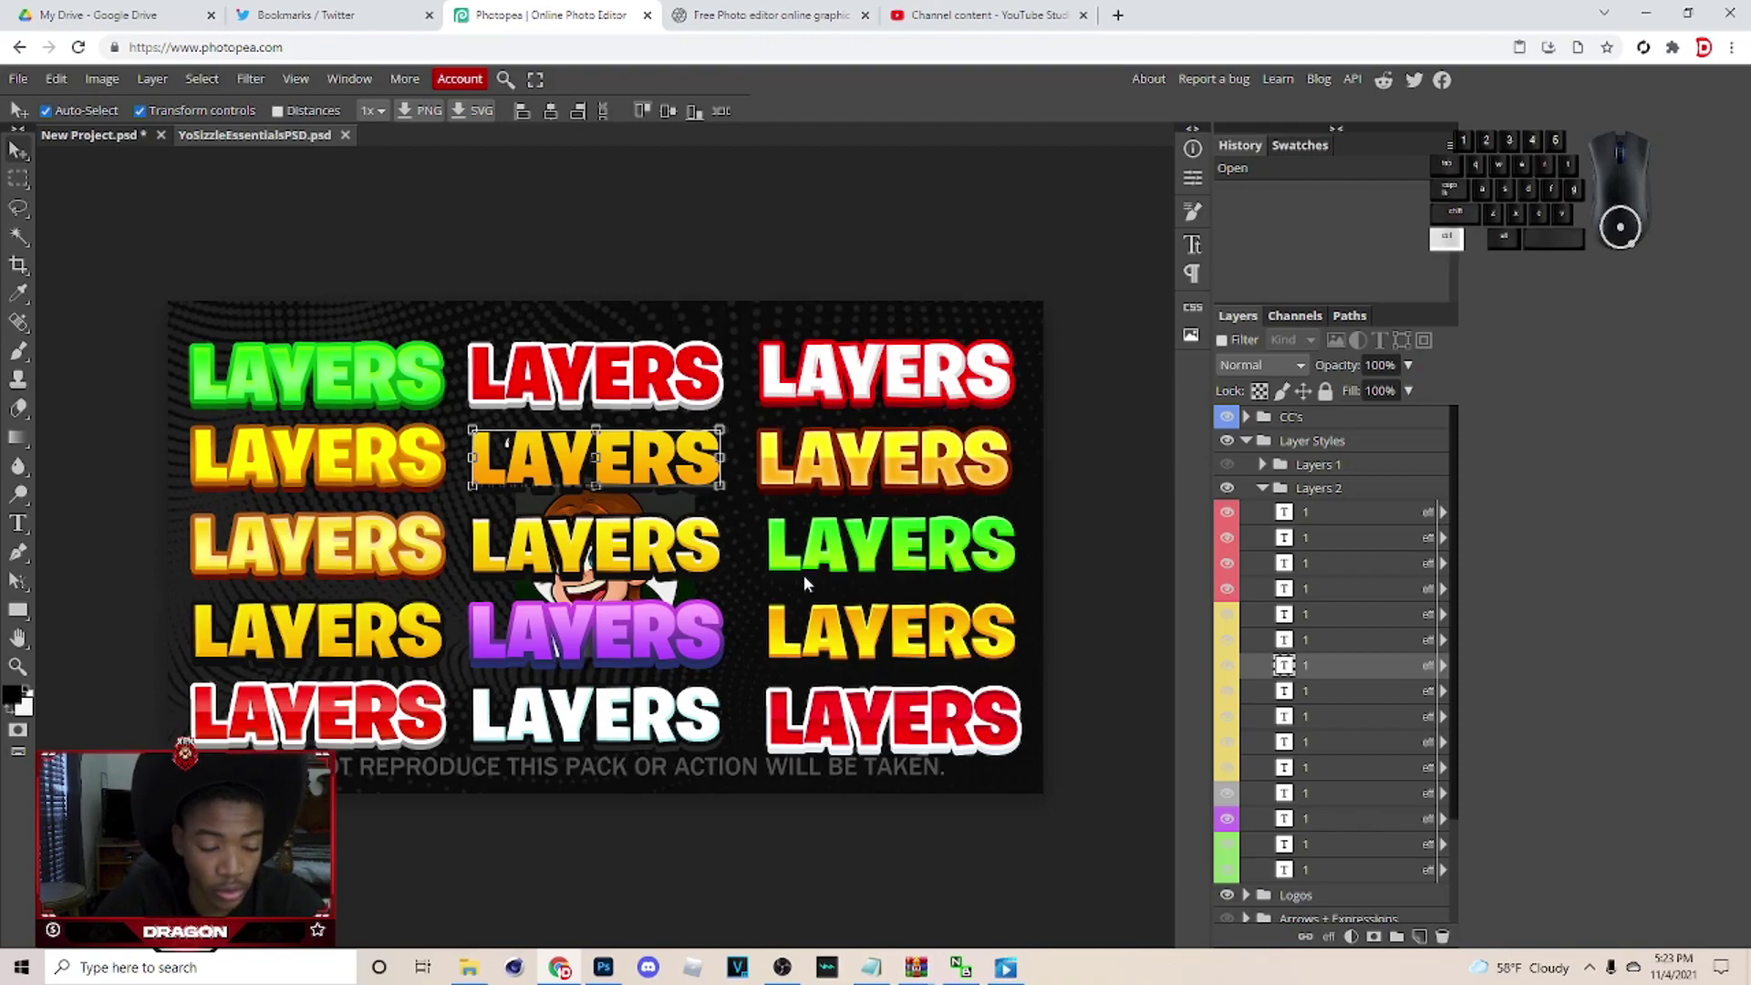
{"action": "key", "text": "ctrl+c"}
{"action": "left_click", "coordinate": [117, 144]}
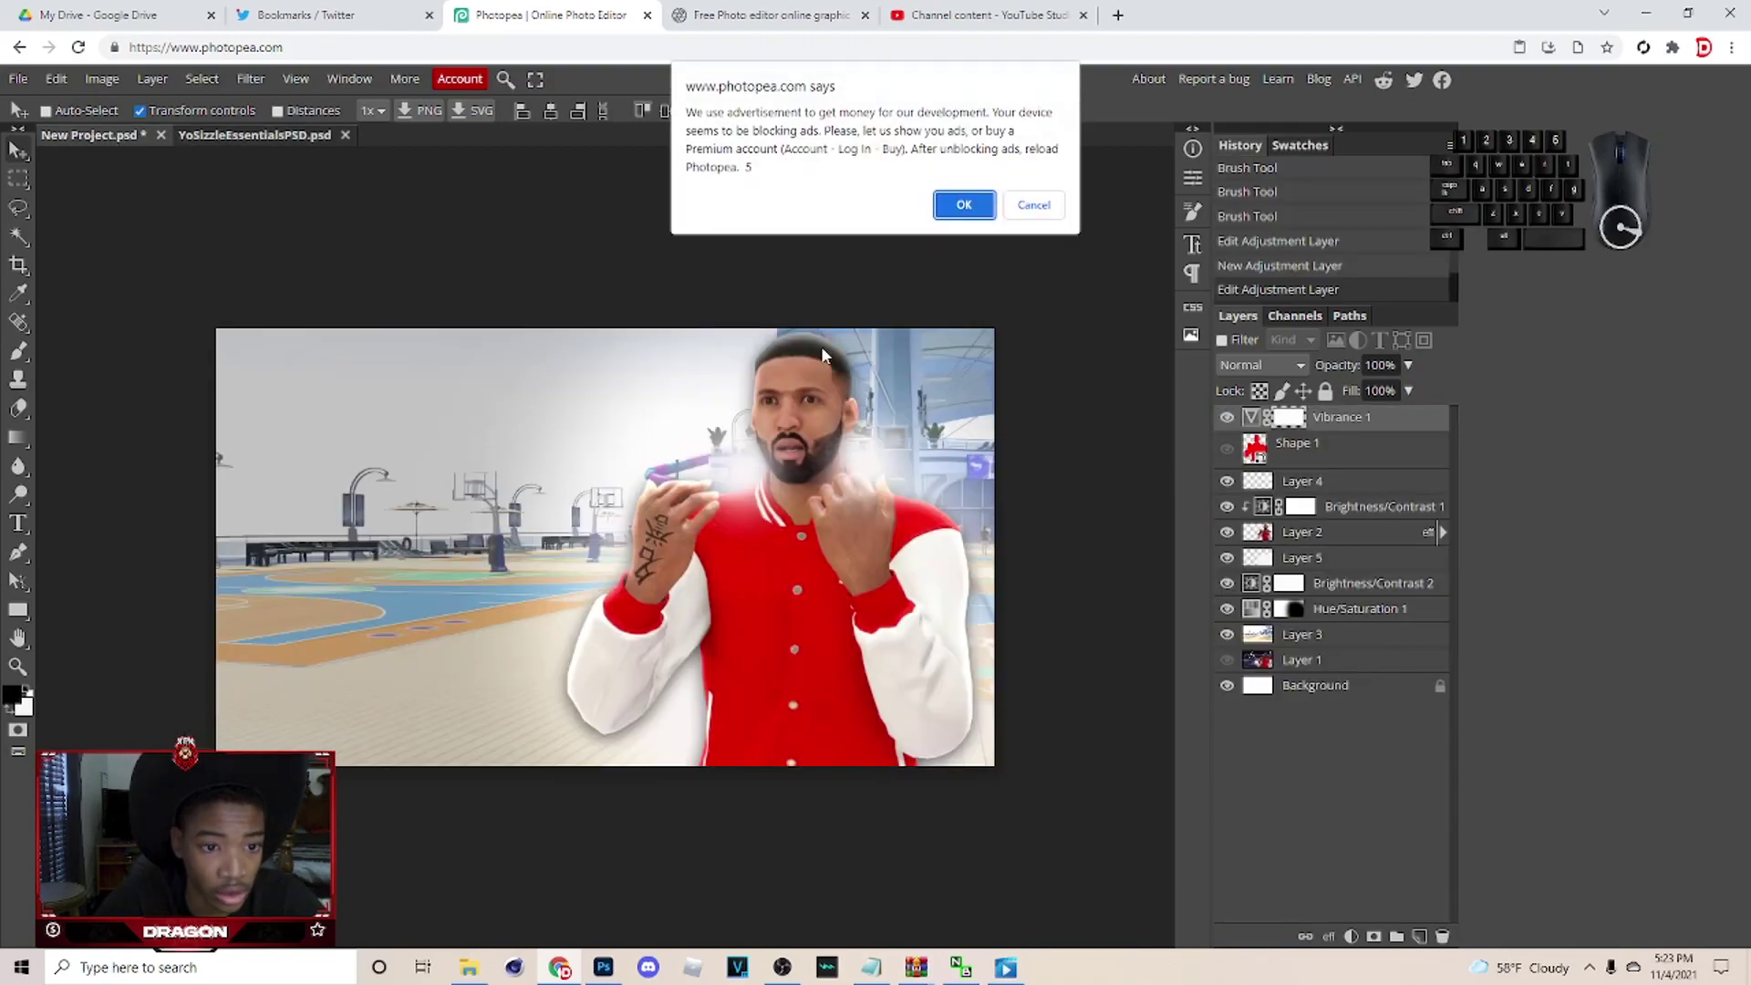
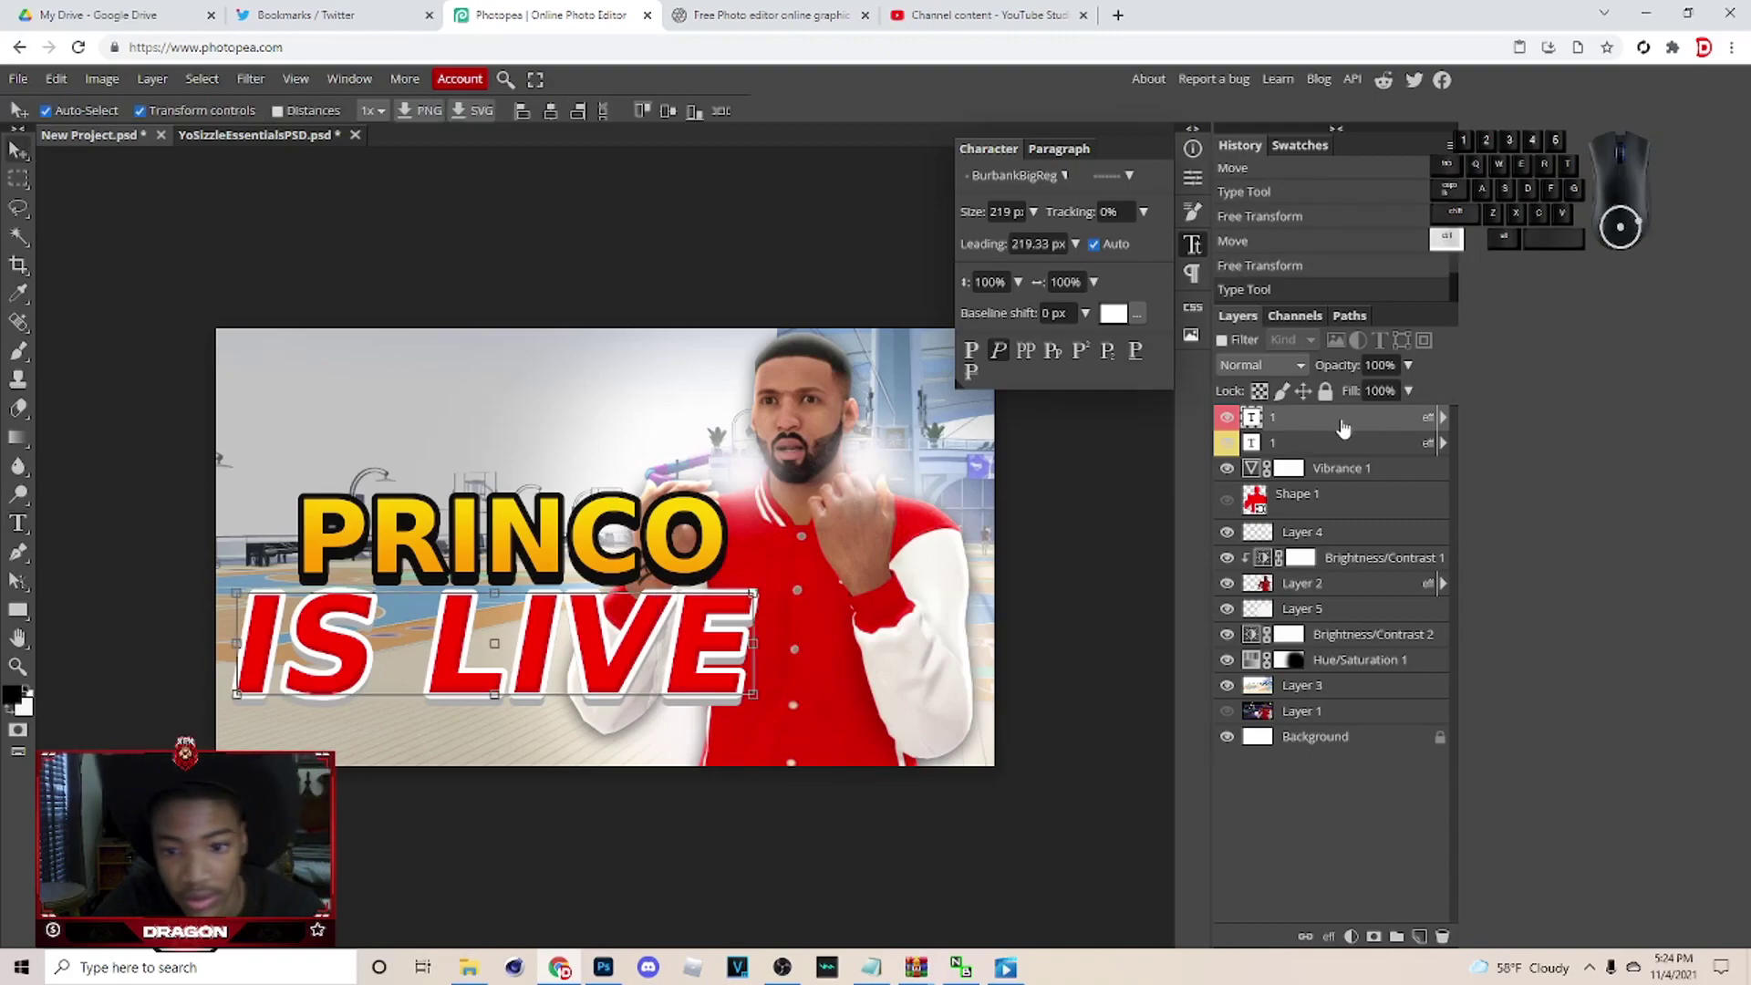
Merge duplicates of the PRINCO and IS LIVE text layers into one headline layer.
{"action": "left_click", "coordinate": [1362, 445]}
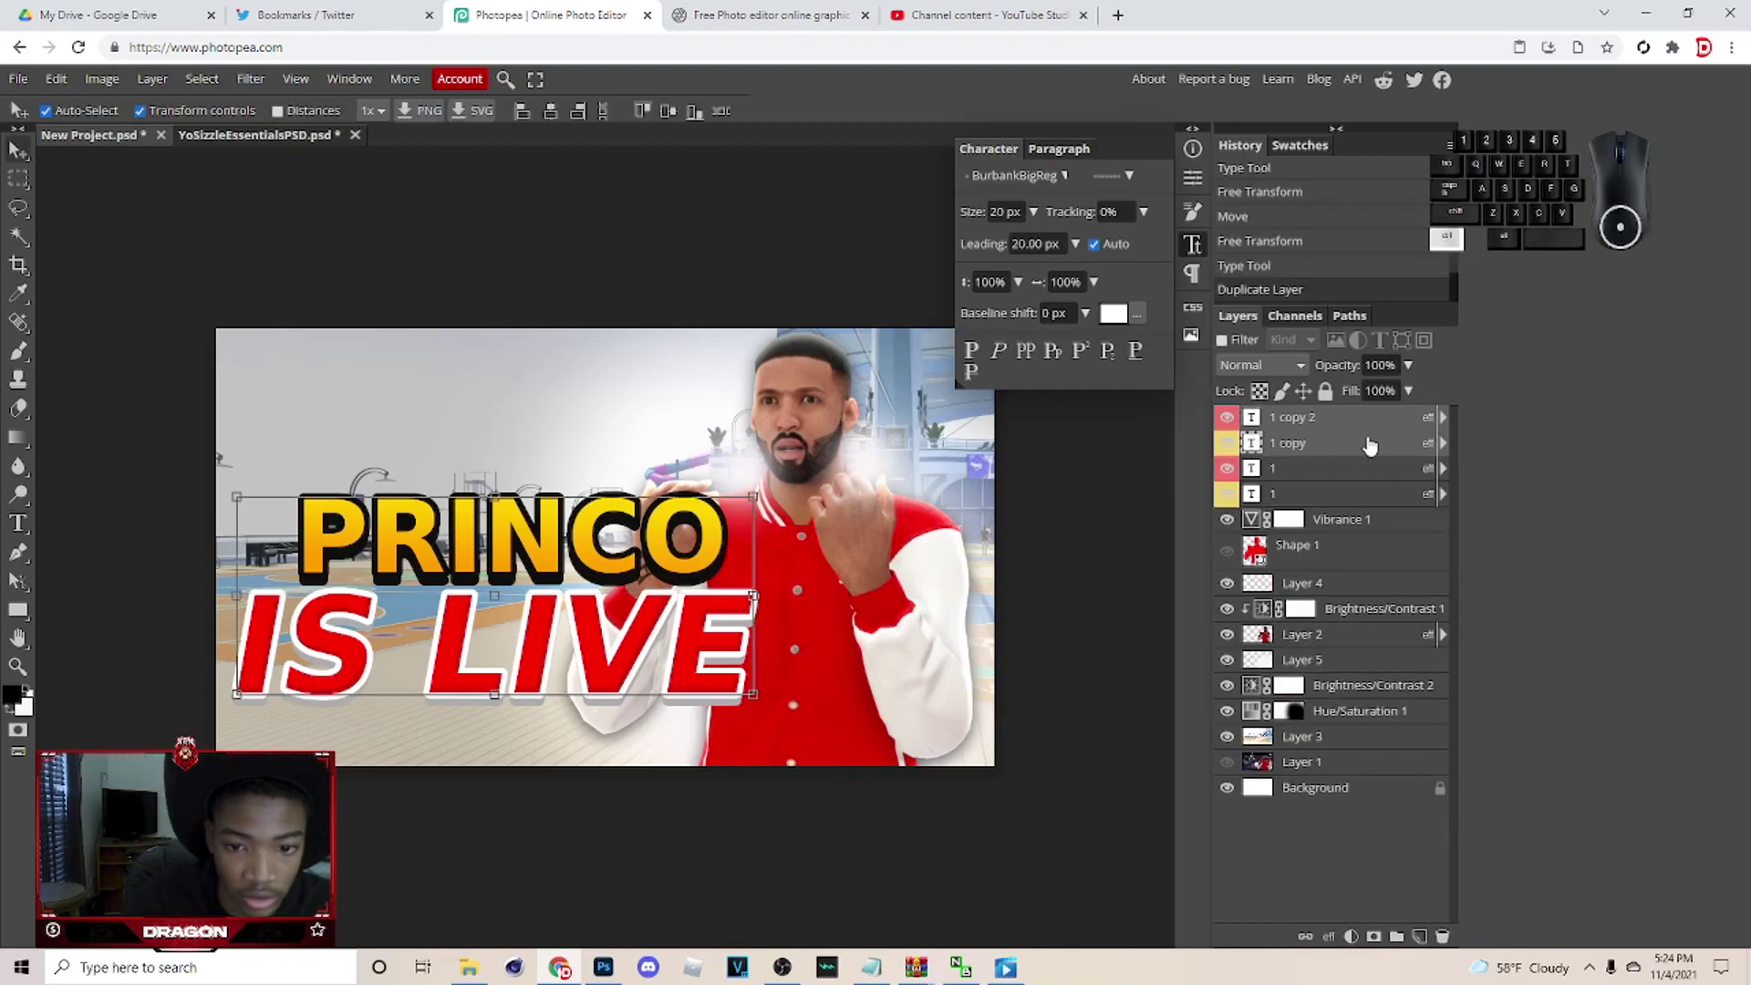
{"action": "key", "text": "ctrl+e"}
{"action": "left_click", "coordinate": [1245, 444]}
{"action": "left_click", "coordinate": [1232, 481]}
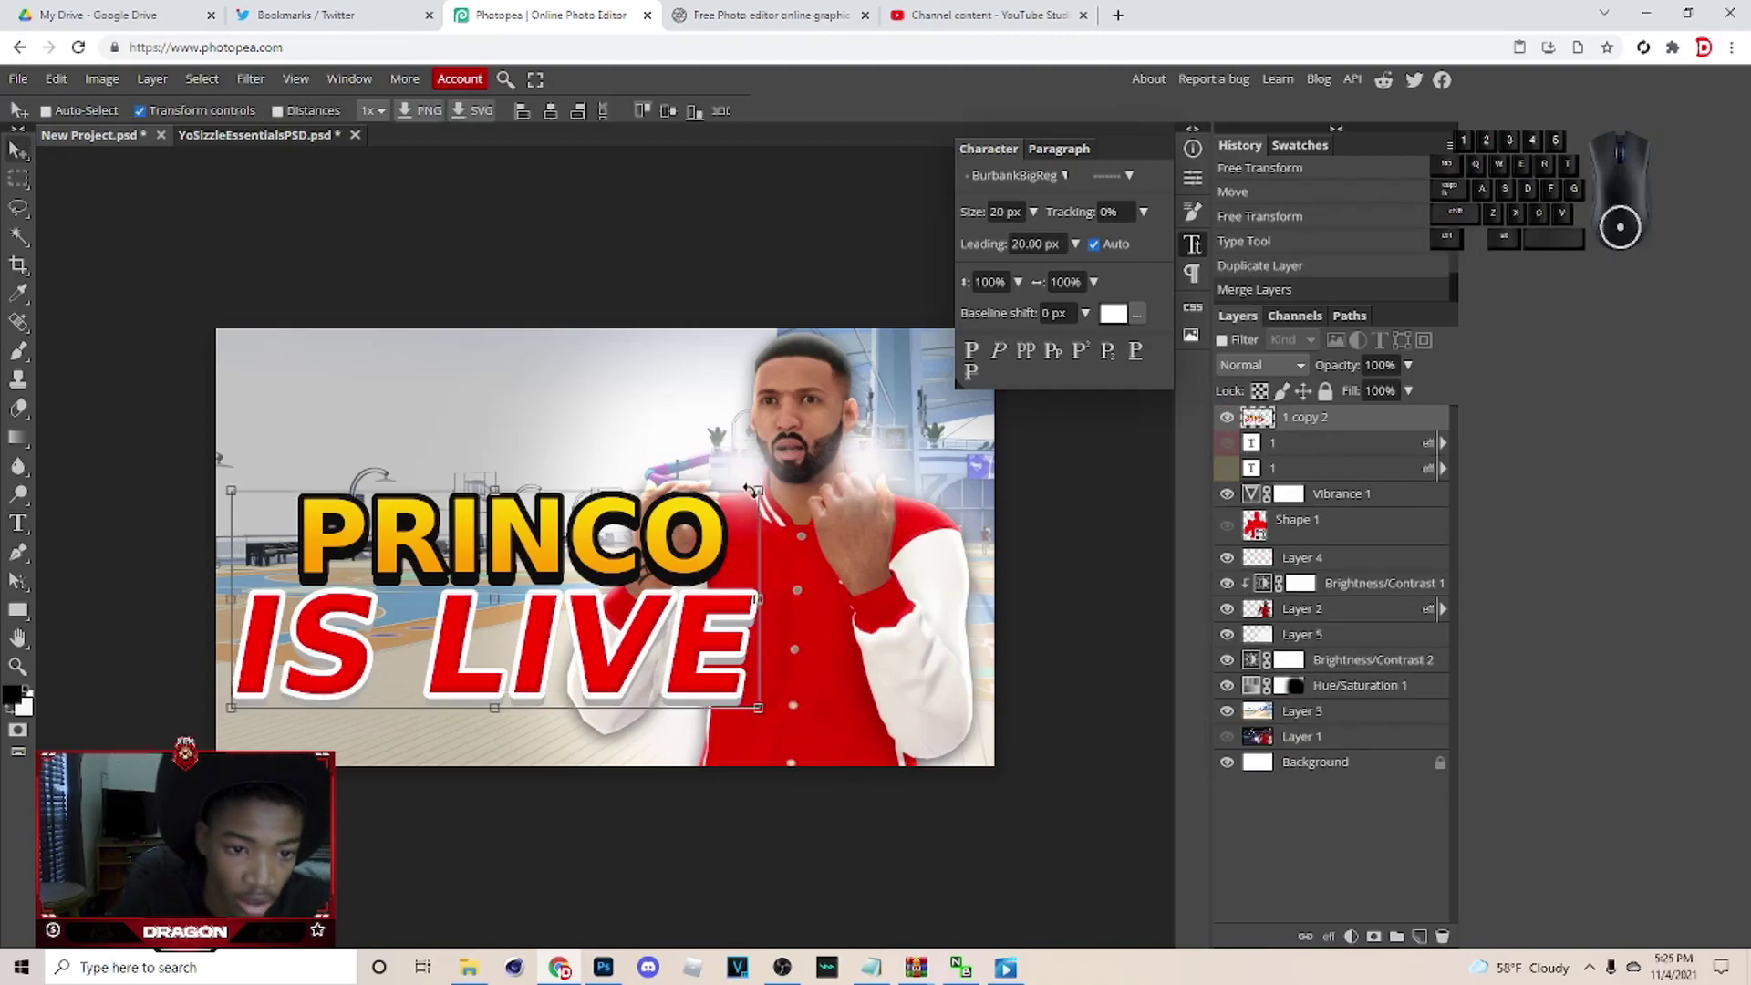
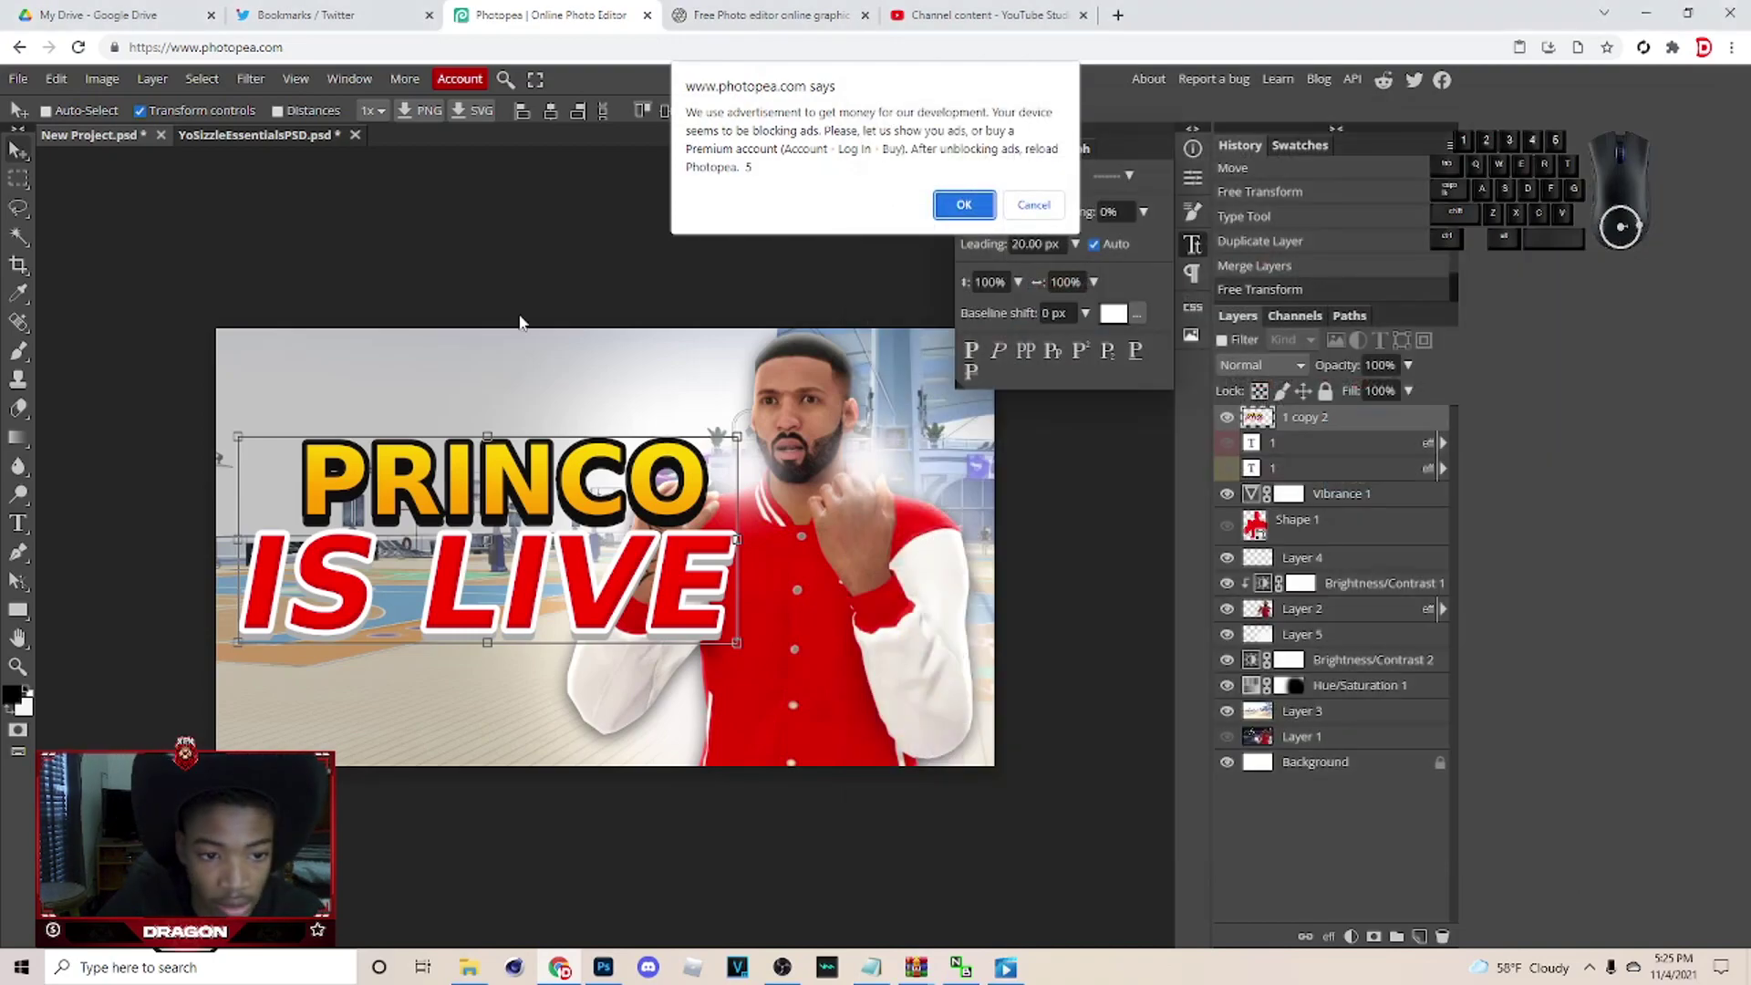
Dismiss the ad notice and bring up the 2k22 logo.psd file.
{"action": "left_click", "coordinate": [963, 213]}
{"action": "key", "text": "ctrl+c"}
Paste the NBA 2K22 logo into the thumbnail, shrink it under IS LIVE and merge it with the headline.
{"action": "left_click", "coordinate": [74, 138]}
{"action": "key", "text": "ctrl+v"}
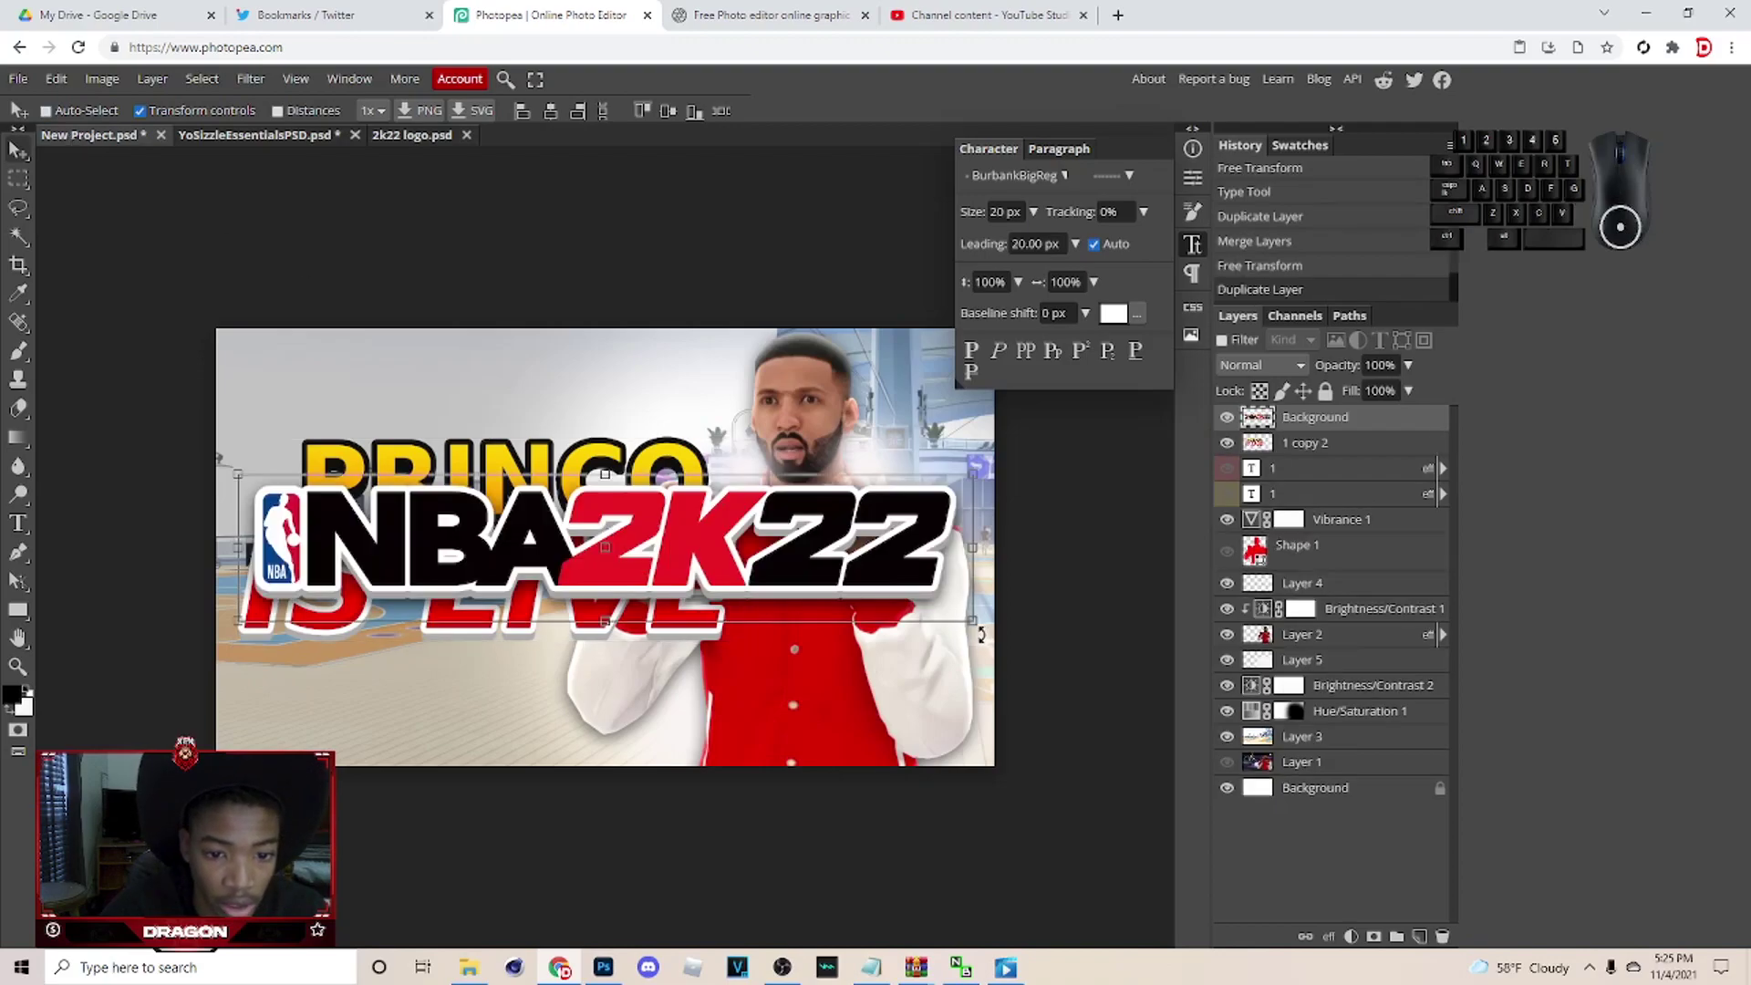
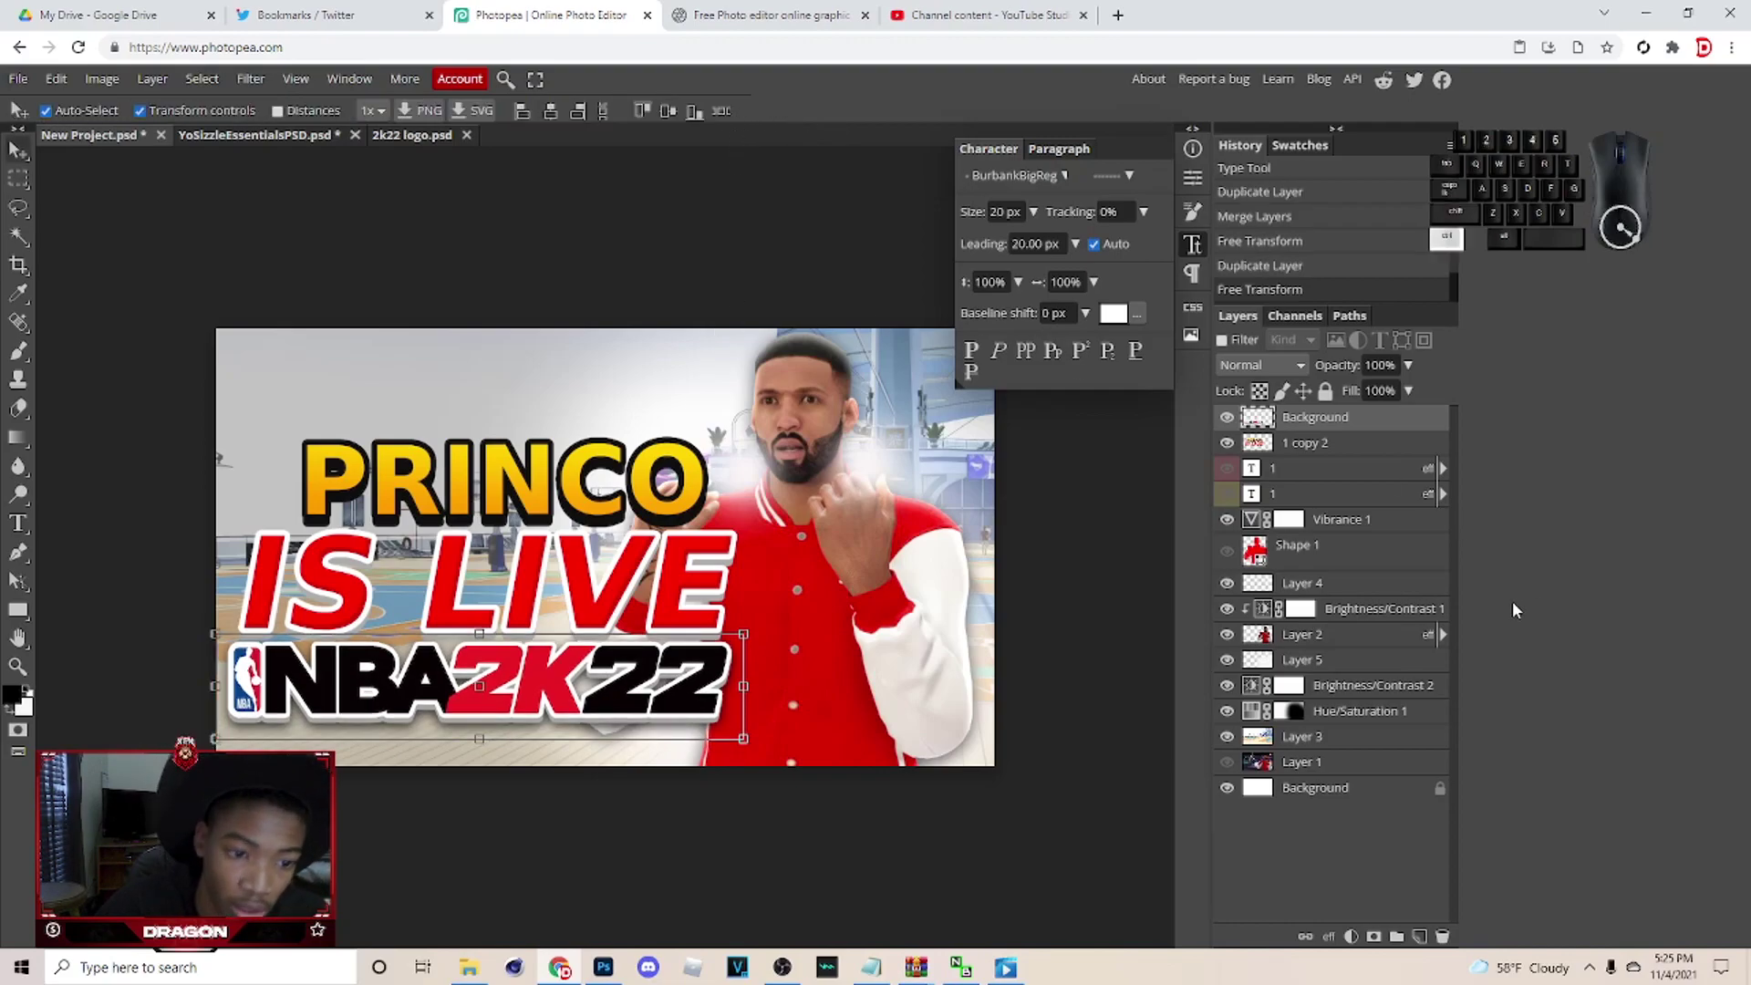
{"action": "left_click", "coordinate": [1323, 448]}
{"action": "key", "text": "ctrl+e"}
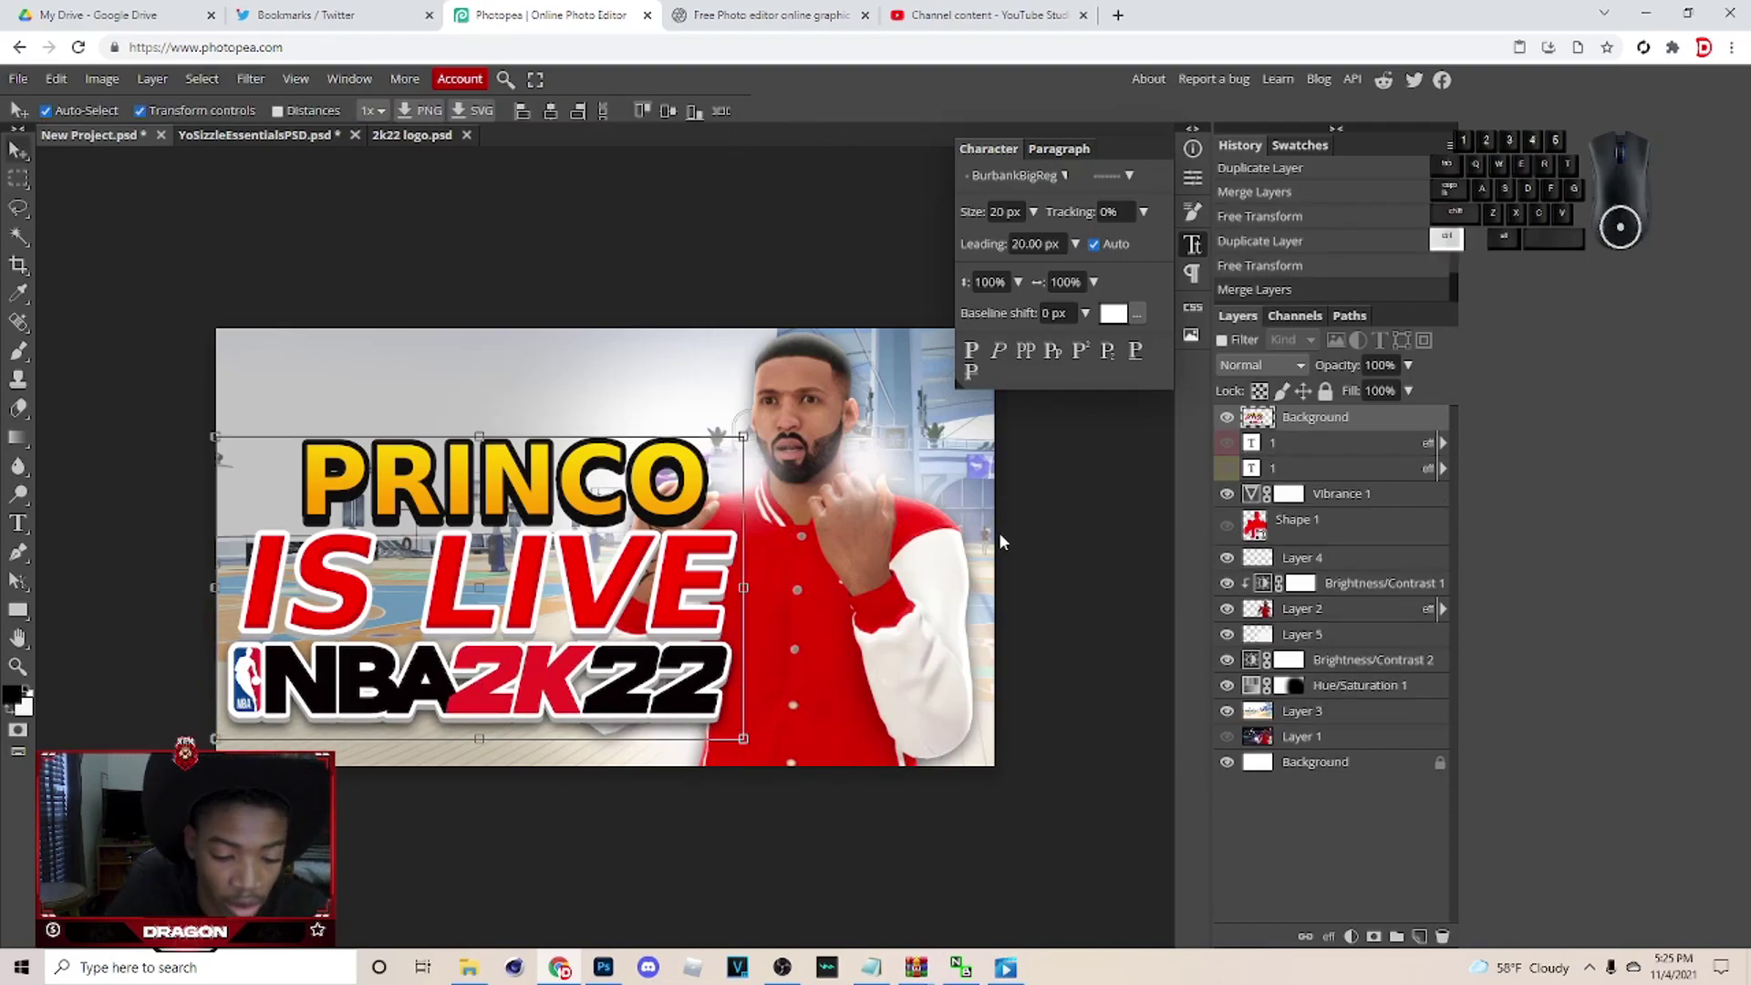
Check the two hidden original text layers, then reselect the merged headline-and-logo layer.
{"action": "left_click", "coordinate": [299, 365]}
{"action": "left_click", "coordinate": [498, 263]}
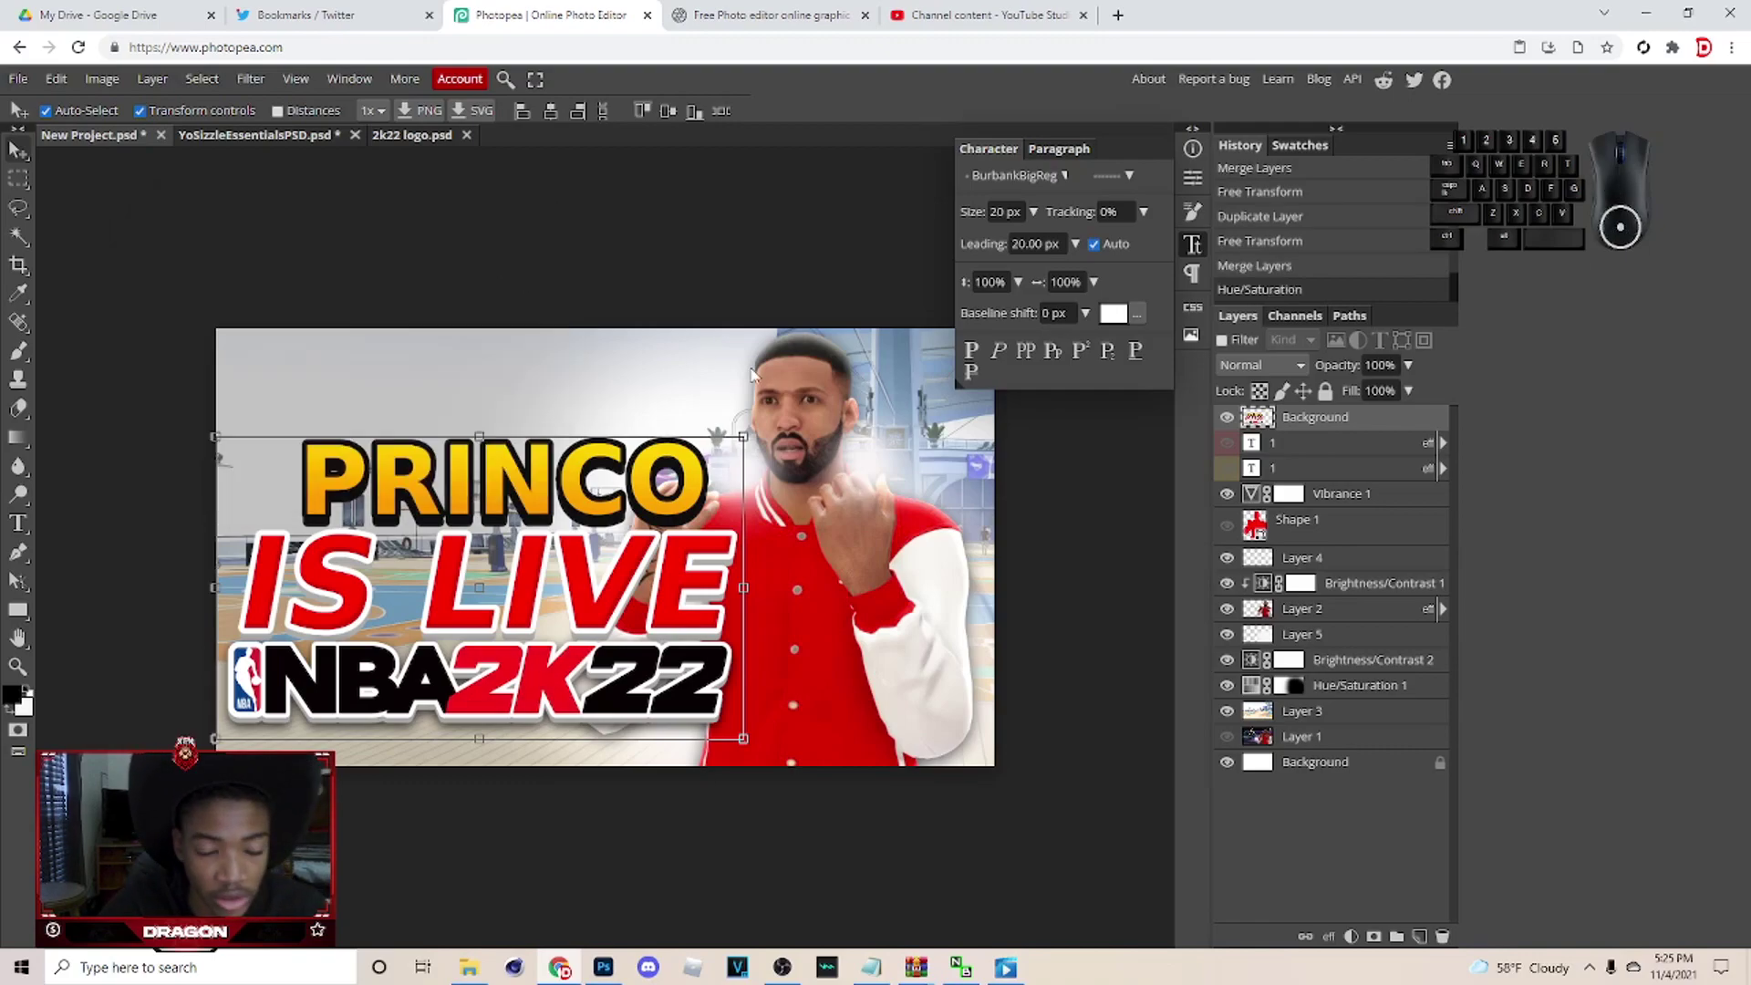
{"action": "left_click", "coordinate": [1334, 472]}
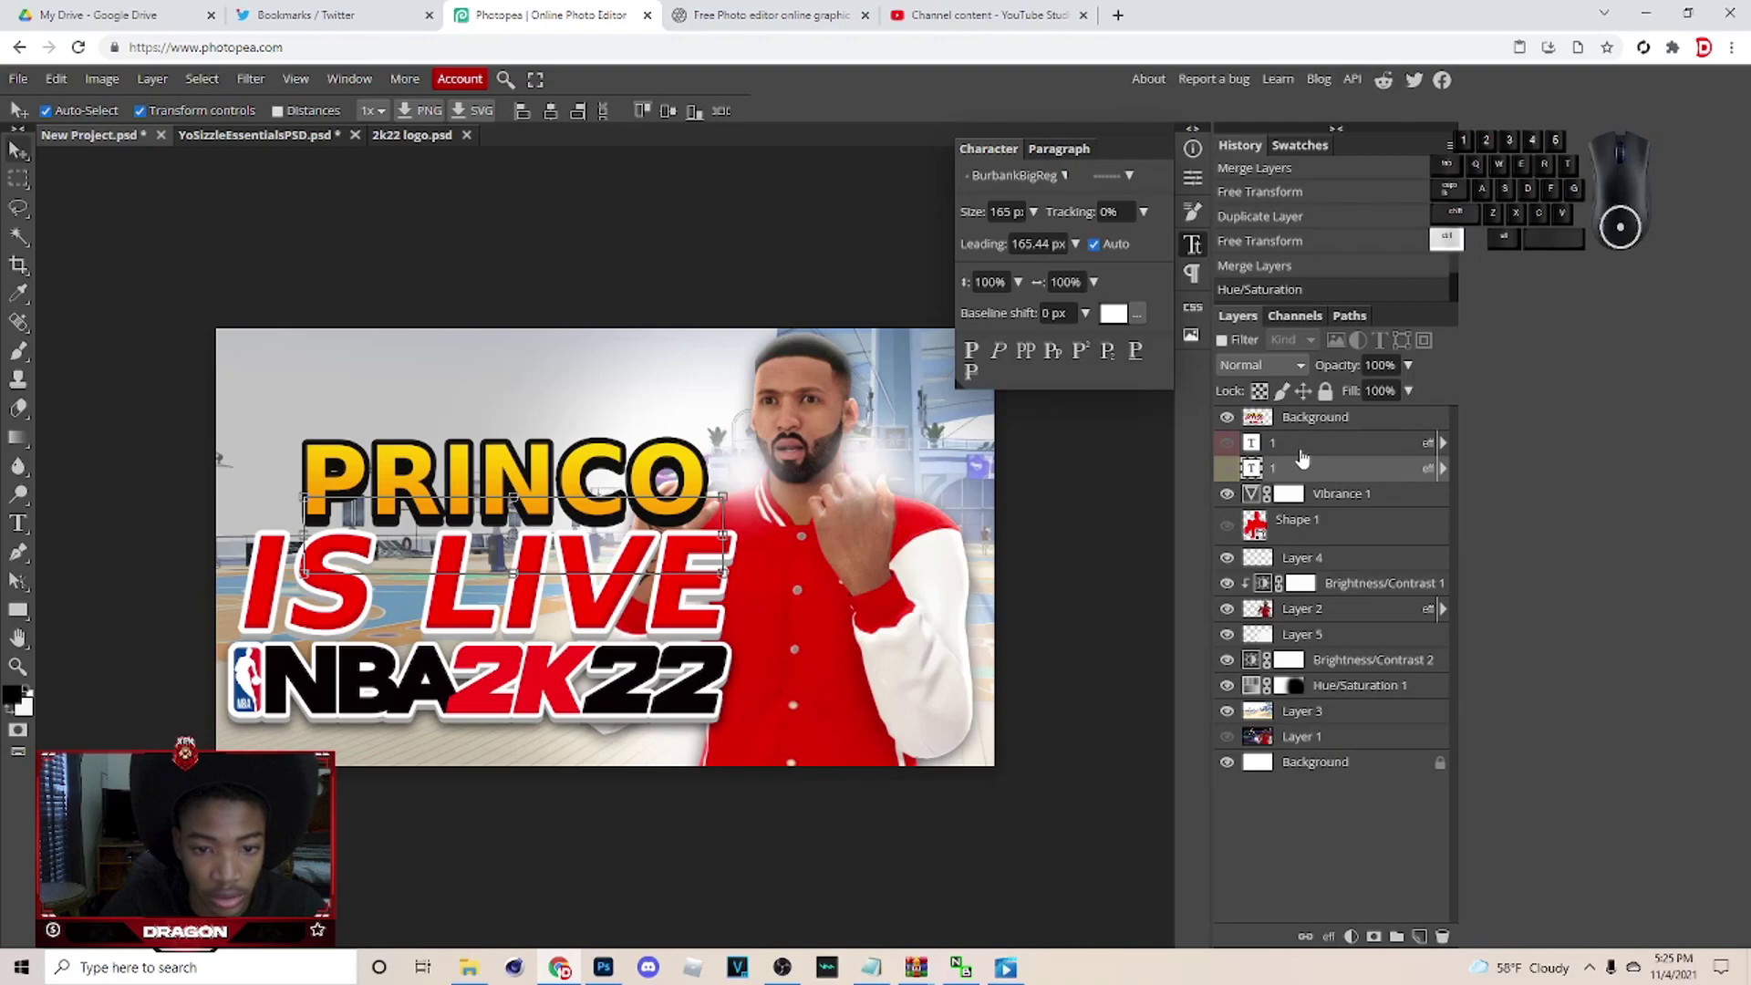
{"action": "left_click", "coordinate": [1307, 455]}
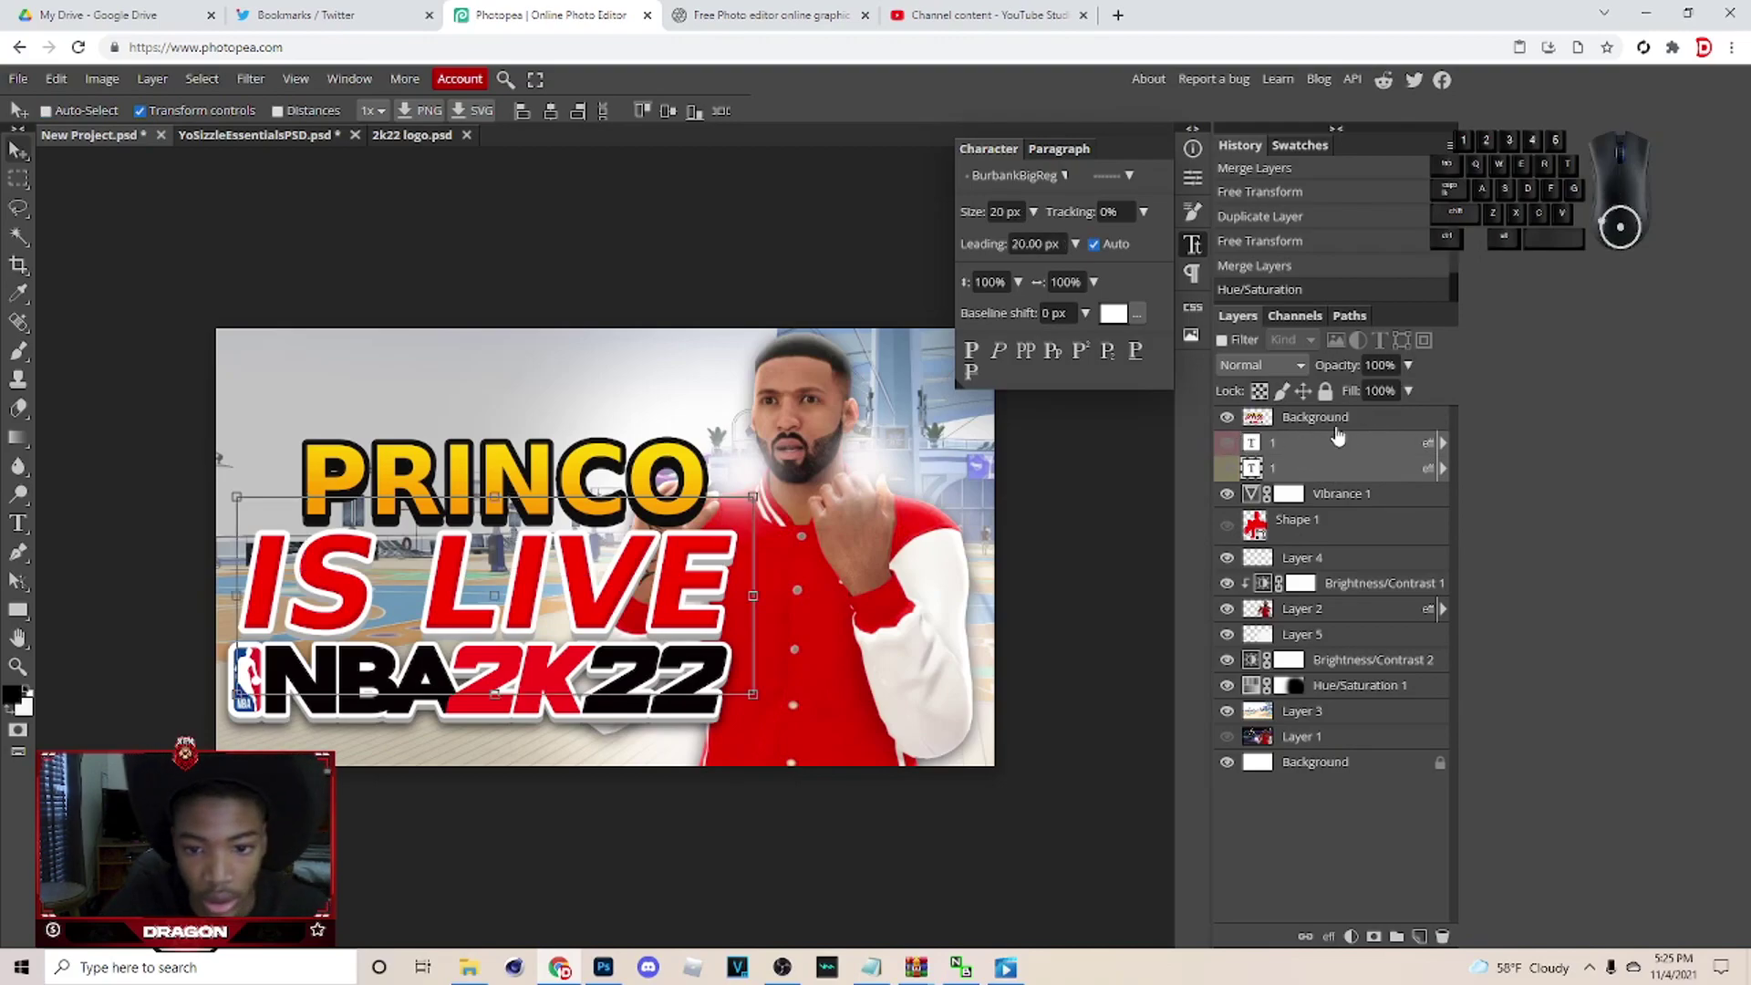
{"action": "left_click", "coordinate": [1339, 428]}
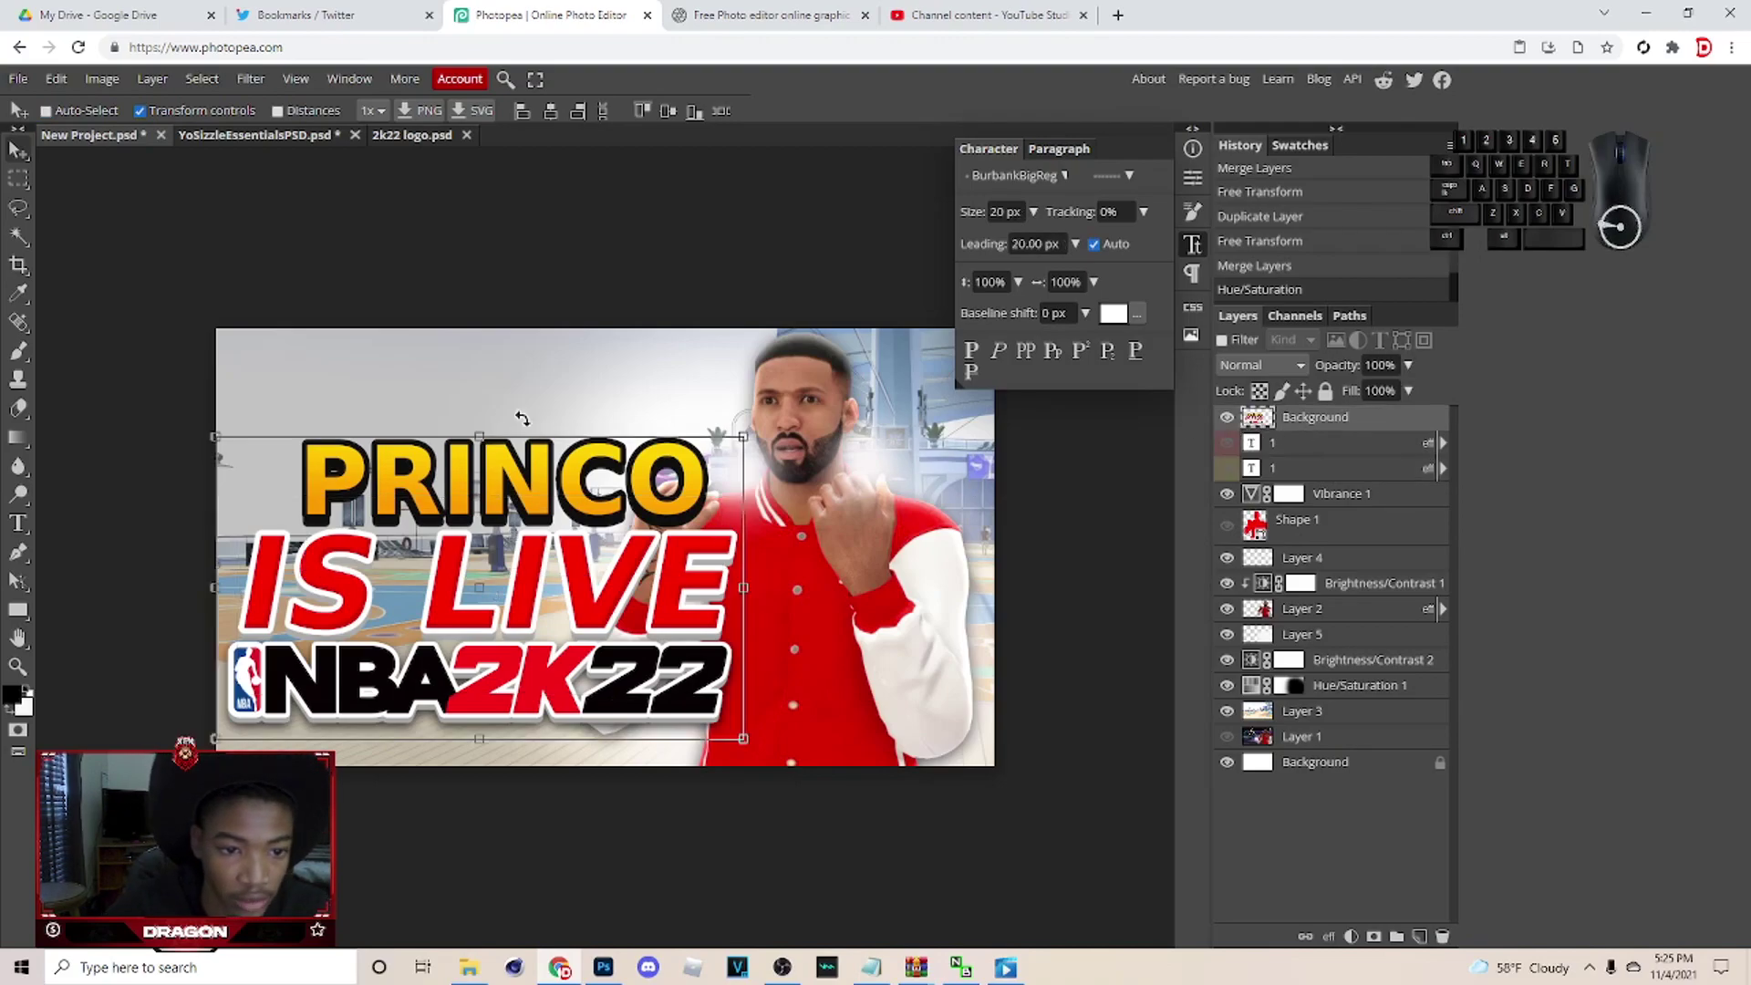
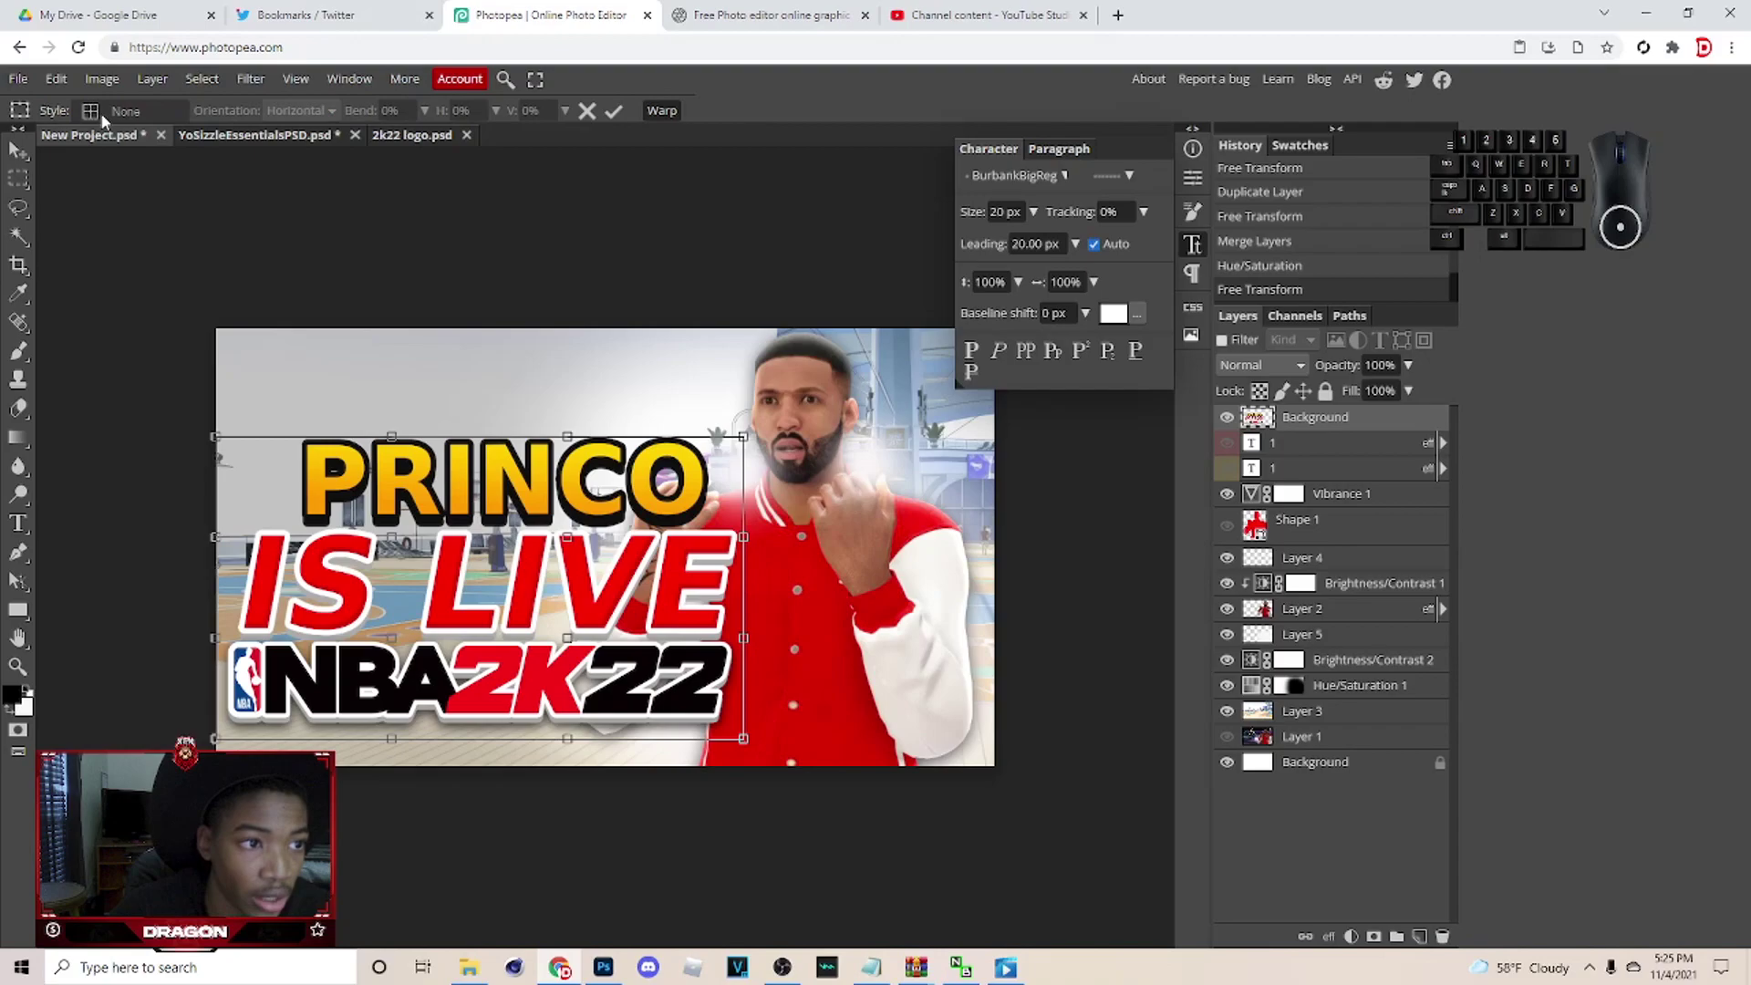
Try an Arch warp on the headline block, undo it, and move the flat block slightly upward.
{"action": "left_click", "coordinate": [95, 118]}
{"action": "left_click", "coordinate": [141, 198]}
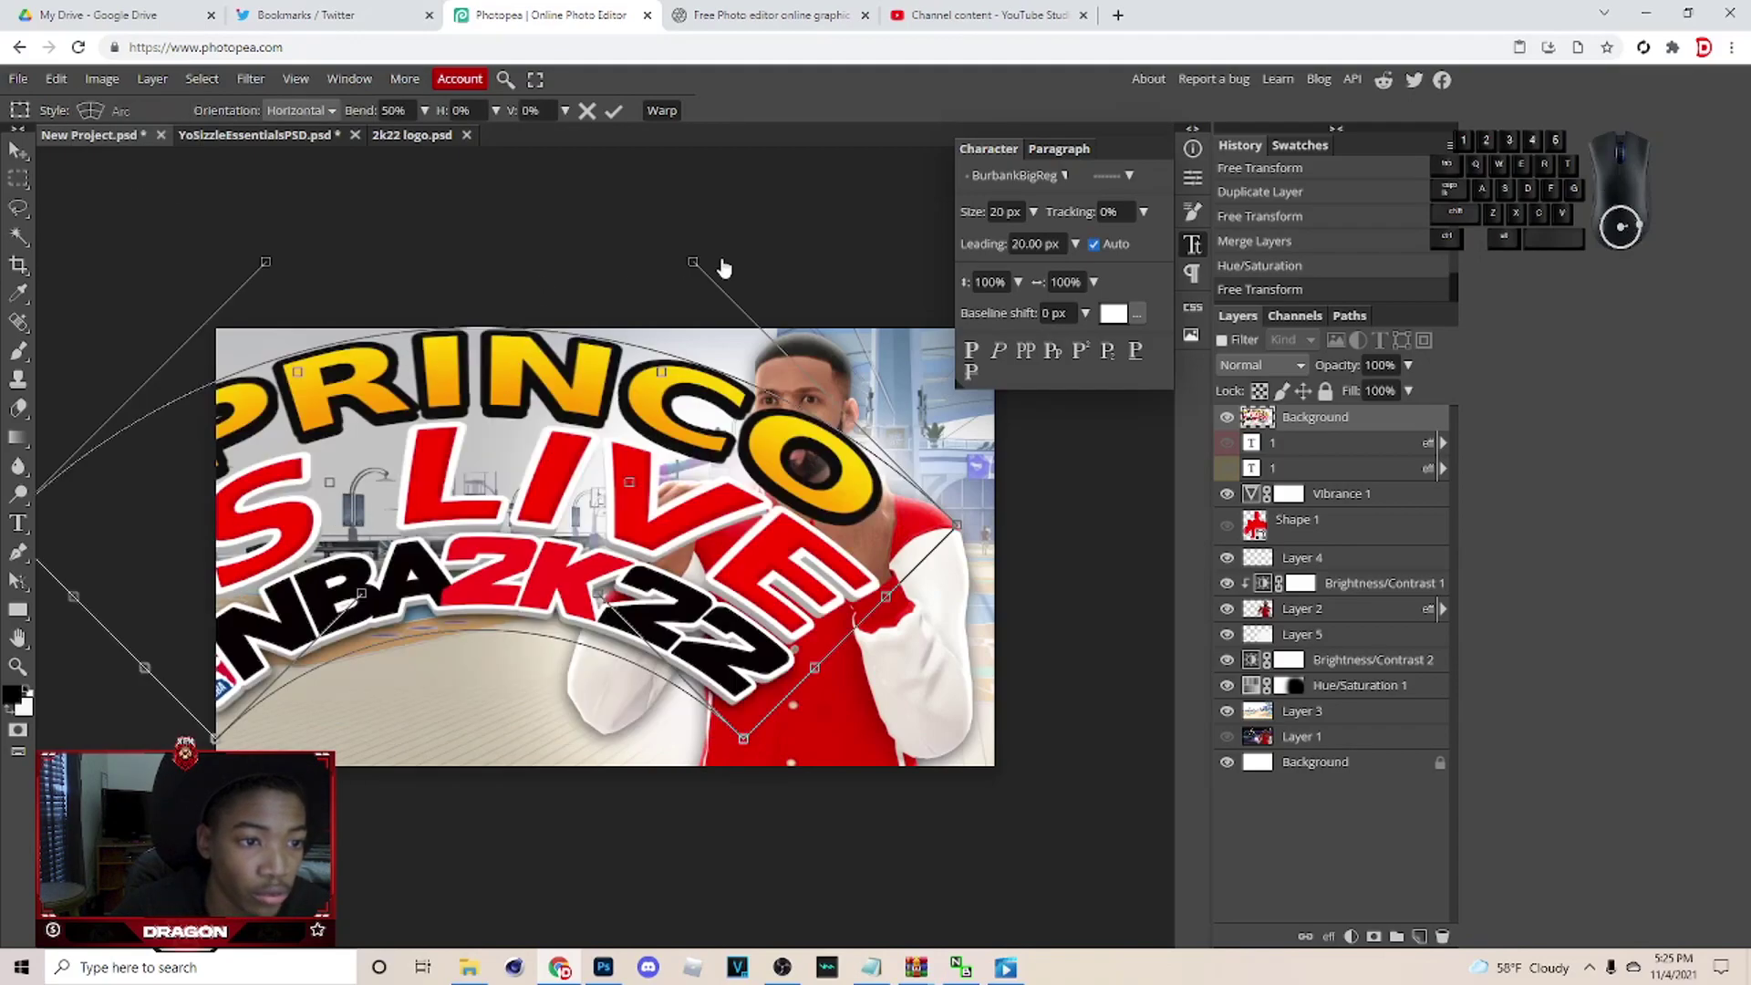
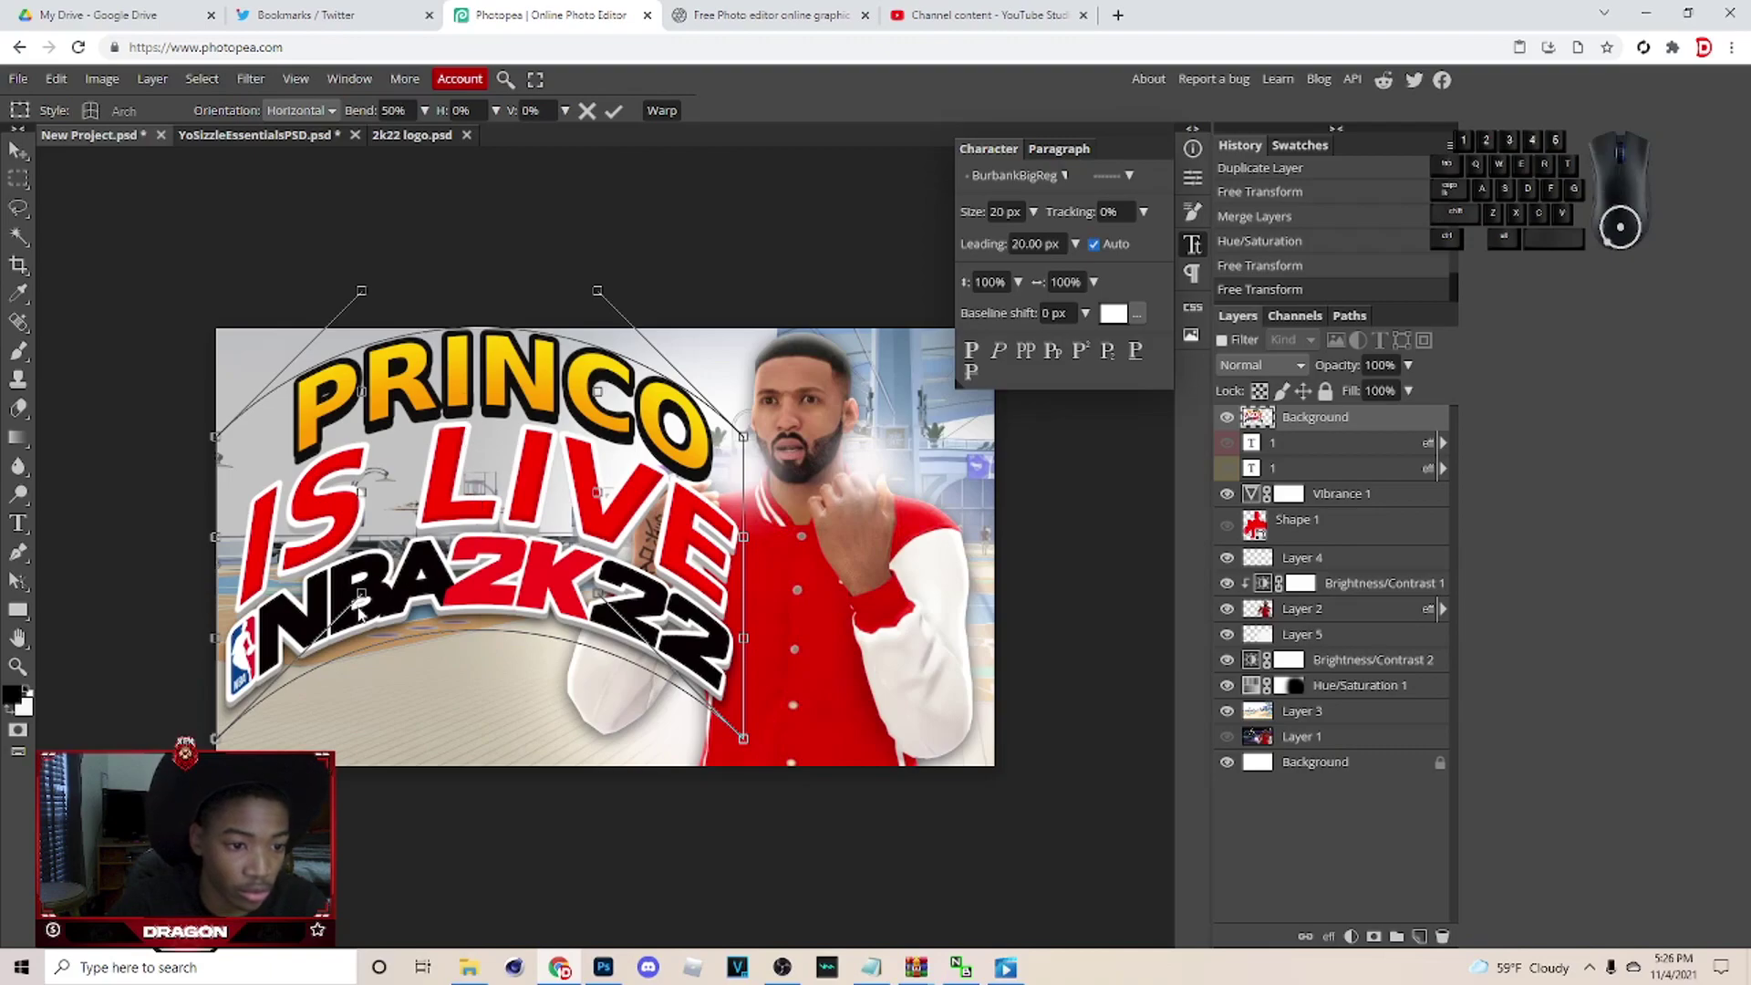
{"action": "left_click_drag", "start_coordinate": [371, 601], "coordinate": [406, 705]}
{"action": "key", "text": "ctrl+z"}
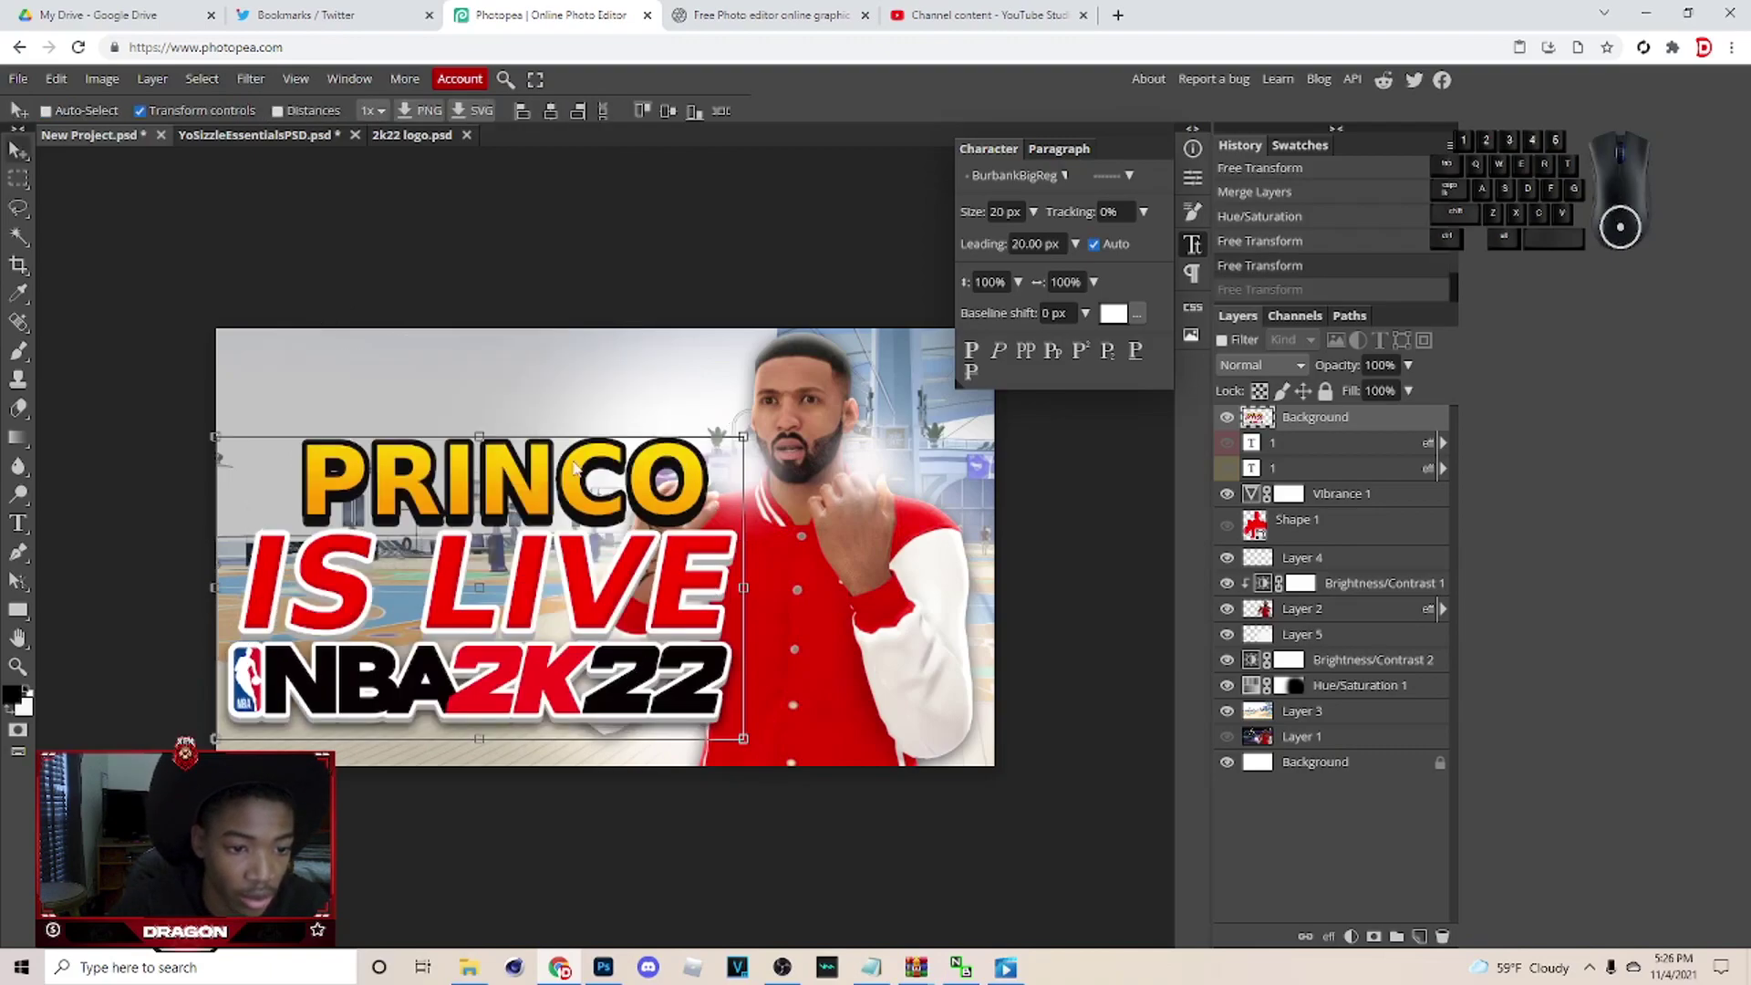
{"action": "left_click_drag", "start_coordinate": [530, 605], "coordinate": [532, 583]}
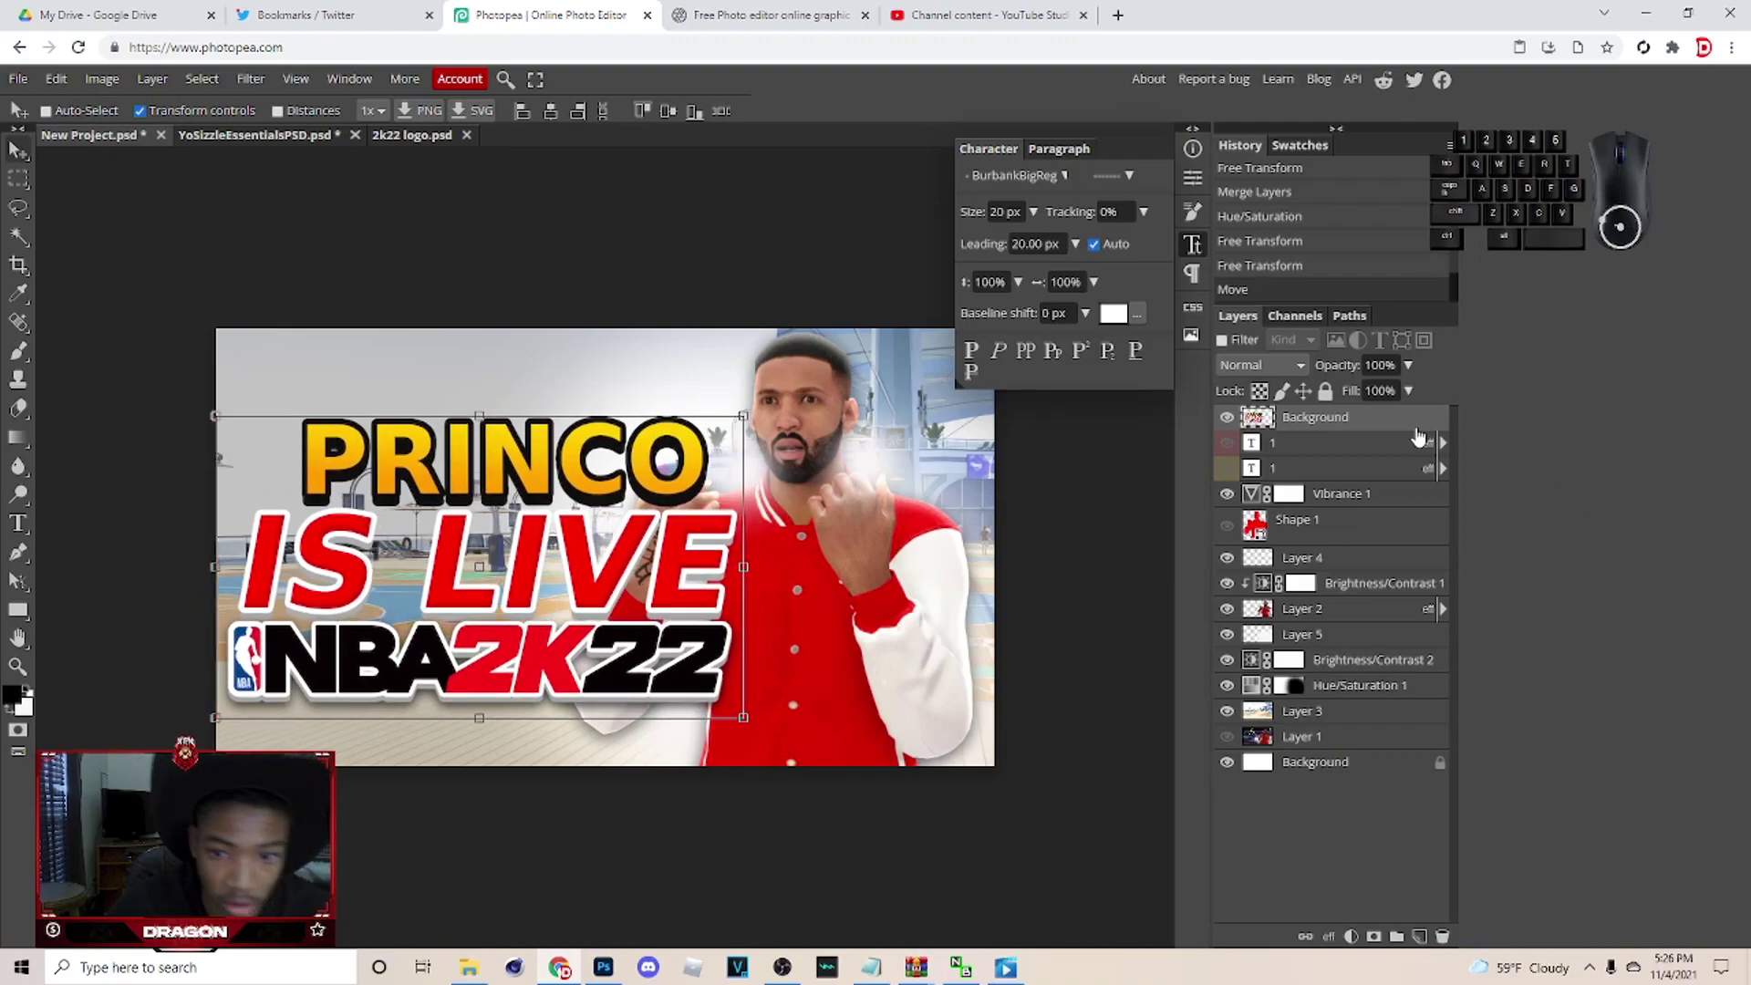
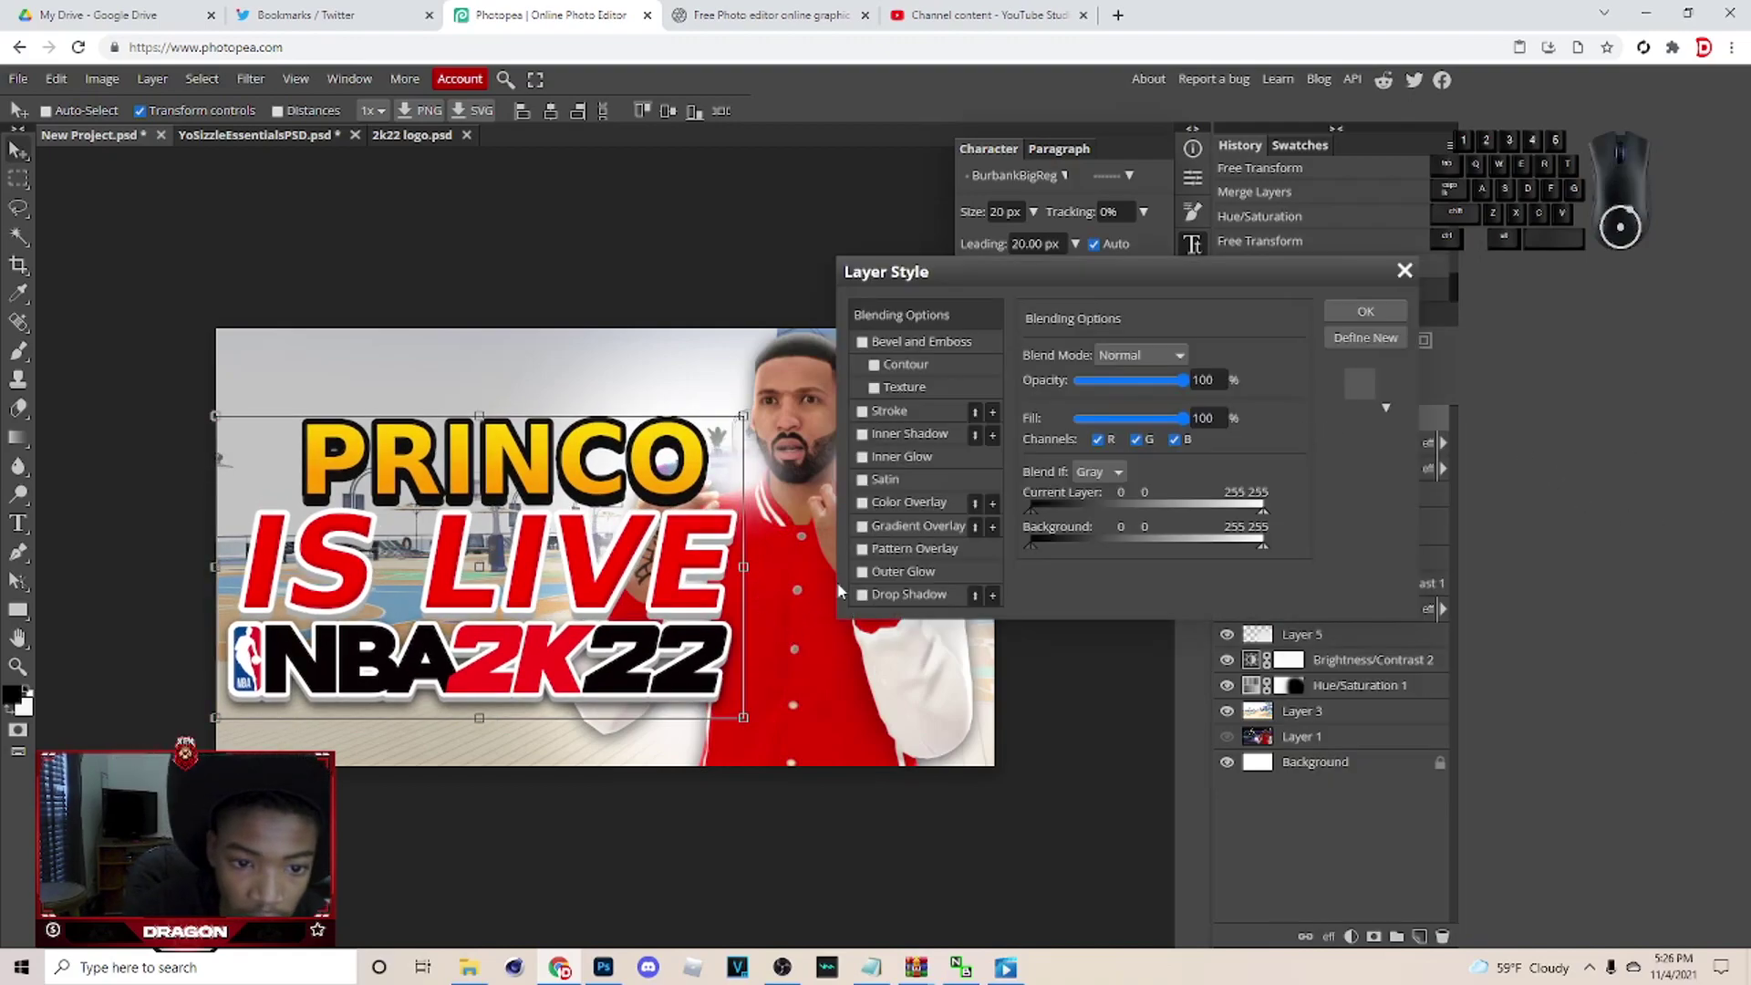
Add a Drop Shadow layer style to the headline block at 100% opacity.
{"action": "left_click", "coordinate": [867, 598]}
{"action": "left_click", "coordinate": [910, 605]}
{"action": "left_click_drag", "start_coordinate": [1085, 492], "coordinate": [1005, 489]}
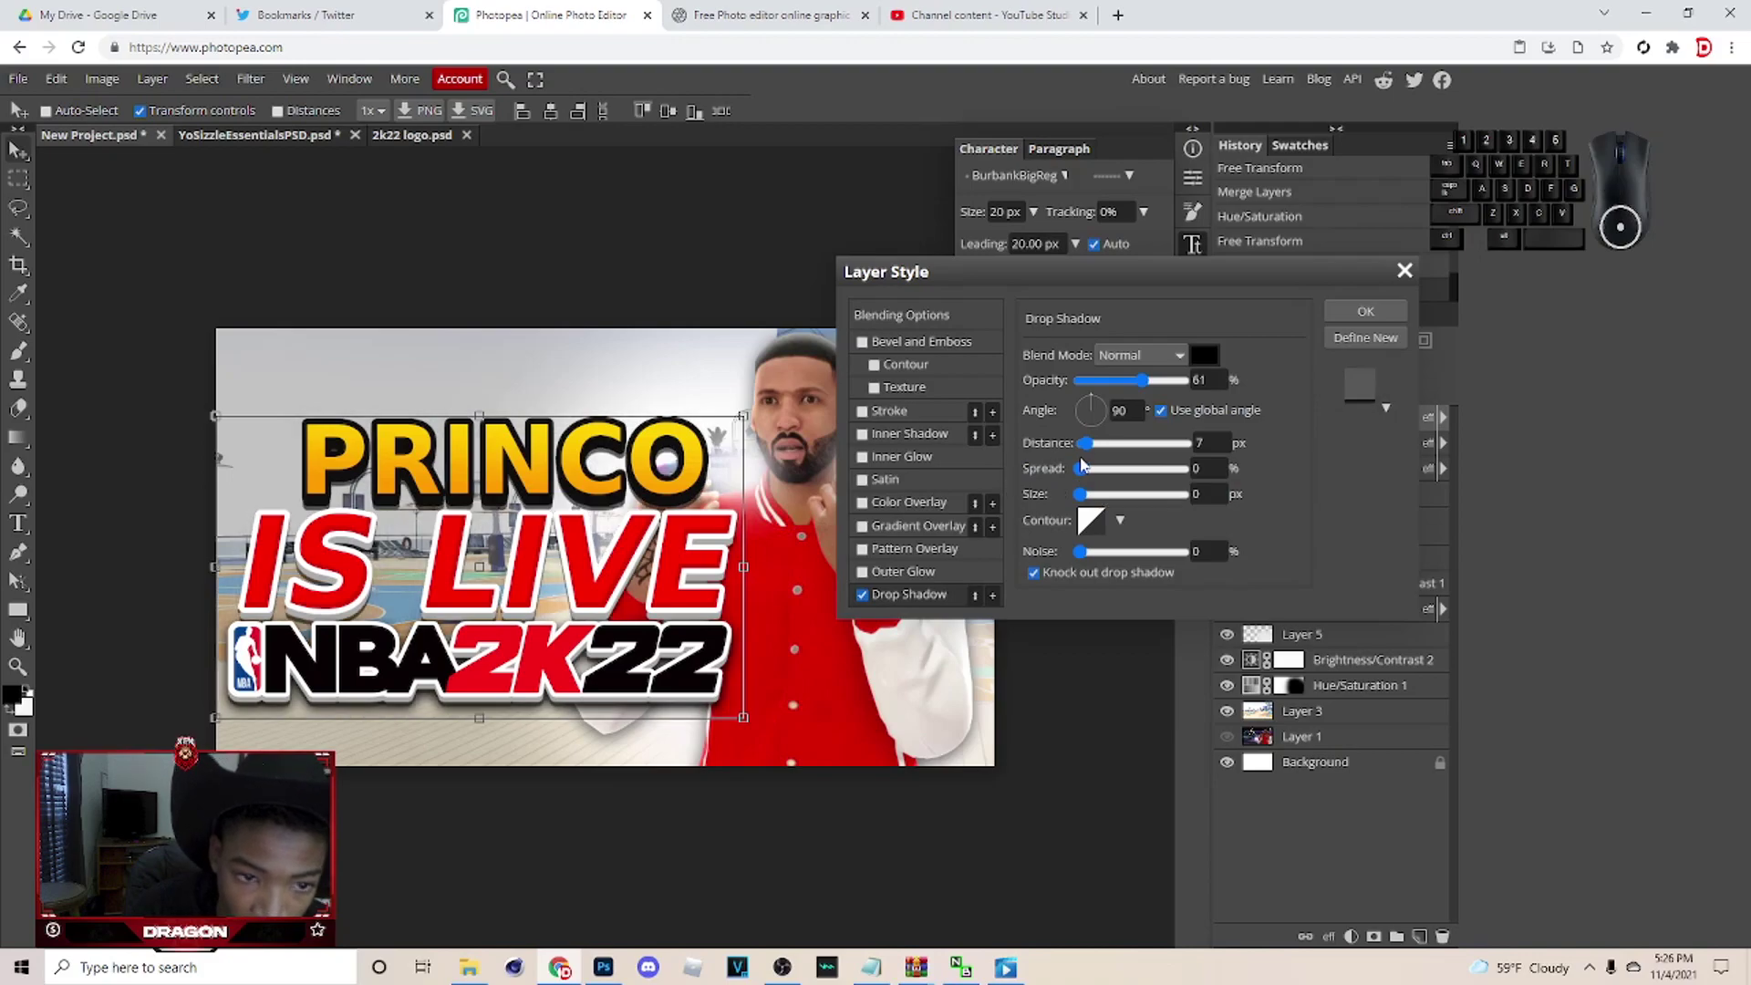
{"action": "left_click", "coordinate": [1099, 466]}
{"action": "left_click", "coordinate": [1099, 451]}
{"action": "left_click", "coordinate": [962, 205]}
{"action": "left_click", "coordinate": [1091, 449]}
Set the shadow to a near-black colour with distance about 3 px and size 10 px.
{"action": "left_click_drag", "start_coordinate": [1171, 391], "coordinate": [1223, 382]}
{"action": "left_click", "coordinate": [1095, 448]}
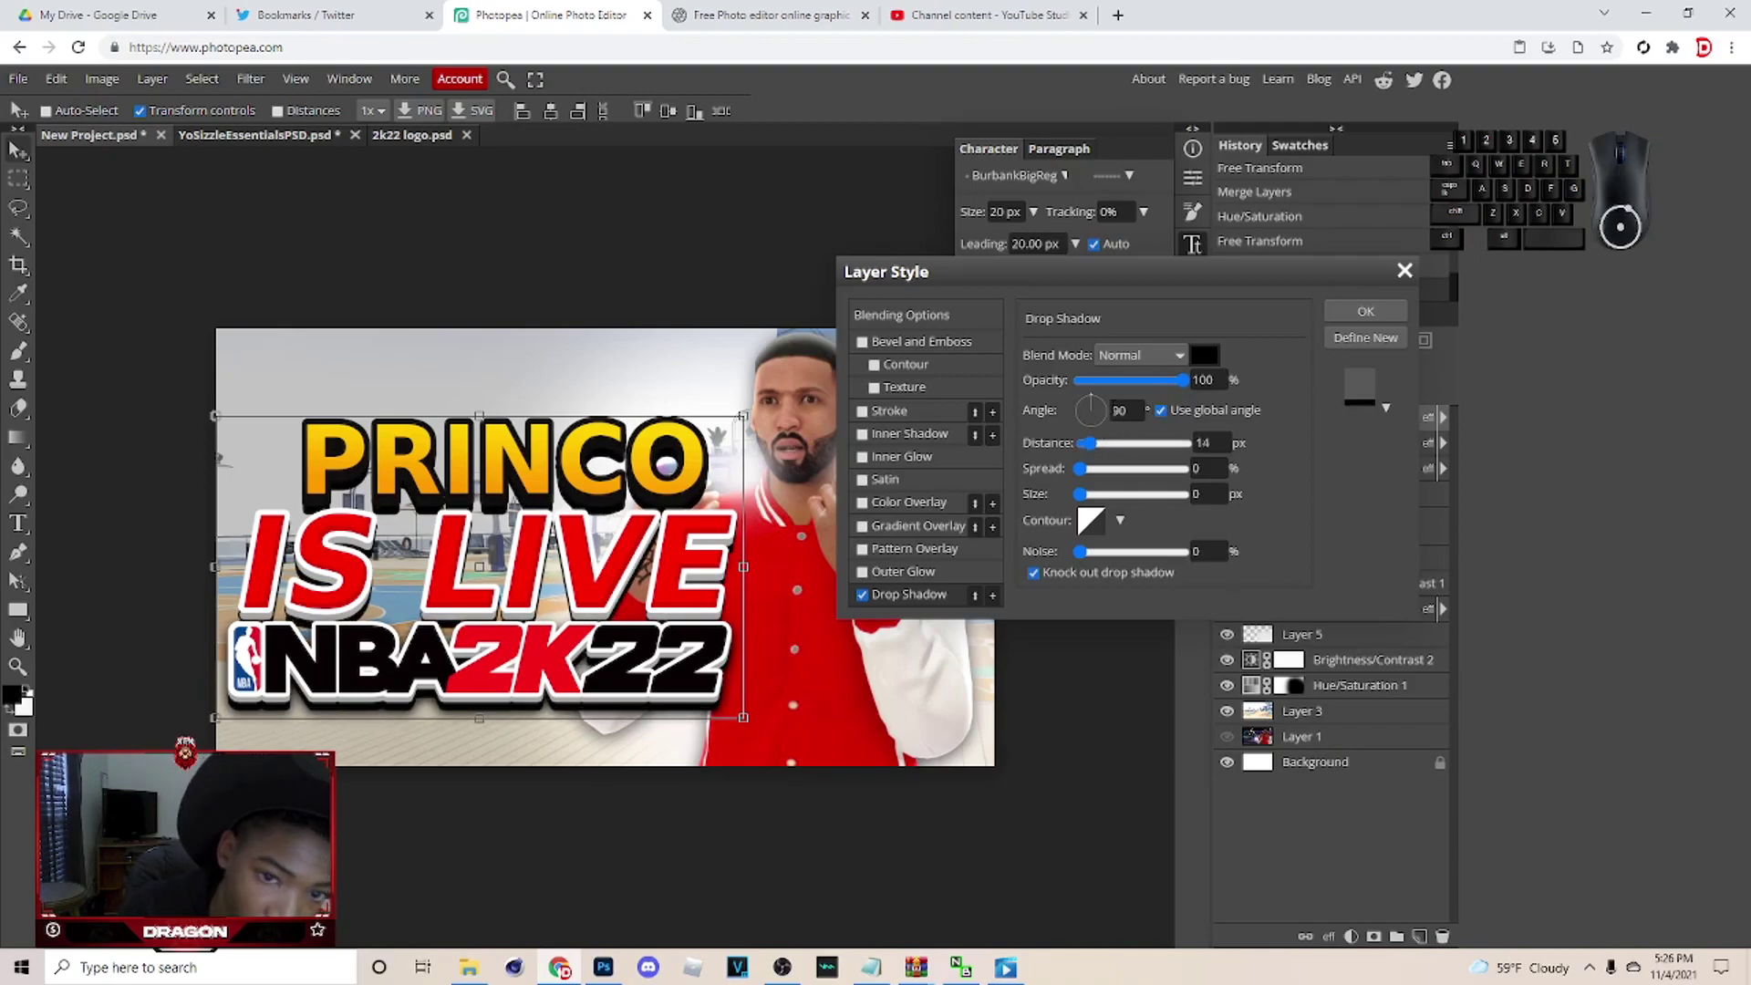
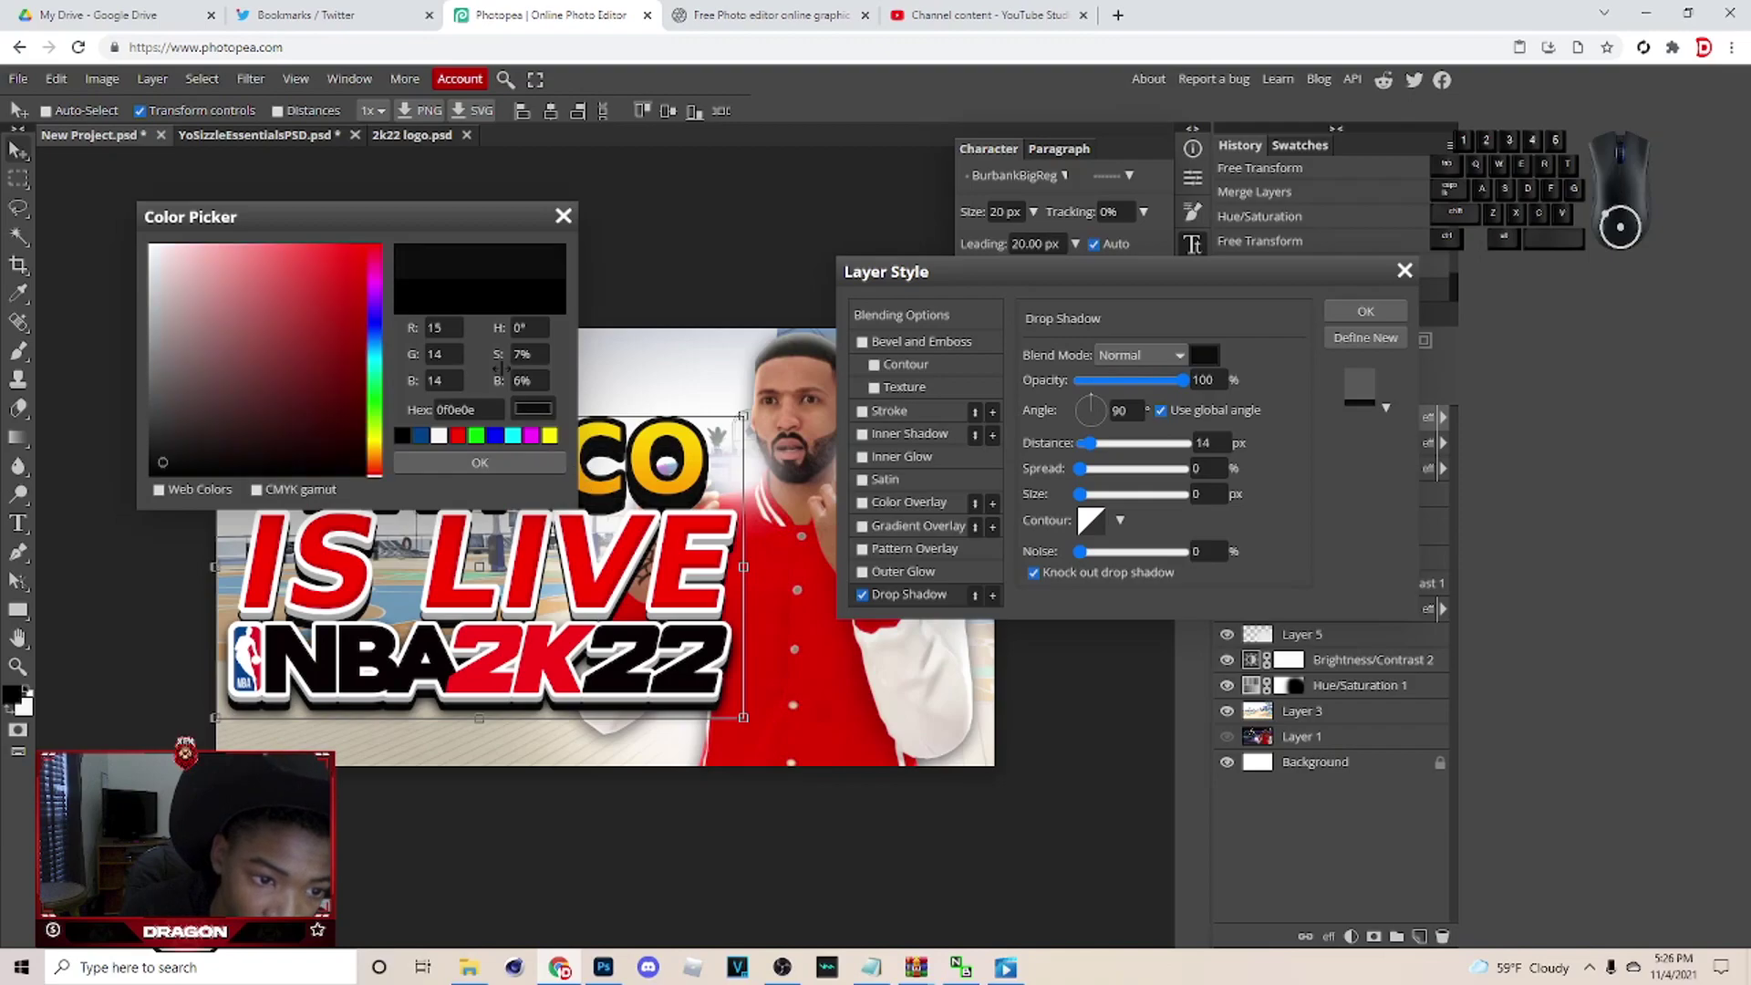
{"action": "left_click", "coordinate": [537, 478]}
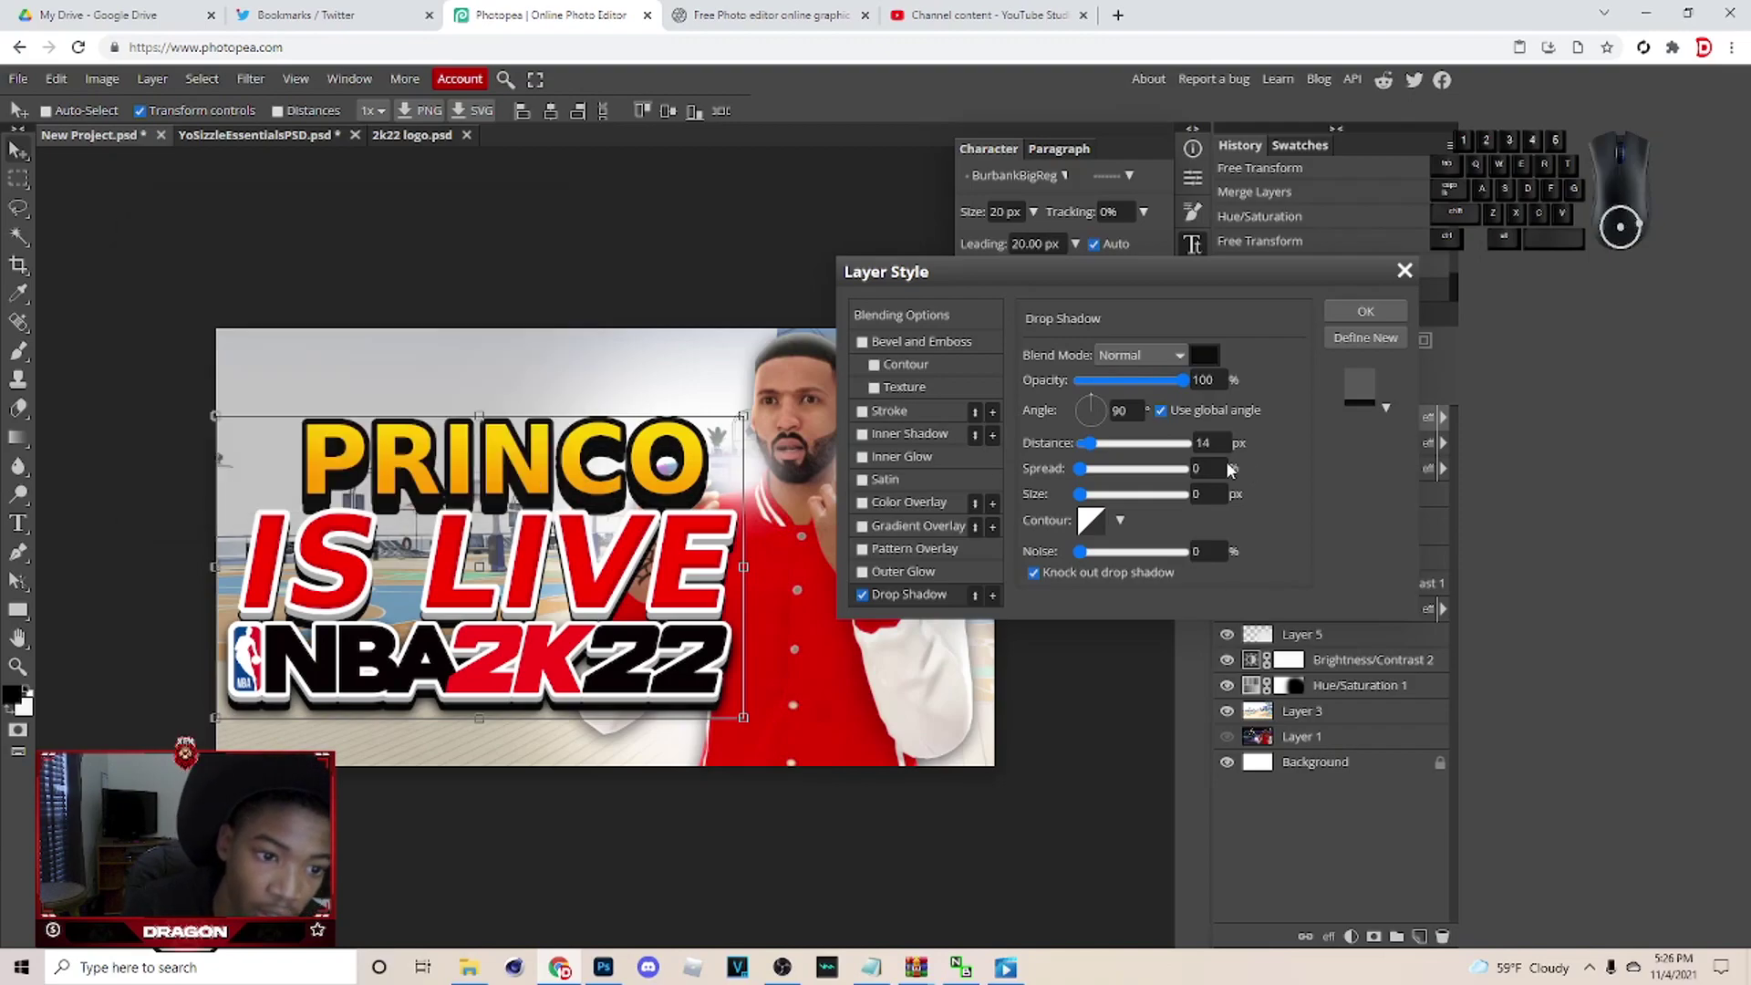
{"action": "left_click", "coordinate": [1095, 450]}
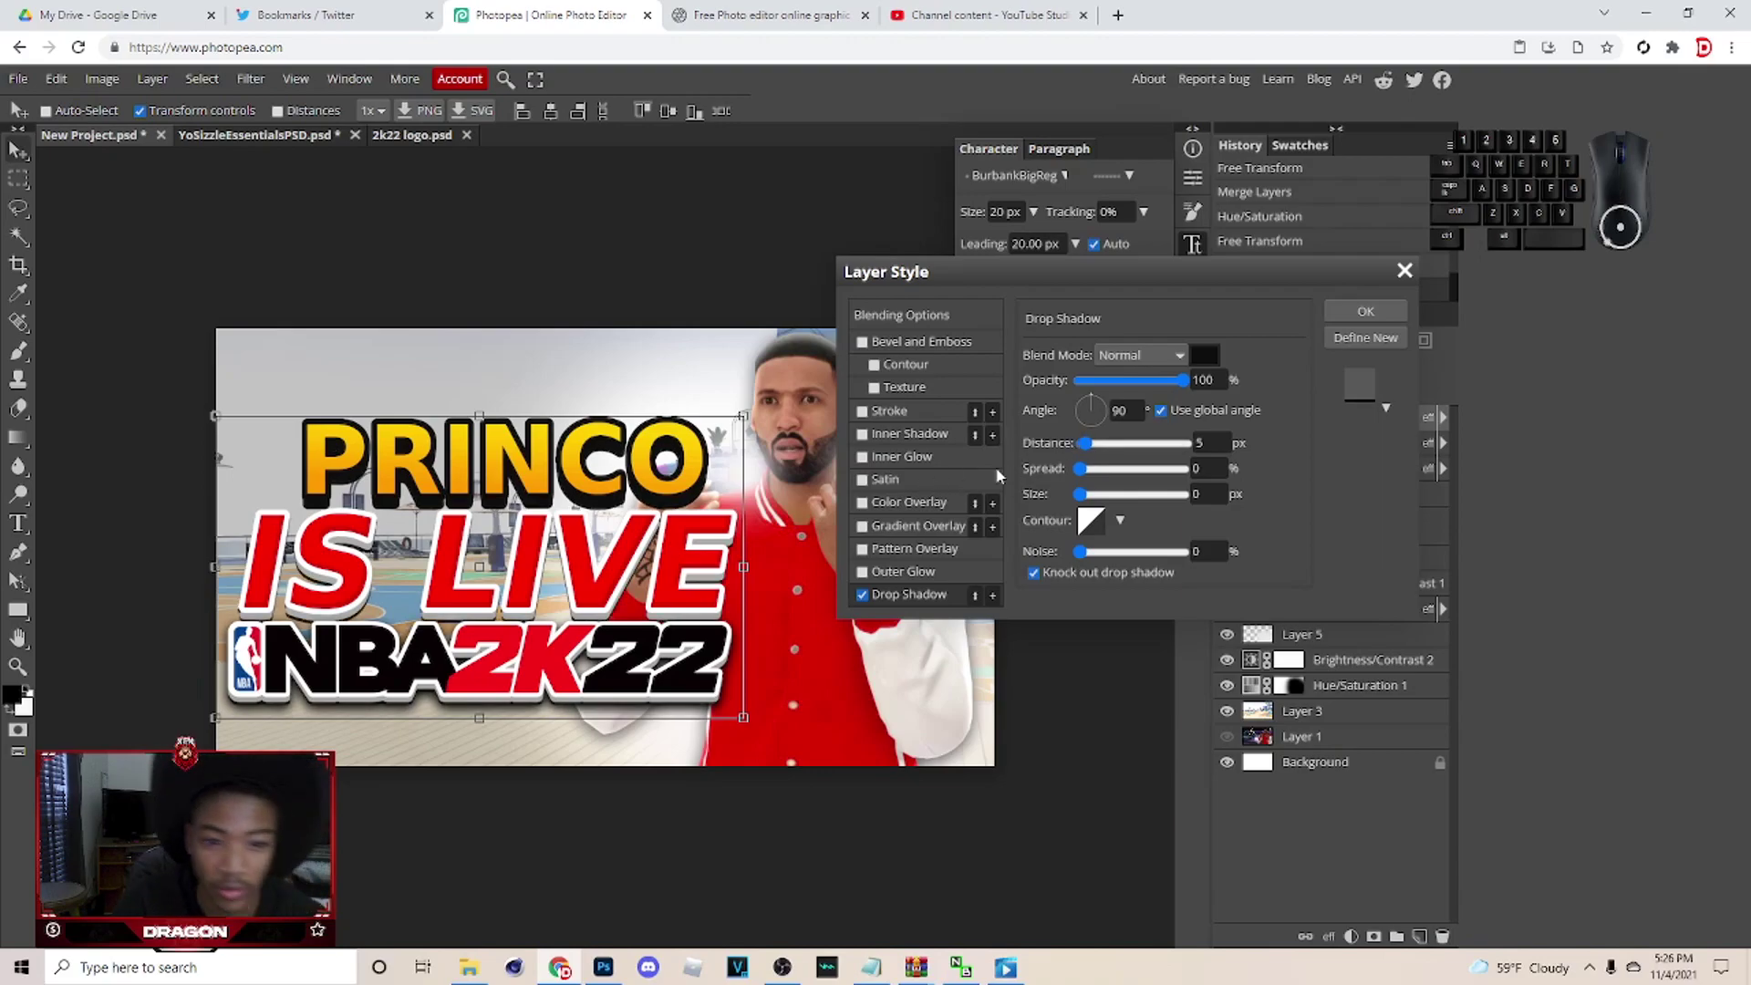
{"action": "left_click", "coordinate": [1093, 499]}
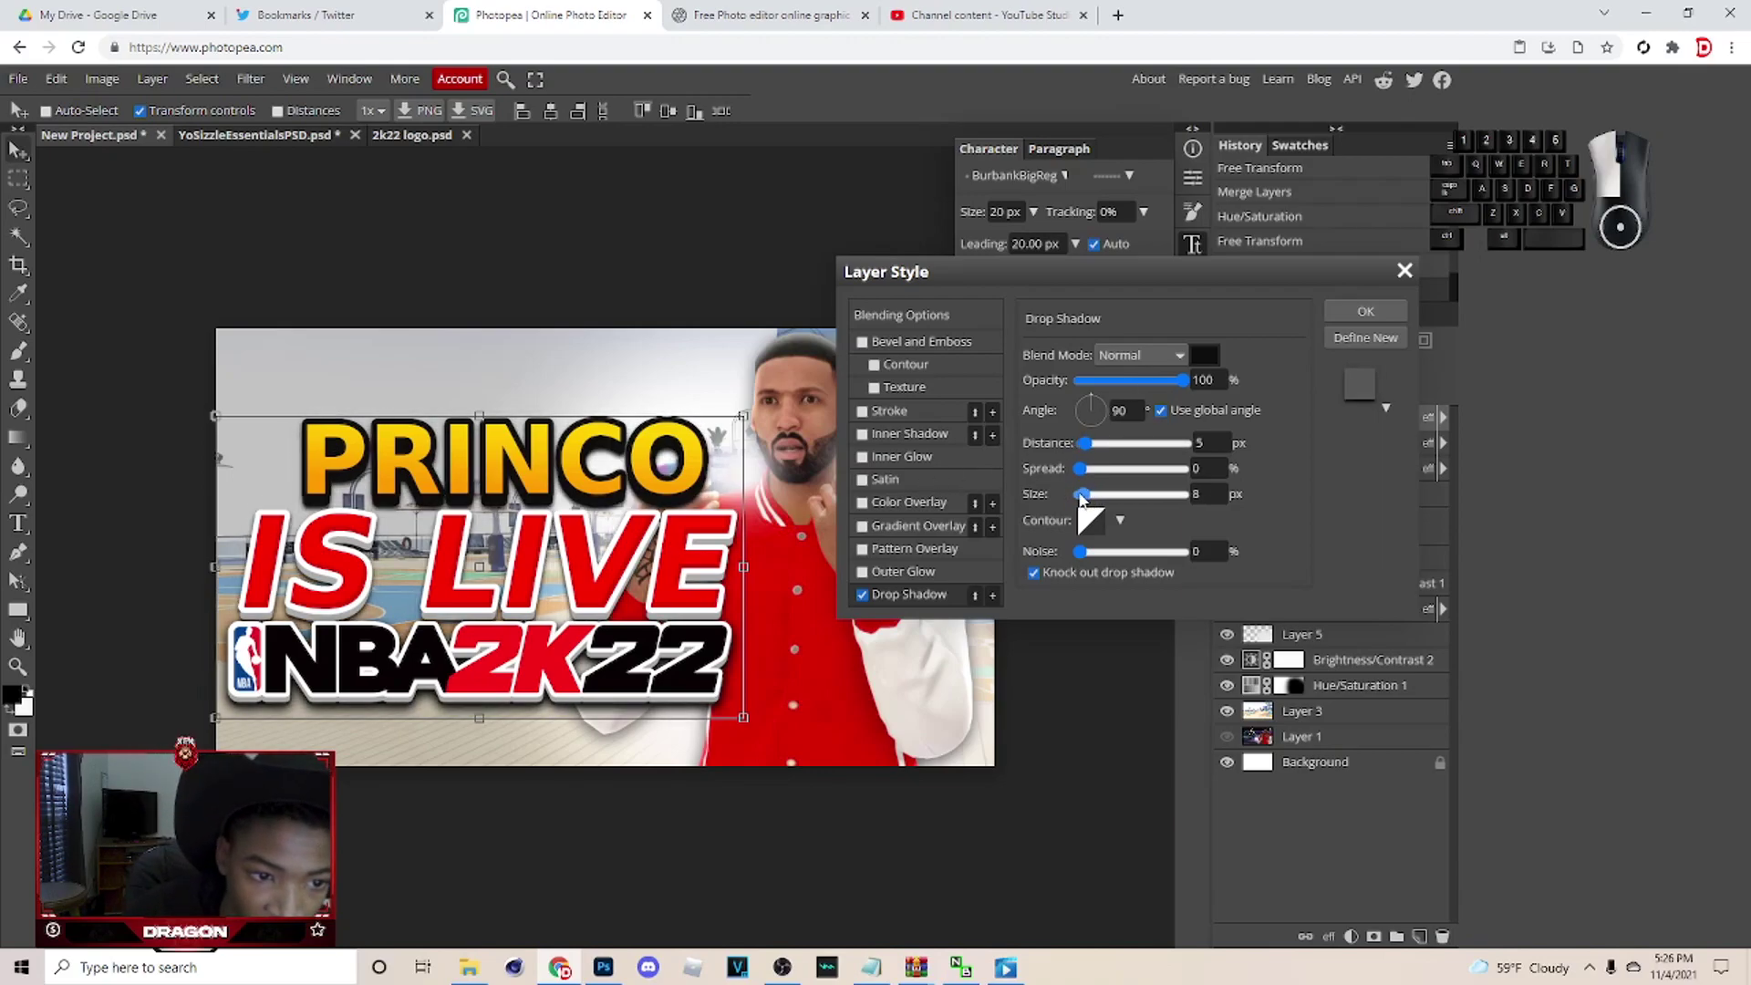
{"action": "left_click", "coordinate": [1093, 452]}
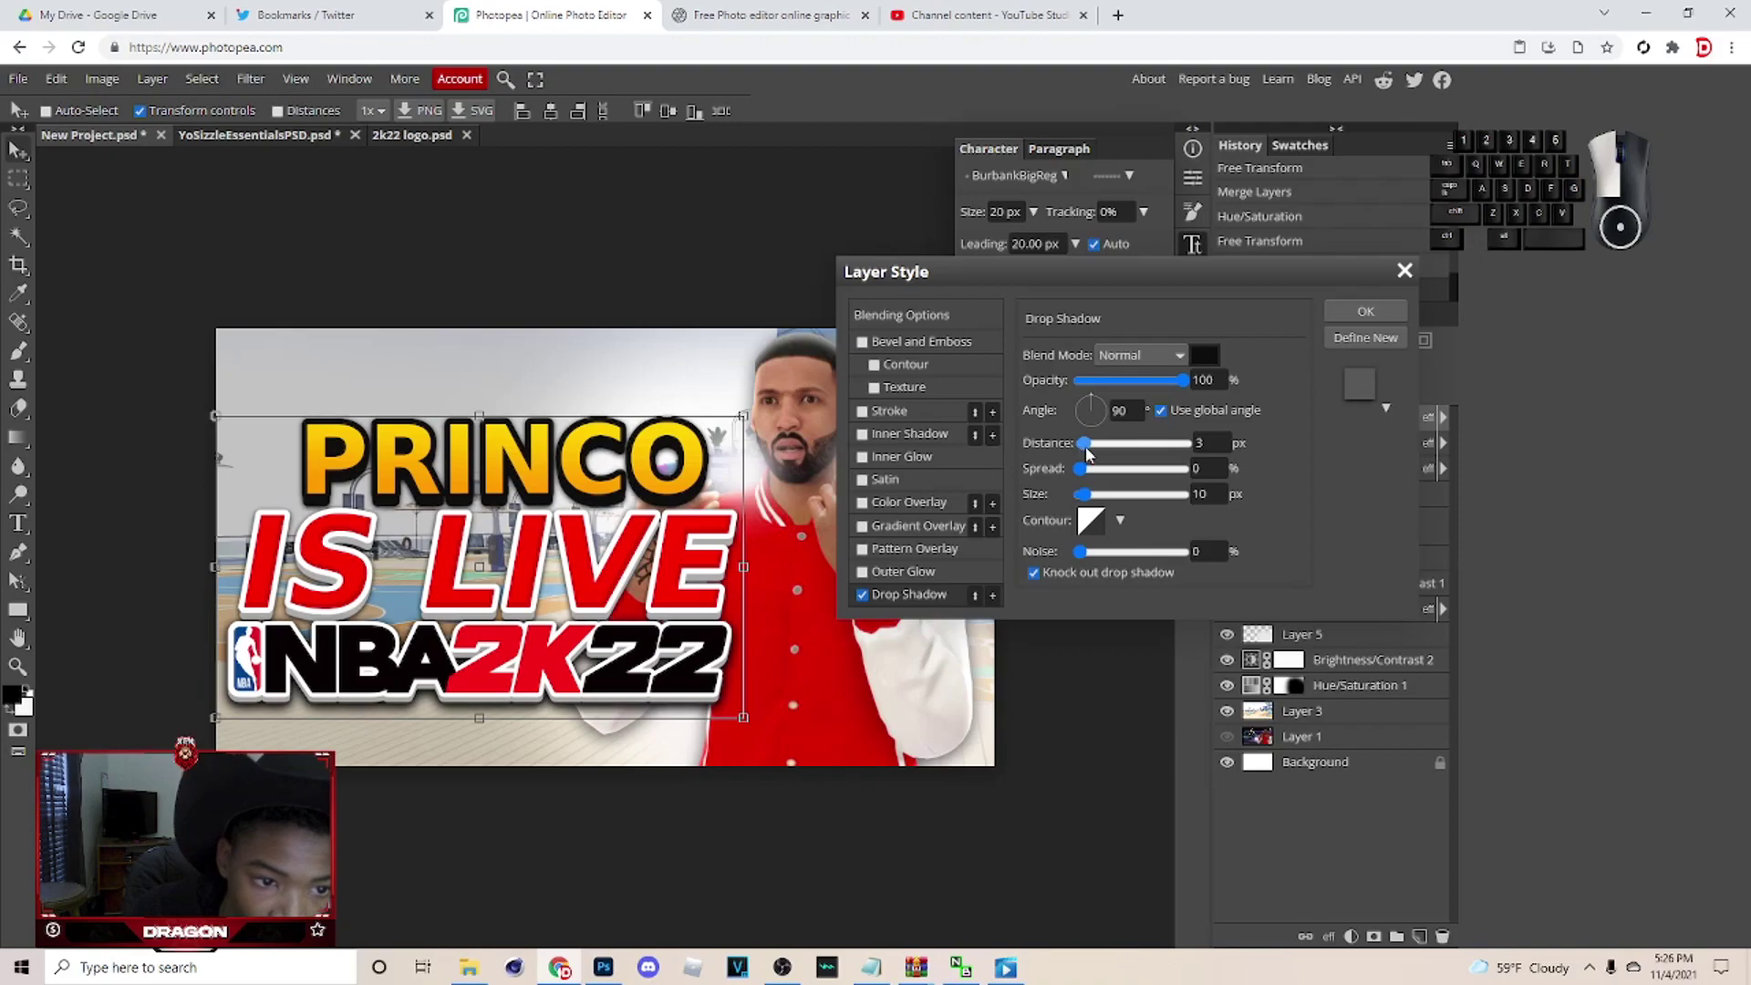
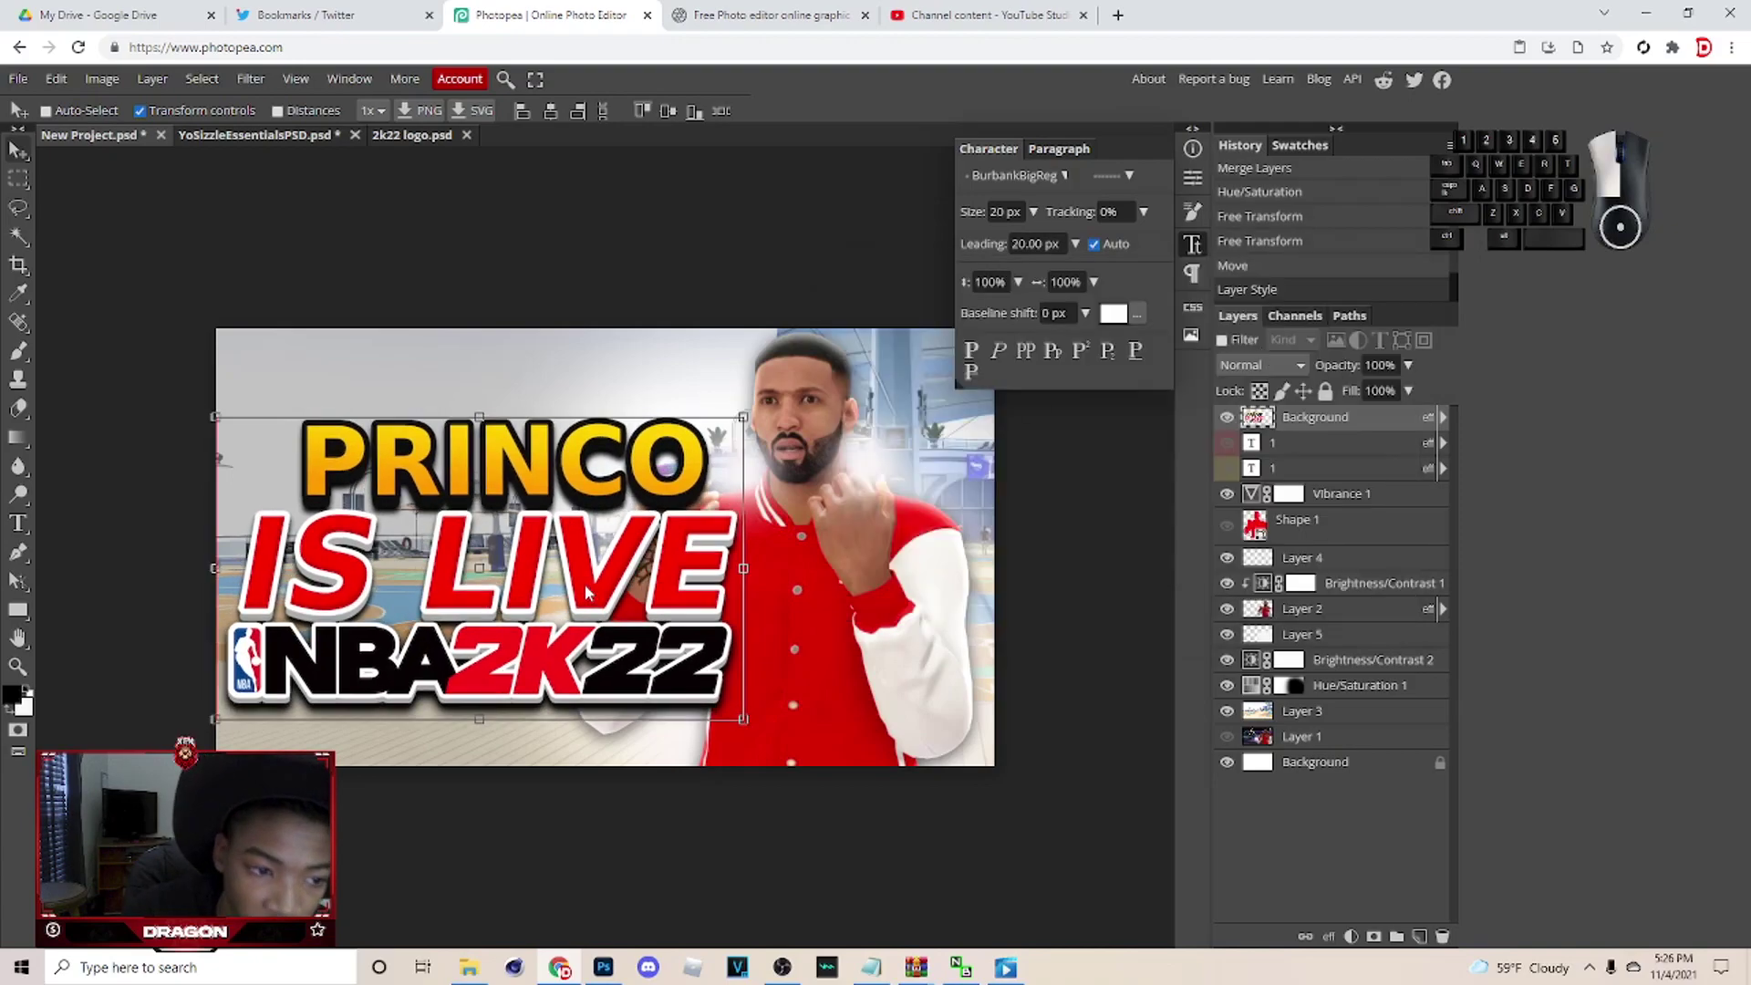
Apply the drop shadow, nudge the headline block slightly down and select the Background layer.
{"action": "left_click", "coordinate": [785, 860]}
{"action": "left_click", "coordinate": [1152, 492]}
{"action": "left_click", "coordinate": [556, 262]}
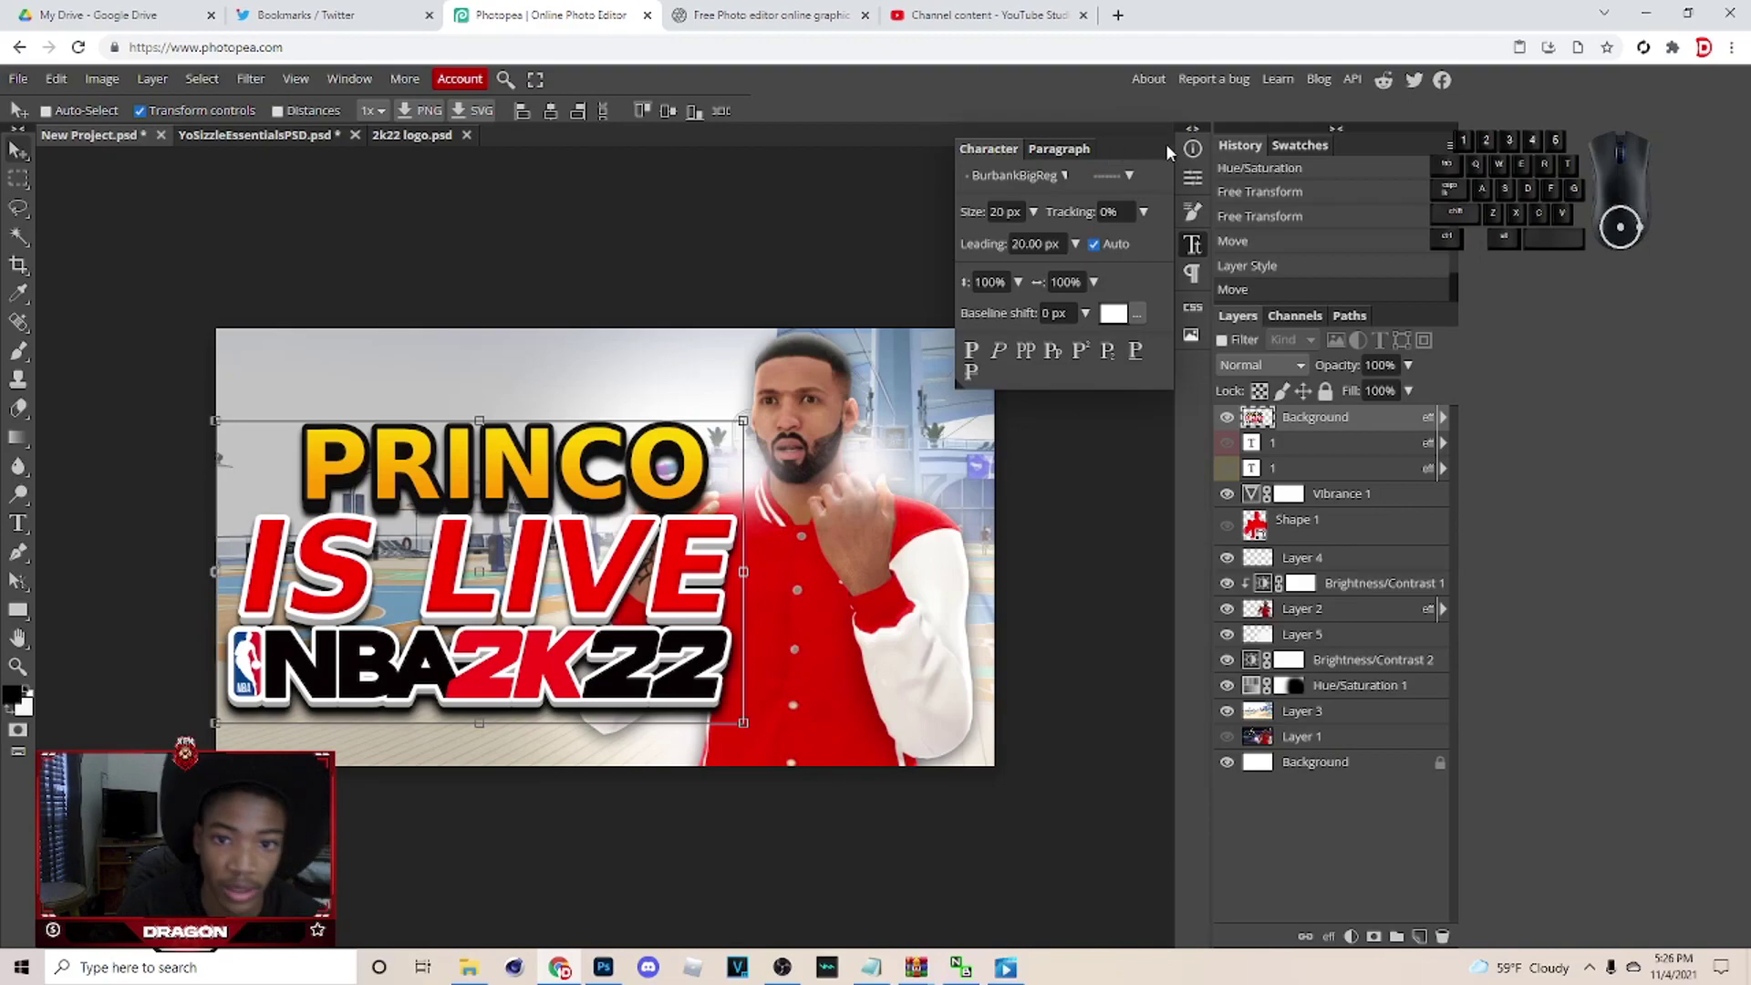
{"action": "left_click", "coordinate": [1191, 152]}
{"action": "left_click", "coordinate": [793, 285]}
{"action": "left_click", "coordinate": [1030, 548]}
{"action": "left_click", "coordinate": [1364, 732]}
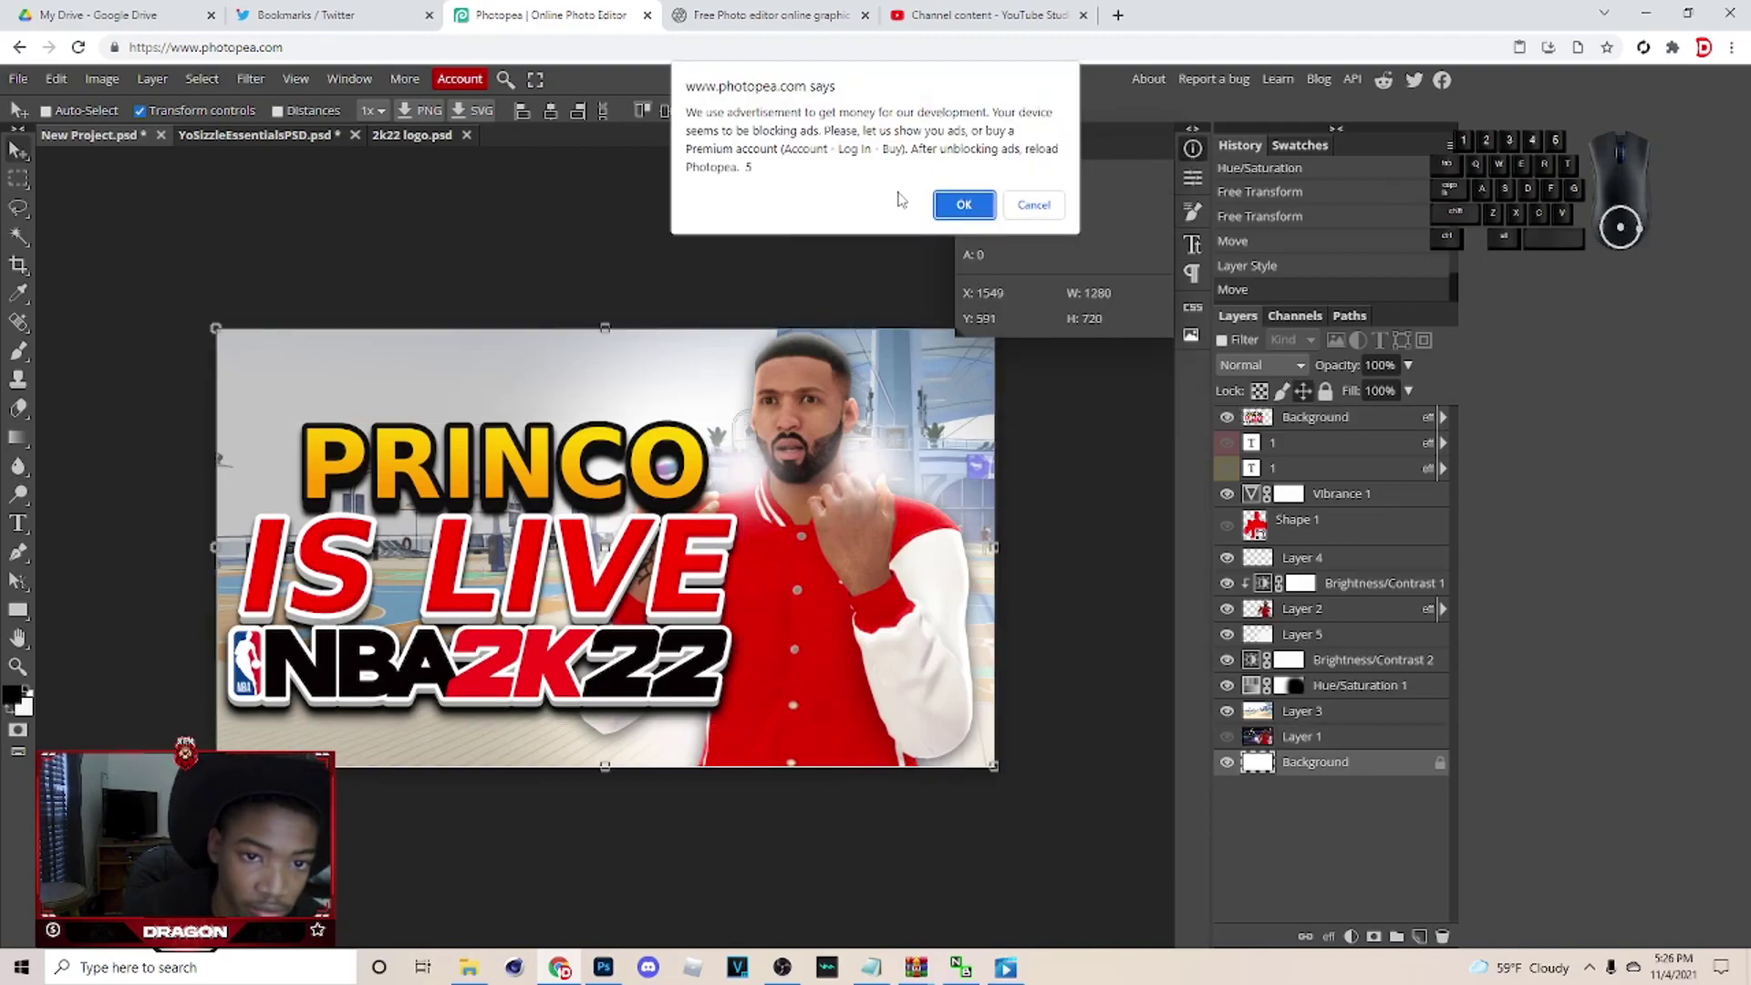
Copy the red LIVE badge from the AYDEN project into the thumbnail's bottom-right corner.
{"action": "left_click", "coordinate": [289, 729]}
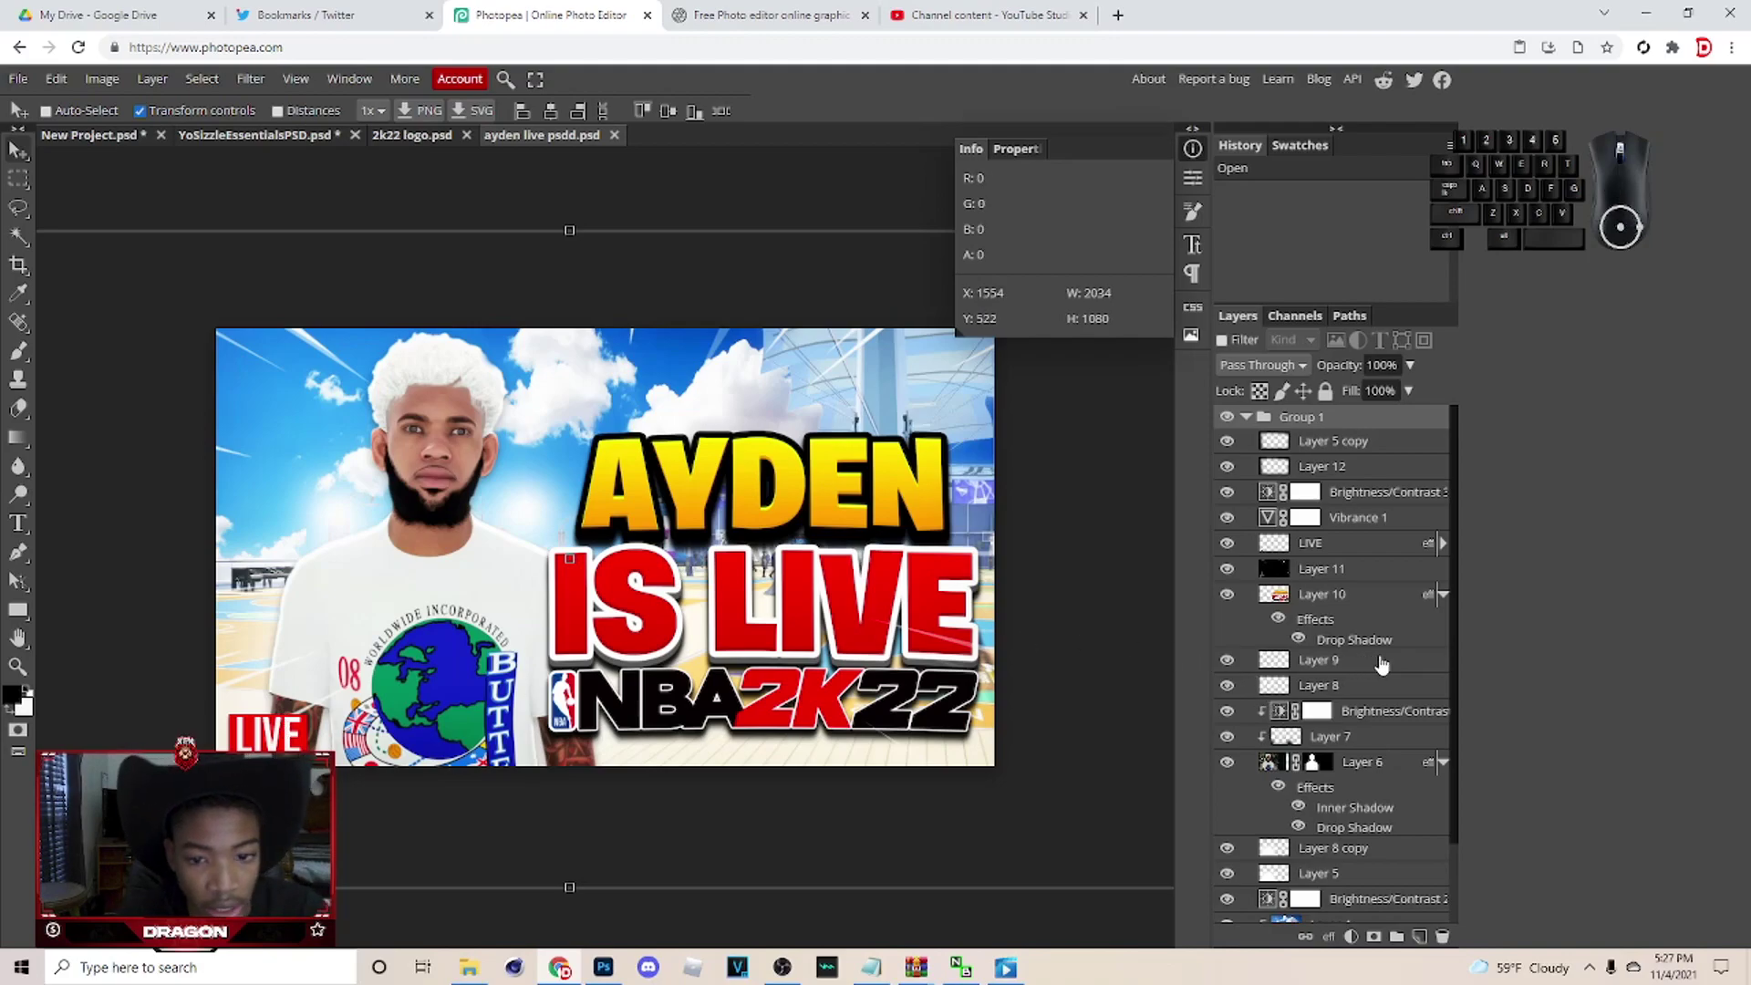
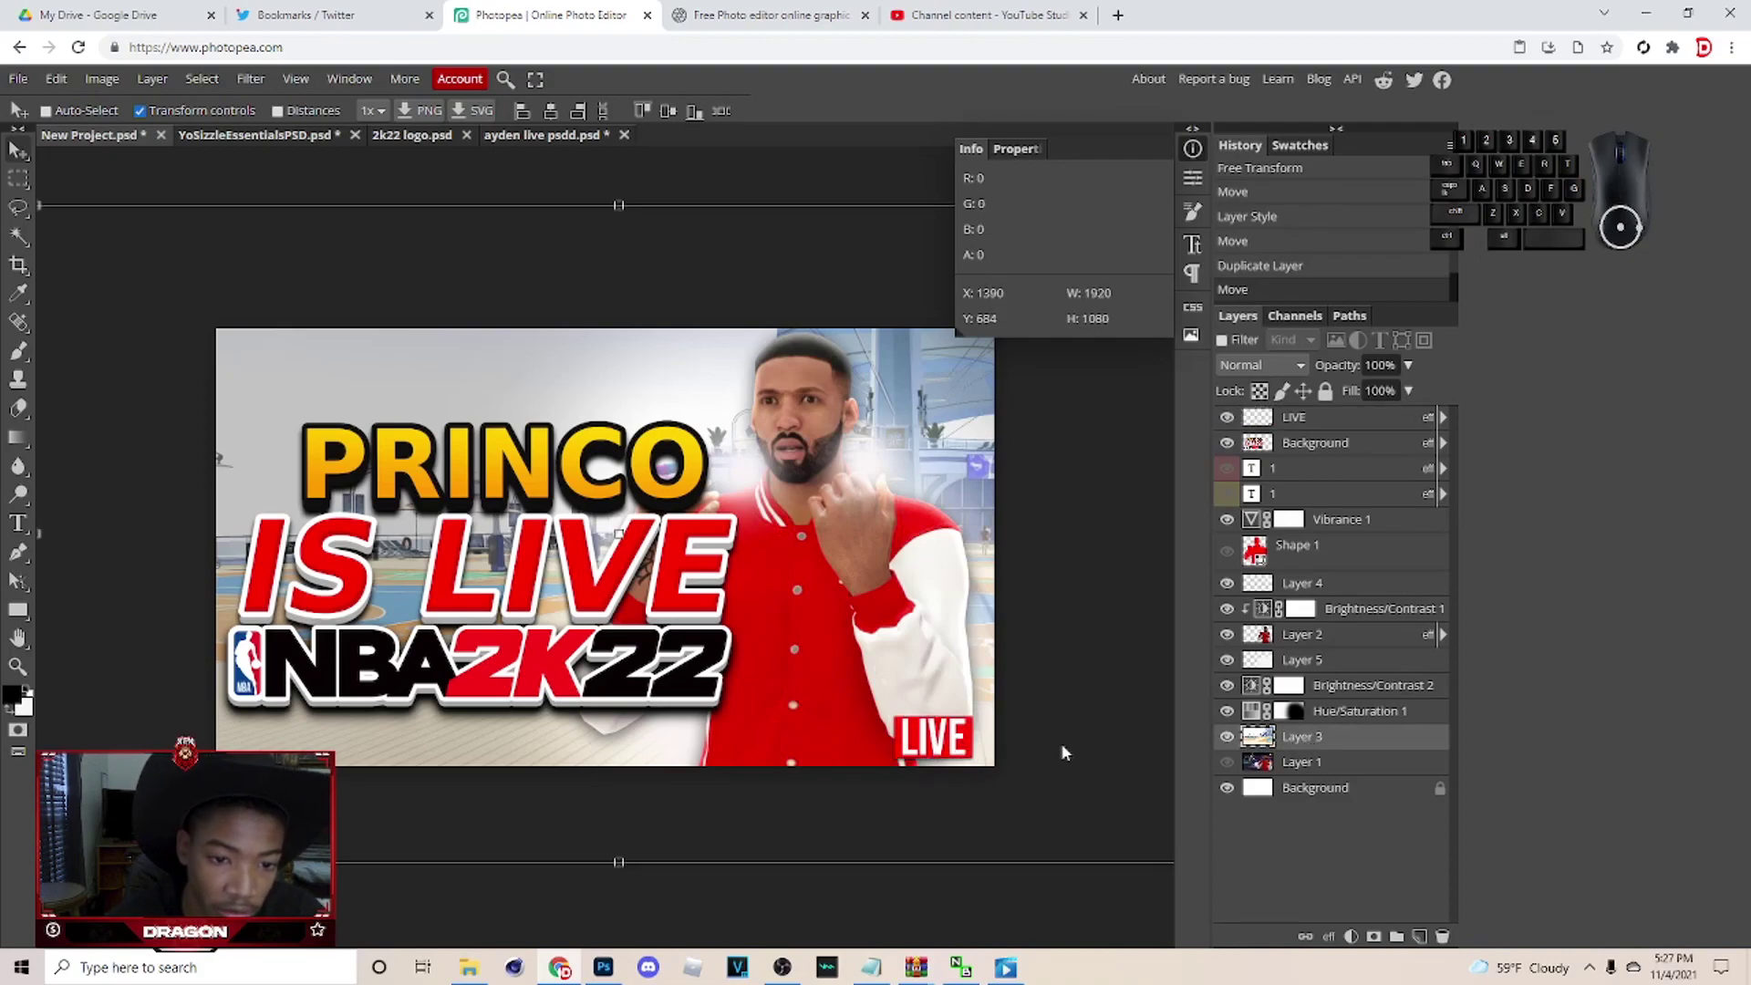
{"action": "left_click", "coordinate": [543, 146]}
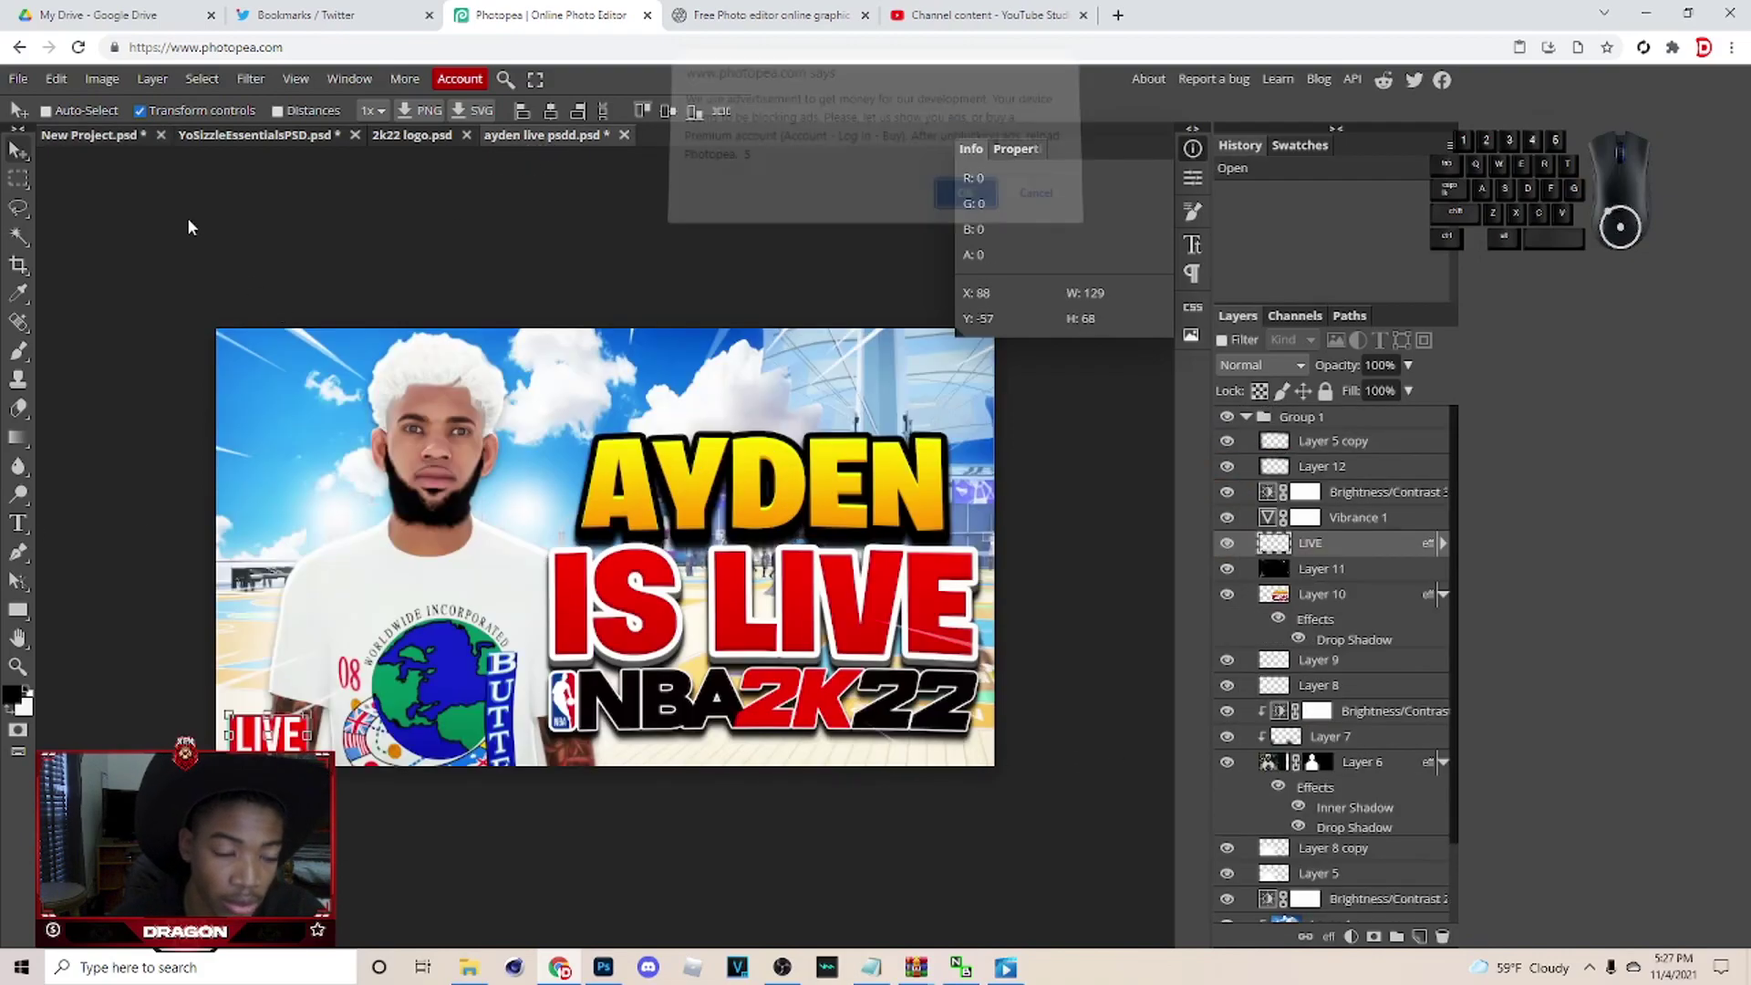
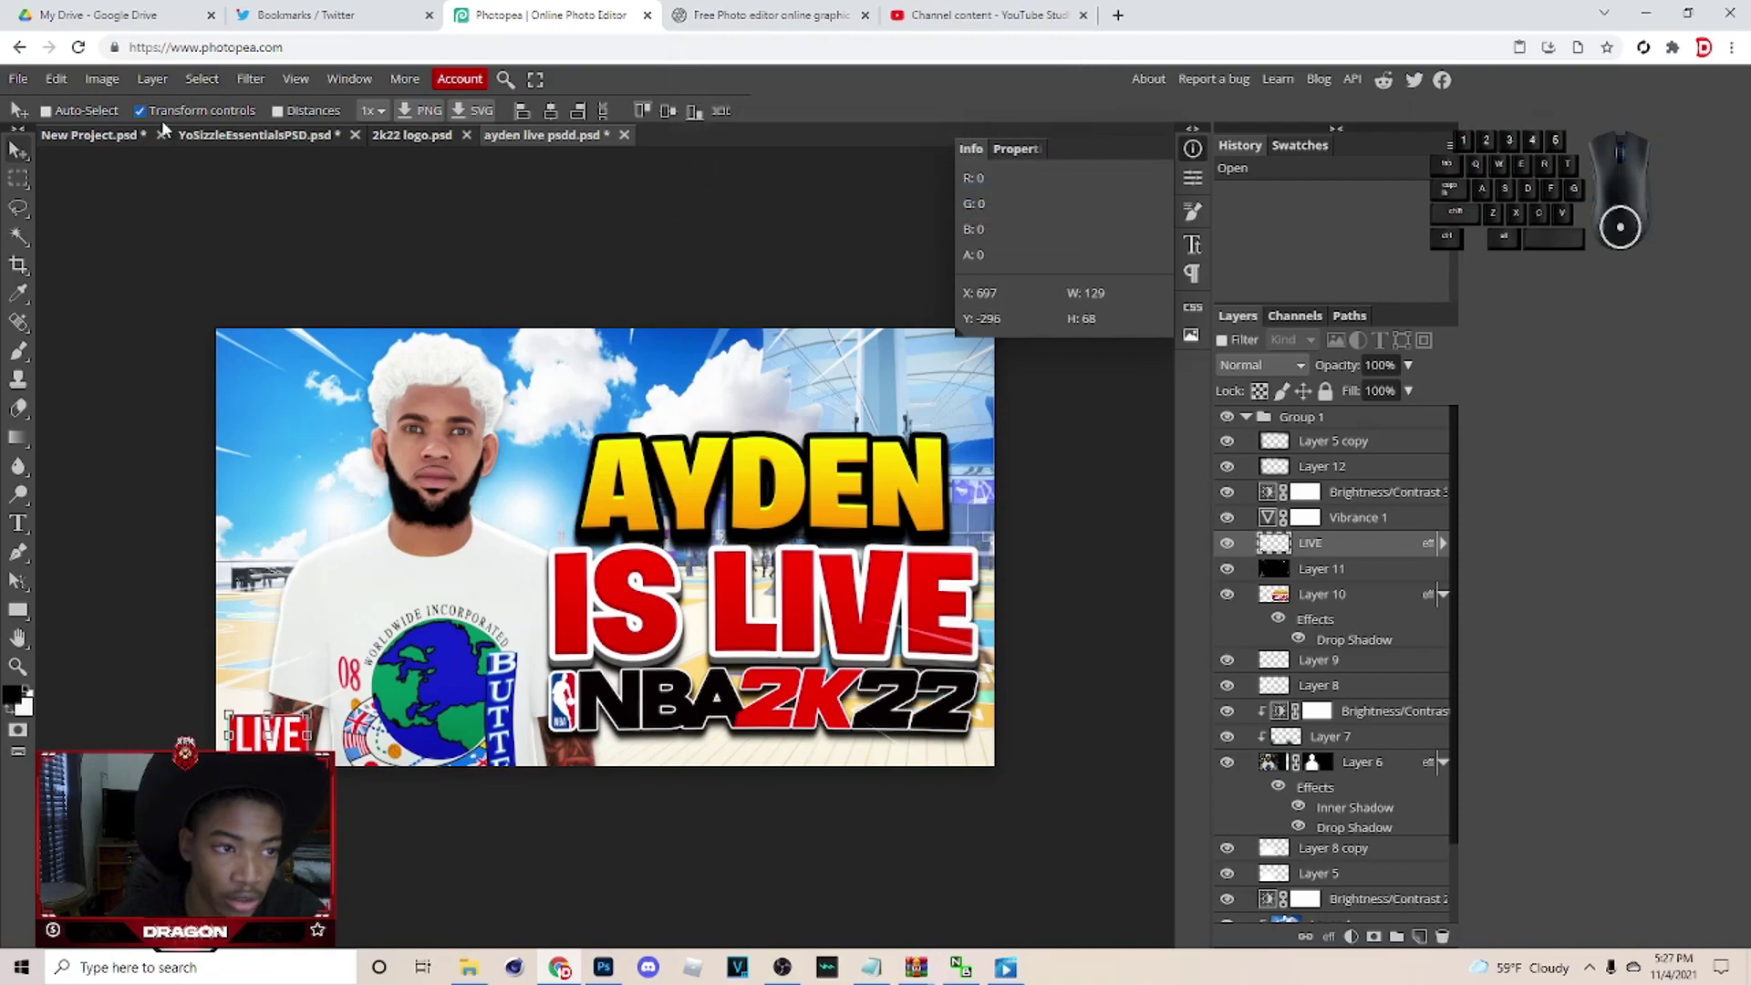
{"action": "left_click", "coordinate": [126, 146]}
{"action": "left_click", "coordinate": [822, 639]}
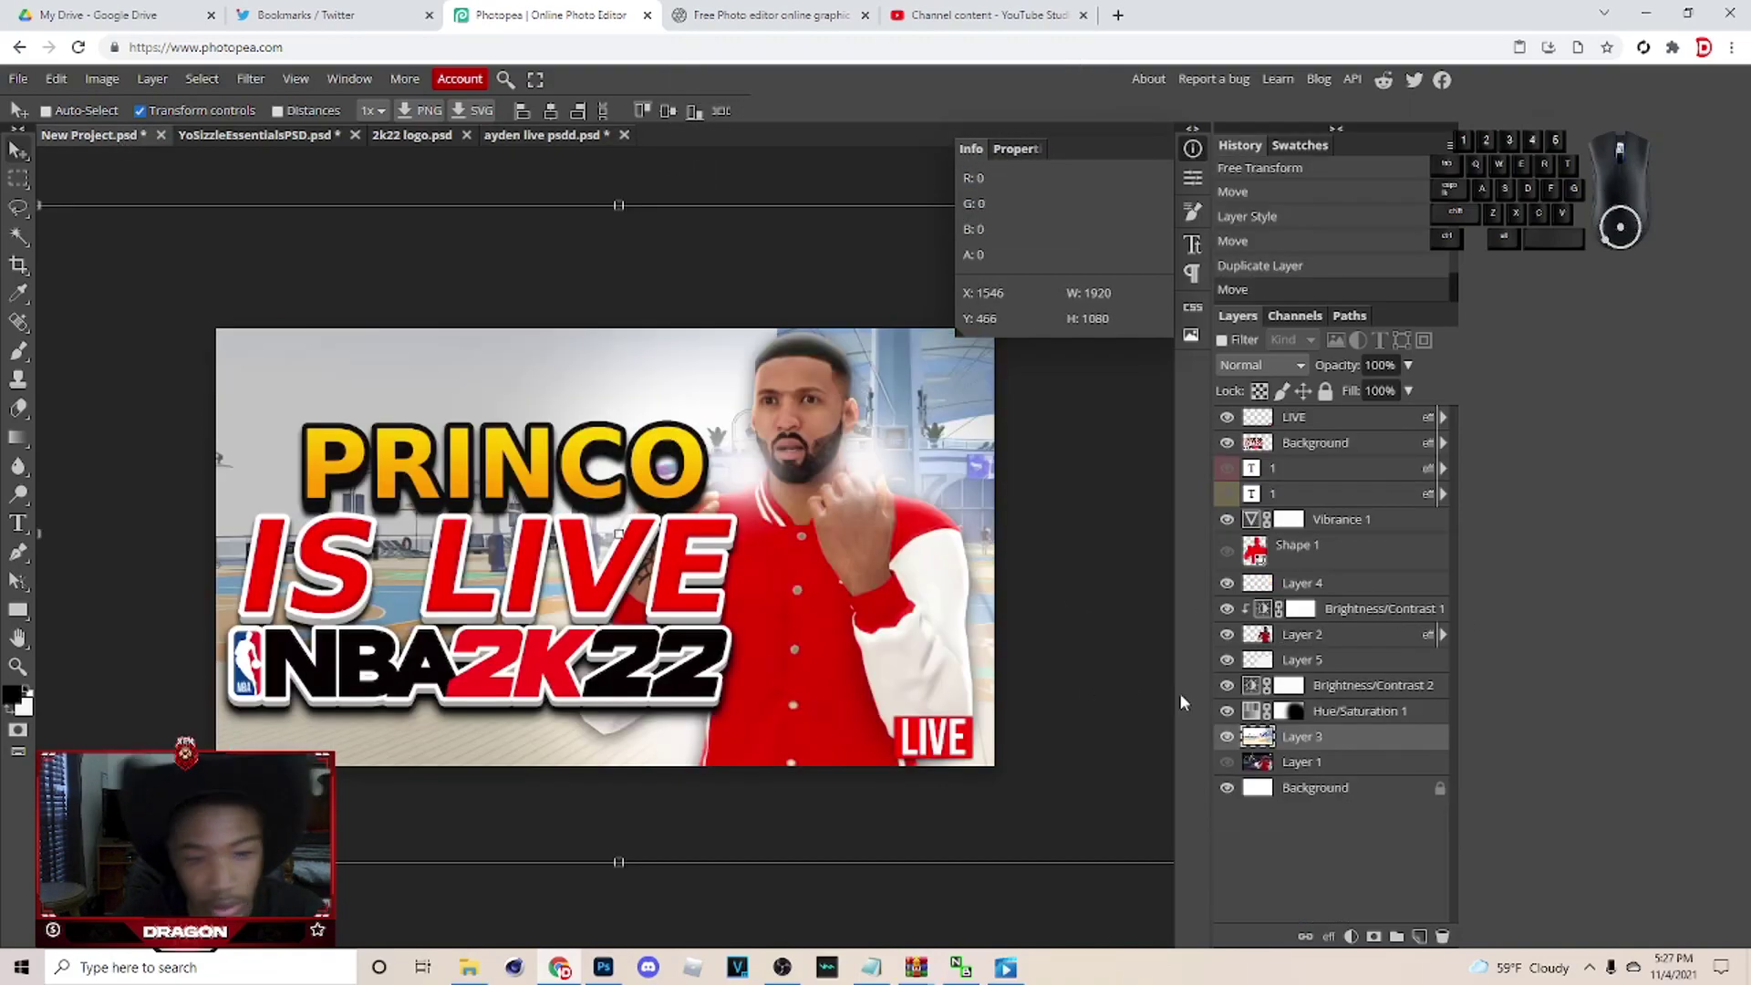
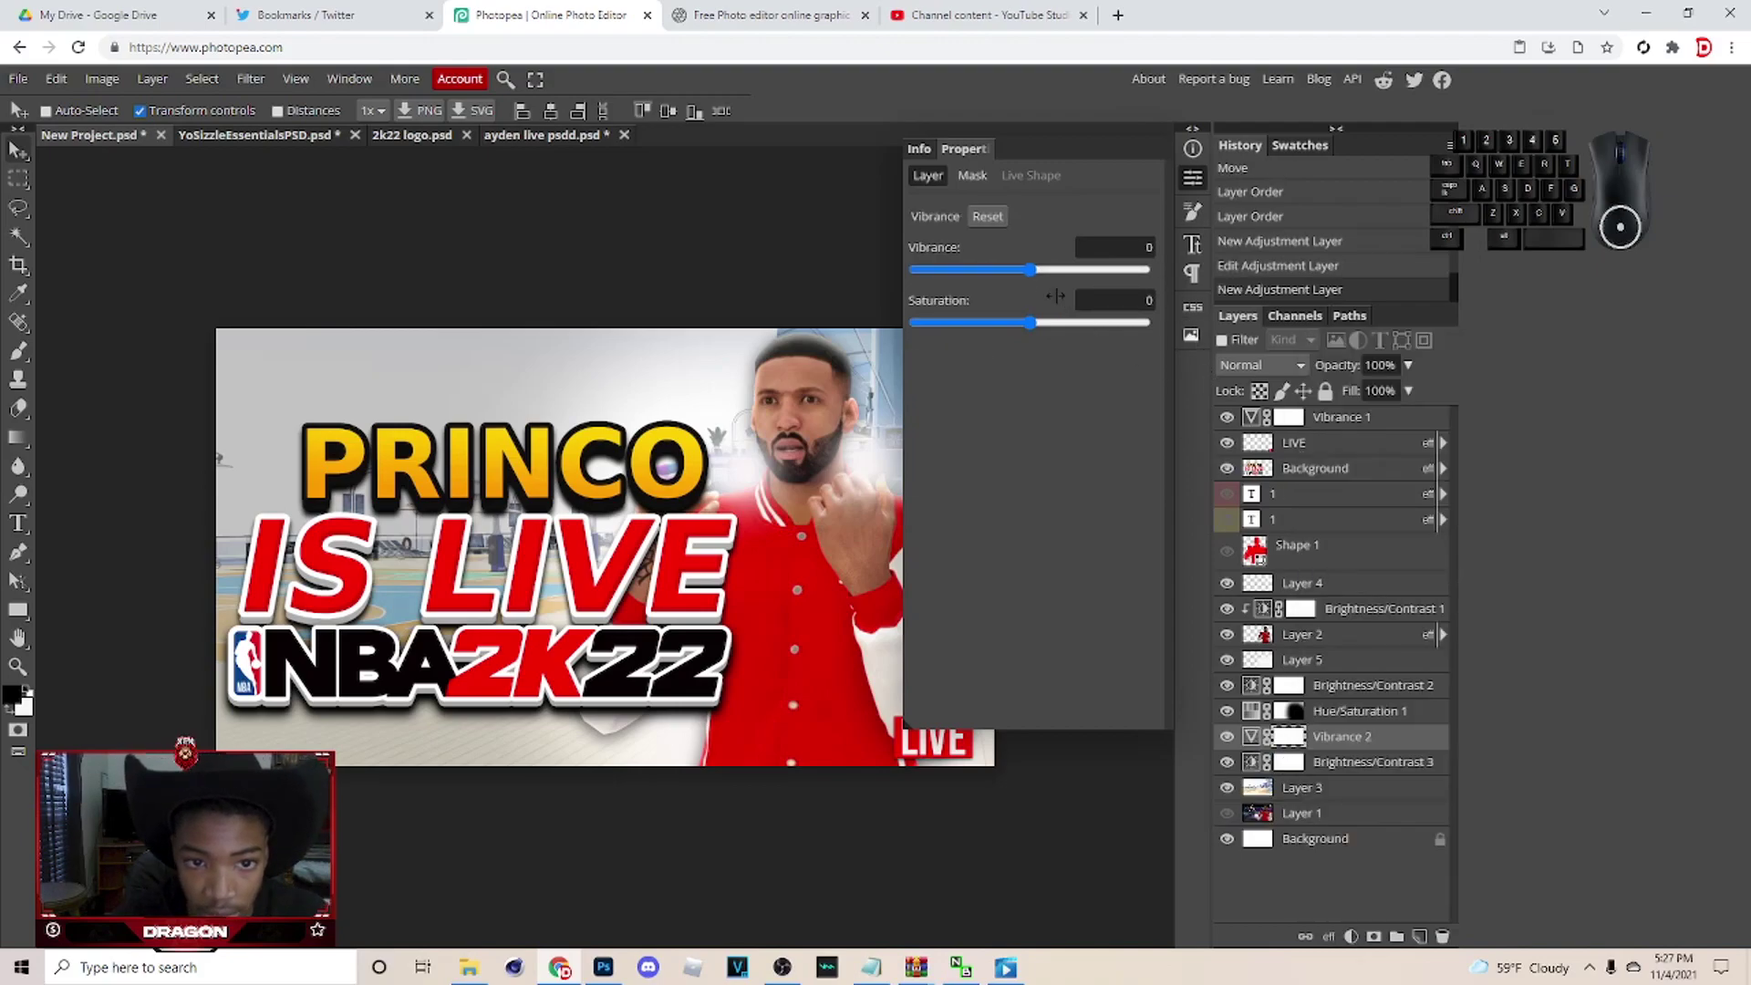
Add a Vibrance adjustment layer with Vibrance 5 and Saturation -2.
{"action": "left_click", "coordinate": [1044, 275]}
{"action": "left_click_drag", "start_coordinate": [1051, 328], "coordinate": [1076, 333]}
{"action": "left_click", "coordinate": [1054, 279]}
{"action": "left_click", "coordinate": [1353, 436]}
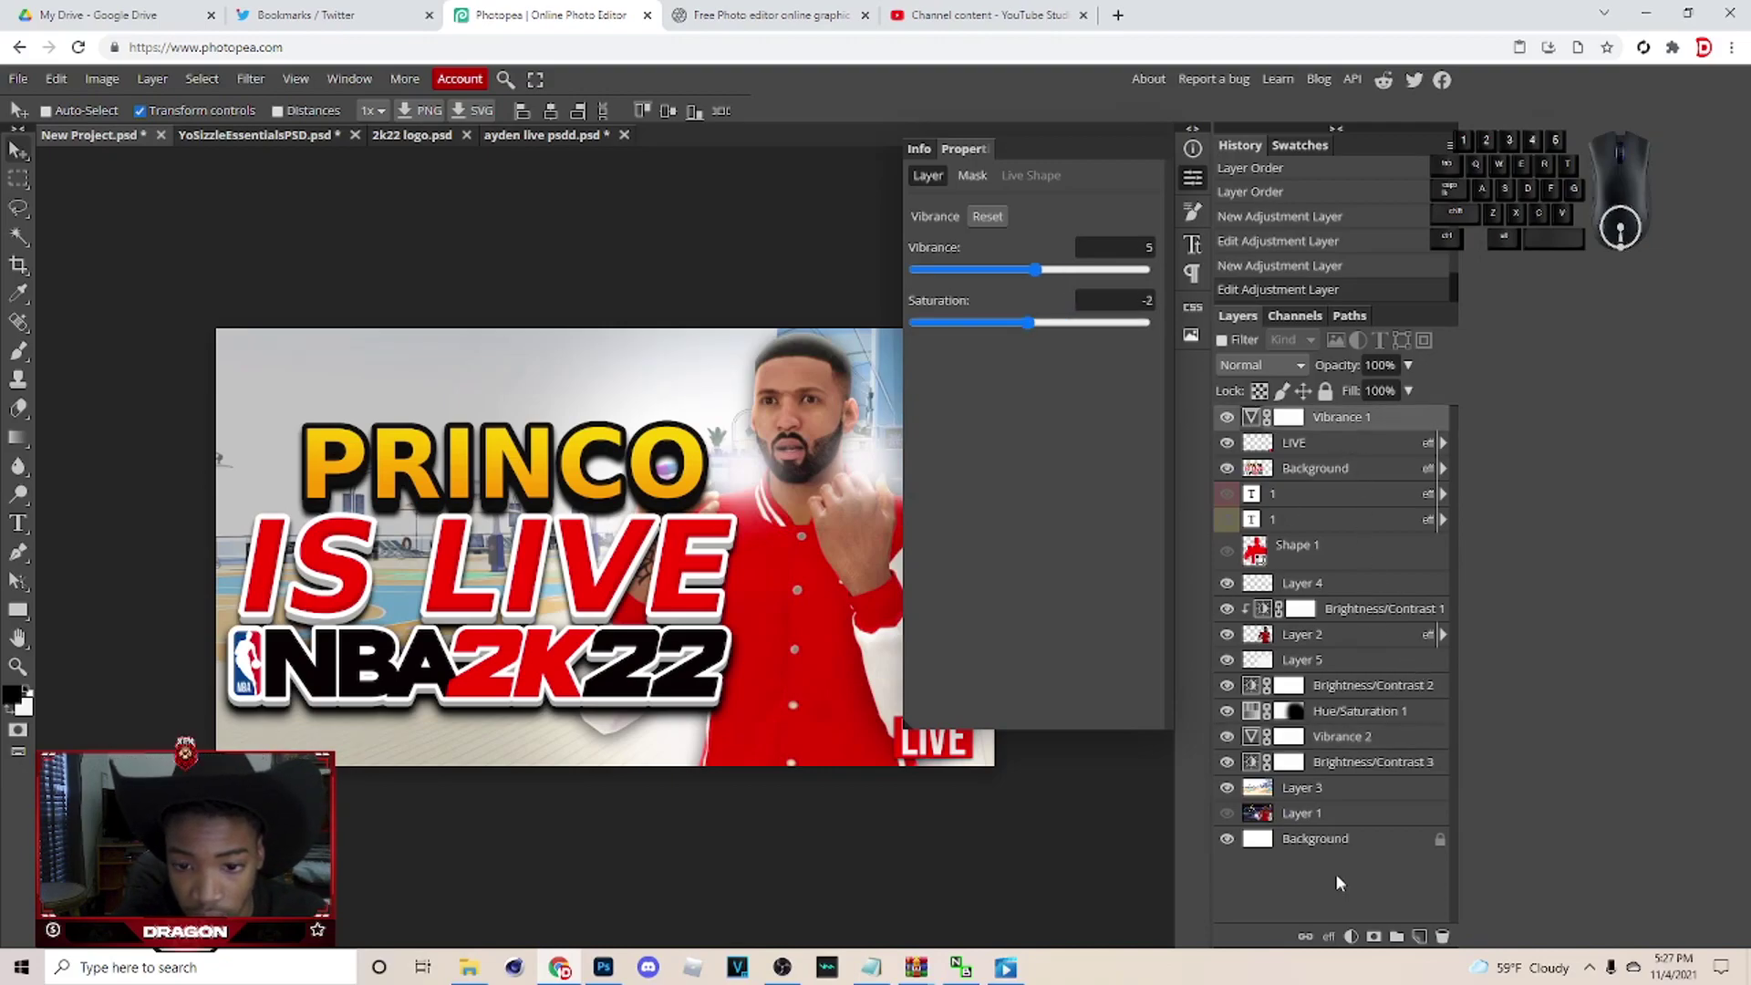
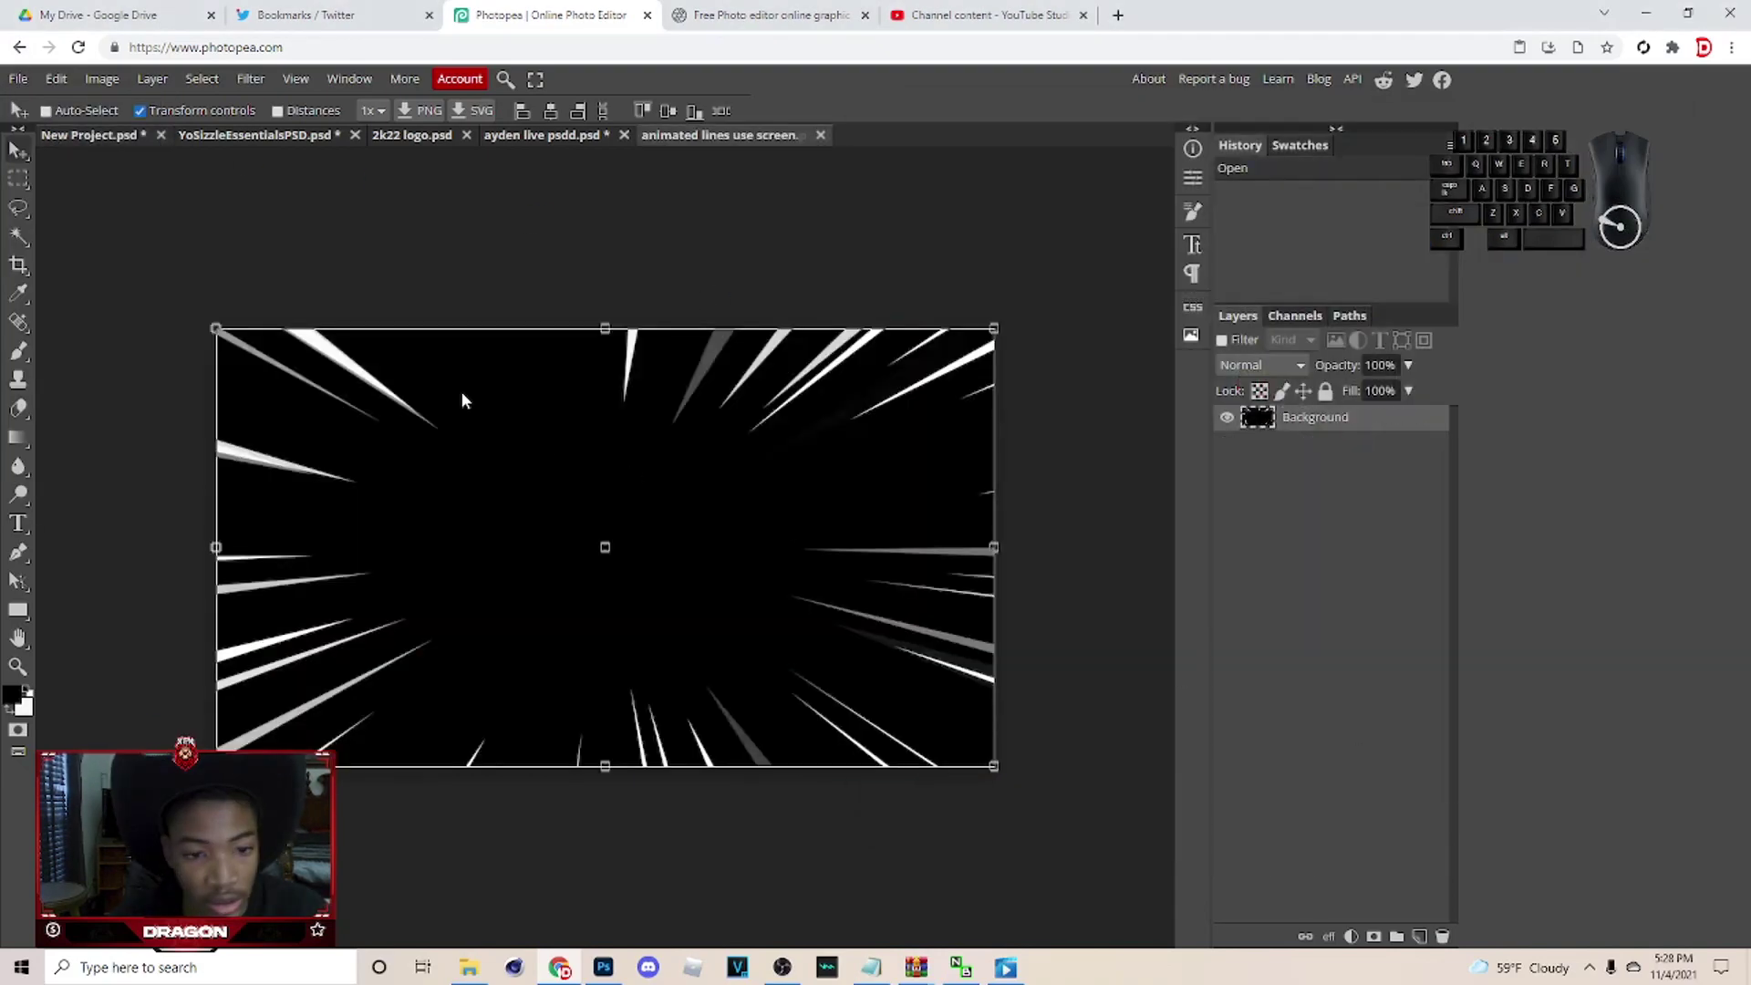
Paste the speed-lines image into the thumbnail in Screen blending near the top of the stack.
{"action": "key", "text": "ctrl+c"}
{"action": "left_click", "coordinate": [112, 141]}
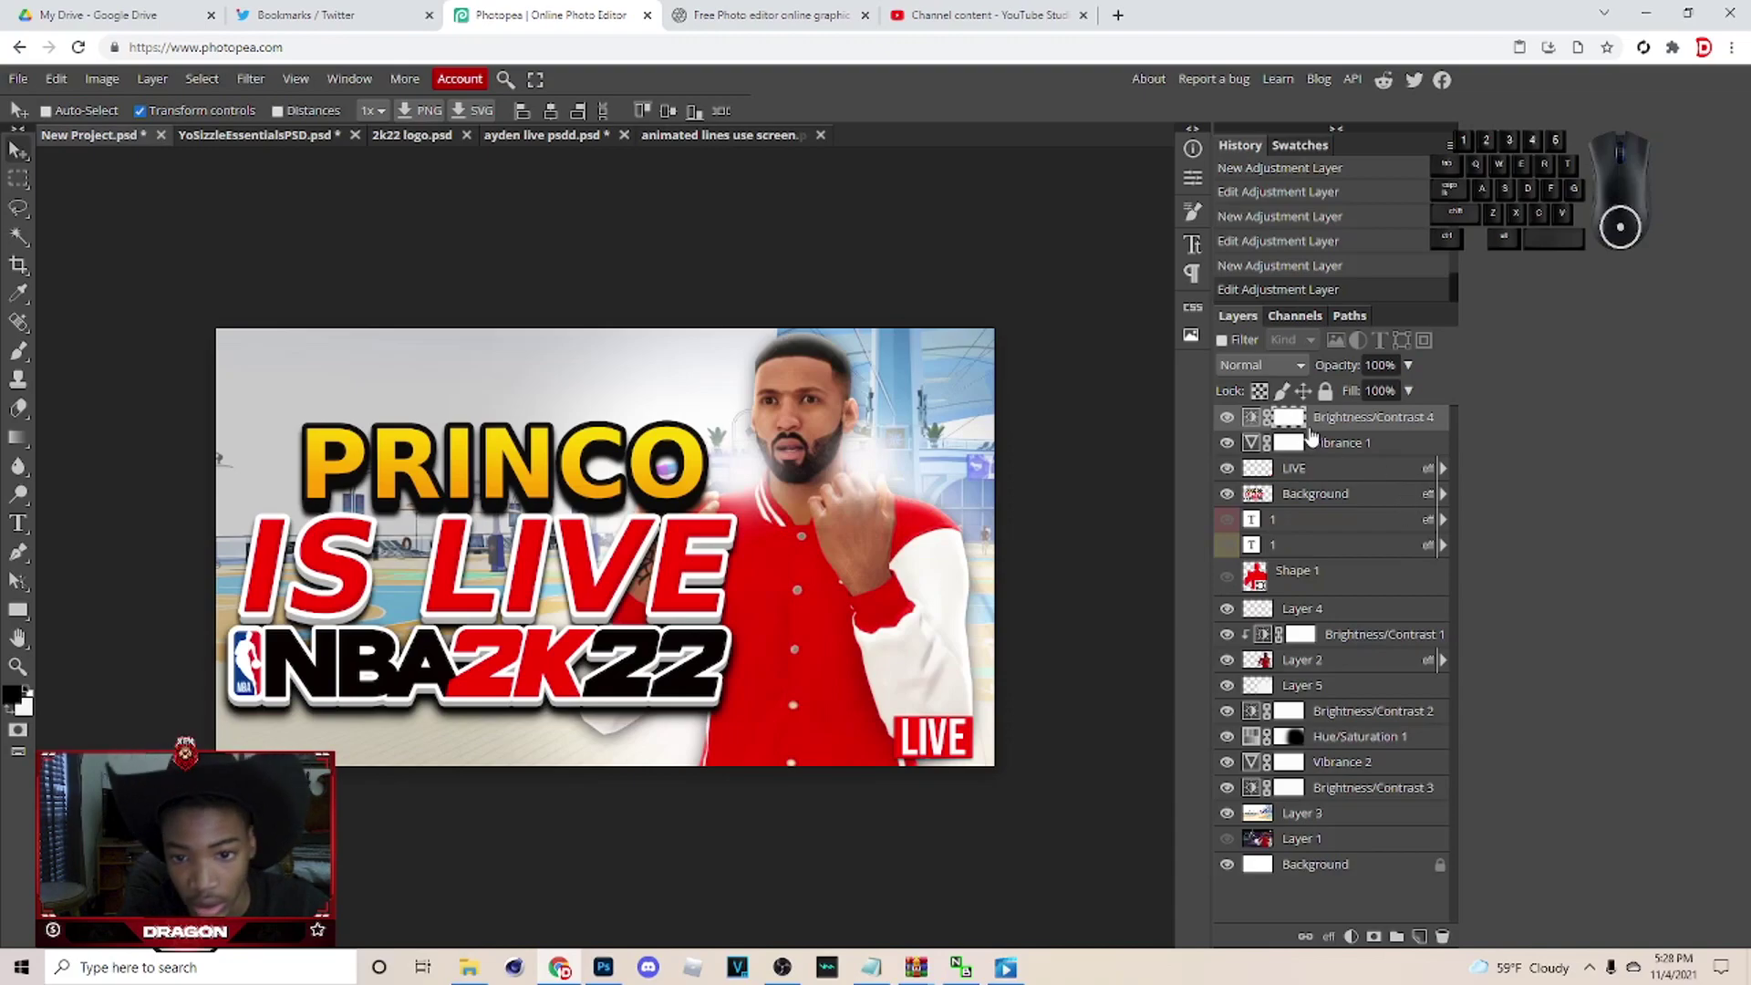
{"action": "key", "text": "ctrl+v"}
{"action": "left_click", "coordinate": [1243, 363]}
{"action": "left_click", "coordinate": [1260, 560]}
{"action": "left_click_drag", "start_coordinate": [1346, 433], "coordinate": [1351, 491]}
Enlarge the speed lines to cover the frame and group all layers into one folder.
{"action": "left_click", "coordinate": [1001, 334]}
{"action": "left_click", "coordinate": [992, 341]}
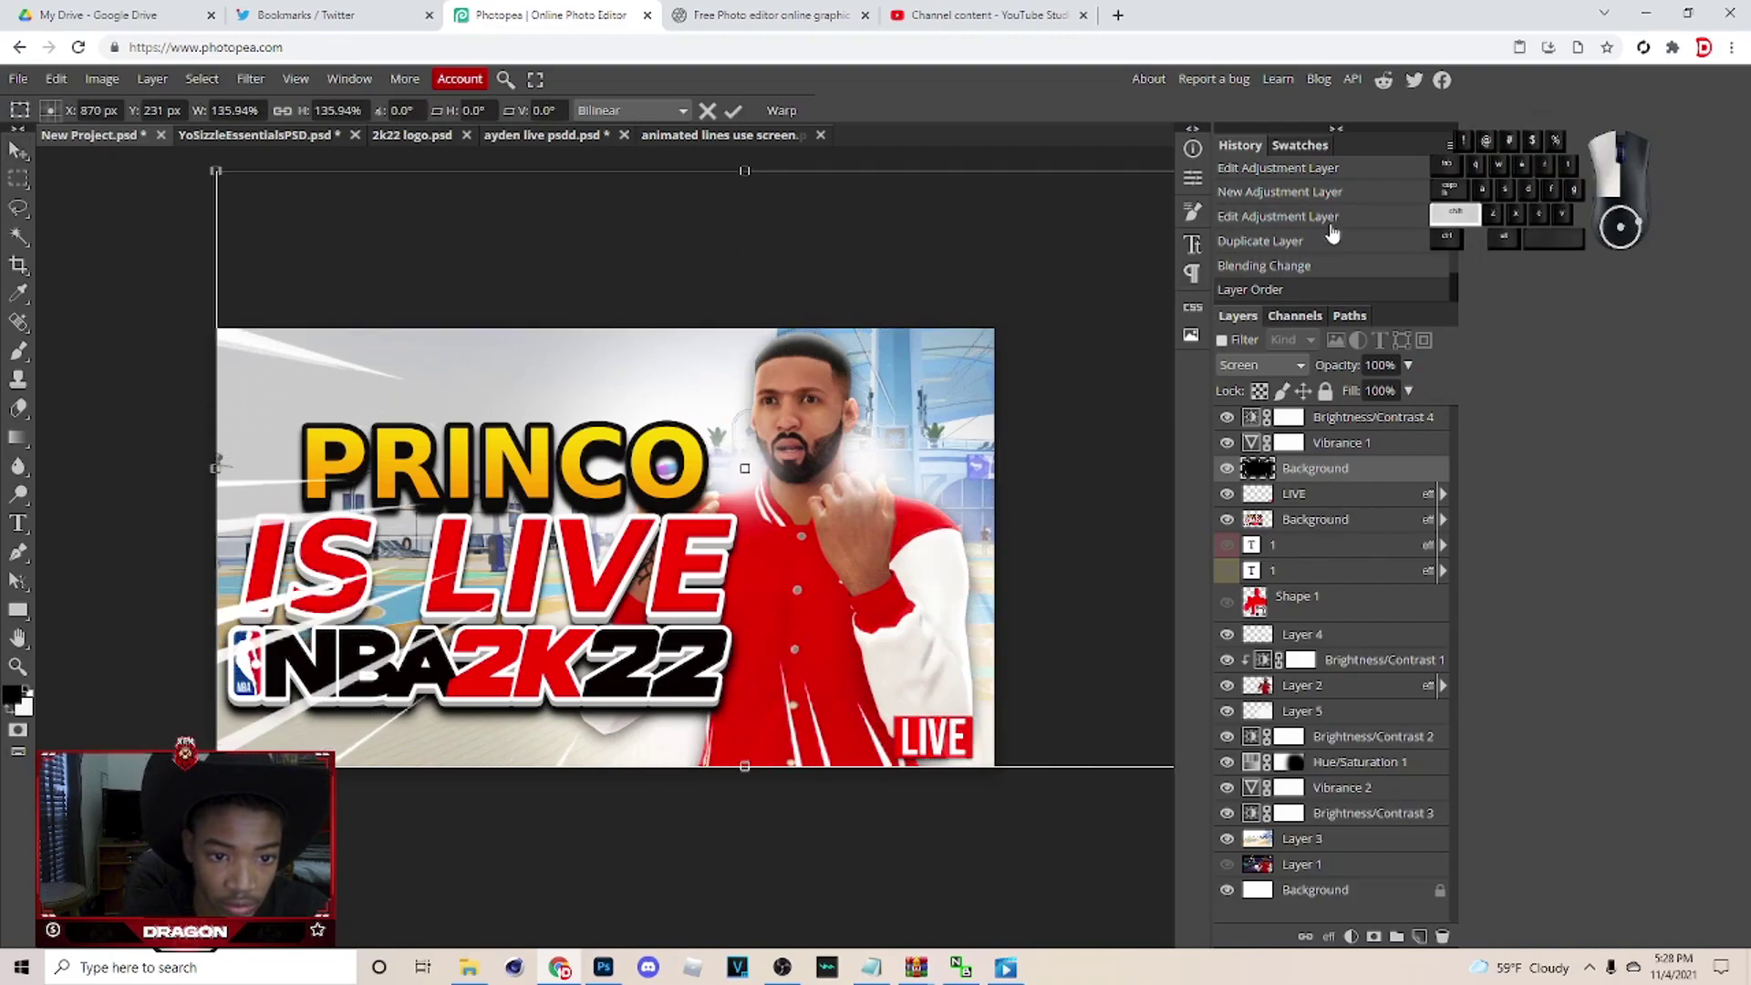
{"action": "left_click_drag", "start_coordinate": [980, 408], "coordinate": [787, 496]}
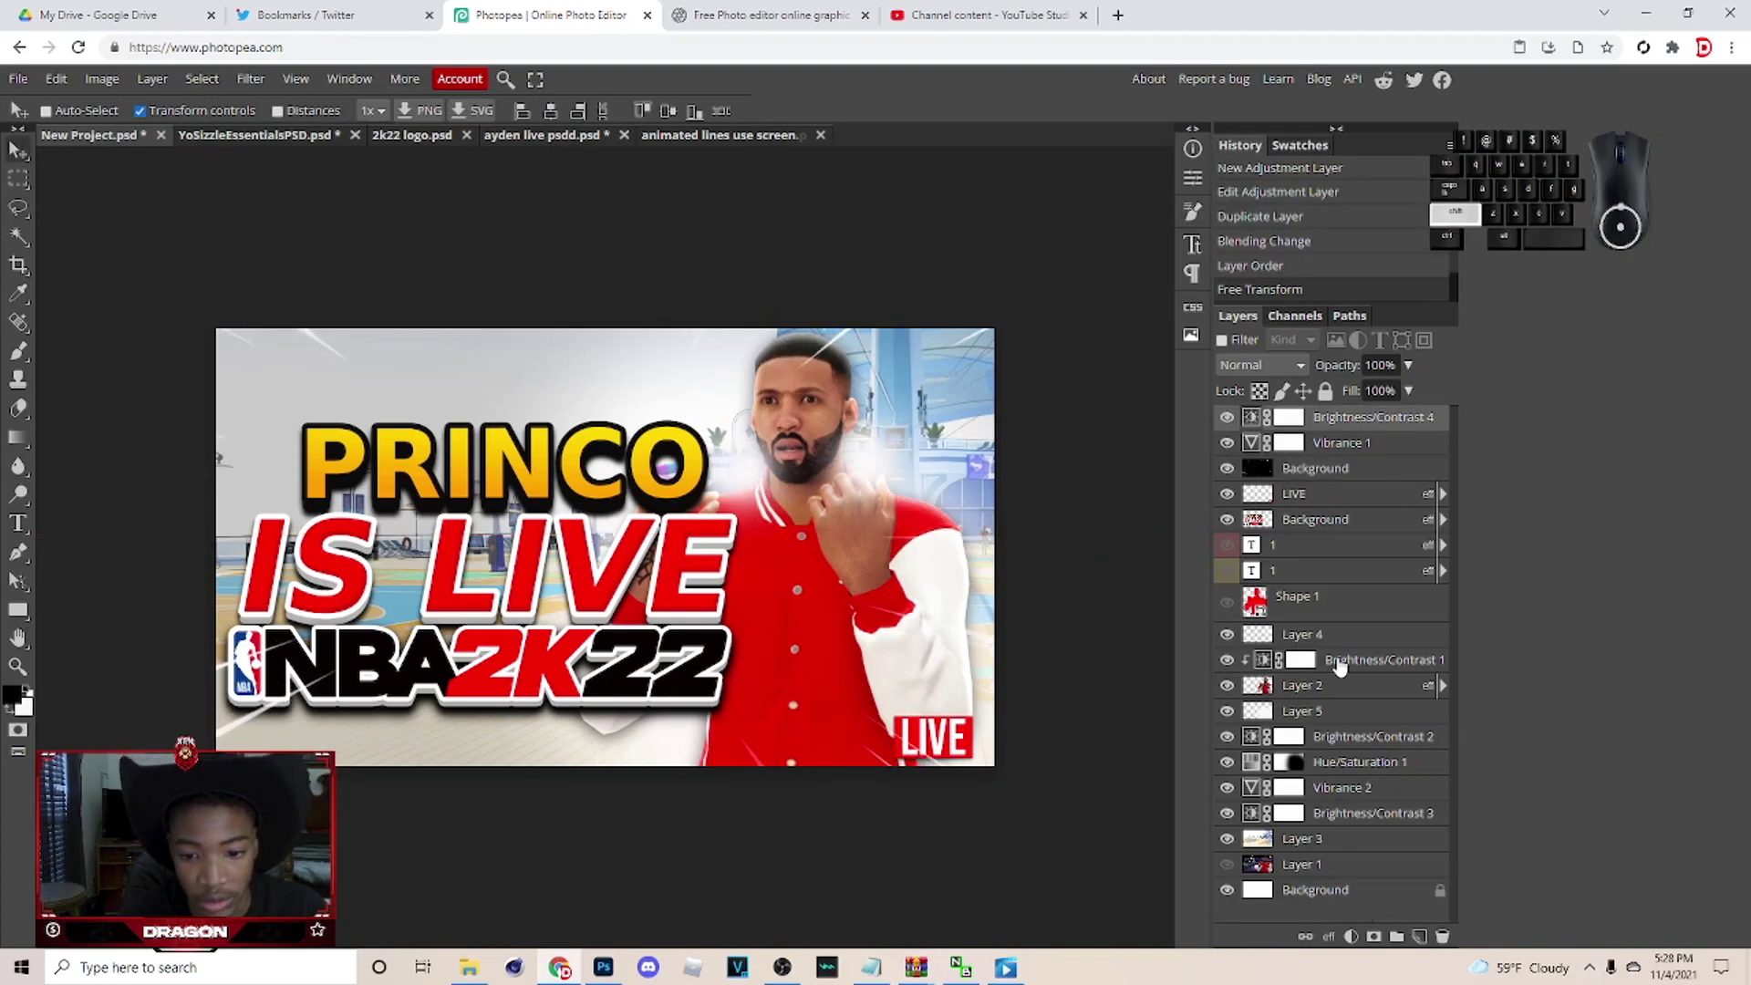
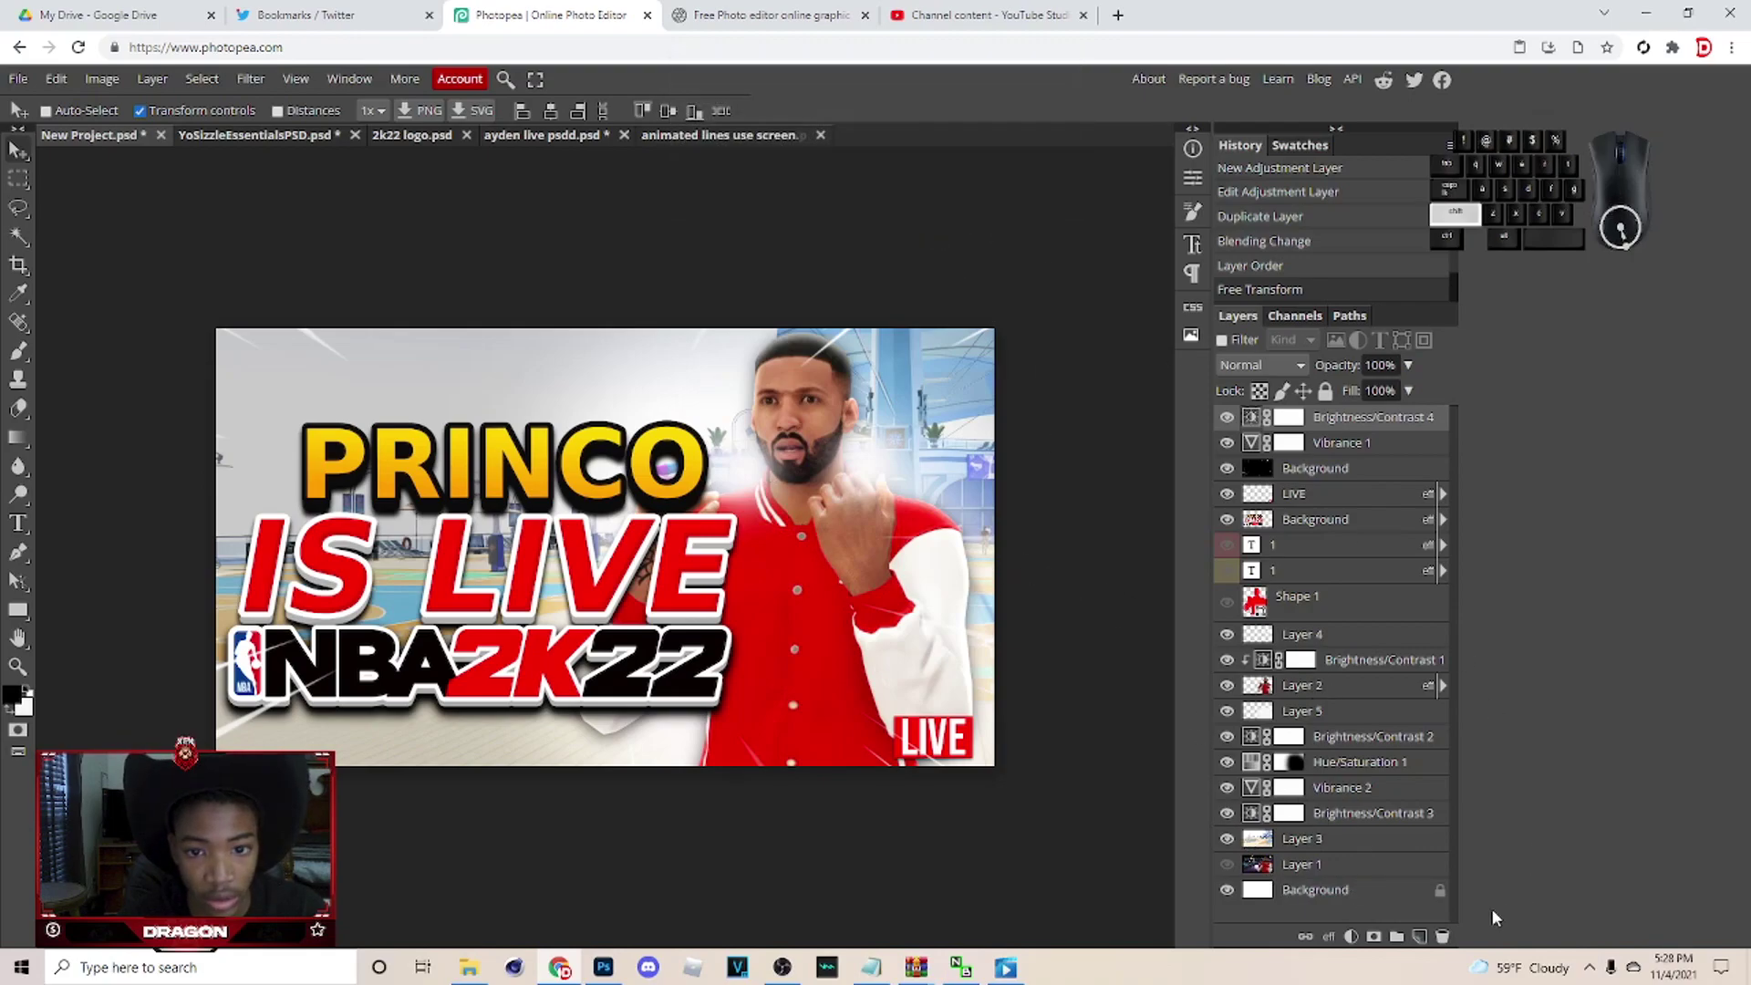
{"action": "left_click", "coordinate": [1375, 898]}
{"action": "left_click", "coordinate": [1404, 935]}
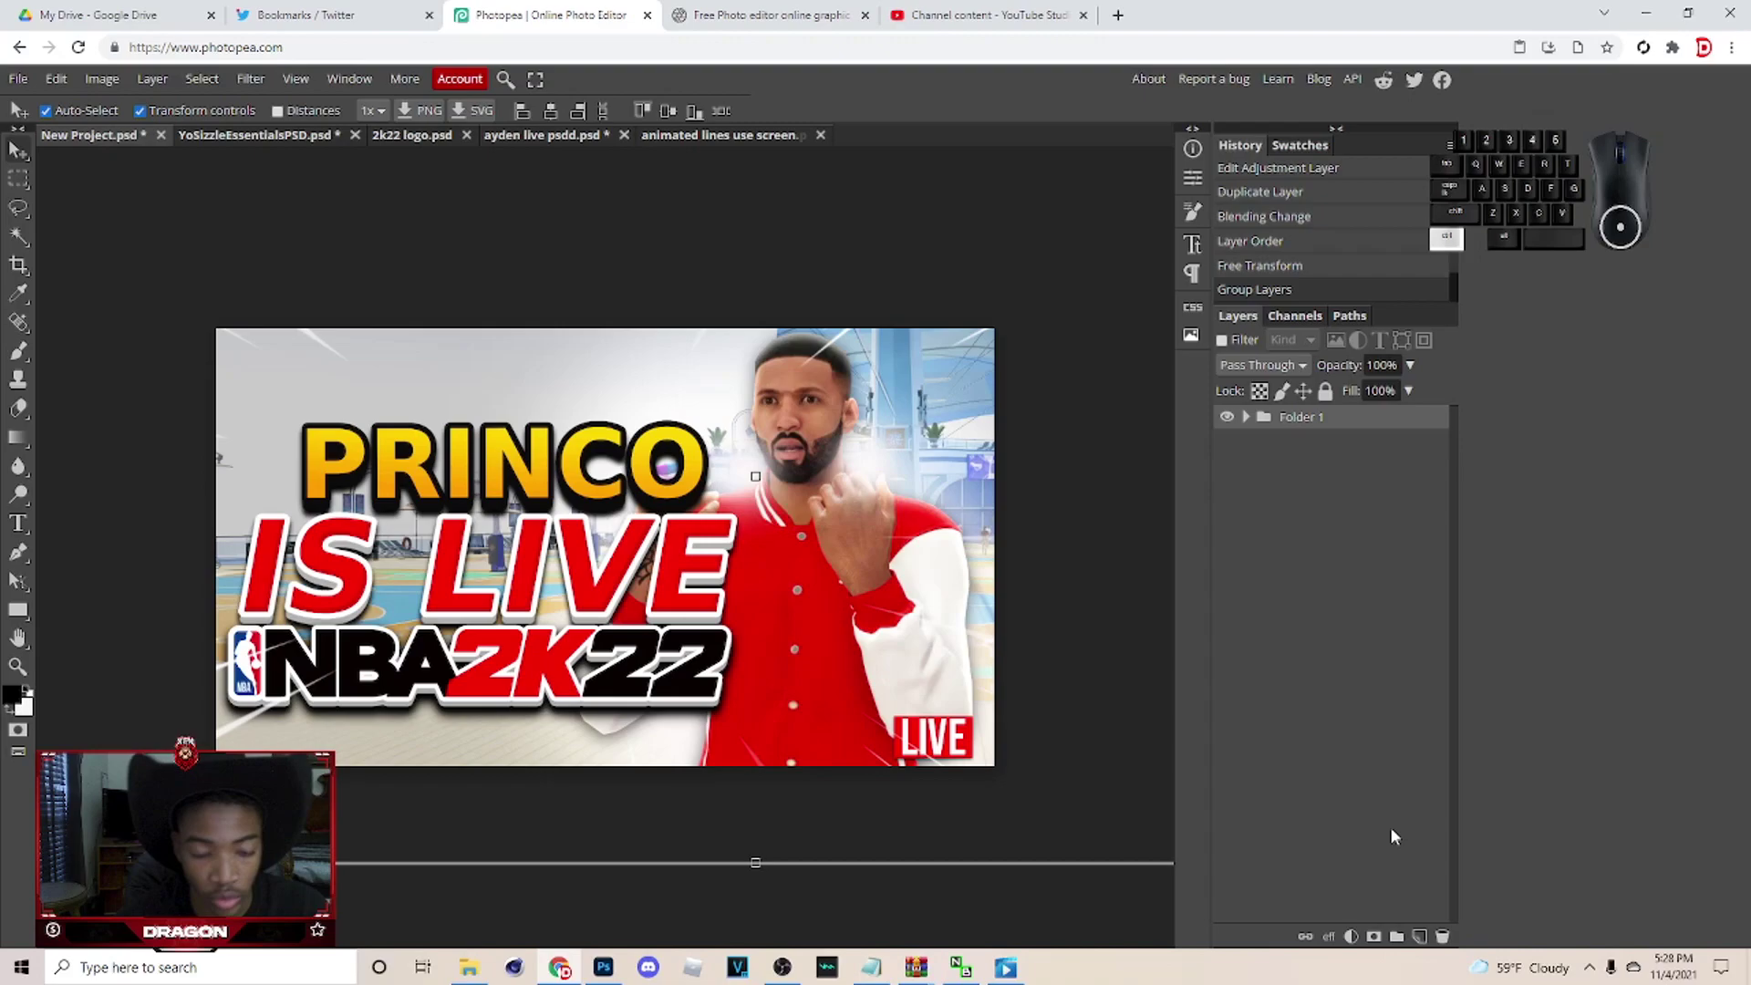
Merge a copy of Folder 1 into one layer and apply Filter > Blur > Blur to the top copy.
{"action": "key", "text": "ctrl+e"}
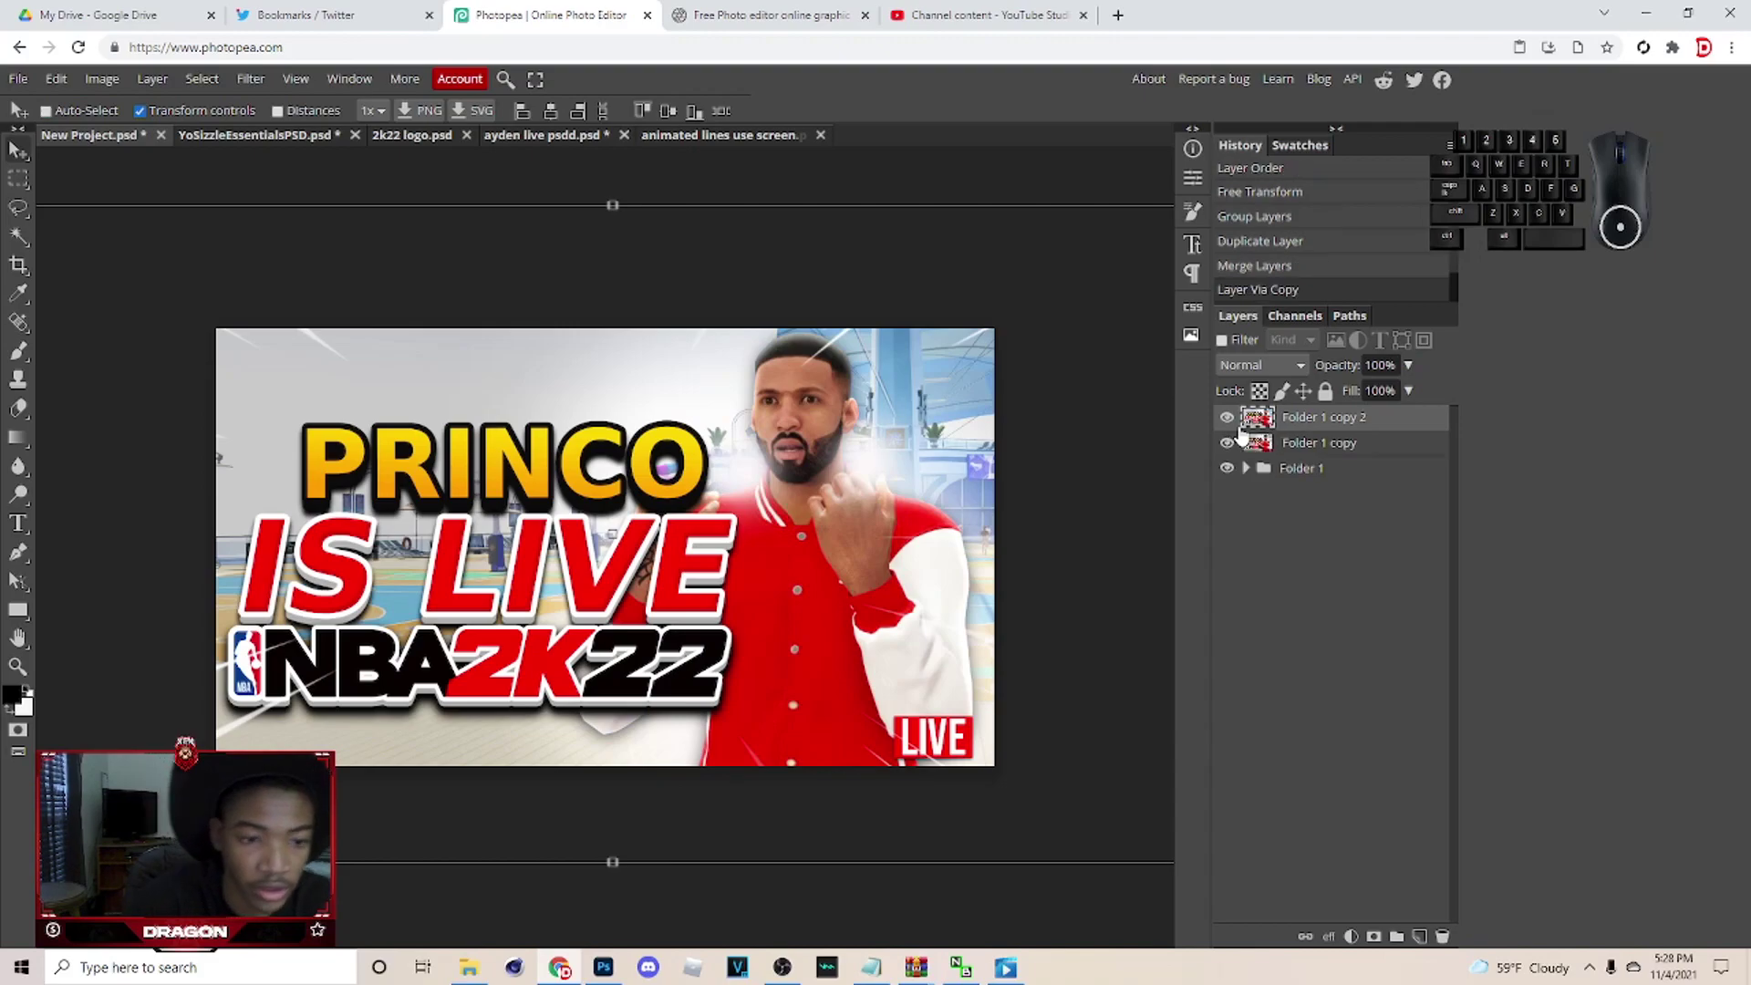
{"action": "left_click", "coordinate": [243, 80]}
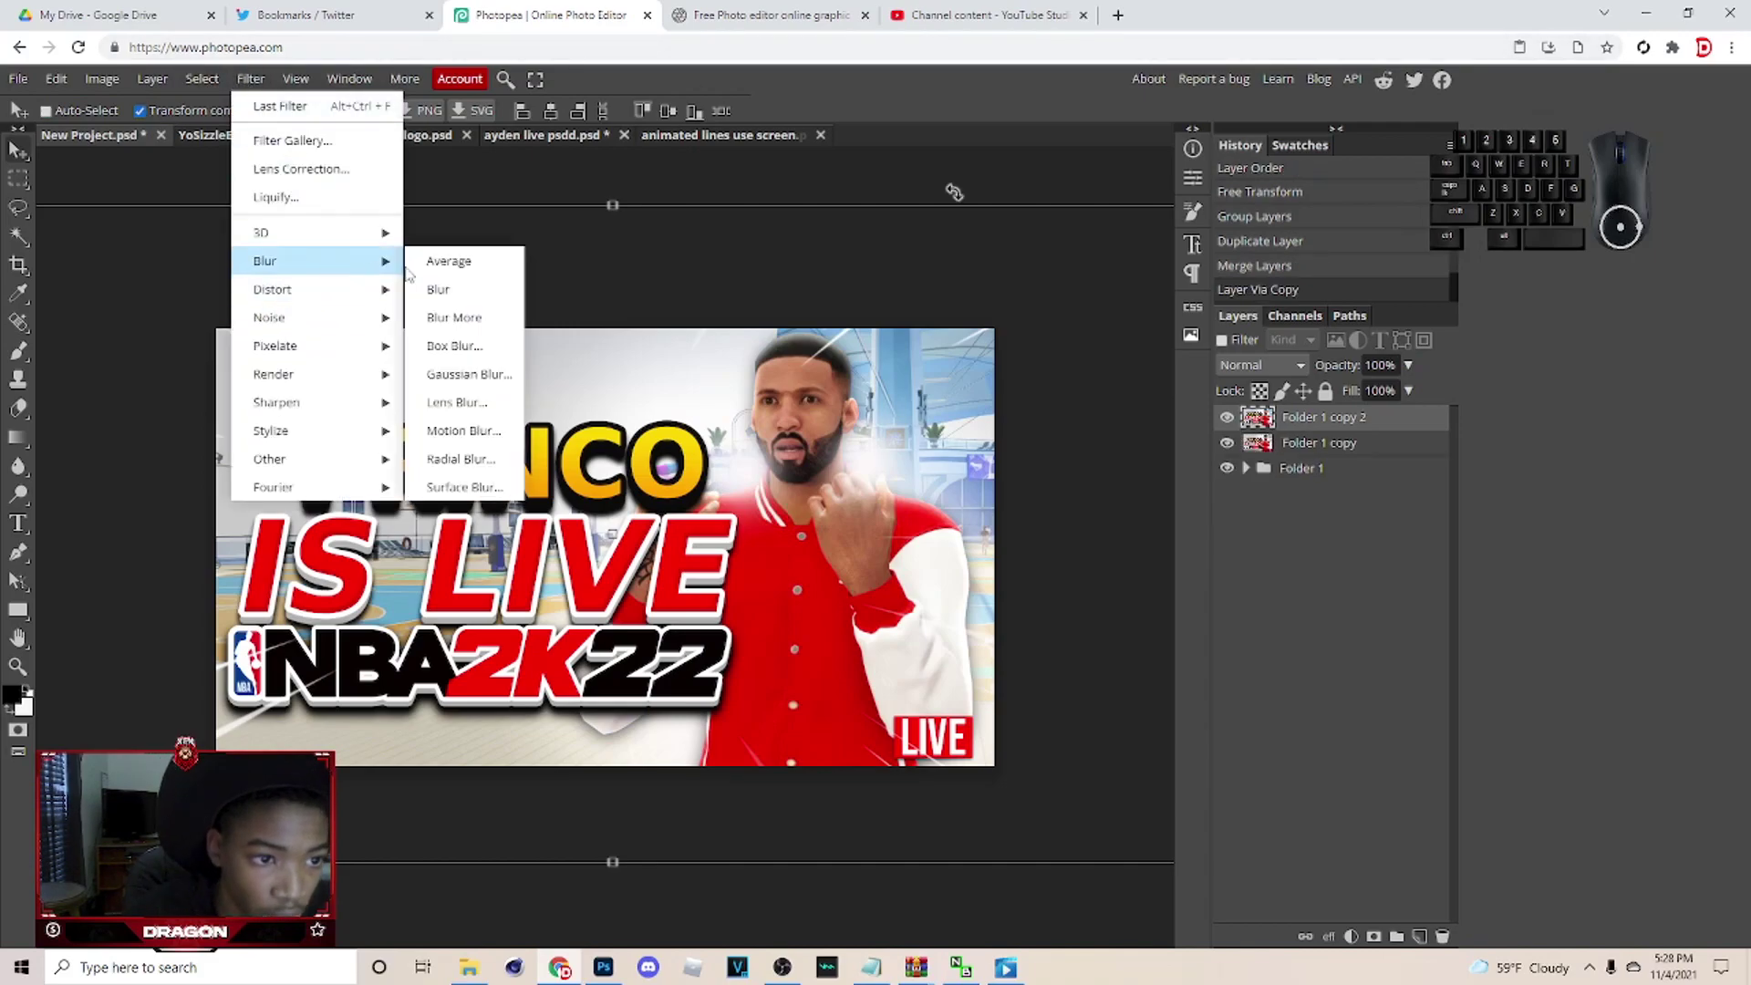
{"action": "left_click", "coordinate": [465, 296]}
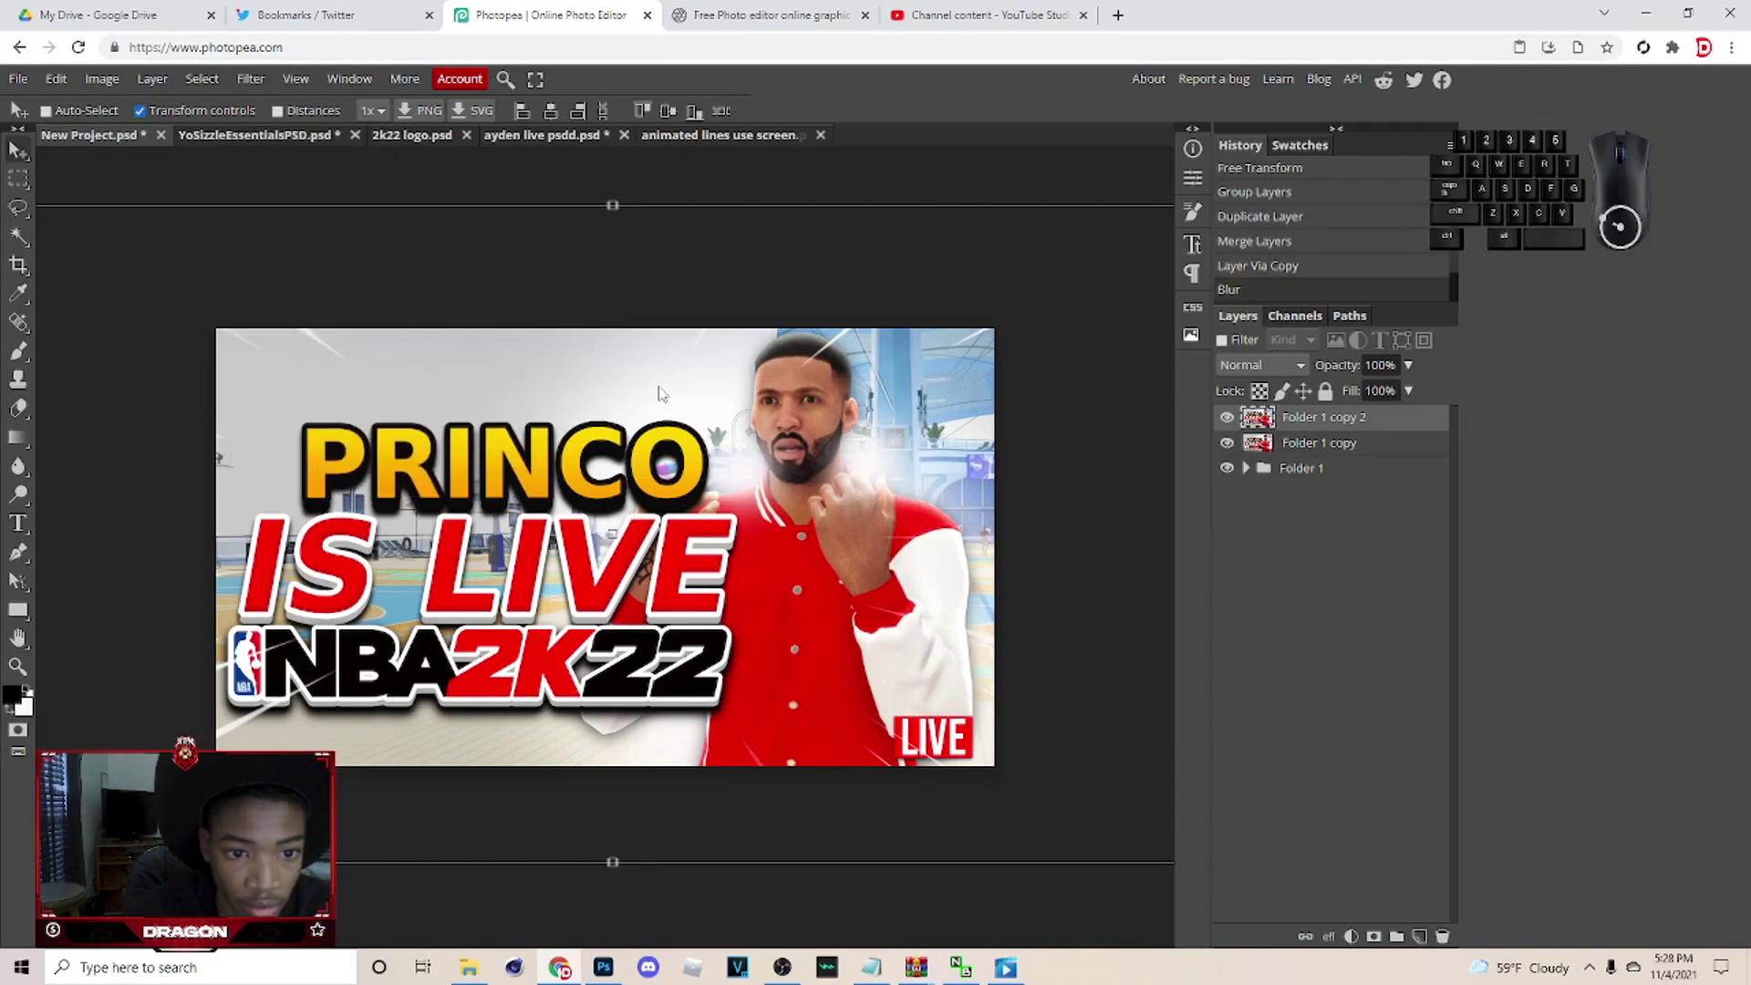
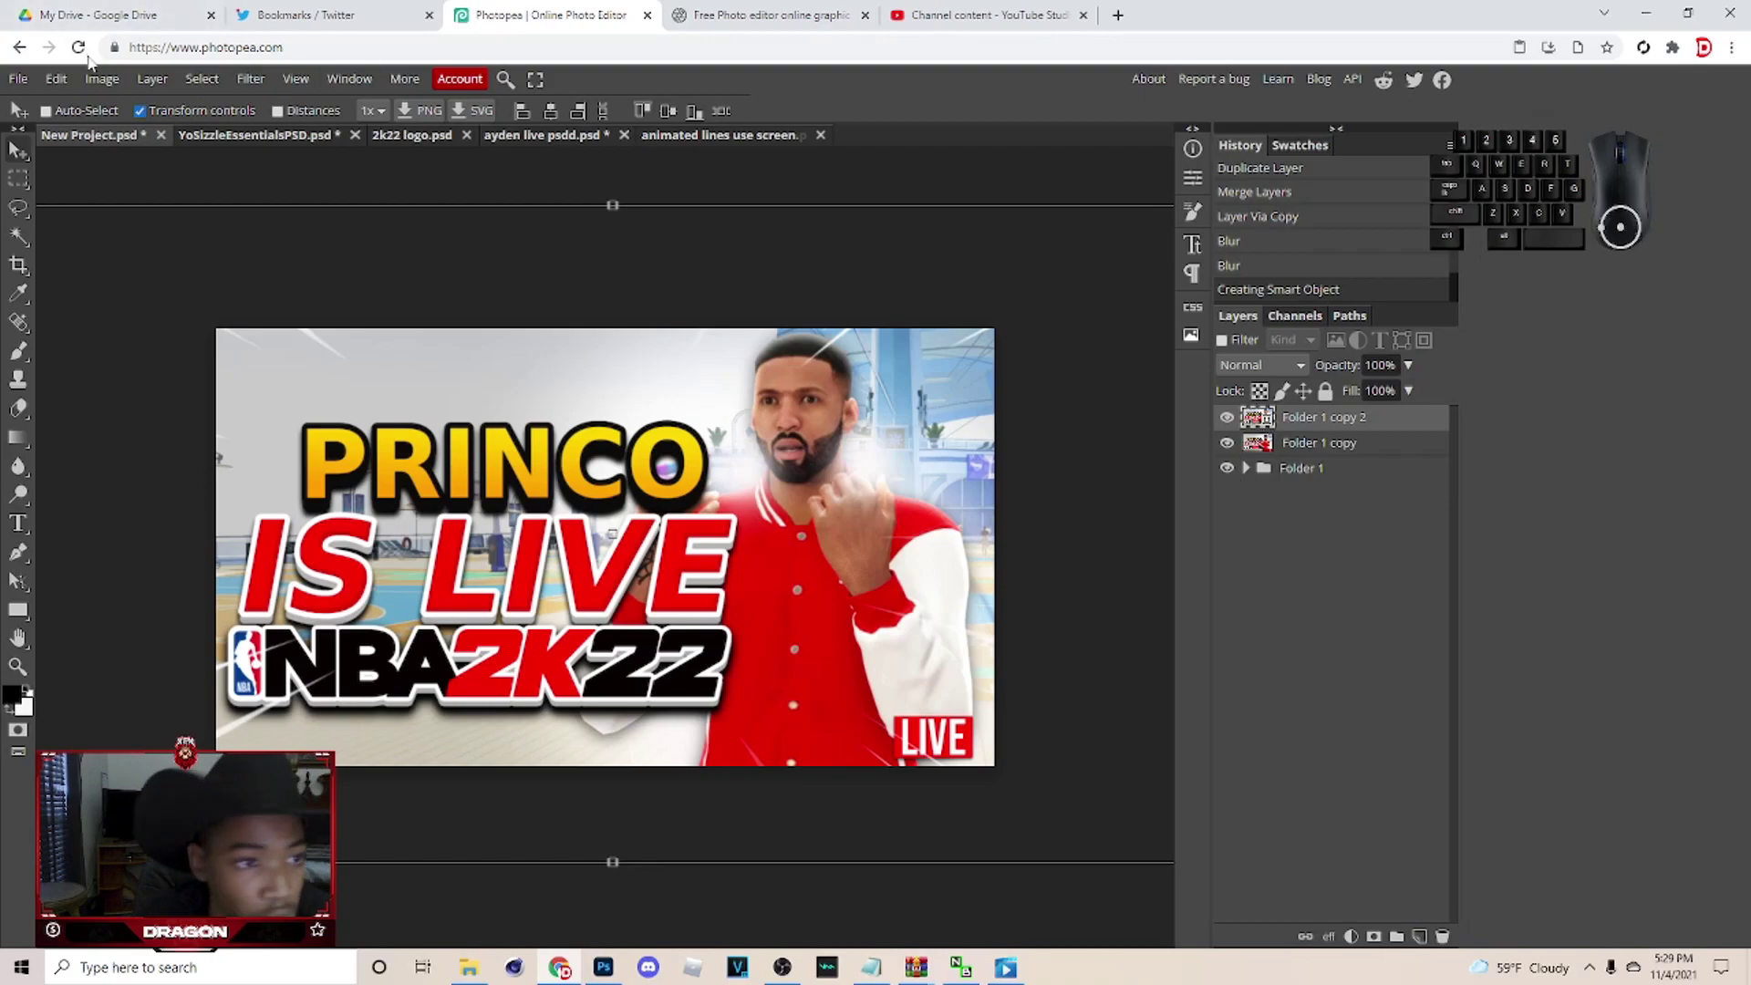
Apply another Blur and Blur More filters to the top merged copy.
{"action": "left_click", "coordinate": [278, 88]}
{"action": "left_click", "coordinate": [256, 87]}
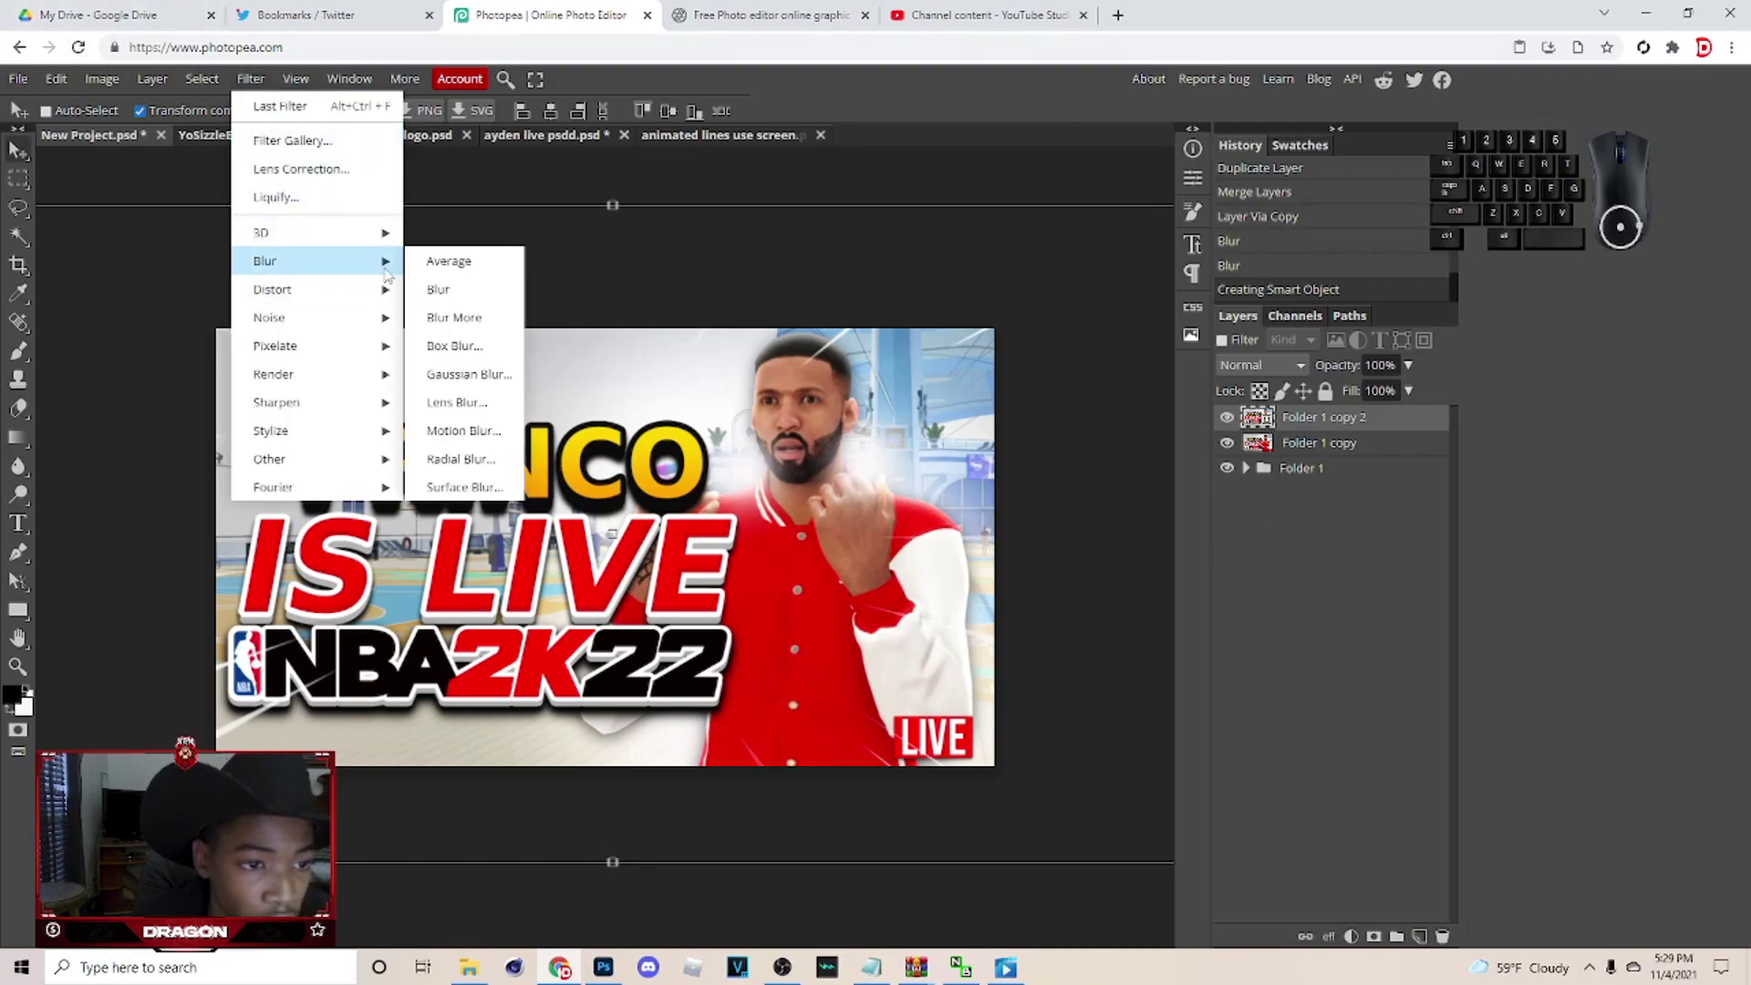
{"action": "left_click", "coordinate": [436, 291]}
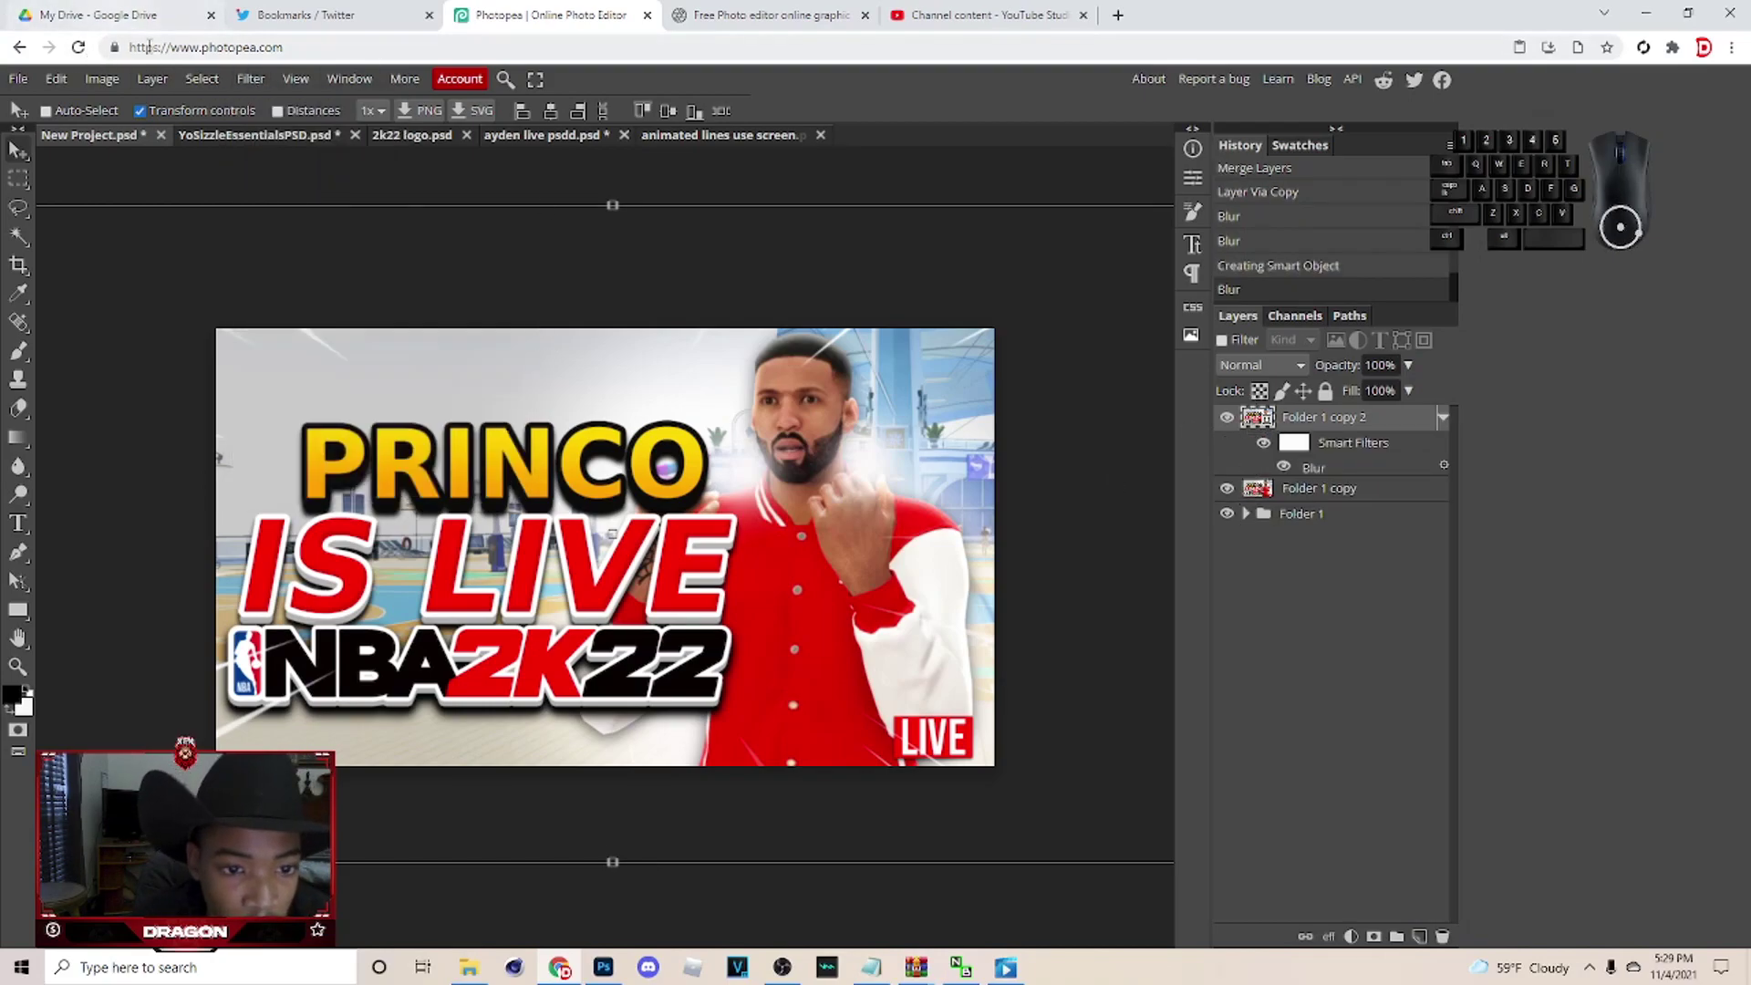
{"action": "left_click", "coordinate": [223, 83]}
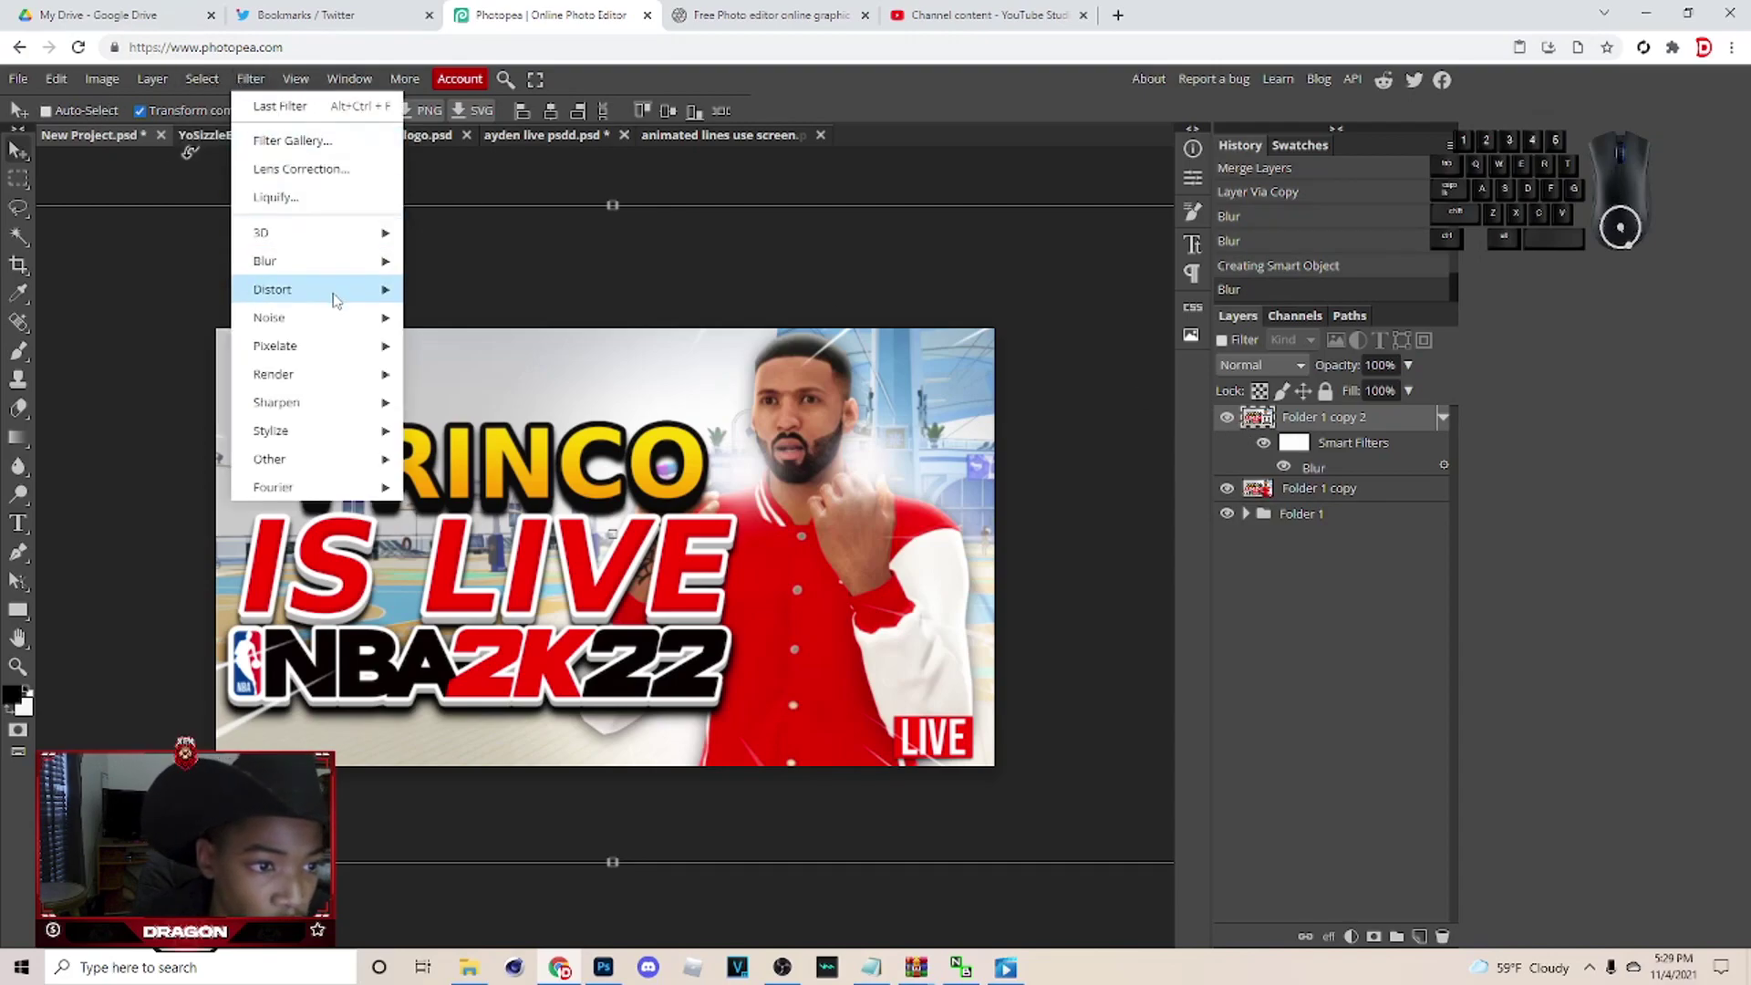
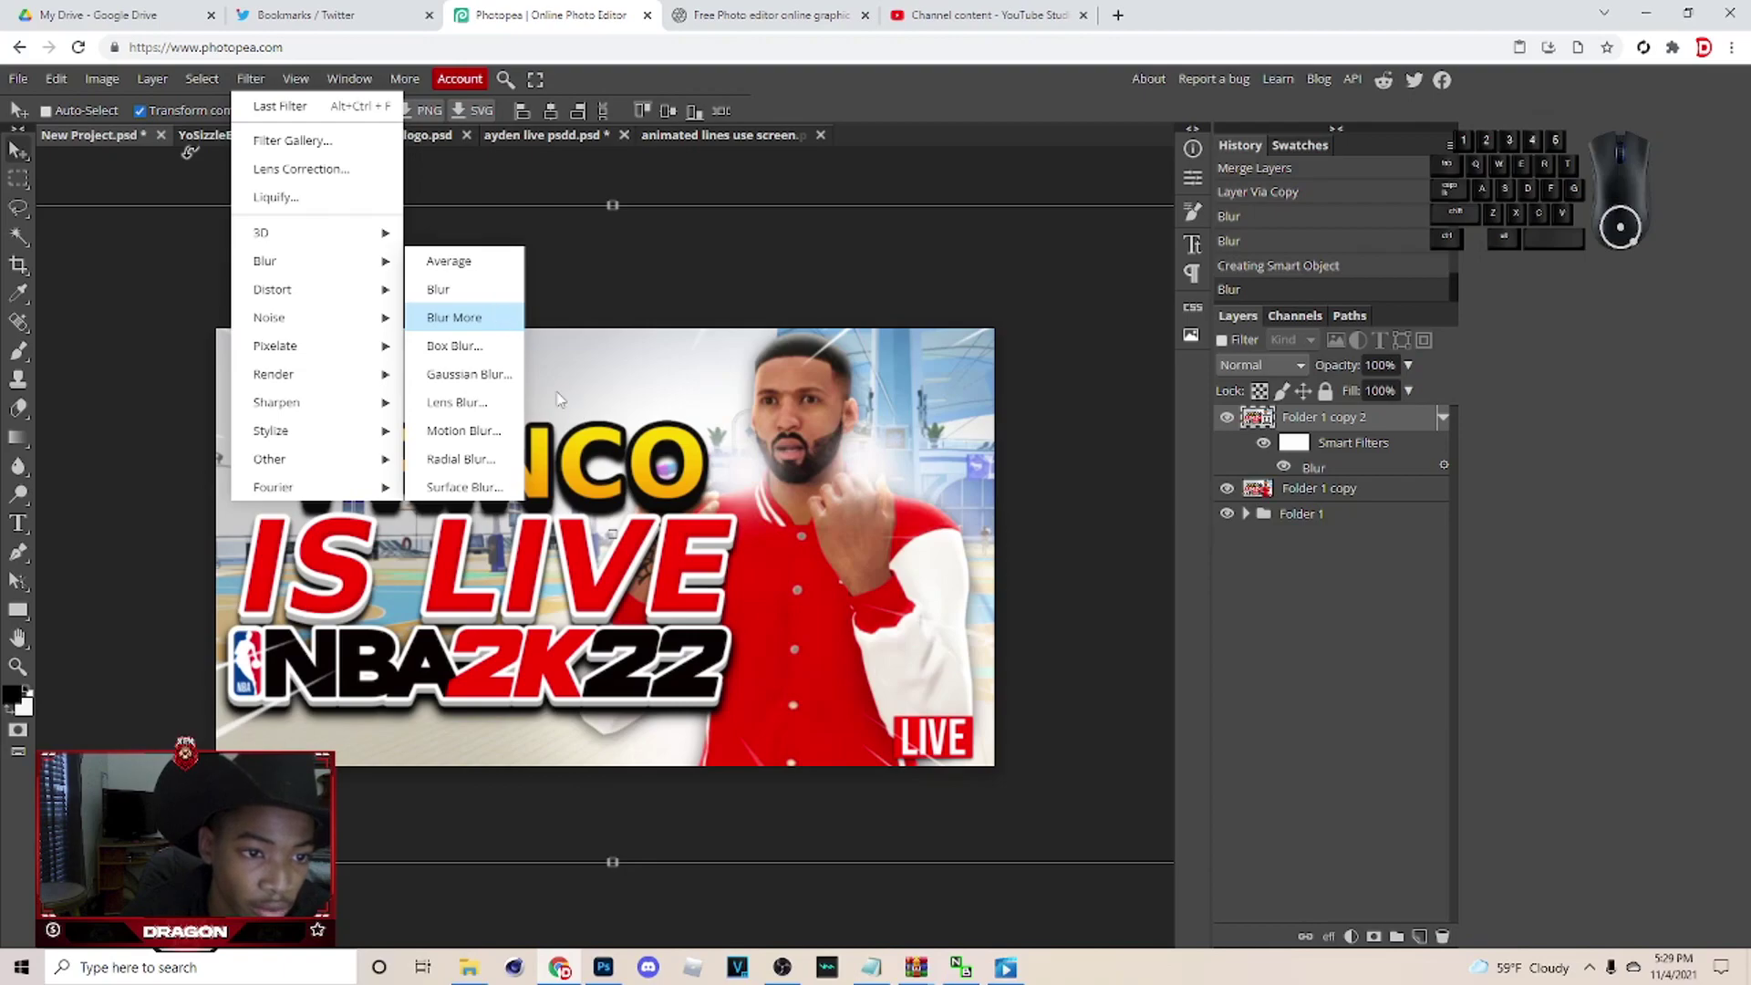
{"action": "left_click", "coordinate": [275, 84]}
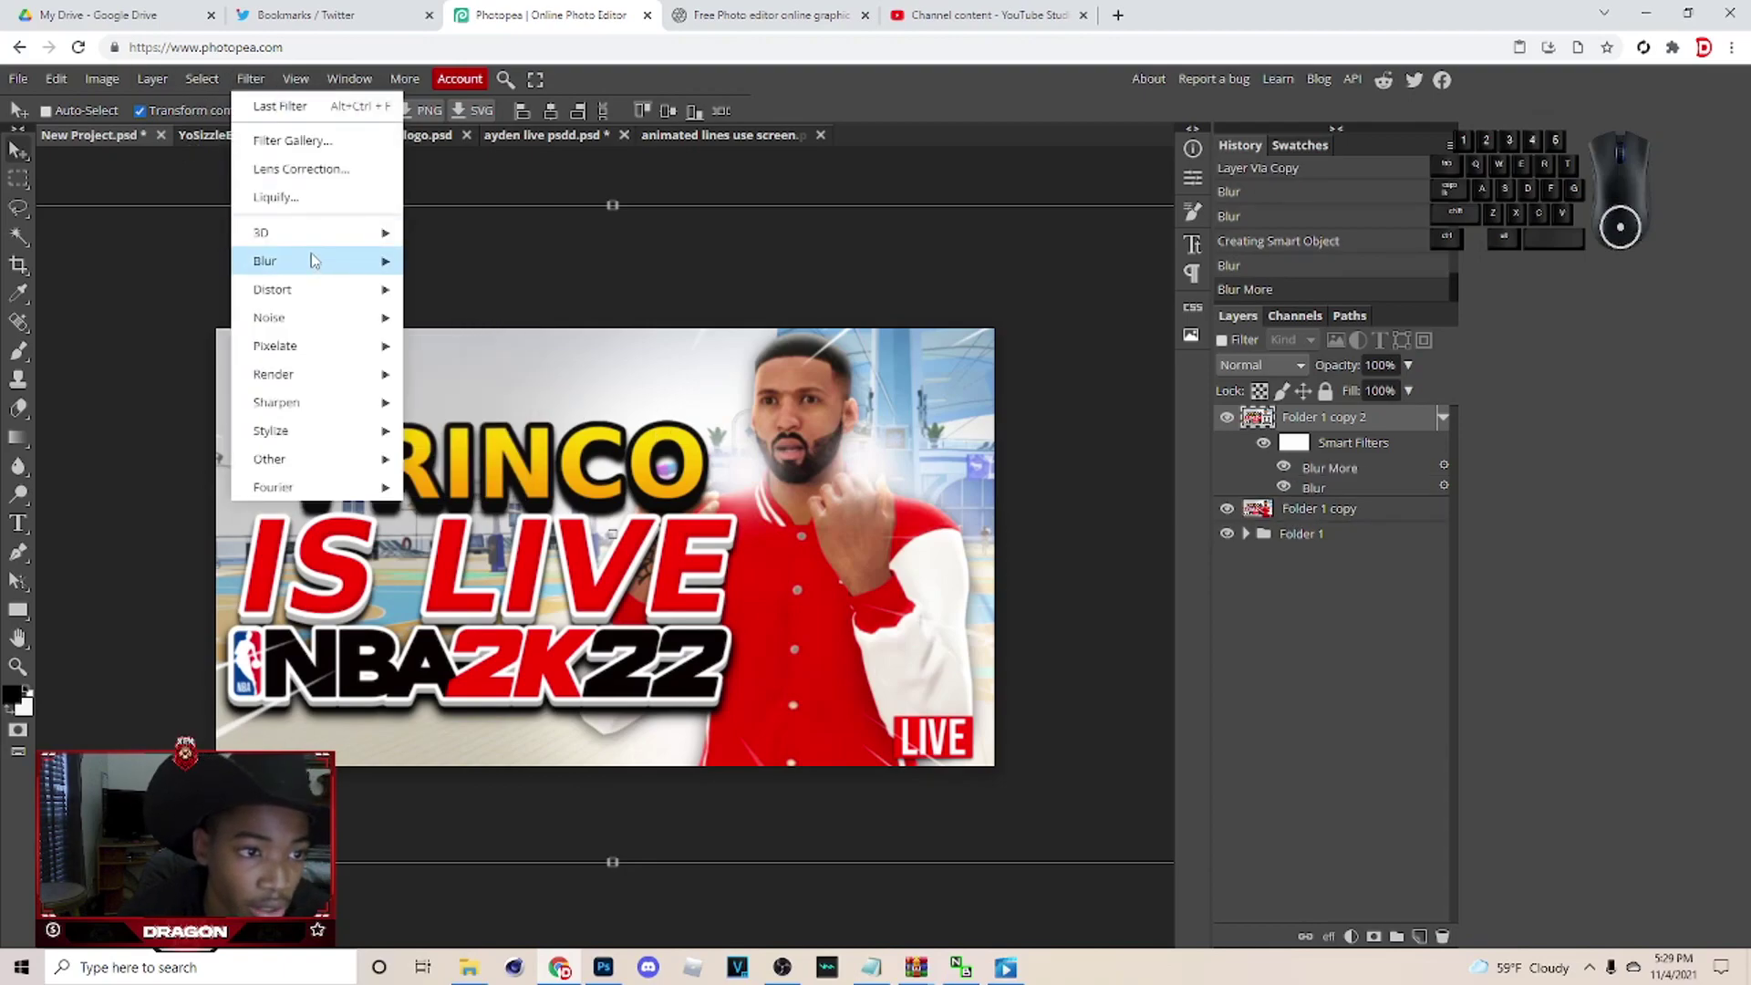
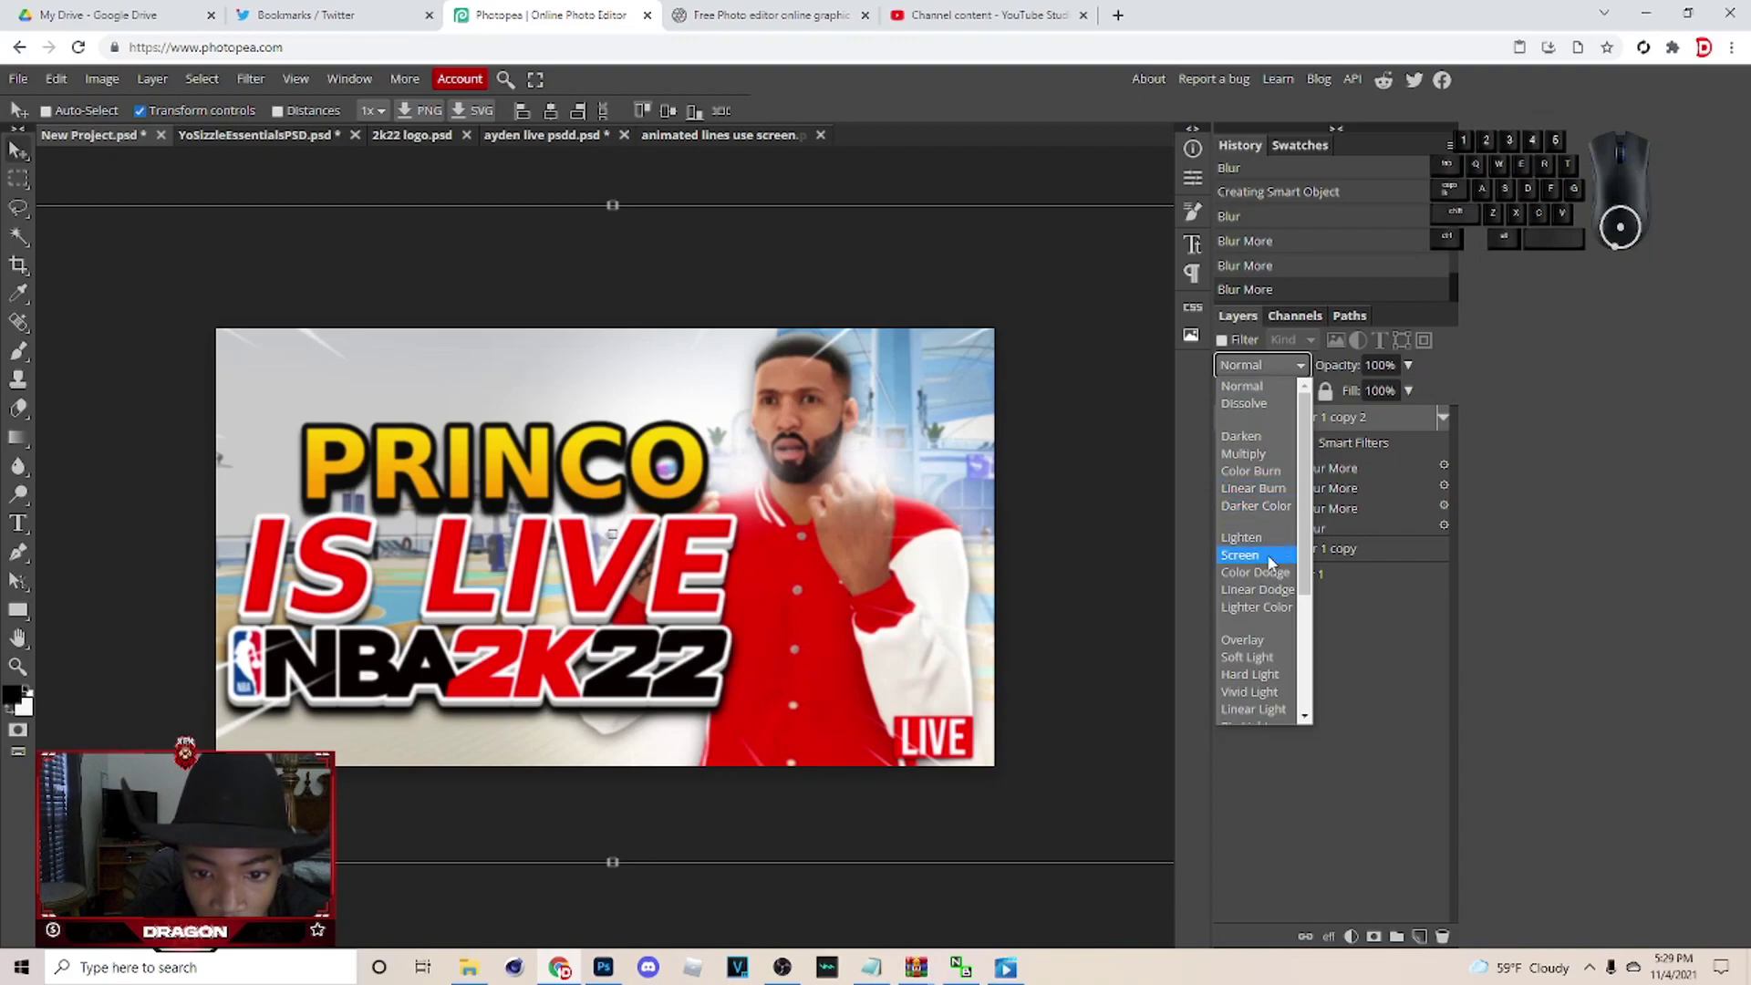
Blend the blurred copy in Lighter Color at 22% opacity as a glow.
{"action": "left_click", "coordinate": [1285, 612]}
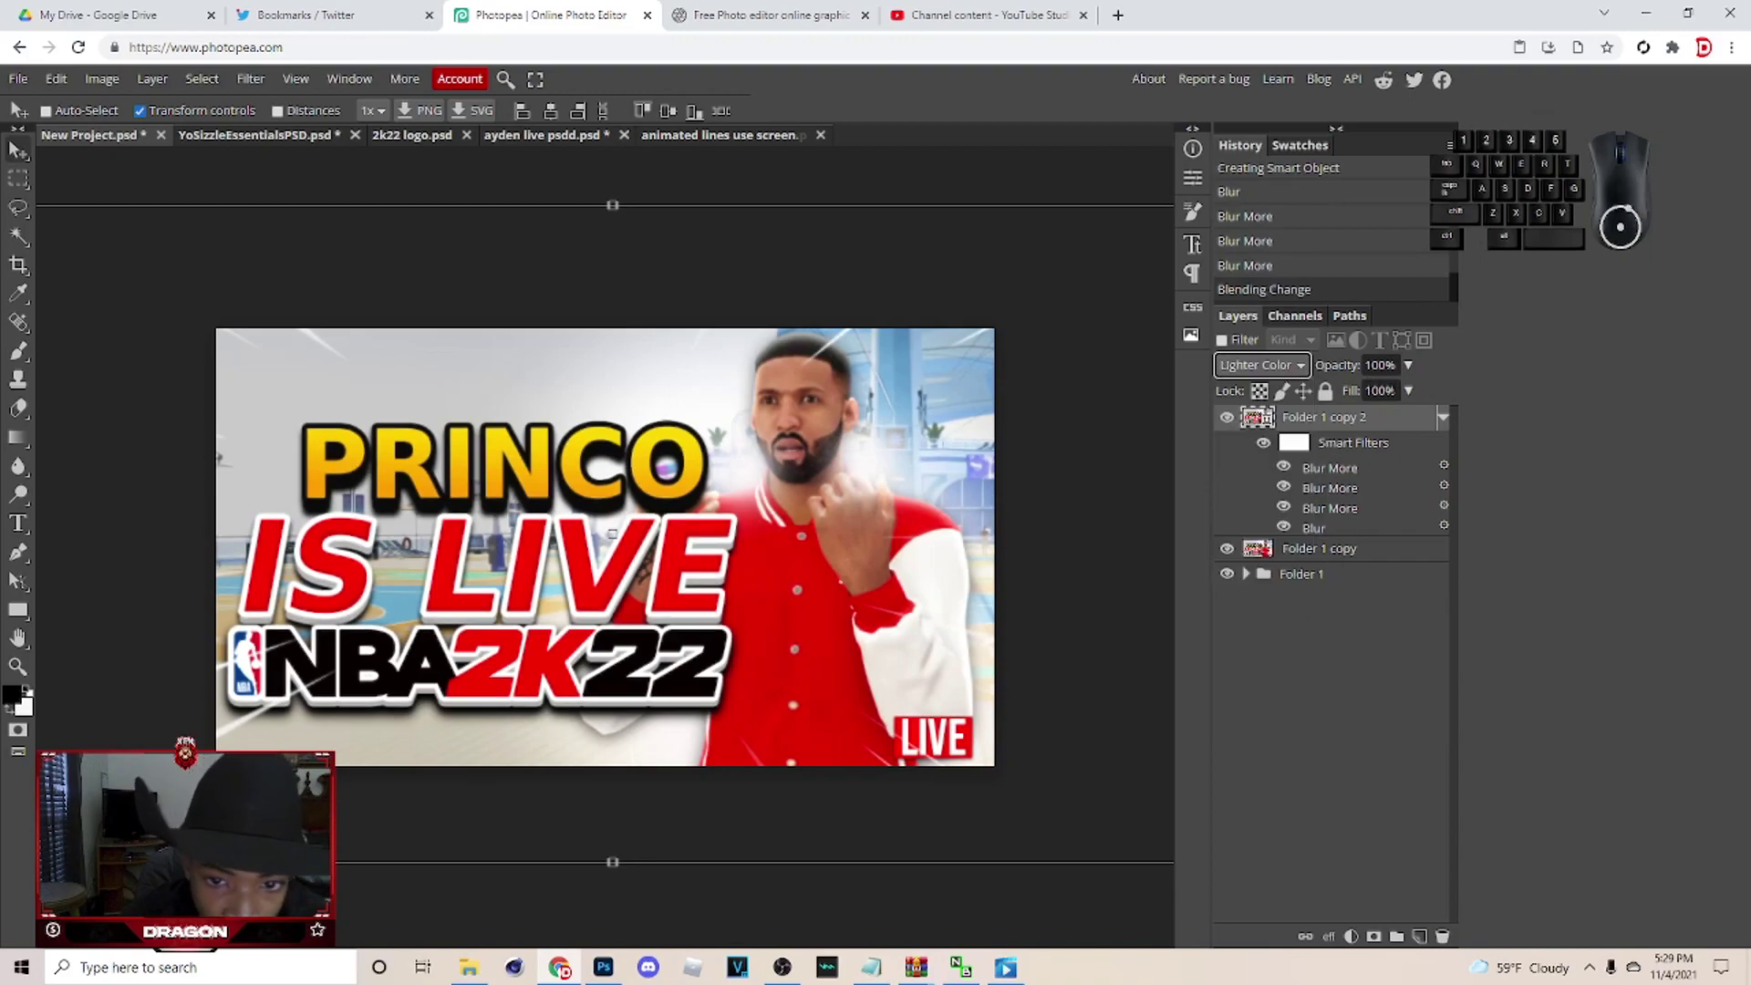
{"action": "left_click", "coordinate": [1417, 373]}
{"action": "left_click", "coordinate": [1335, 400]}
{"action": "left_click", "coordinate": [1337, 398]}
{"action": "double_click", "coordinate": [1345, 399]}
{"action": "left_click", "coordinate": [1348, 399]}
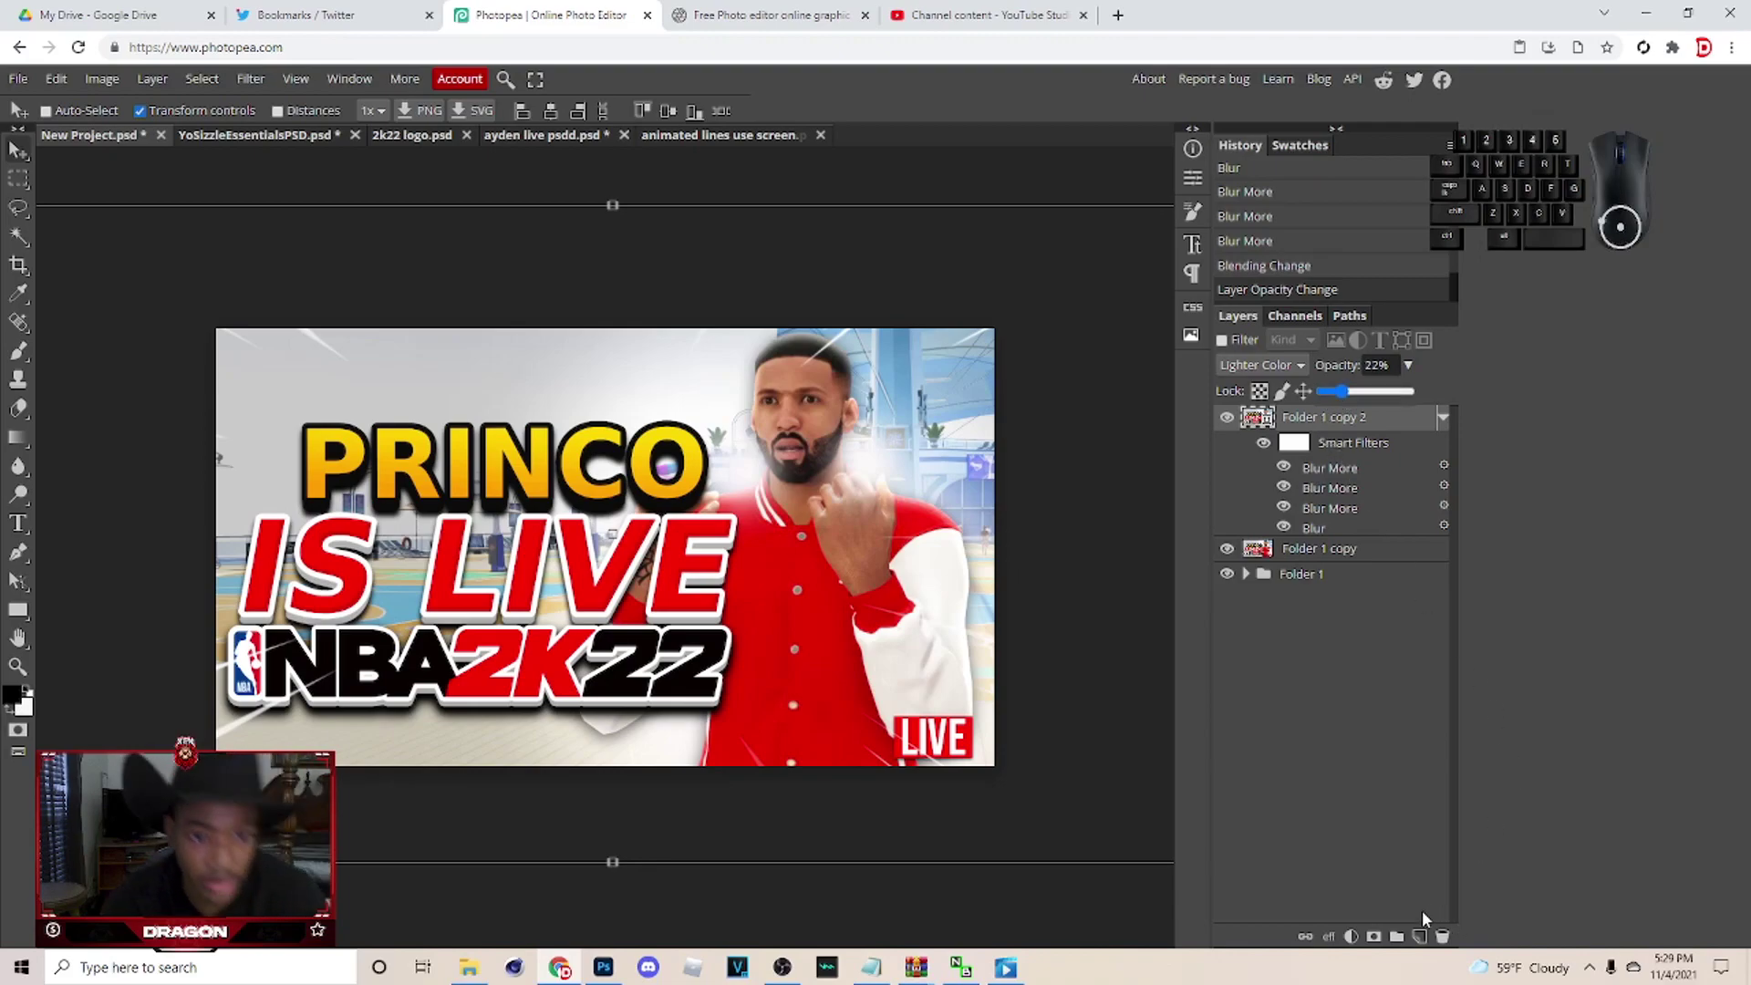
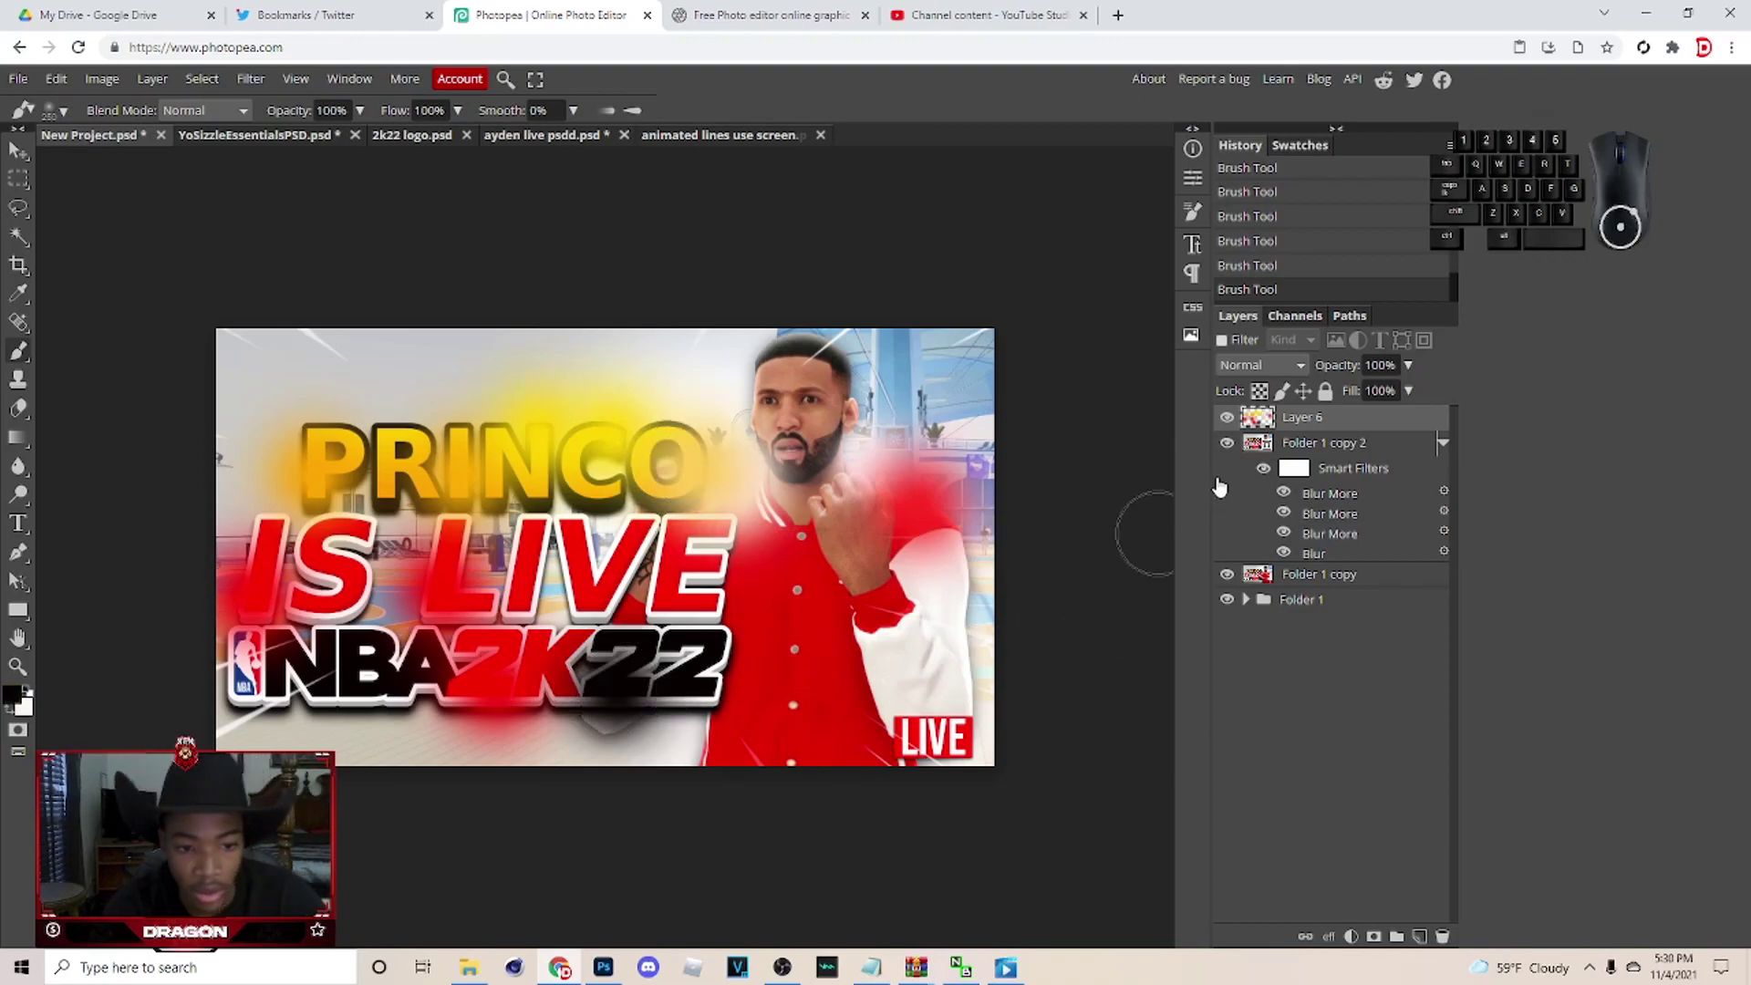
Blend the painted red-yellow layer in Screen mode and drop its opacity to 5%.
{"action": "left_click", "coordinate": [1281, 374]}
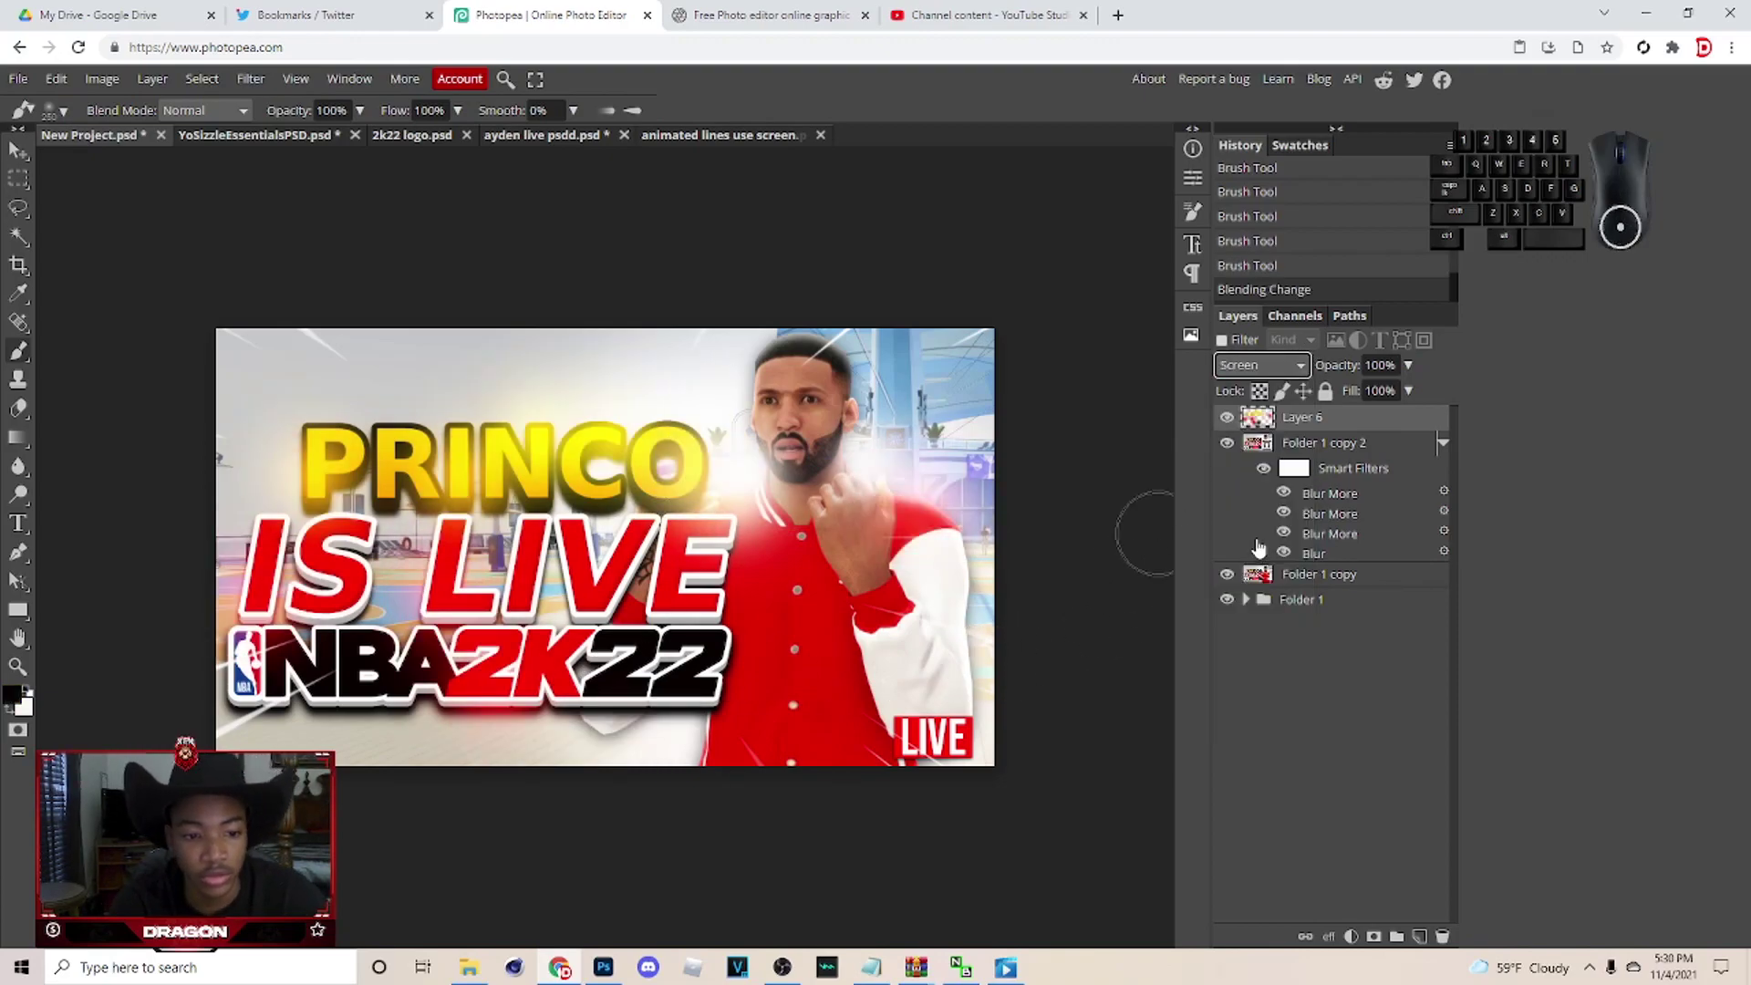
{"action": "left_click", "coordinate": [1422, 371]}
{"action": "left_click", "coordinate": [1340, 397]}
{"action": "left_click", "coordinate": [1348, 402]}
{"action": "left_click", "coordinate": [1337, 403]}
{"action": "left_click", "coordinate": [1336, 401]}
{"action": "left_click", "coordinate": [1340, 401]}
{"action": "left_click", "coordinate": [1345, 400]}
{"action": "double_click", "coordinate": [1341, 401]}
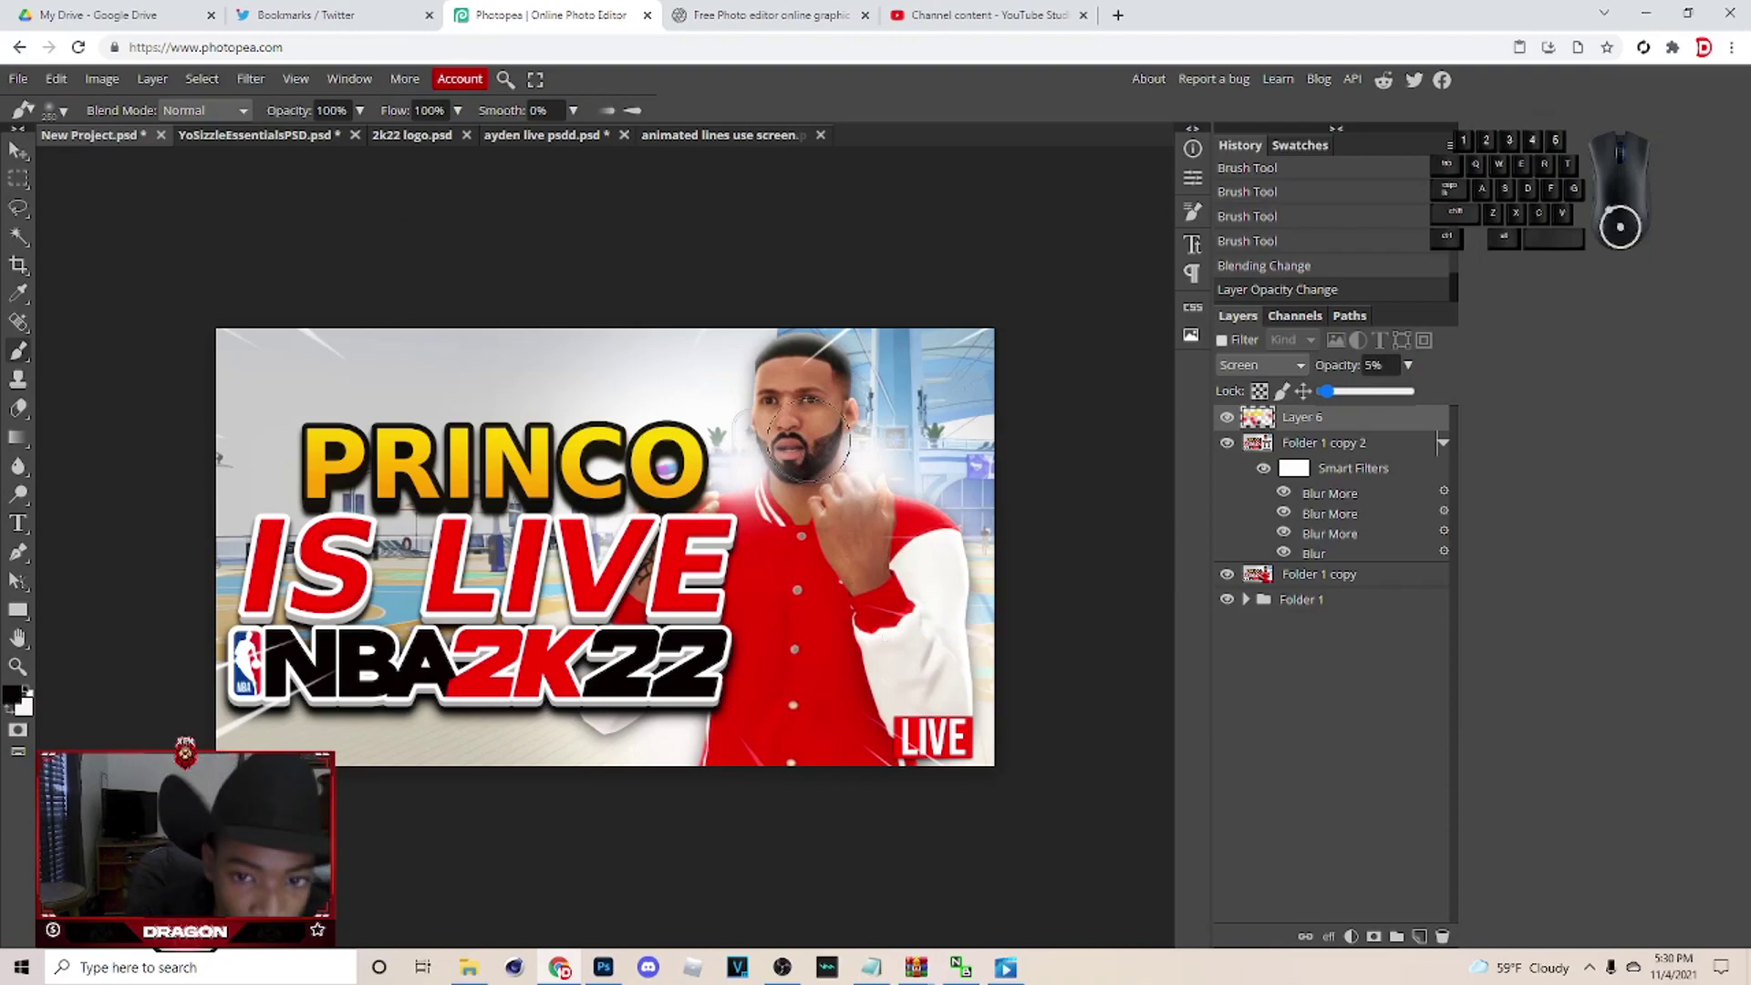
{"action": "left_click", "coordinate": [19, 156]}
Bring up the Export as list of PNG, JPG, SVG, GIF and PDF formats.
{"action": "left_click", "coordinate": [29, 89]}
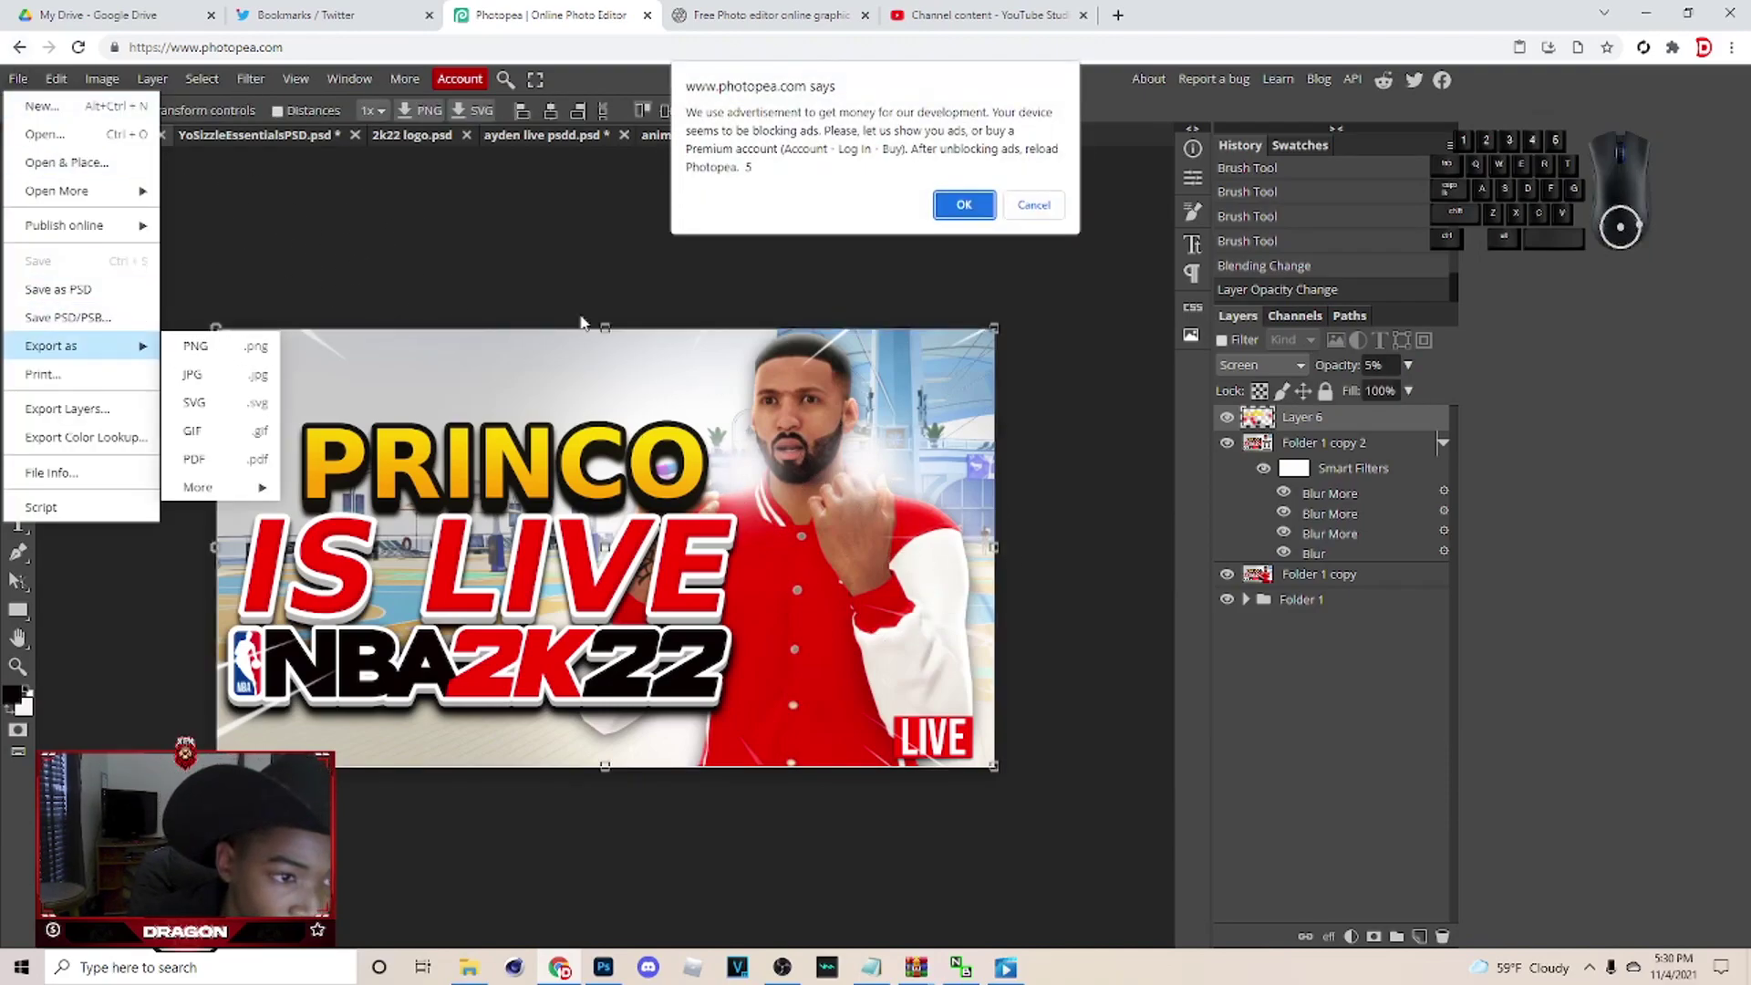
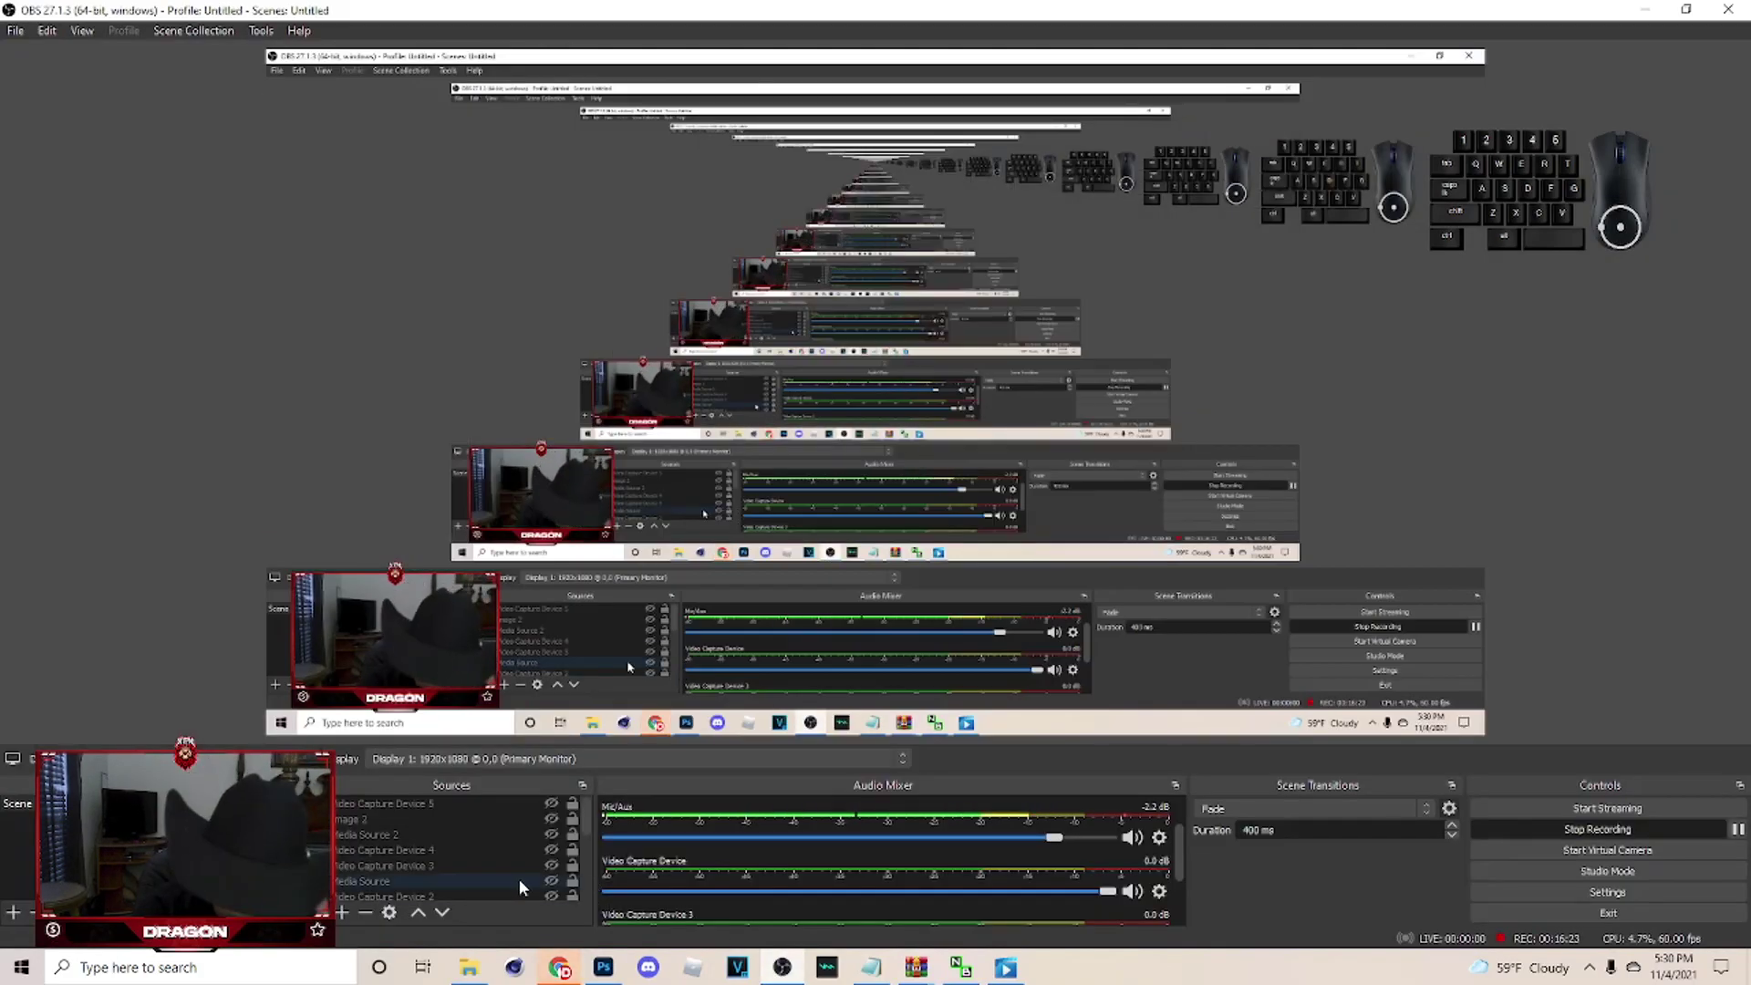
Scroll up while switching over to the OBS Studio window.
{"action": "scroll", "scroll_direction": "up", "scroll_amount": 3}
{"action": "scroll", "scroll_direction": "up", "scroll_amount": 3}
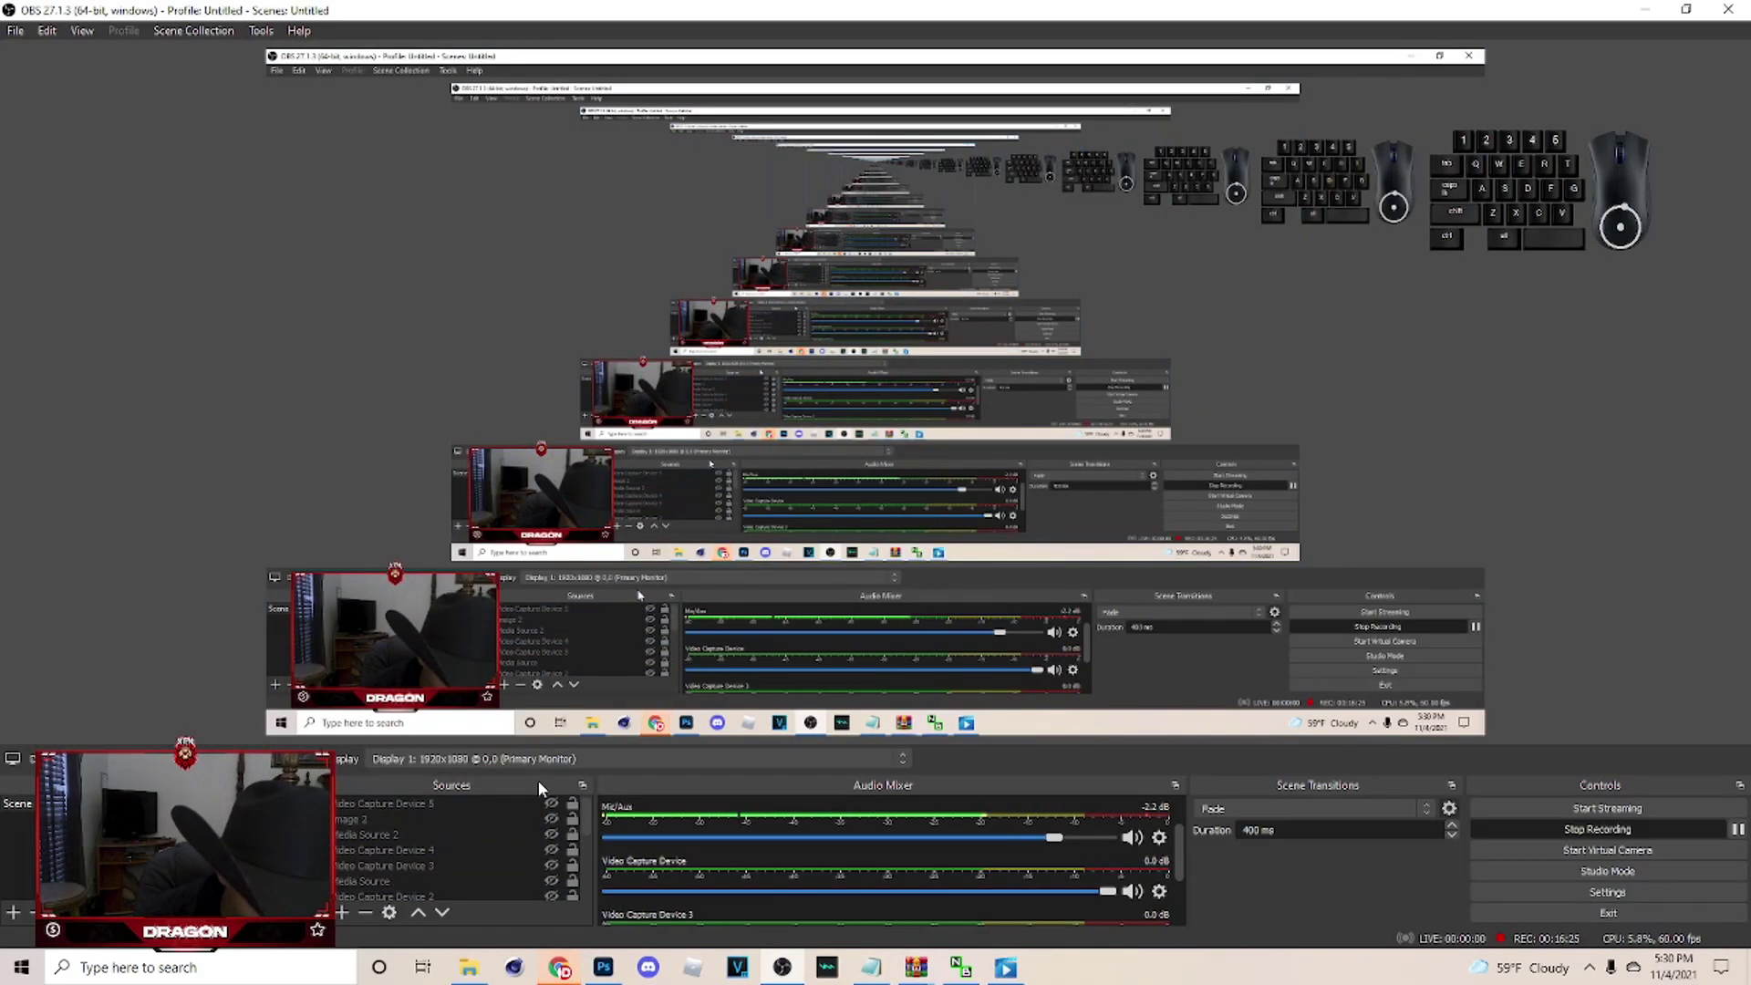